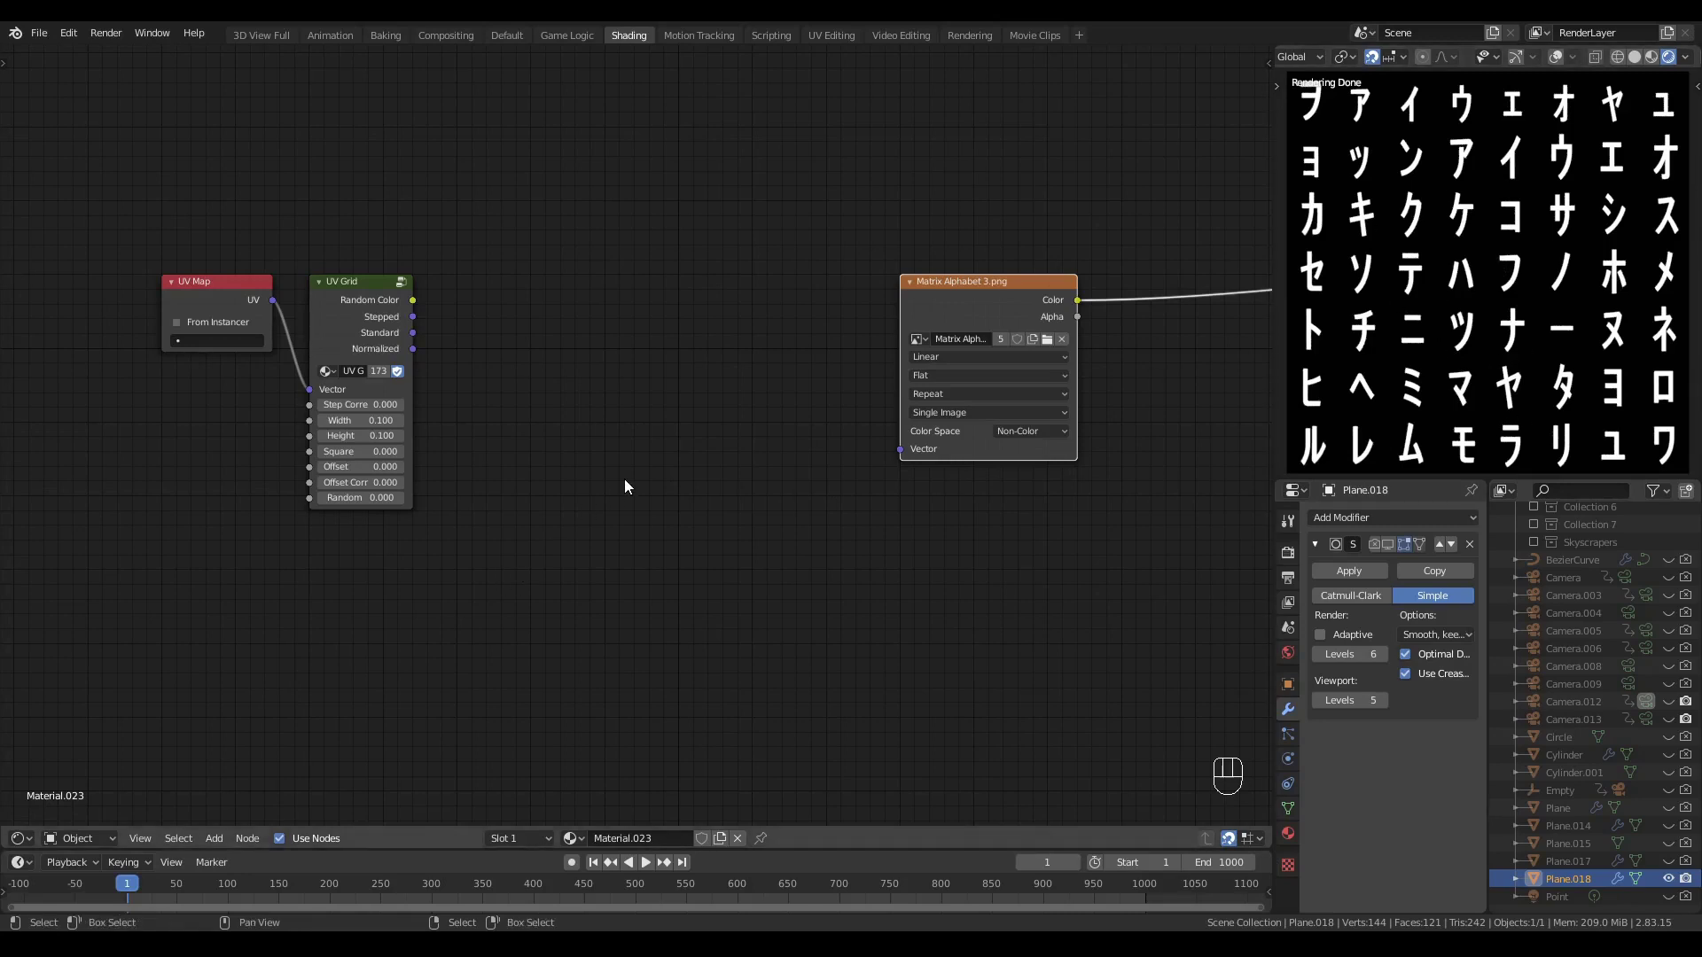
- Feed the normalized UV grid into the image Vector through a Vector Math Multiply (0.125, 0.143, 0)
{"action": "left_click_drag", "start_coordinate": [1506, 369], "coordinate": [832, 385]}
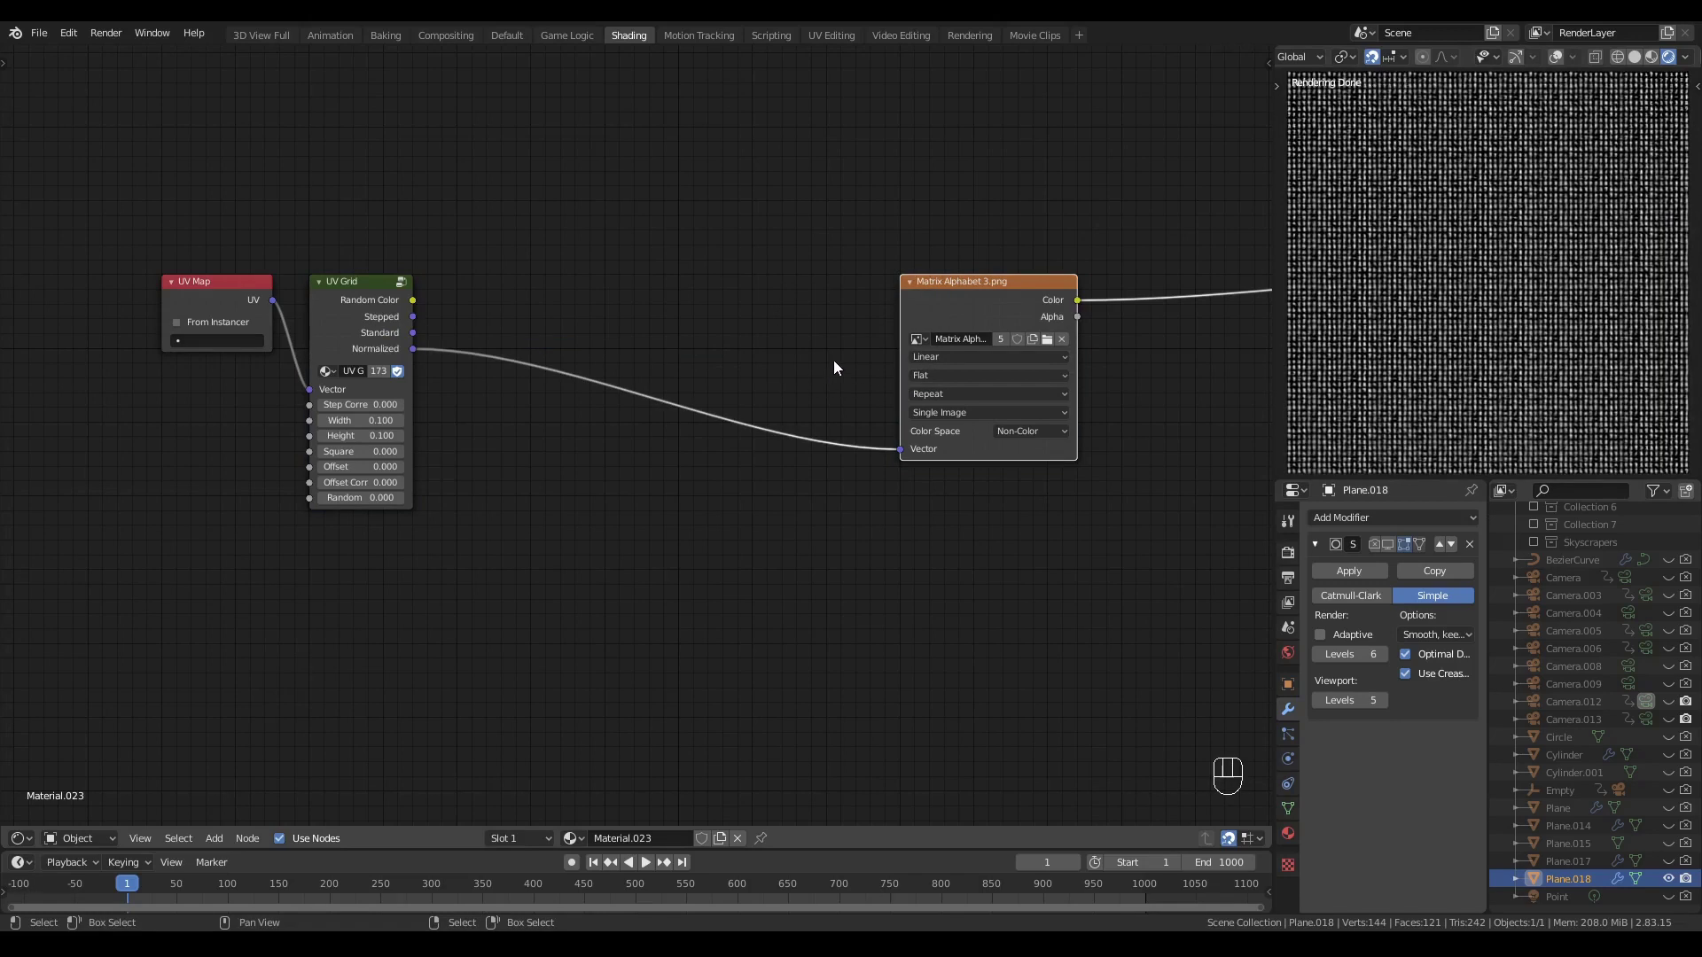
{"action": "left_click", "coordinate": [994, 297]}
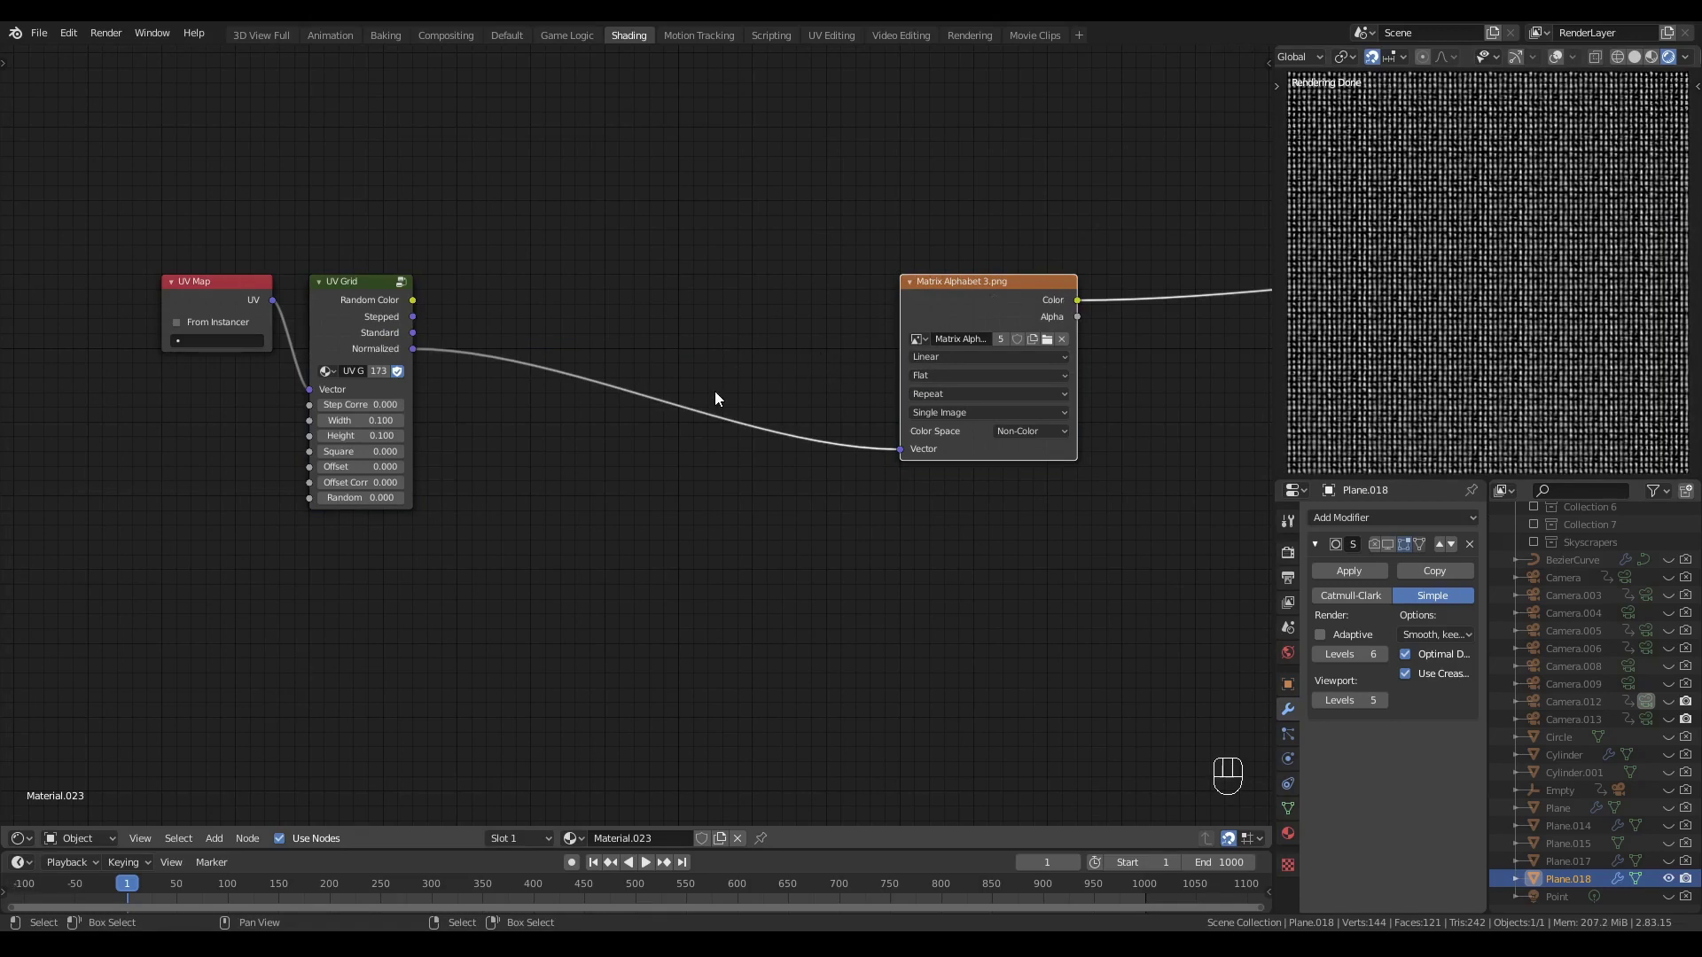
{"action": "key", "text": "shift+a"}
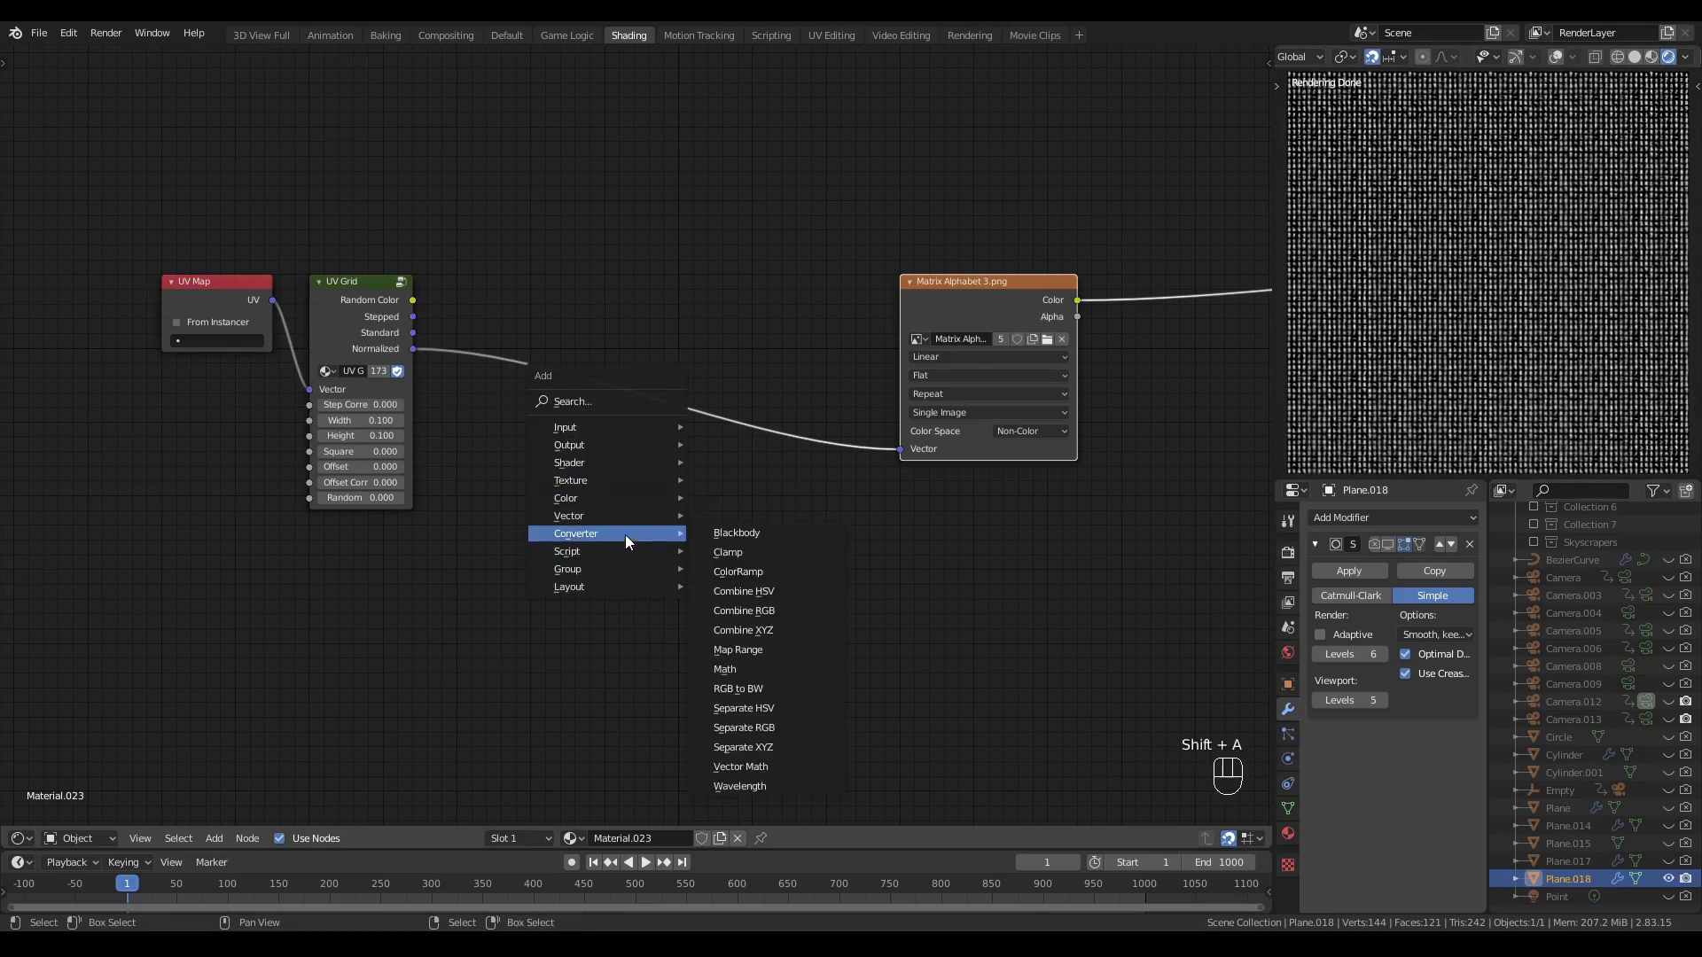
{"action": "left_click", "coordinate": [745, 368]}
{"action": "key", "text": "q"}
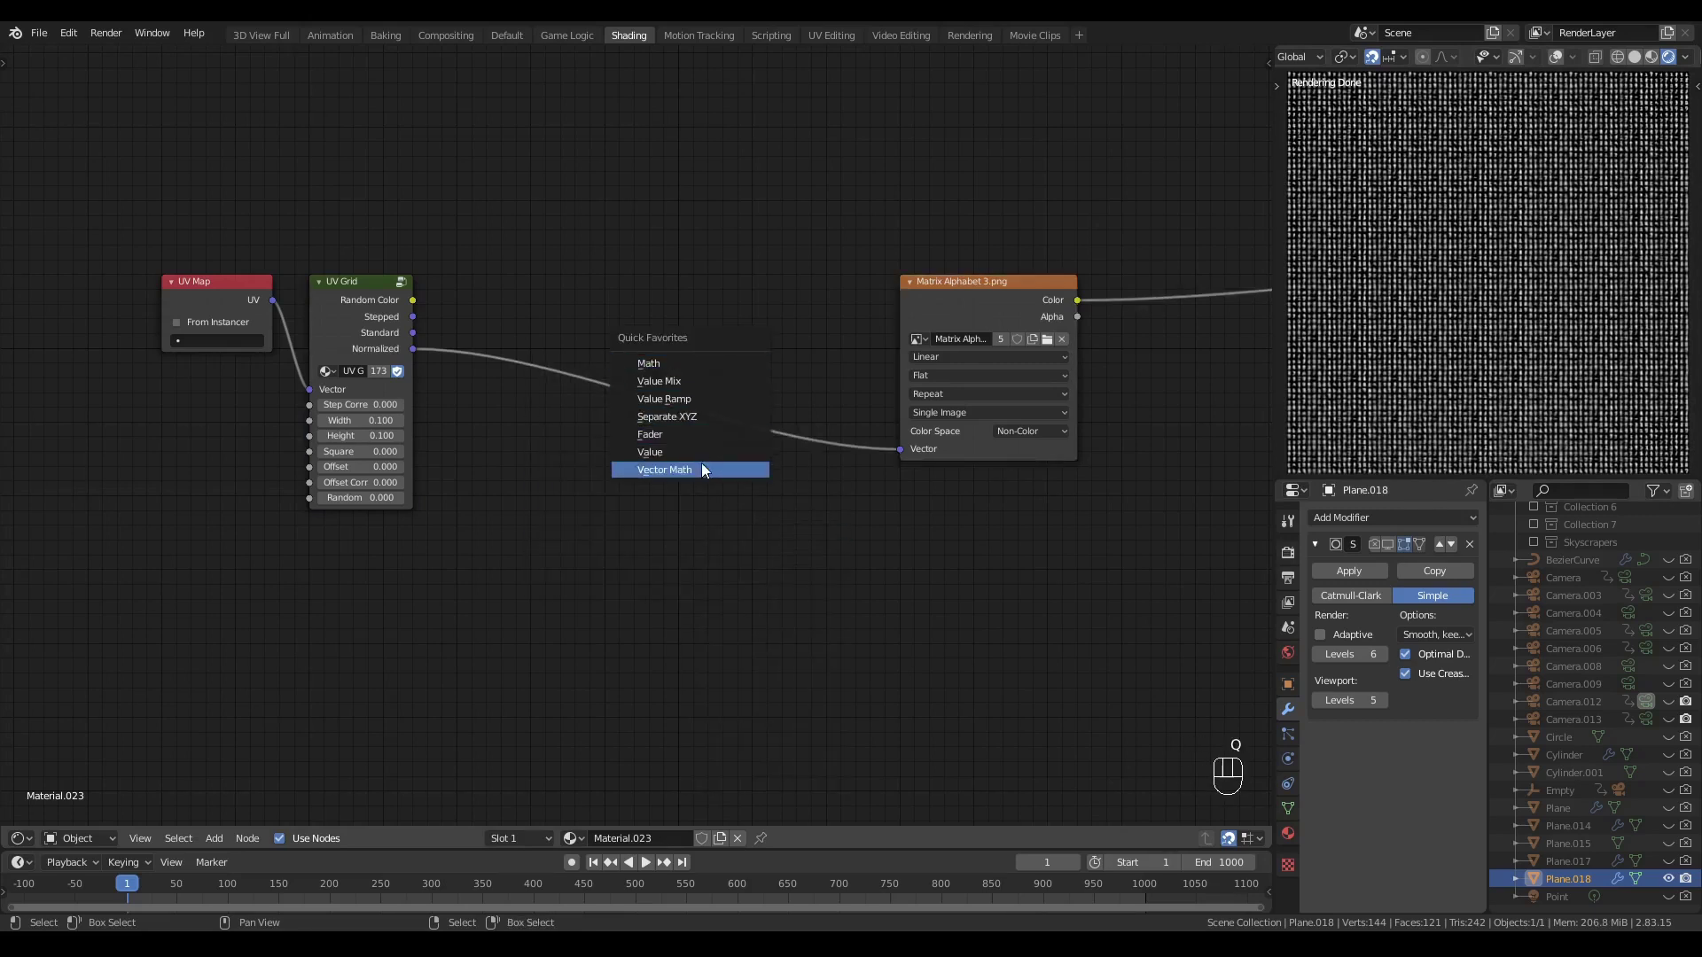
{"action": "left_click_drag", "start_coordinate": [725, 350], "coordinate": [643, 388]}
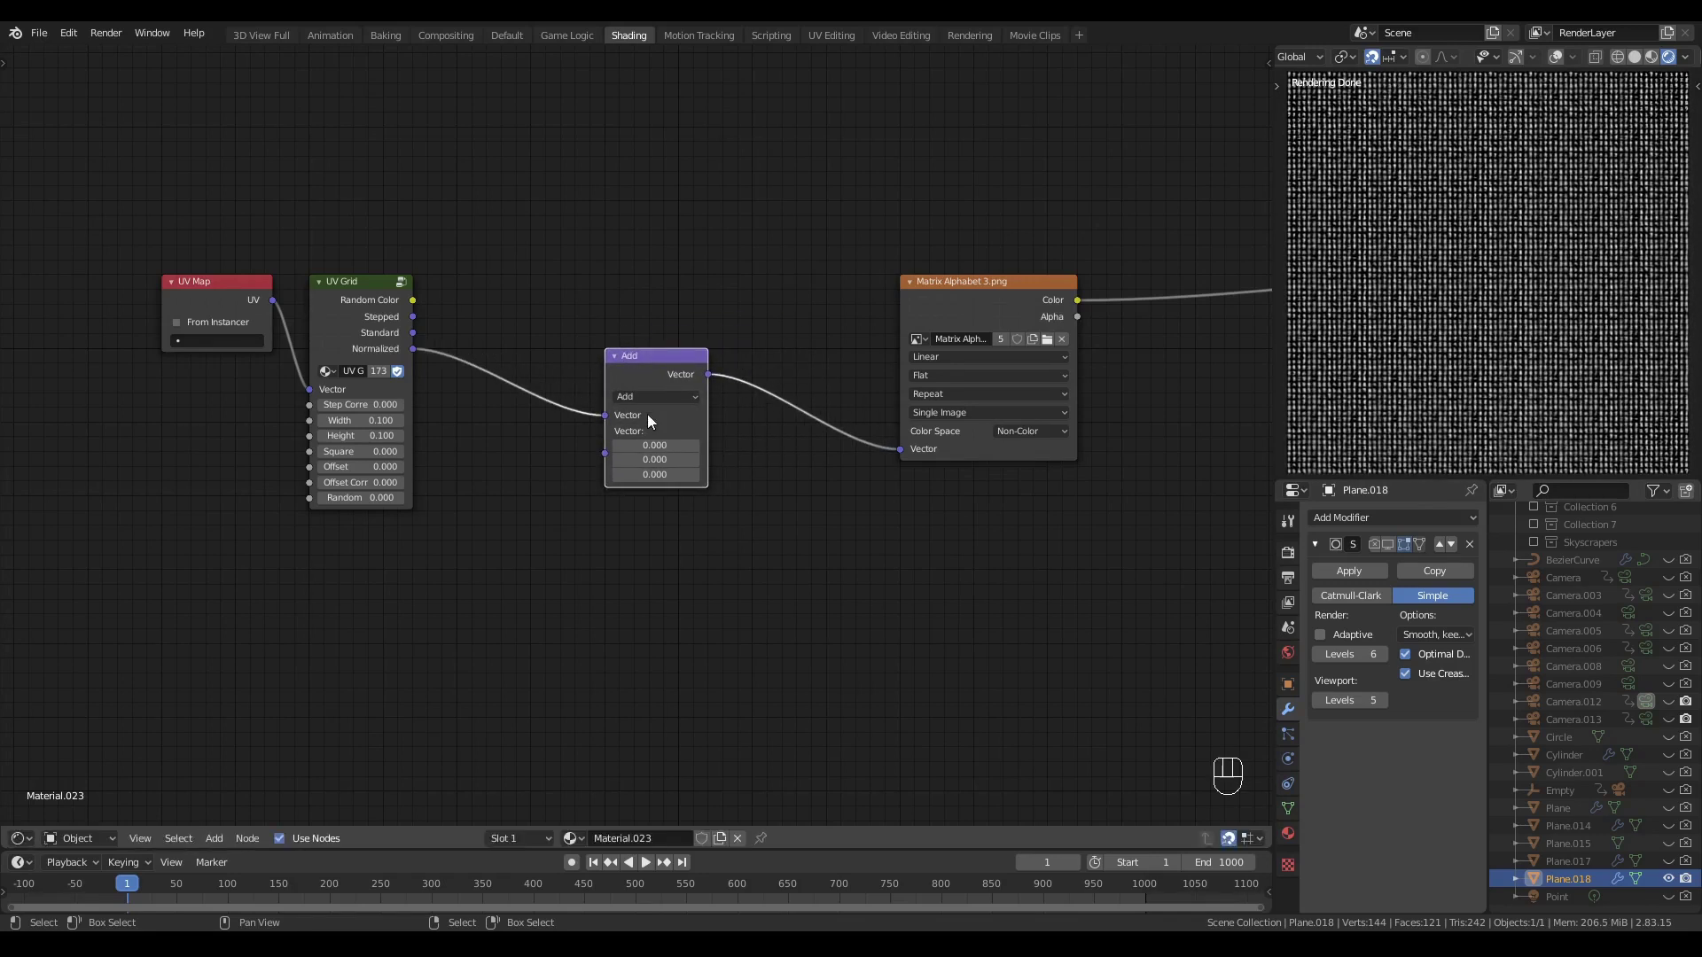
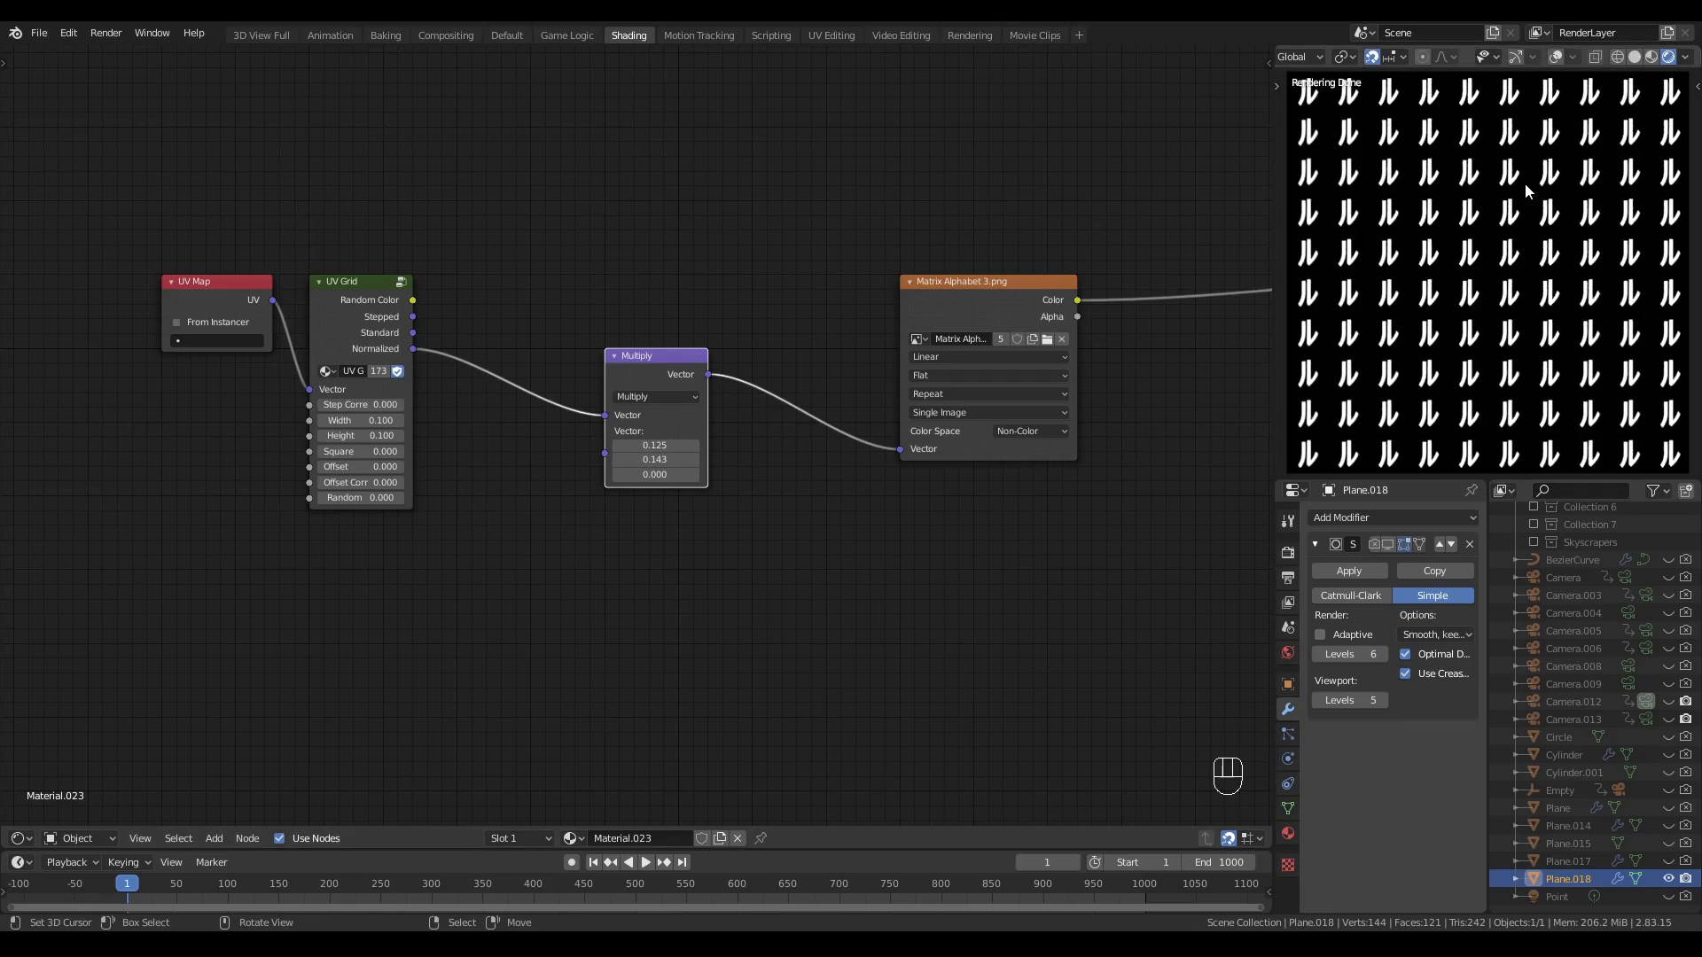
- Set the Matrix Alphabet image interpolation to Closest so one character repeats sharply
{"action": "key", "text": "z"}
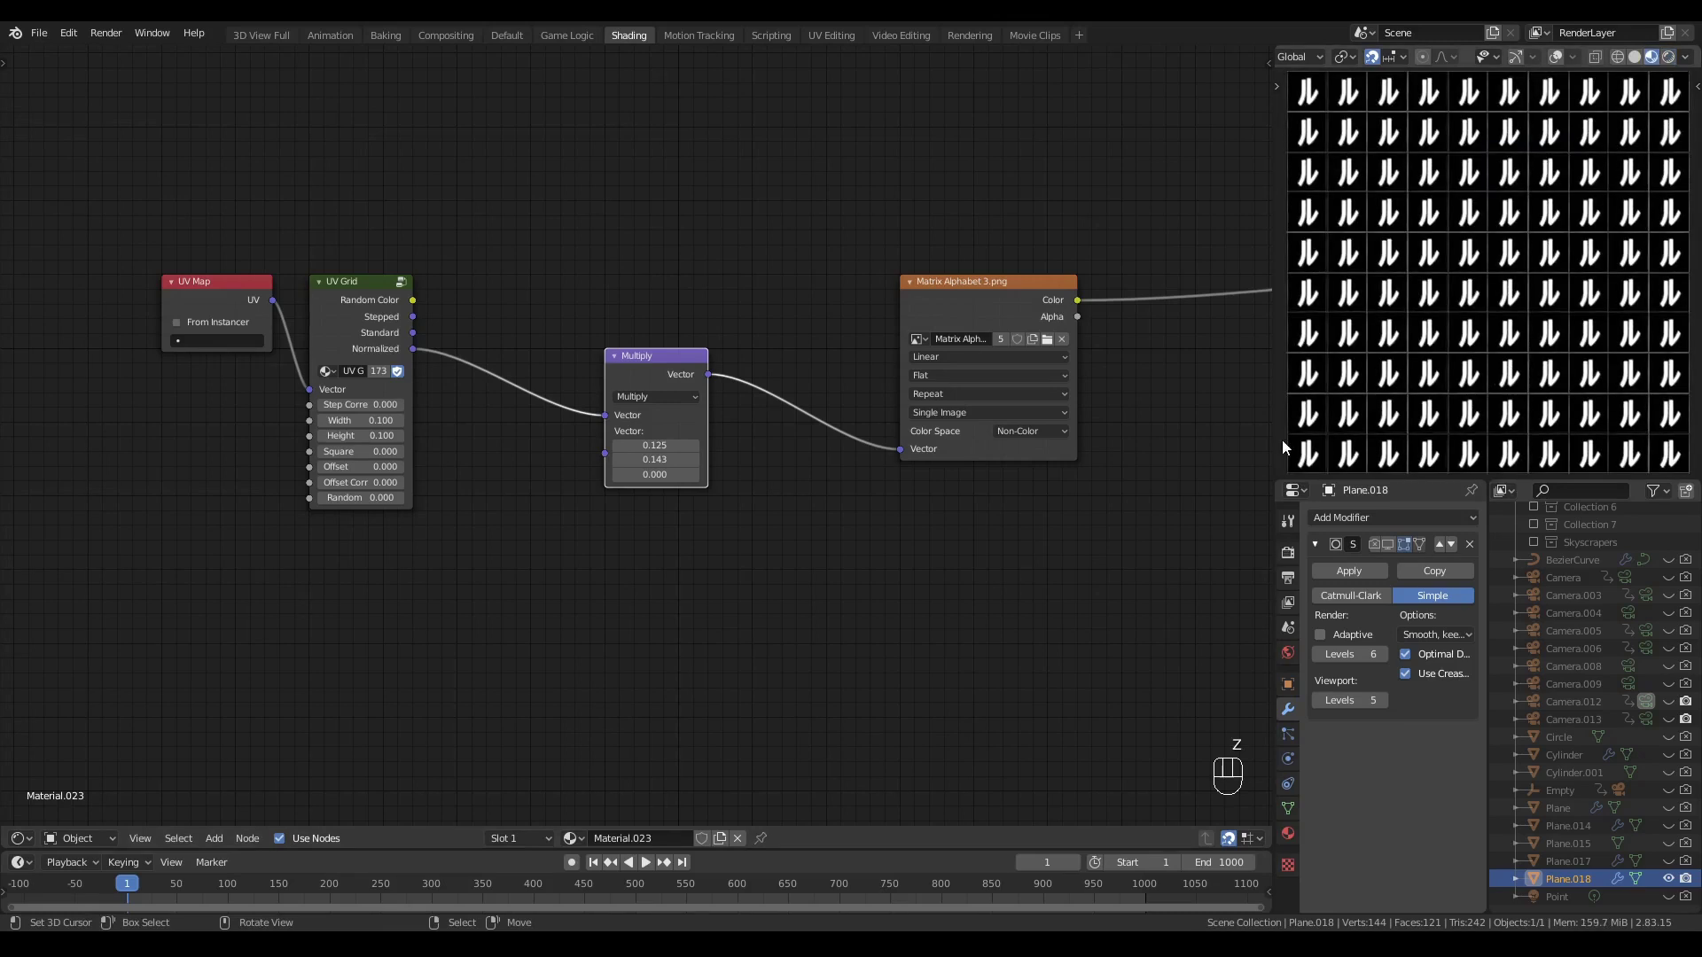
{"action": "left_click", "coordinate": [996, 296]}
{"action": "left_click", "coordinate": [950, 358]}
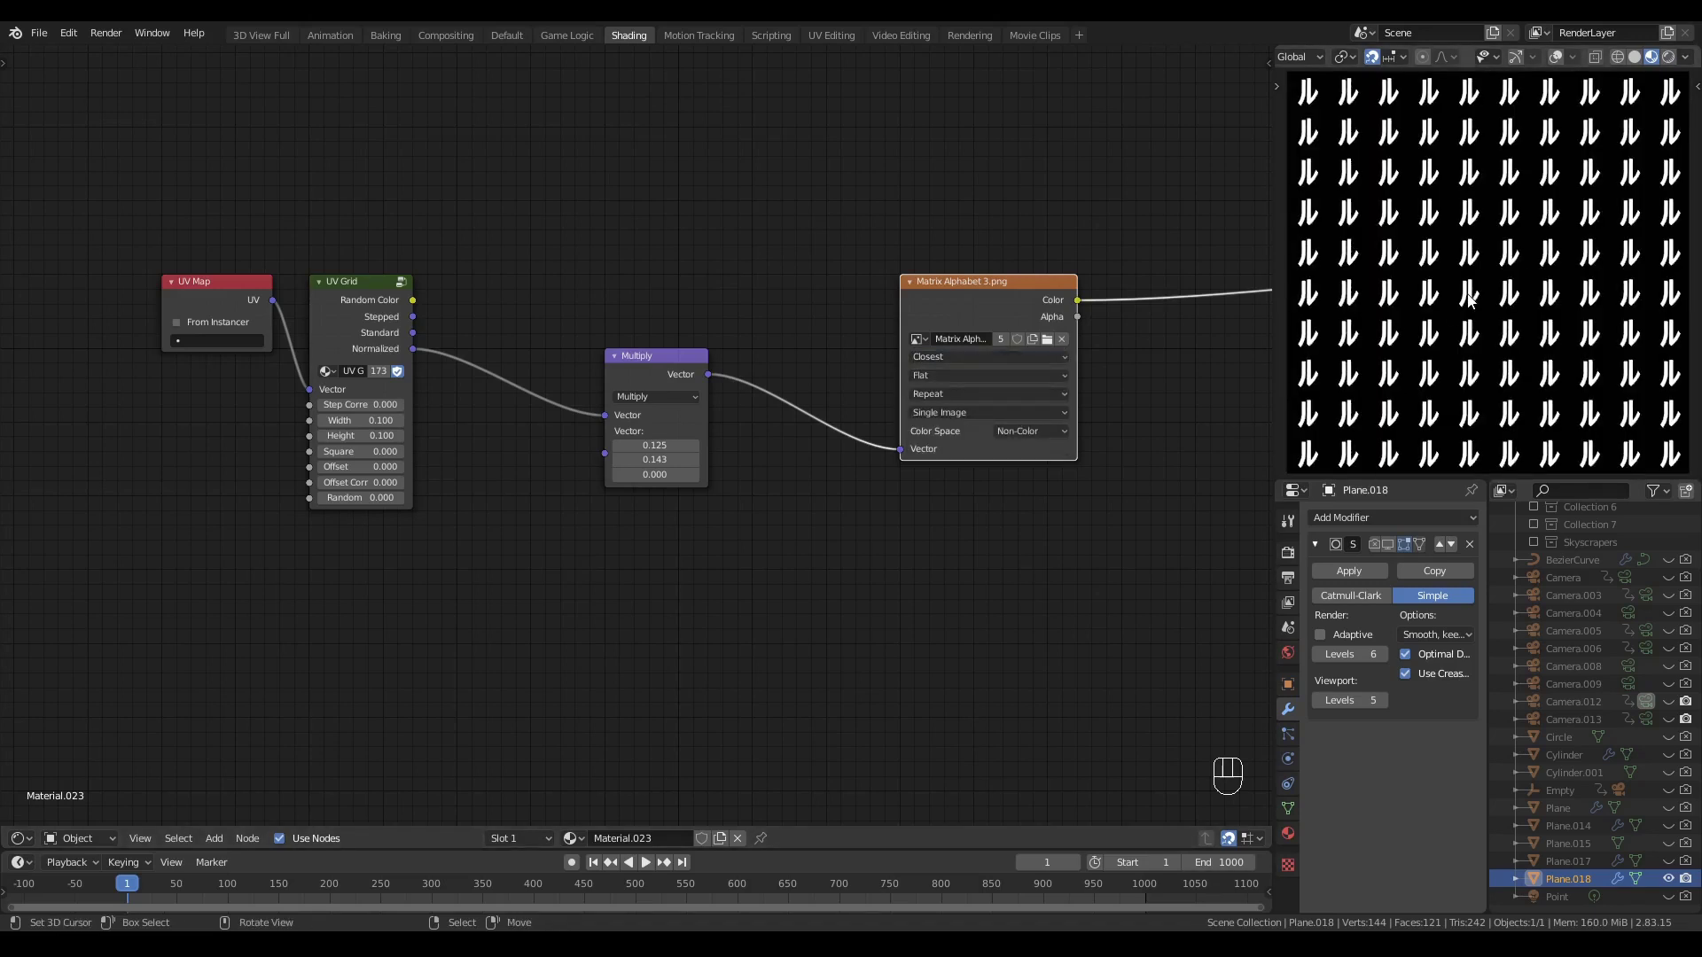
{"action": "left_click", "coordinate": [963, 291]}
- Duplicate Multiply into a Snap node fed by the grid's Random Color, snapping to character size
{"action": "left_click", "coordinate": [704, 266]}
{"action": "left_click", "coordinate": [654, 378]}
{"action": "key", "text": "shift+d"}
{"action": "left_click_drag", "start_coordinate": [419, 301], "coordinate": [623, 254]}
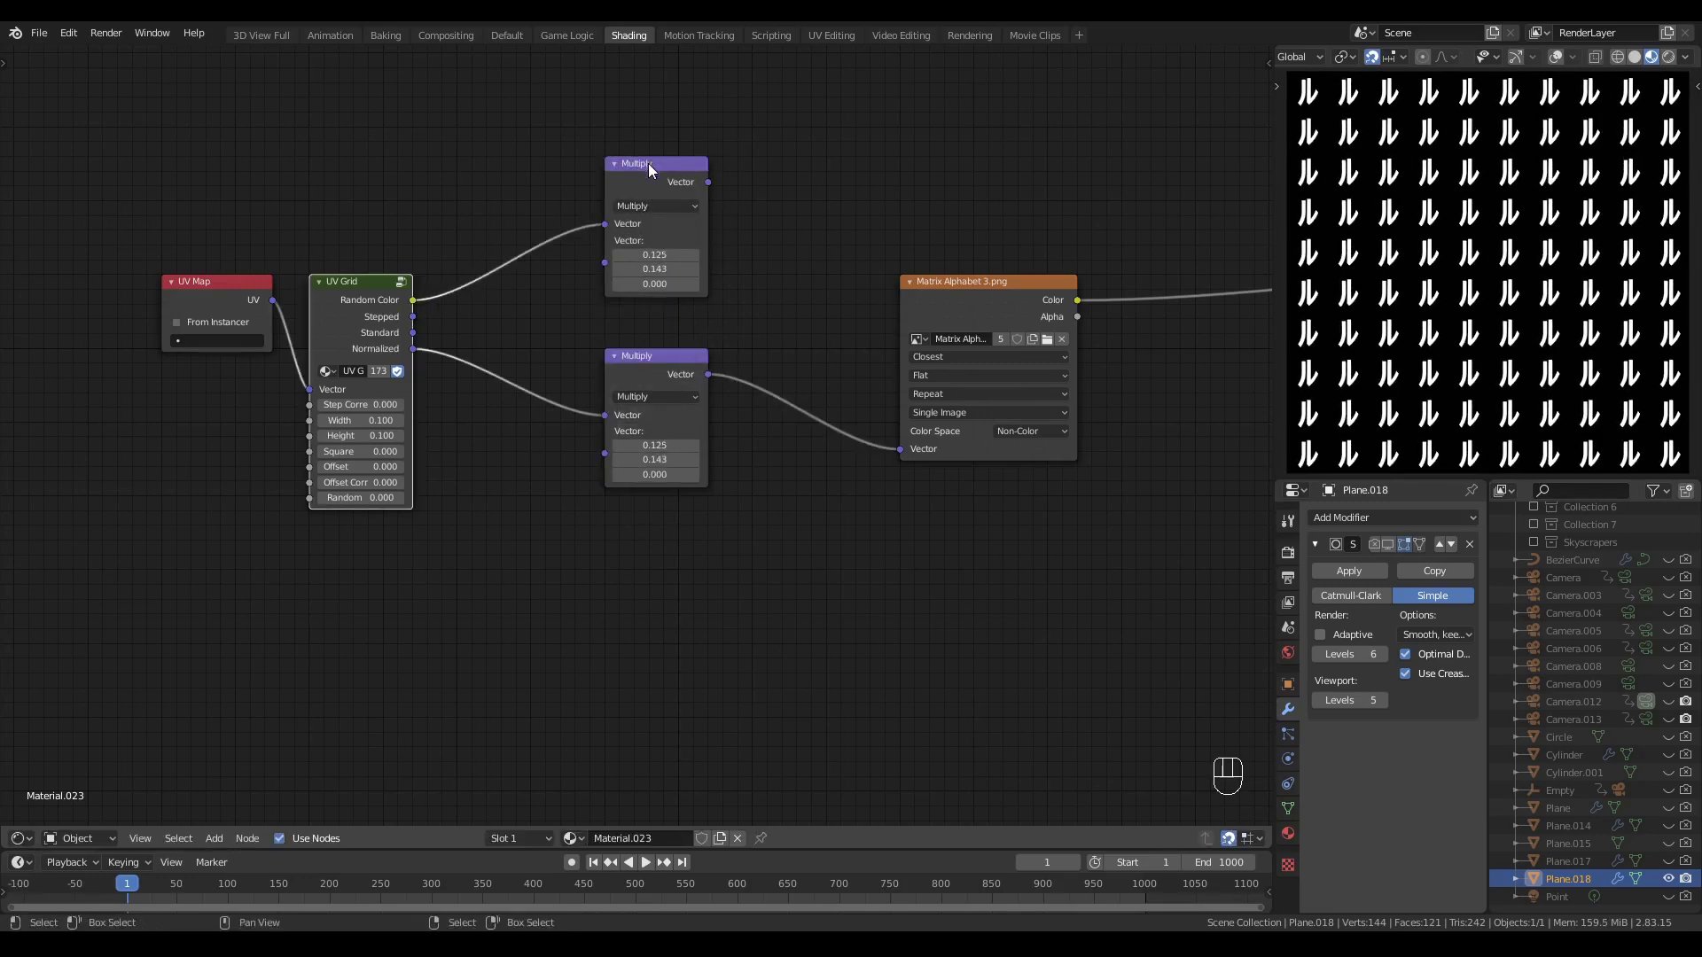
{"action": "left_click_drag", "start_coordinate": [682, 205], "coordinate": [758, 362]}
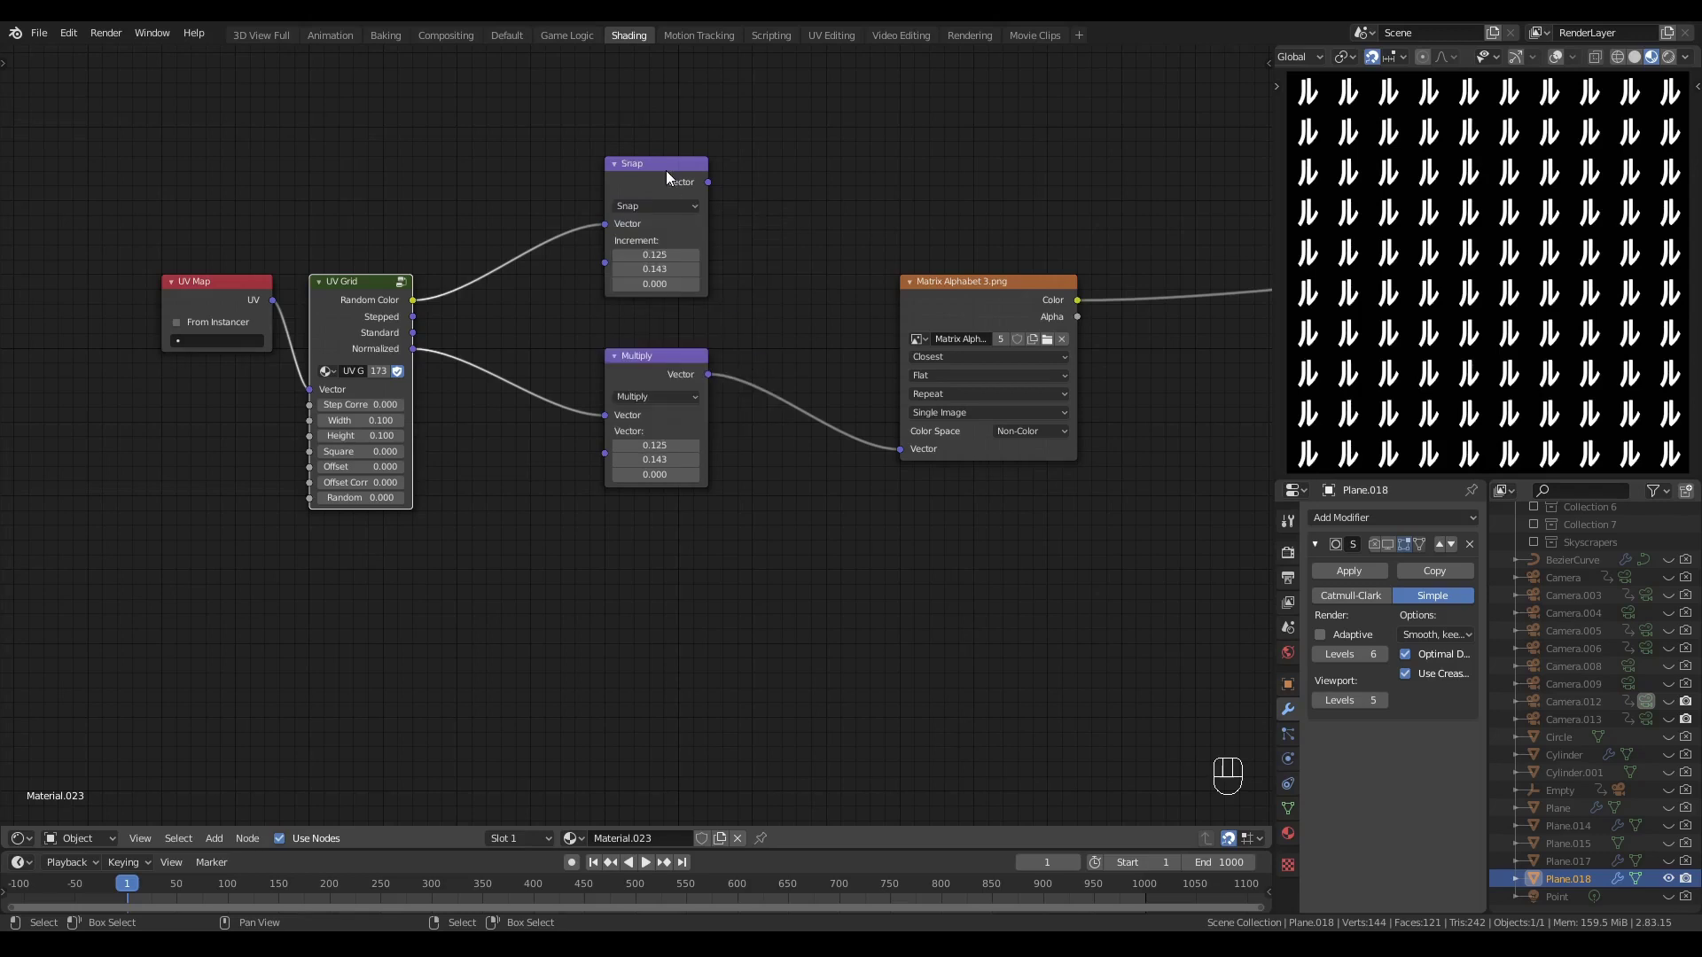
{"action": "left_click_drag", "start_coordinate": [670, 182], "coordinate": [663, 223]}
{"action": "left_click", "coordinate": [664, 224]}
- Add Snap and Multiply with a Vector Math Add and feed the sum into the image Vector
{"action": "key", "text": "shift+d"}
{"action": "left_click", "coordinate": [809, 225]}
{"action": "left_click_drag", "start_coordinate": [713, 234], "coordinate": [775, 274]}
{"action": "left_click", "coordinate": [797, 258]}
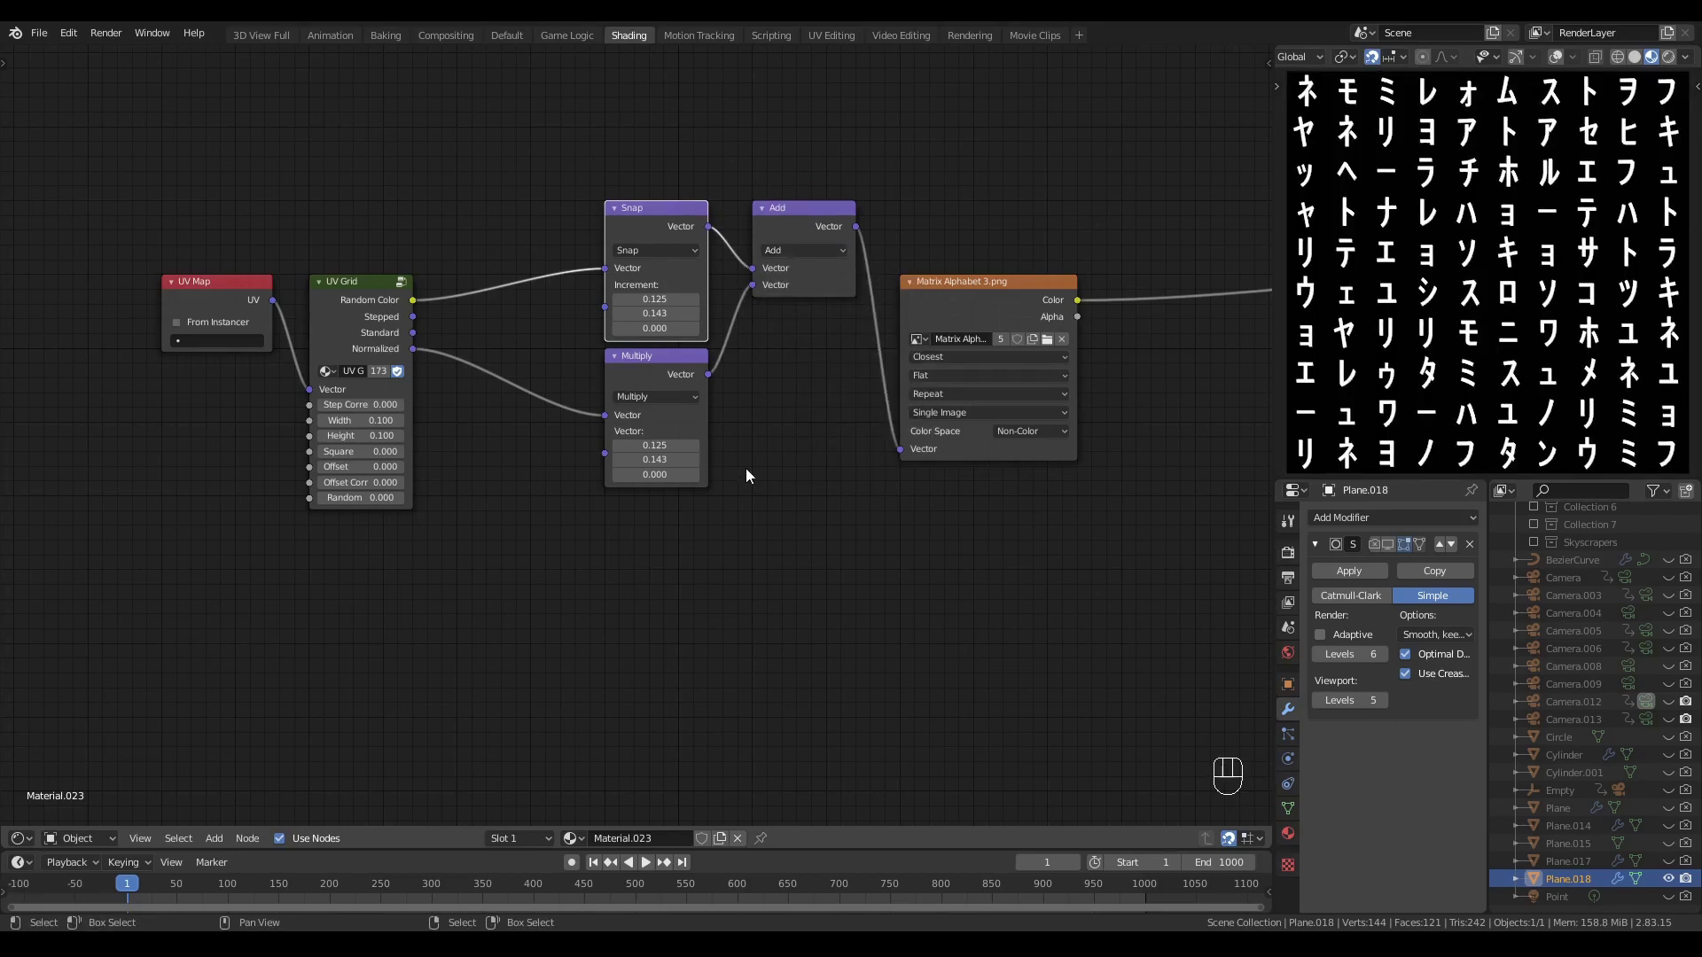
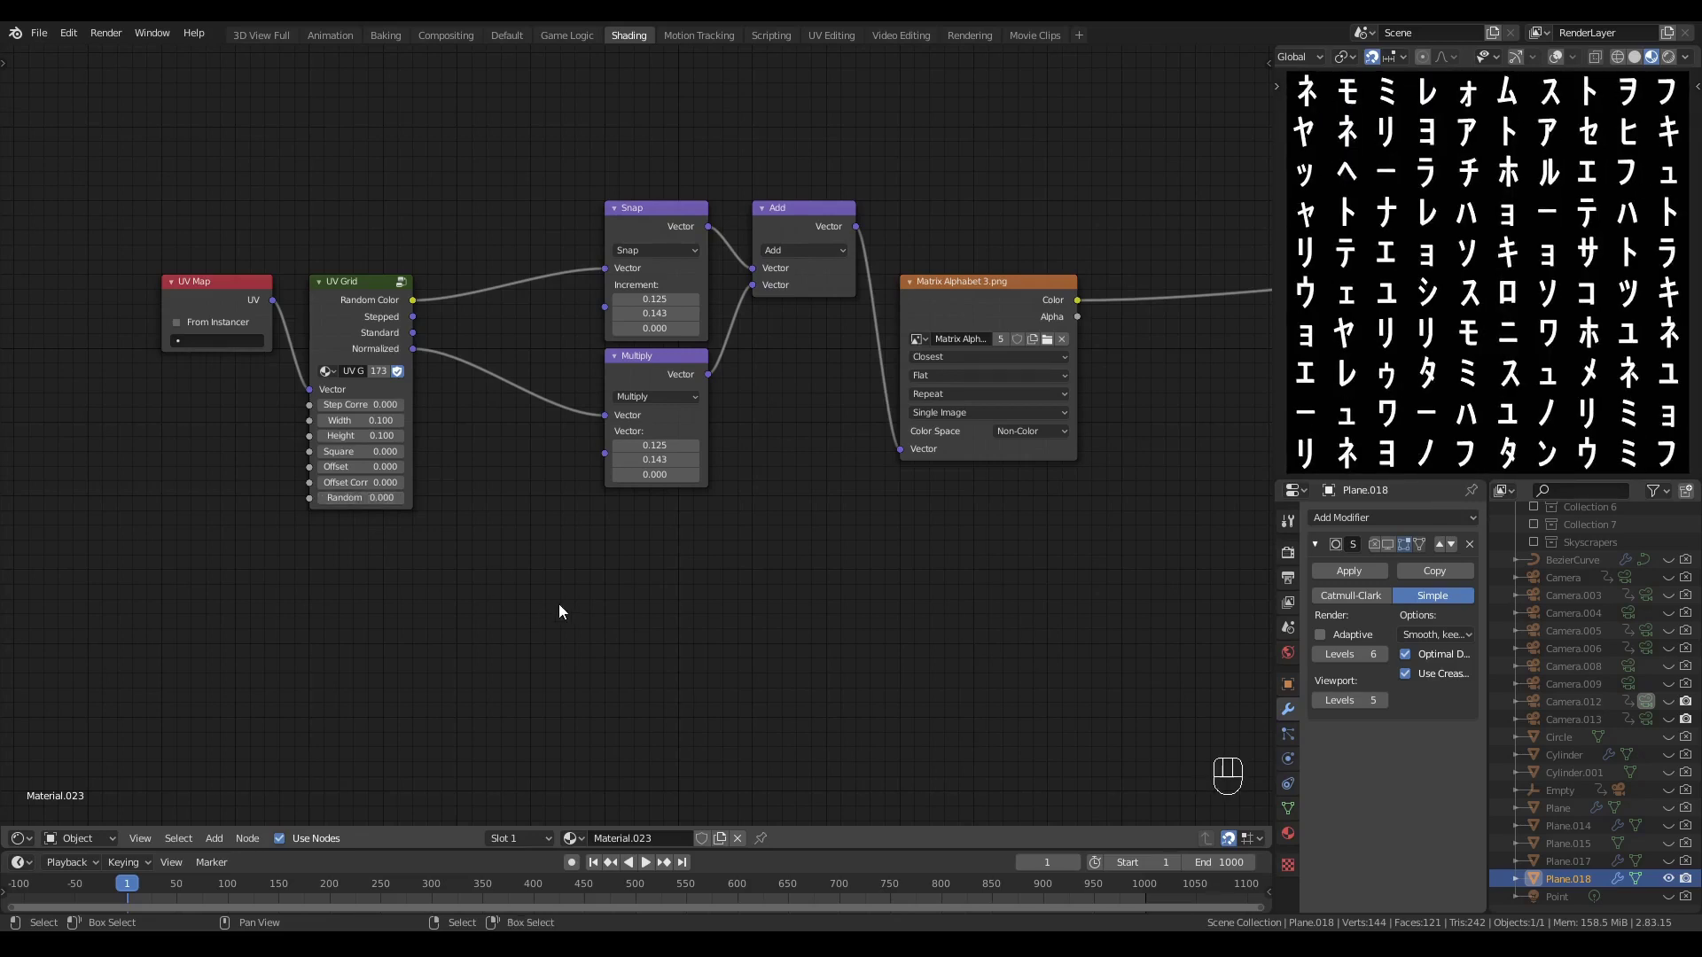
- Collapse the Add, Snap and Multiply nodes into strips and move them beside the UV Grid node
{"action": "left_click", "coordinate": [551, 603]}
{"action": "middle_click", "coordinate": [549, 598]}
{"action": "left_click_drag", "start_coordinate": [759, 329], "coordinate": [733, 456]}
{"action": "left_click", "coordinate": [621, 278]}
{"action": "key", "text": "h"}
{"action": "left_click_drag", "start_coordinate": [687, 446], "coordinate": [787, 330]}
{"action": "left_click", "coordinate": [608, 296]}
{"action": "left_click", "coordinate": [753, 435]}
- Rearrange the collapsed nodes and image node into a tidy layout
{"action": "left_click_drag", "start_coordinate": [752, 329], "coordinate": [600, 429]}
{"action": "left_click_drag", "start_coordinate": [596, 423], "coordinate": [594, 350]}
{"action": "left_click", "coordinate": [926, 379]}
{"action": "left_click", "coordinate": [667, 550]}
{"action": "left_click_drag", "start_coordinate": [657, 553], "coordinate": [666, 467]}
{"action": "double_click", "coordinate": [656, 445]}
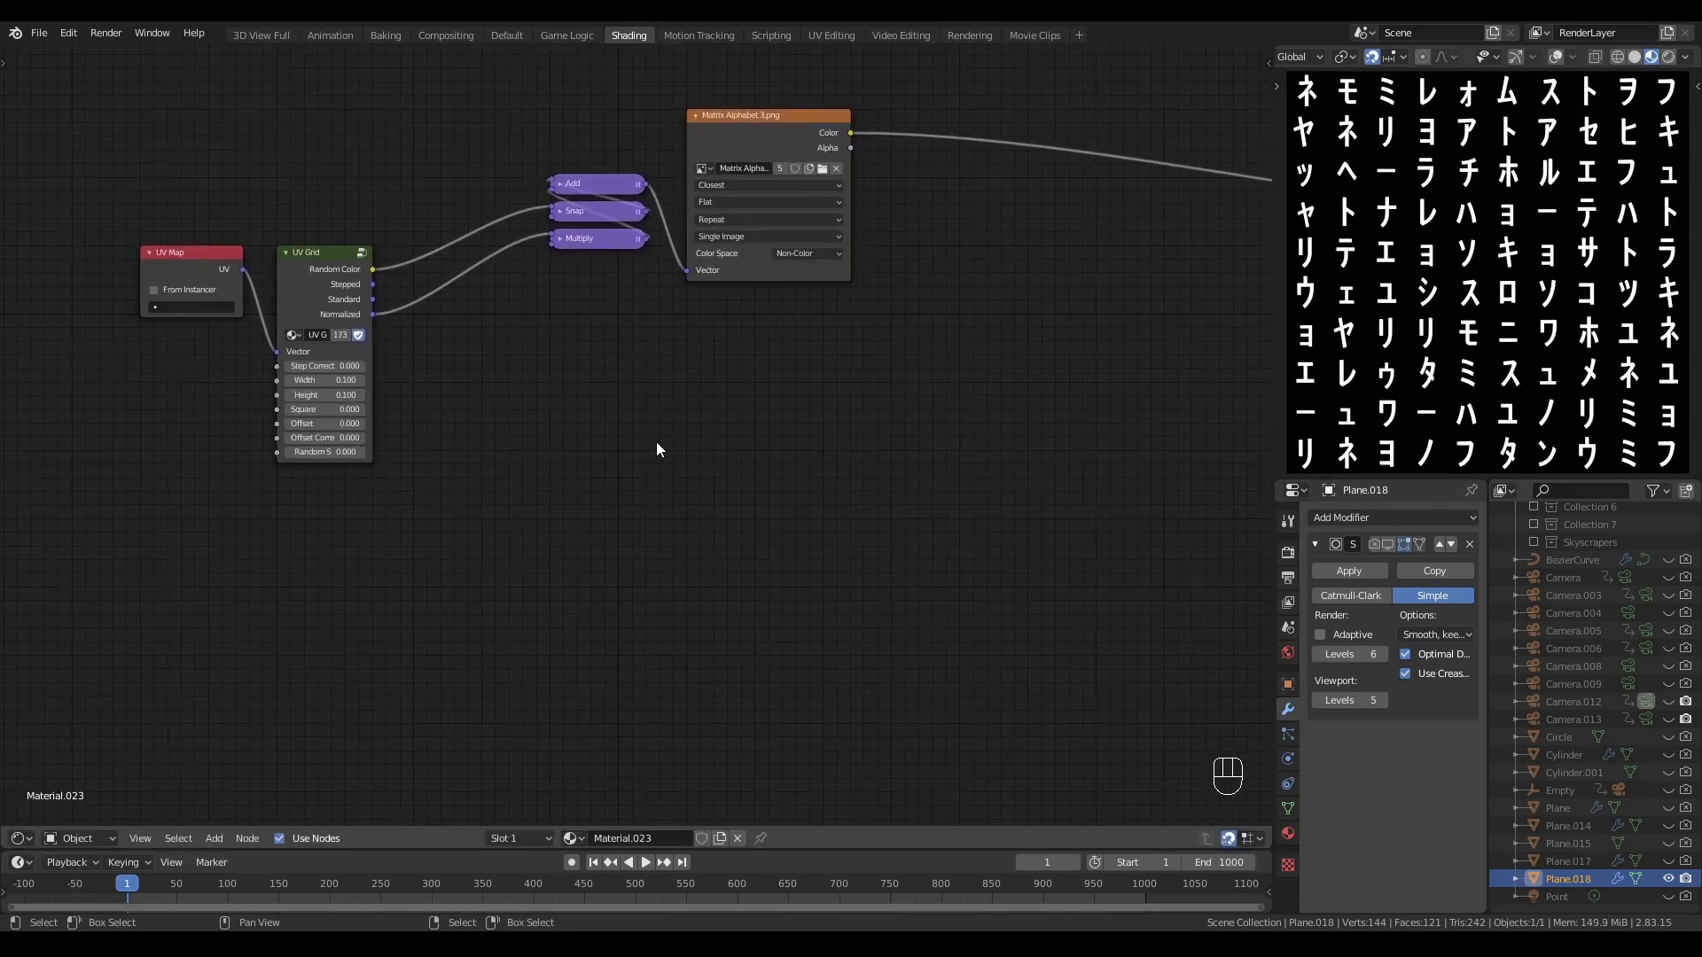
{"action": "left_click", "coordinate": [653, 451]}
{"action": "left_click", "coordinate": [615, 469]}
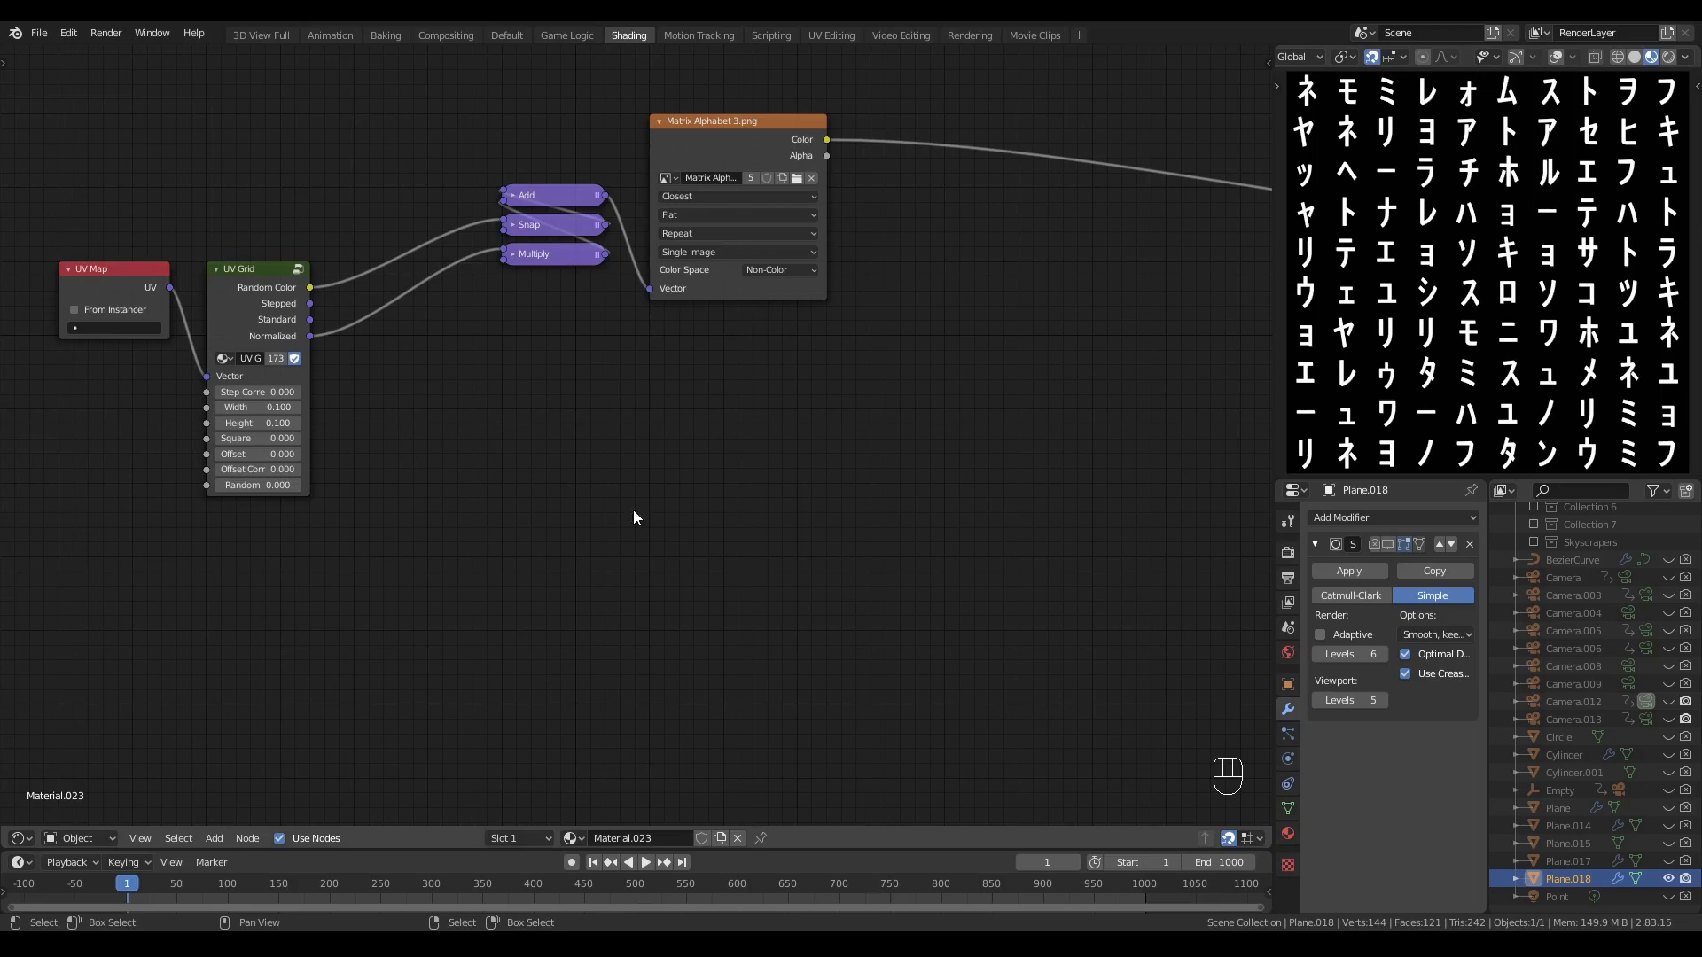
- Add a Separate RGB fed by Random Color and preview its red channel
{"action": "left_click", "coordinate": [627, 459]}
{"action": "left_click", "coordinate": [599, 454]}
{"action": "key", "text": "shift+a"}
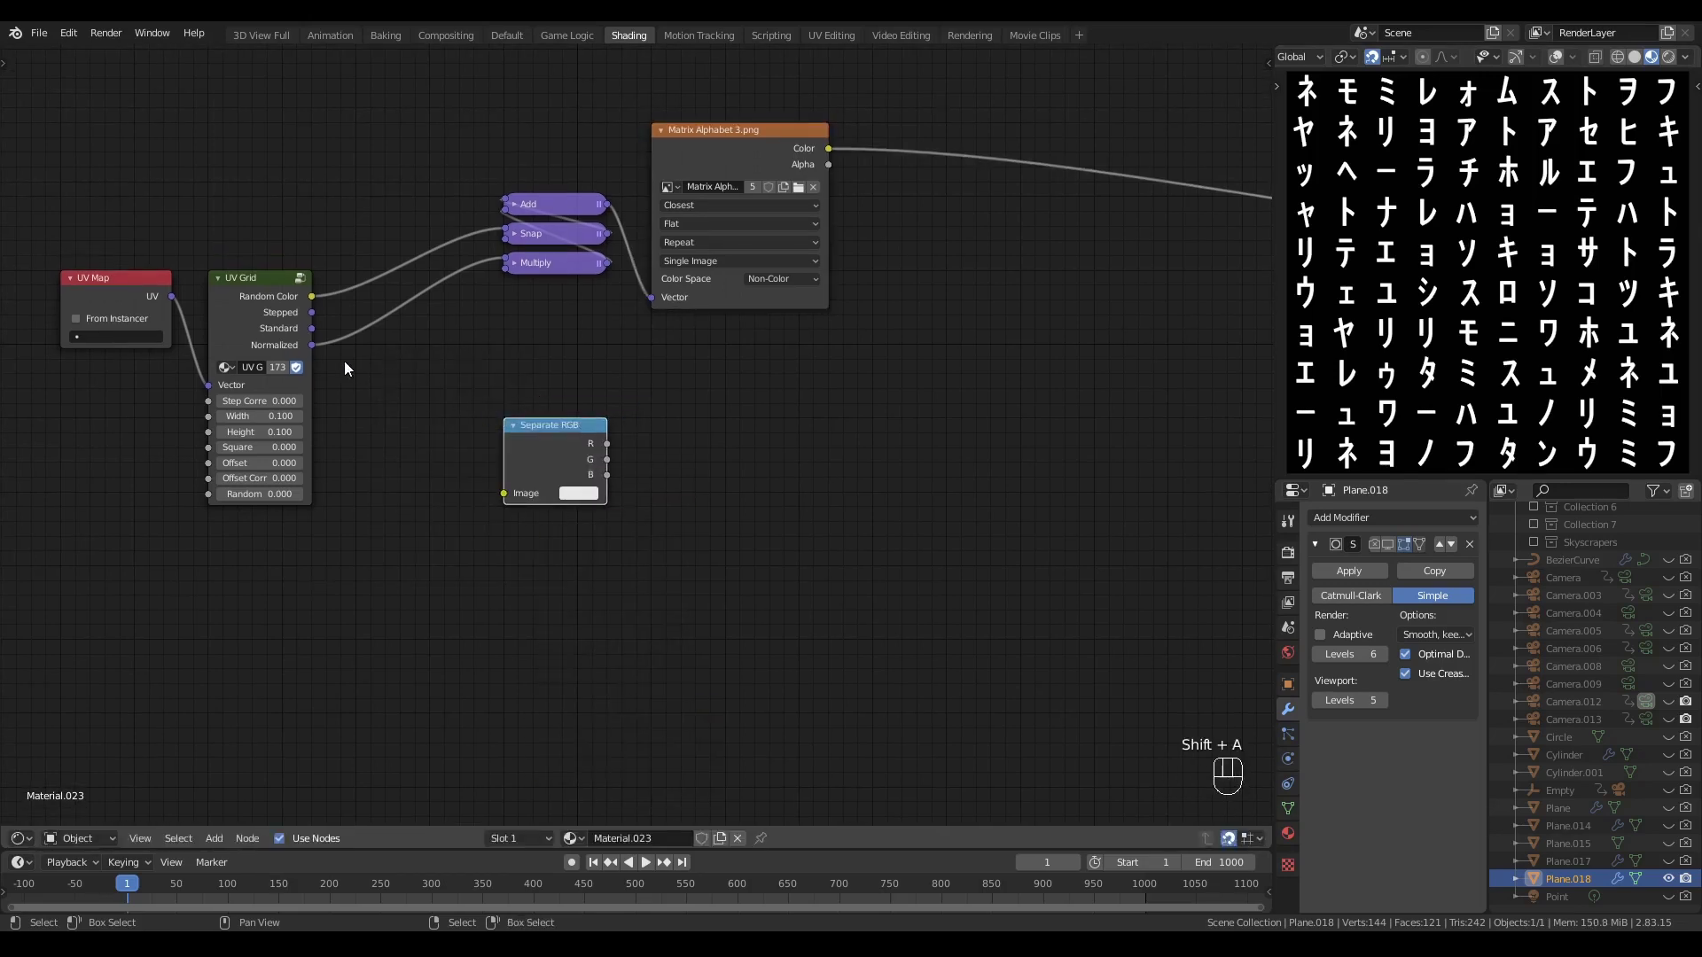
{"action": "left_click_drag", "start_coordinate": [314, 301], "coordinate": [517, 498]}
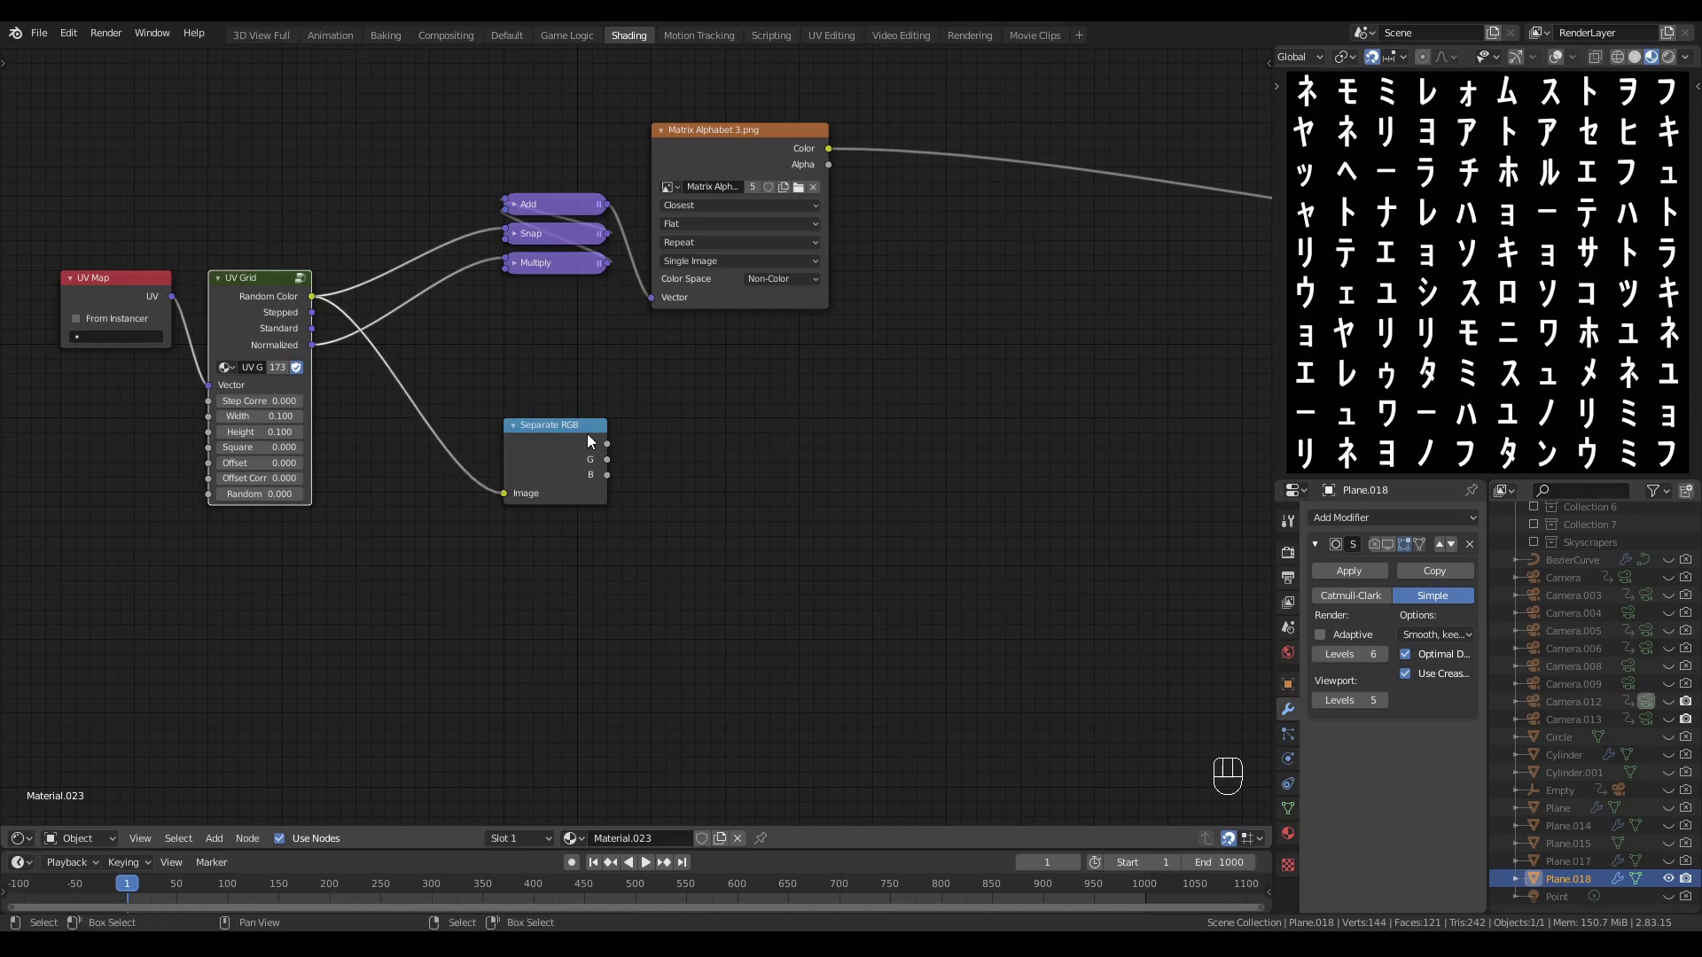
{"action": "left_click", "coordinate": [566, 436]}
{"action": "left_click", "coordinate": [556, 439]}
- Threshold the red channel with a Math Less Than at 0.860 for a black-and-white cell mask
{"action": "left_click_drag", "start_coordinate": [712, 476], "coordinate": [682, 480]}
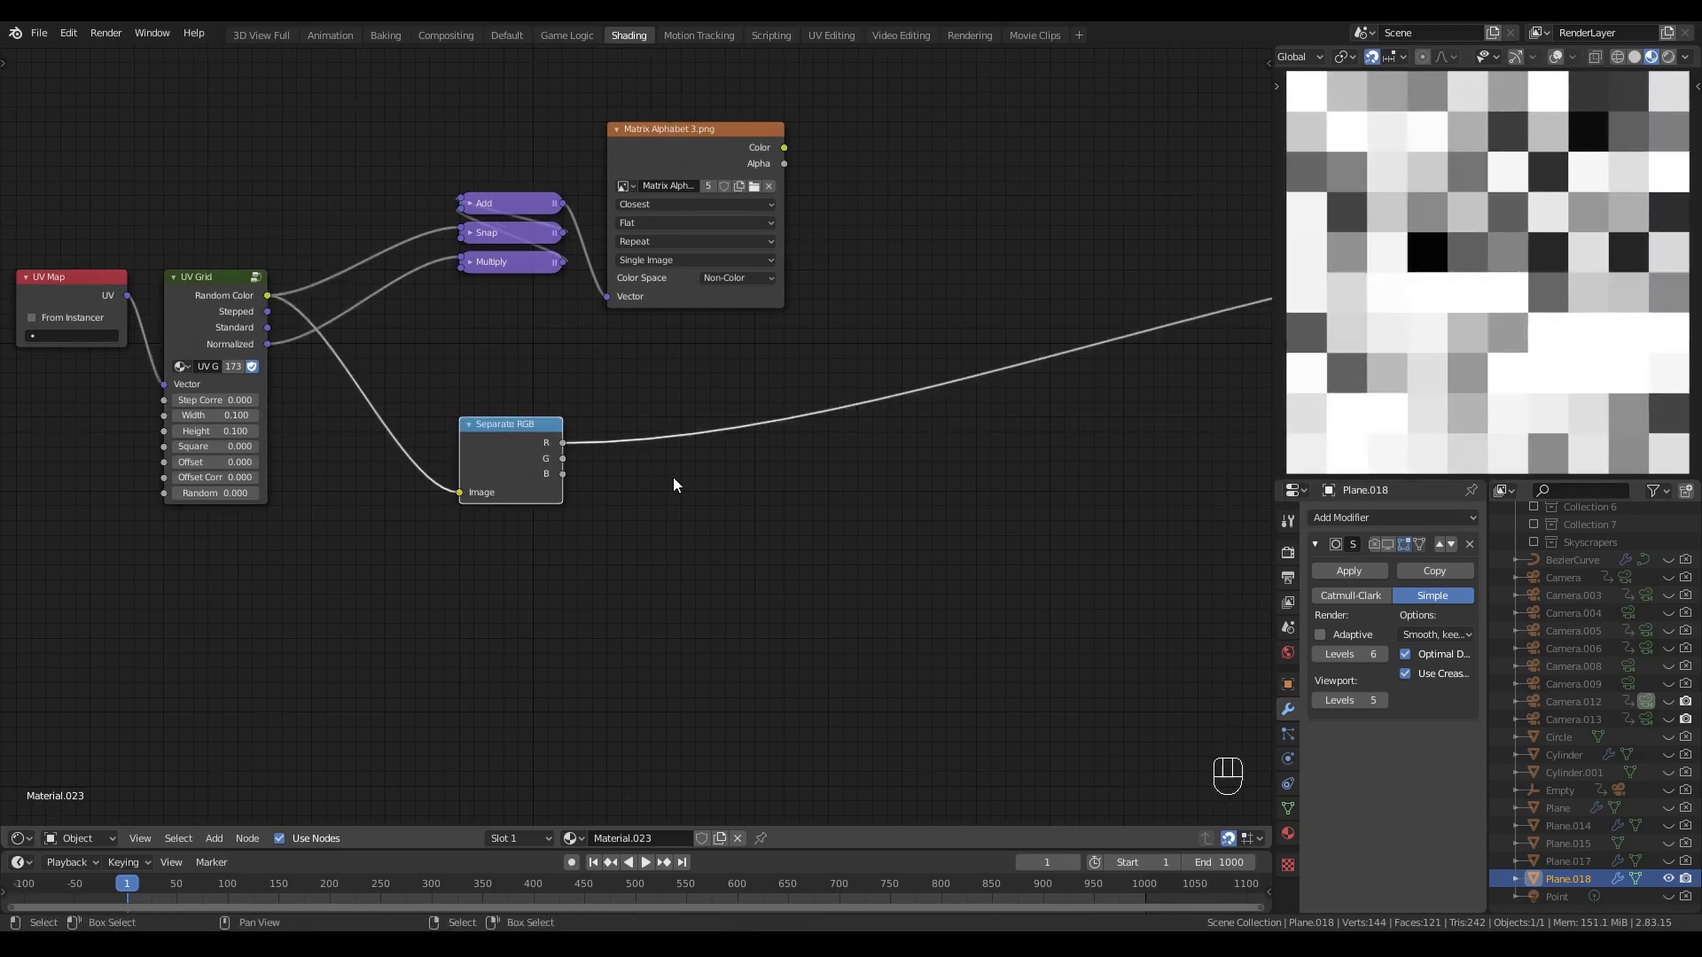
{"action": "key", "text": "q"}
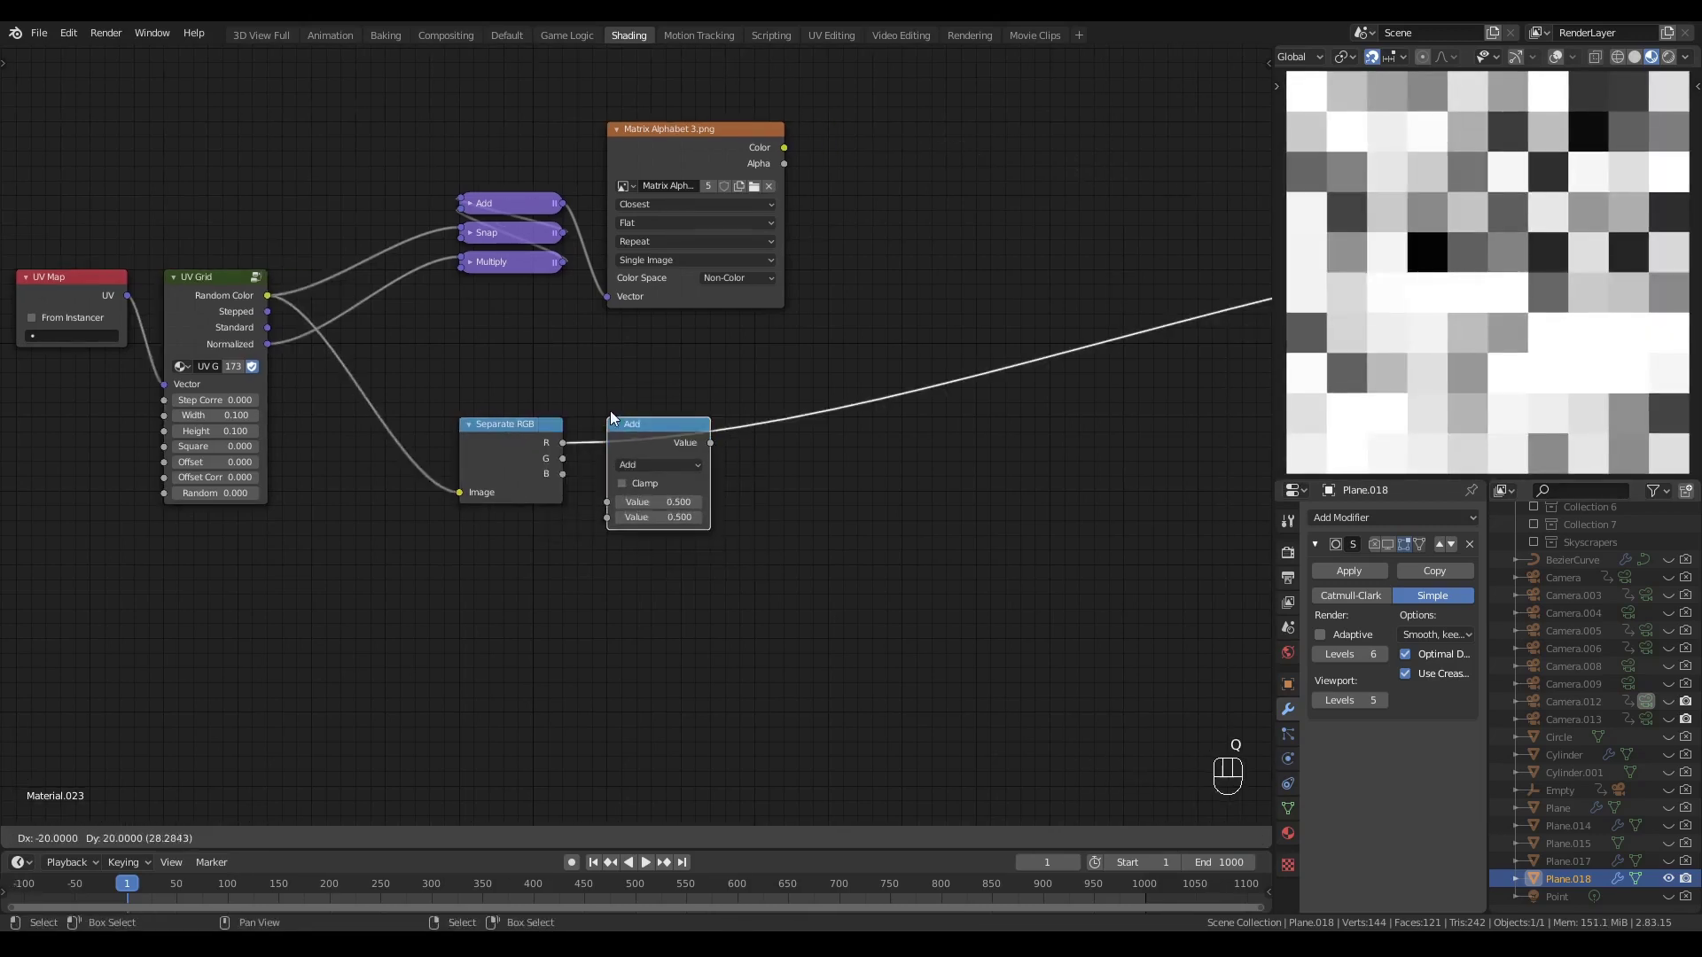
{"action": "left_click", "coordinate": [656, 475]}
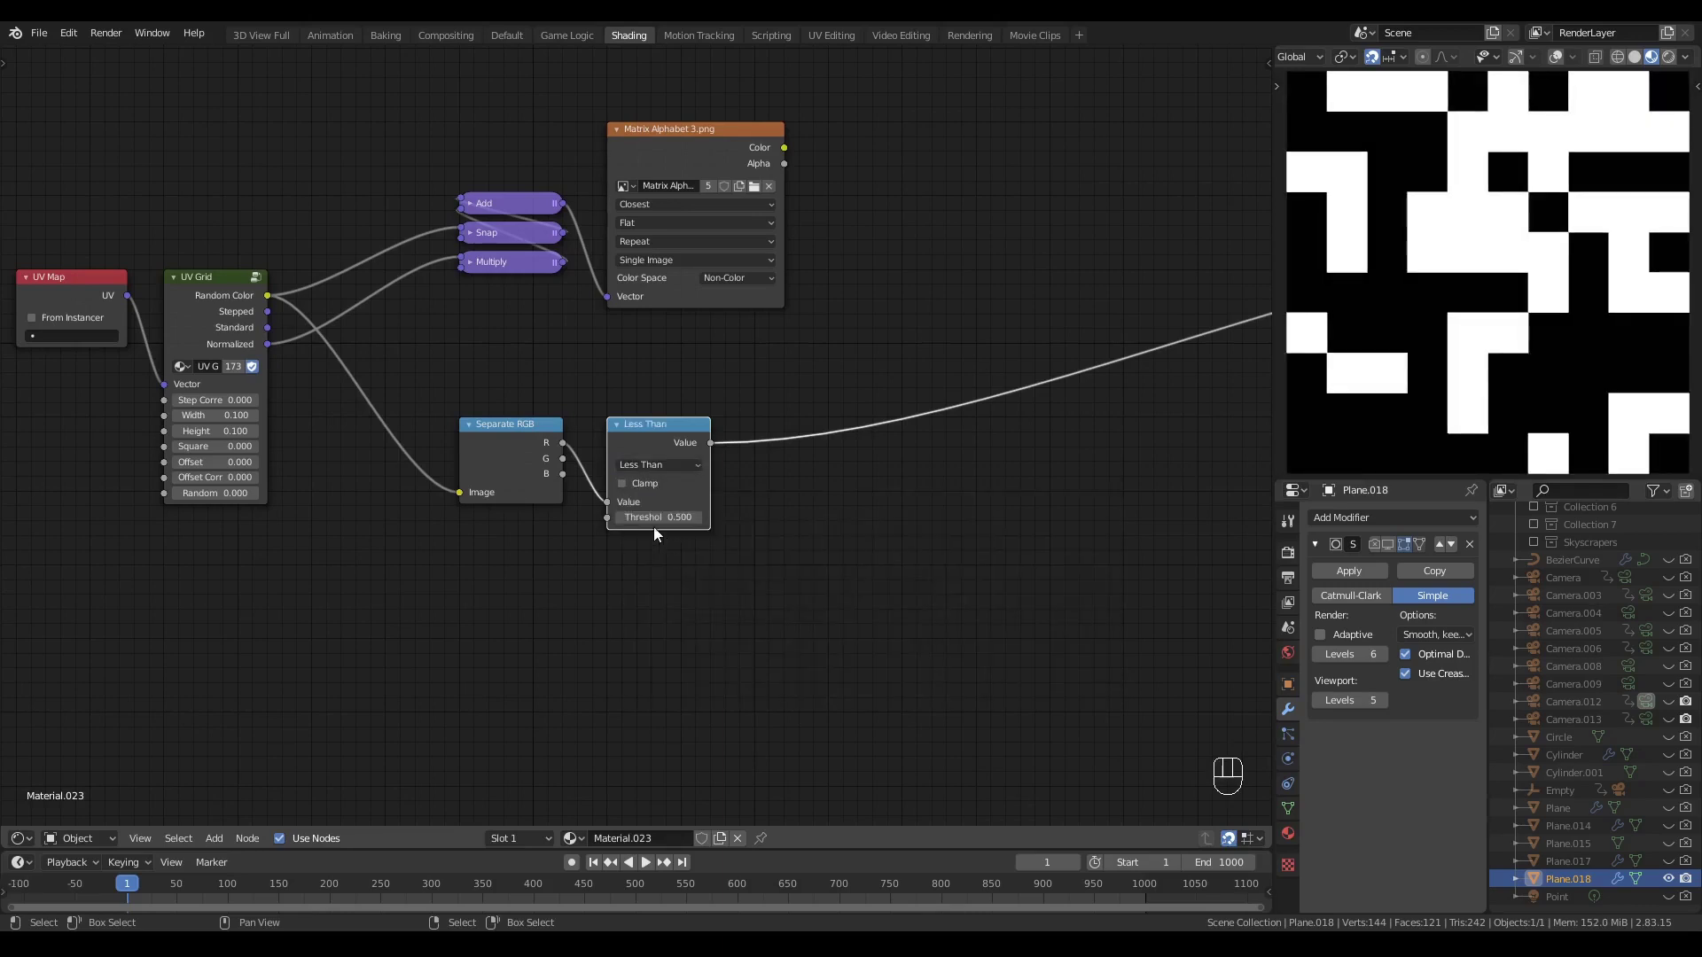
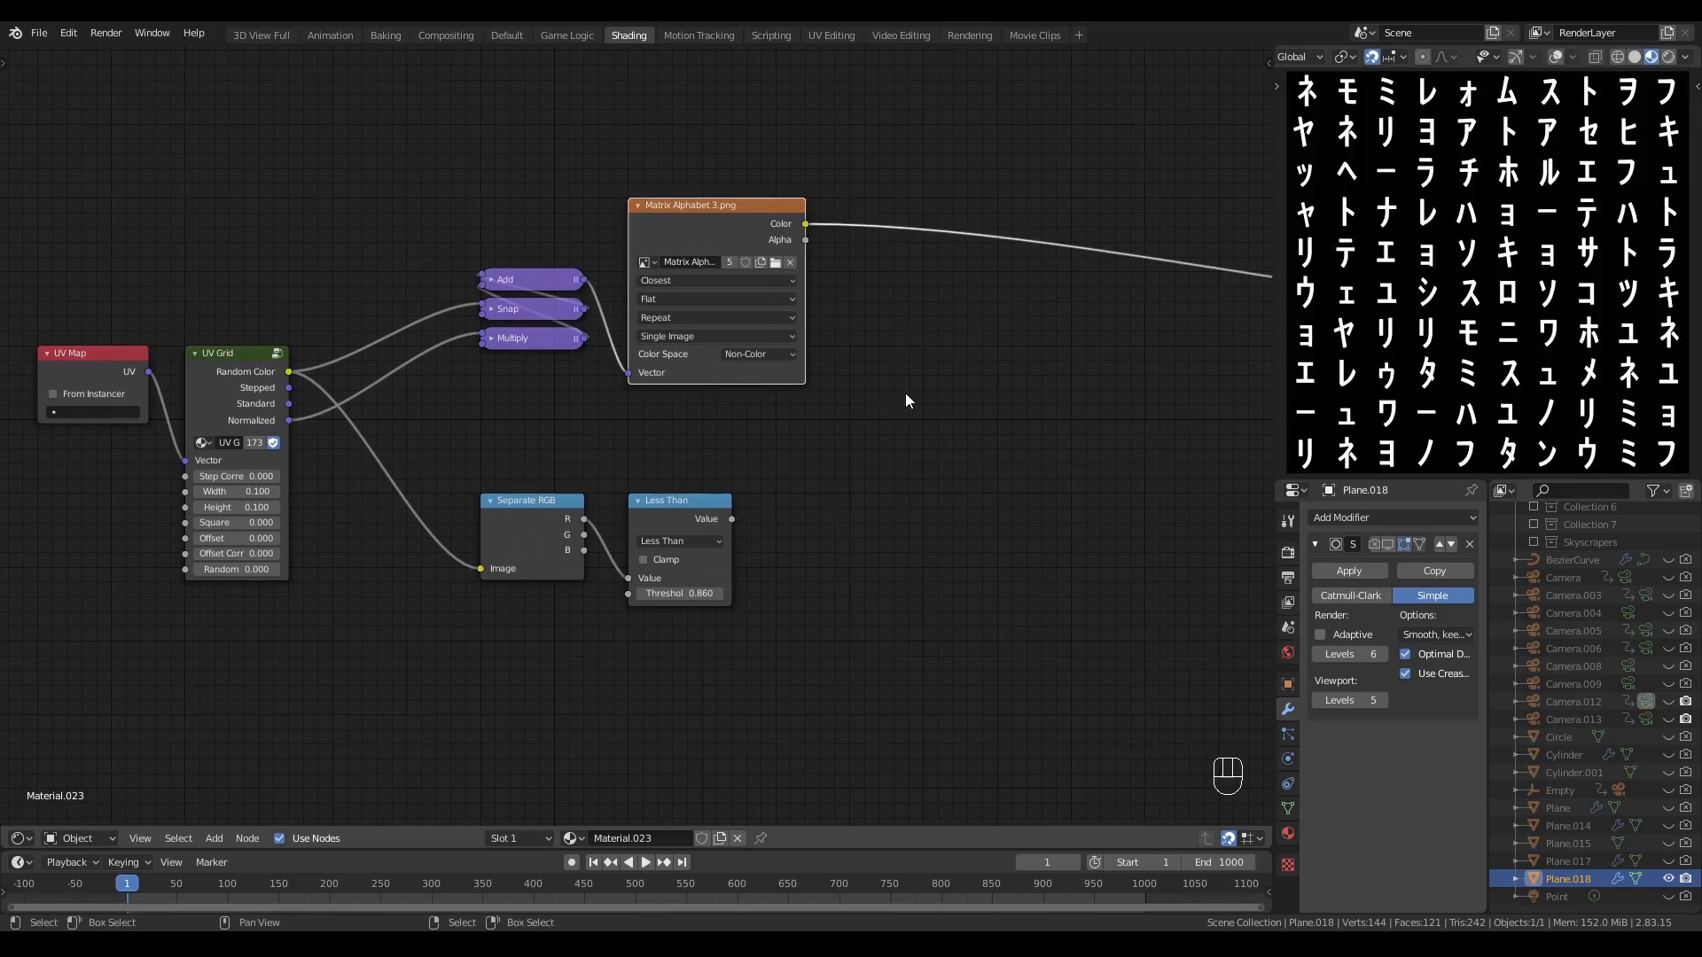
- Multiply the image's red channel by the Less Than mask, threshold 0.750, so random cells go blank
{"action": "key", "text": "shift+a"}
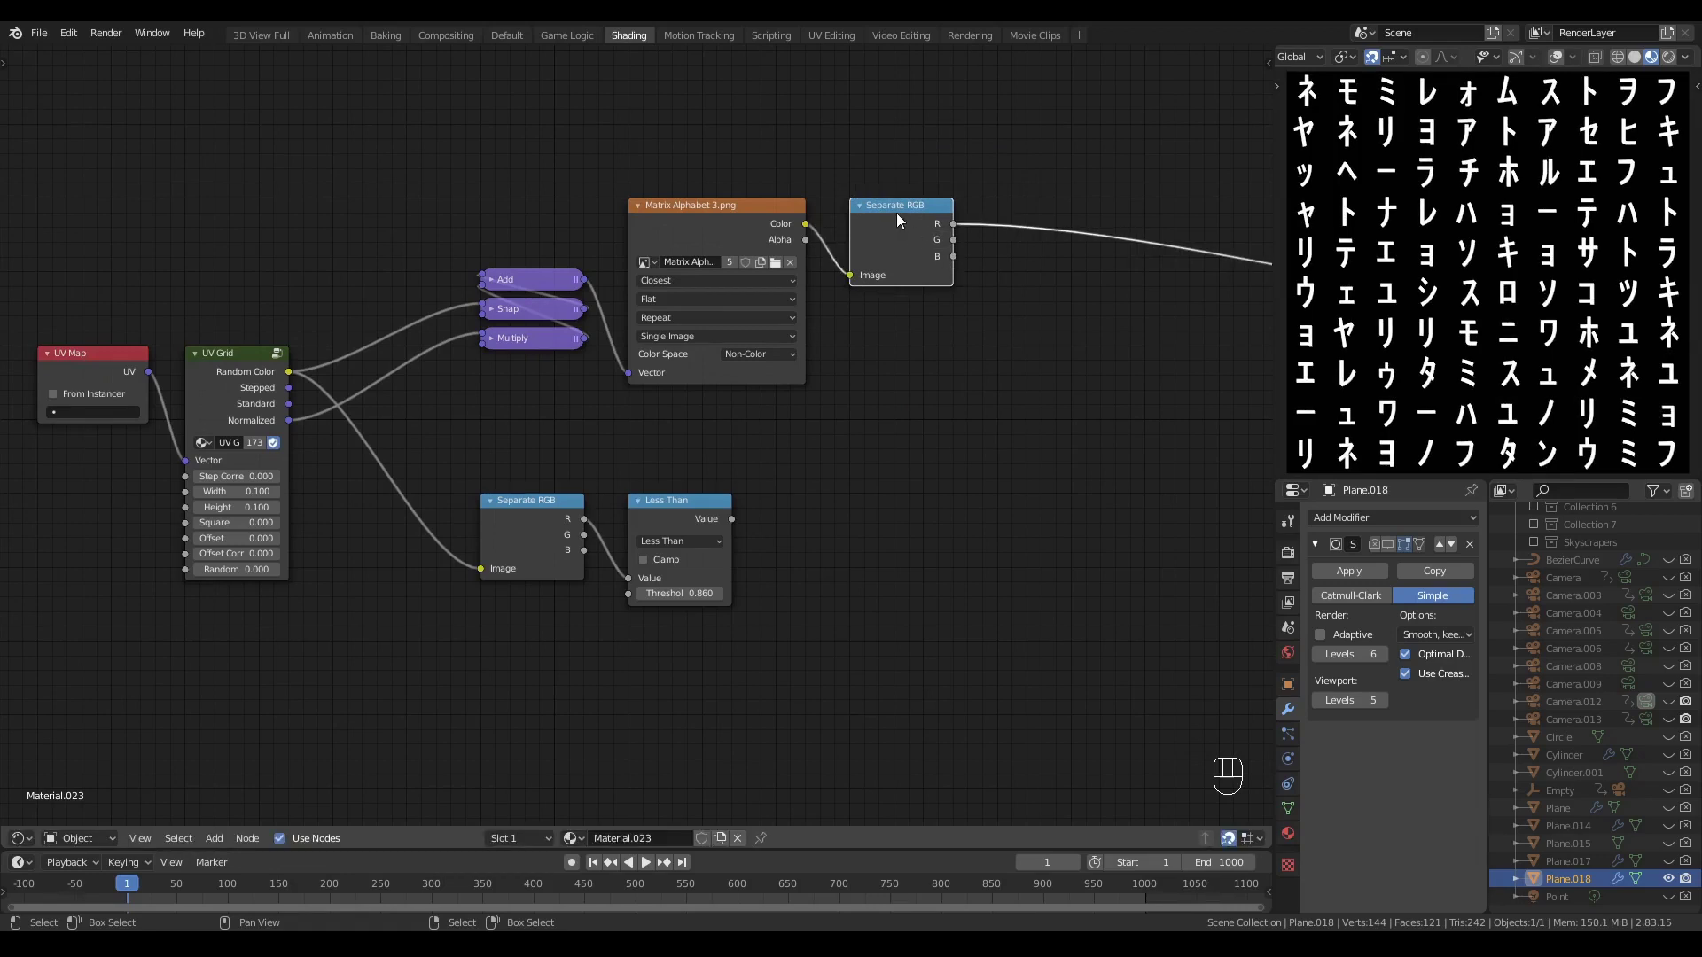
{"action": "left_click", "coordinate": [981, 441]}
{"action": "key", "text": "q"}
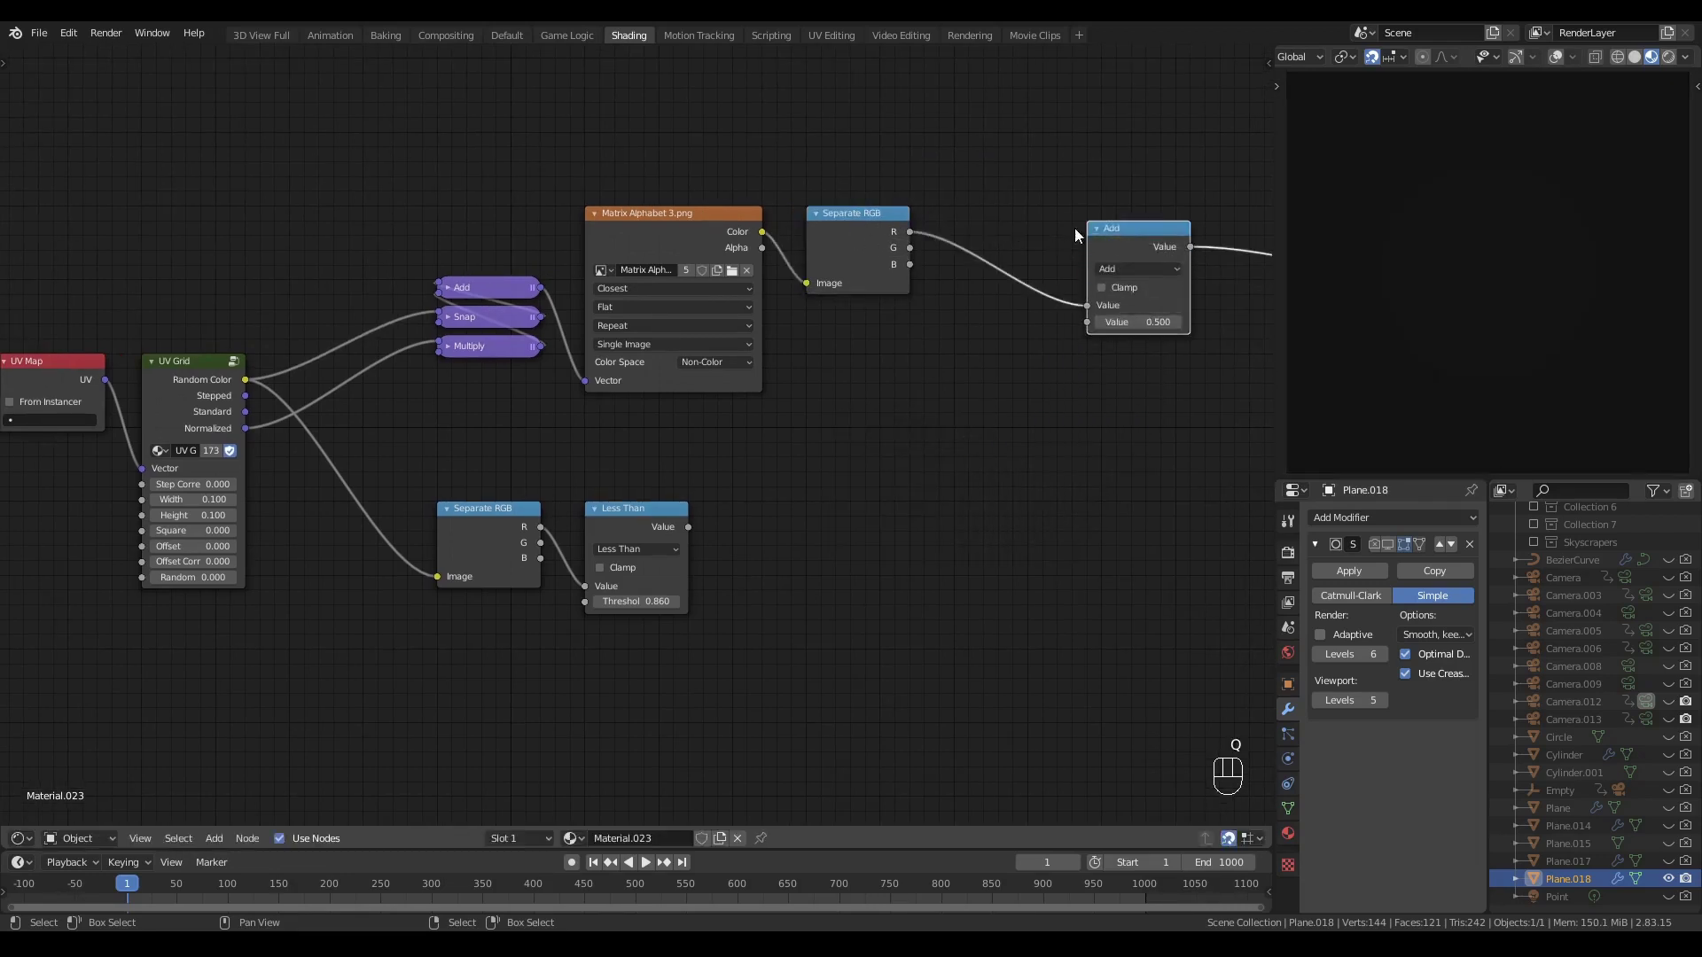
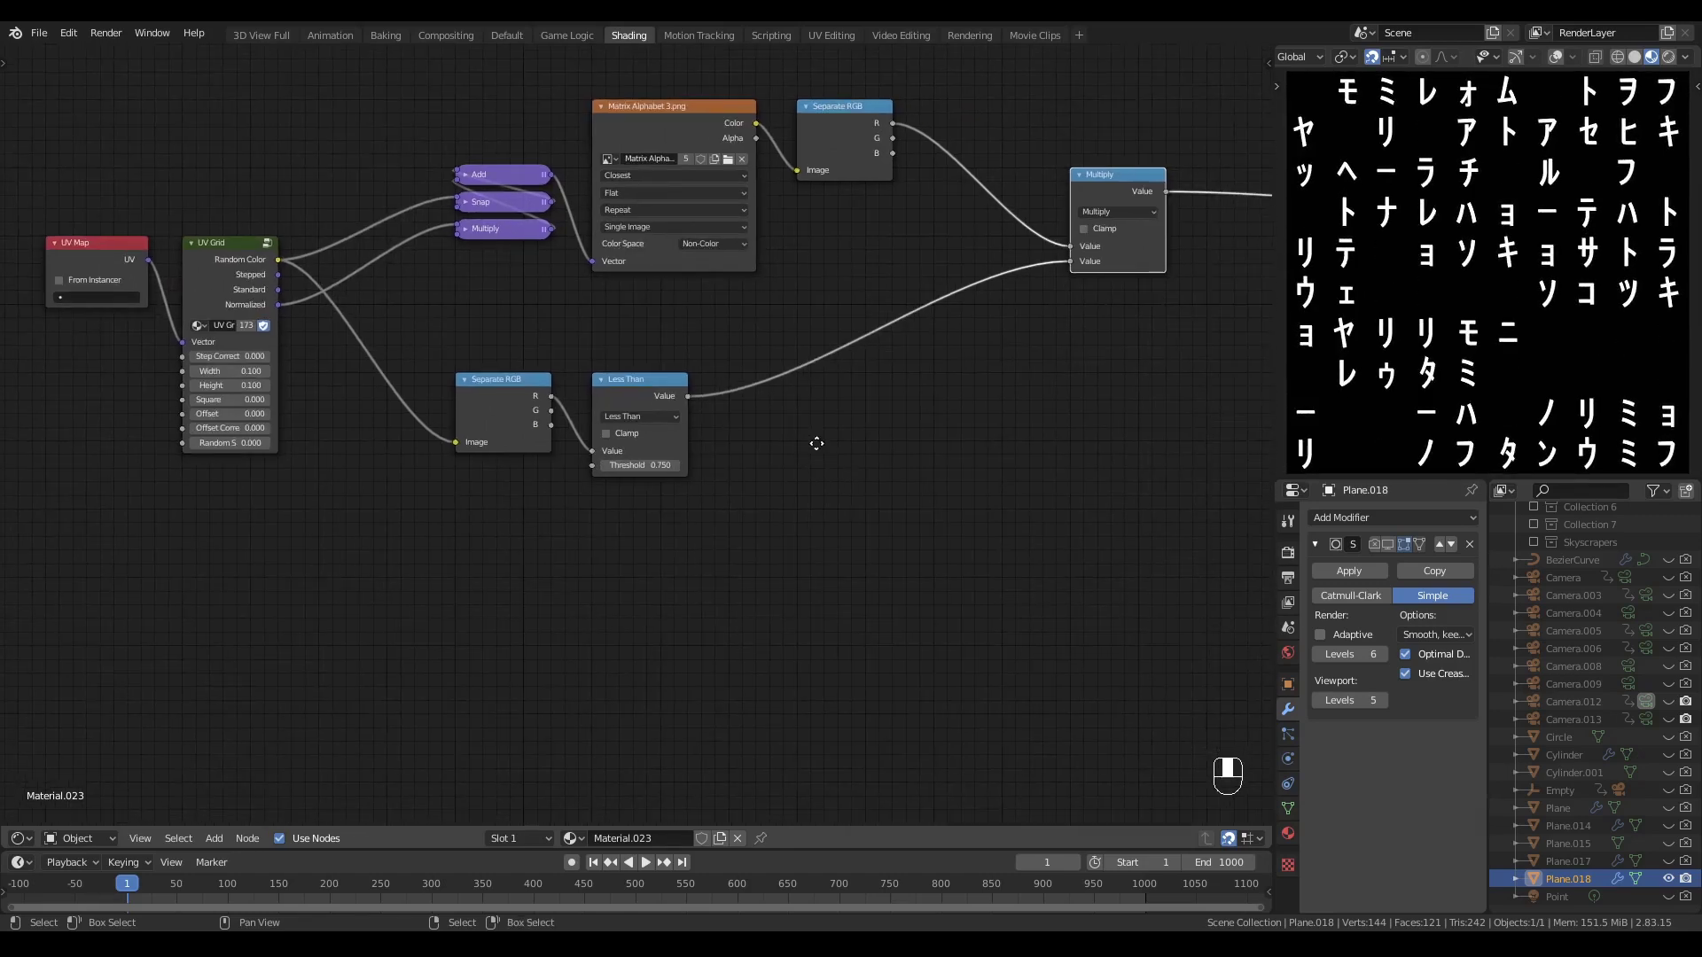
{"action": "left_click", "coordinate": [784, 398]}
{"action": "middle_click", "coordinate": [783, 399]}
{"action": "left_click", "coordinate": [792, 418]}
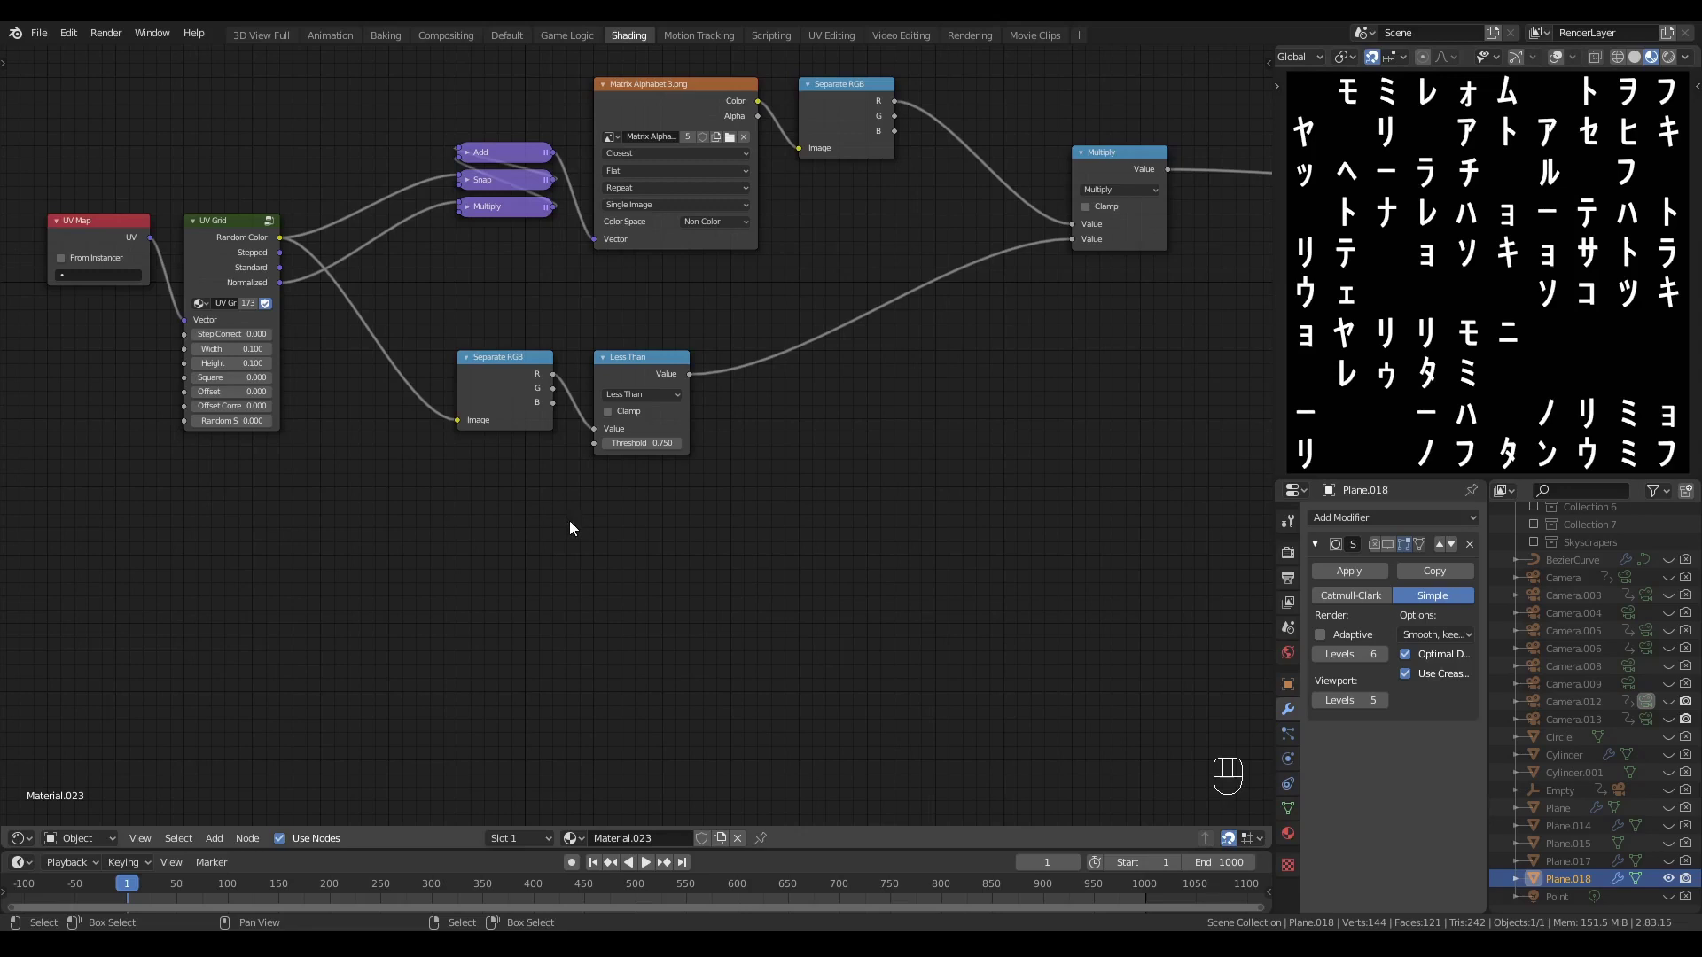
- Add a Separate XYZ on the grid coordinates followed by a new Less Than math node
{"action": "left_click", "coordinate": [563, 534]}
{"action": "key", "text": "x"}
{"action": "key", "text": "shift+a"}
{"action": "key", "text": "q"}
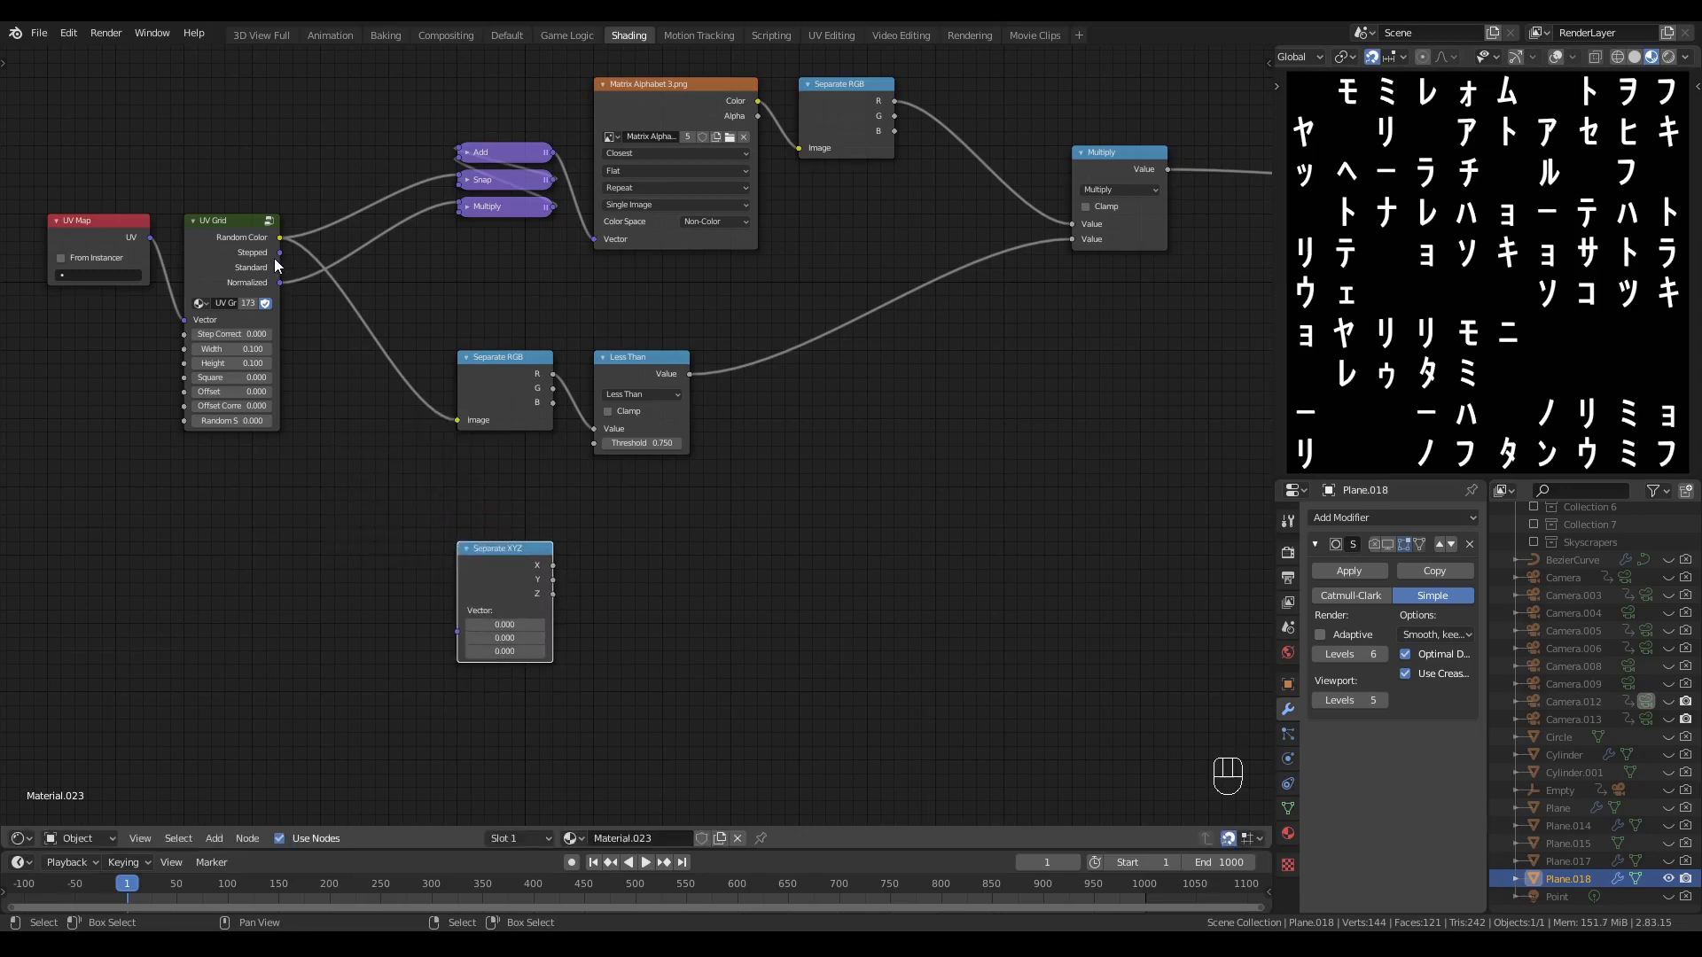
{"action": "left_click_drag", "start_coordinate": [284, 255], "coordinate": [525, 554]}
{"action": "left_click_drag", "start_coordinate": [515, 551], "coordinate": [524, 596]}
{"action": "left_click", "coordinate": [686, 609]}
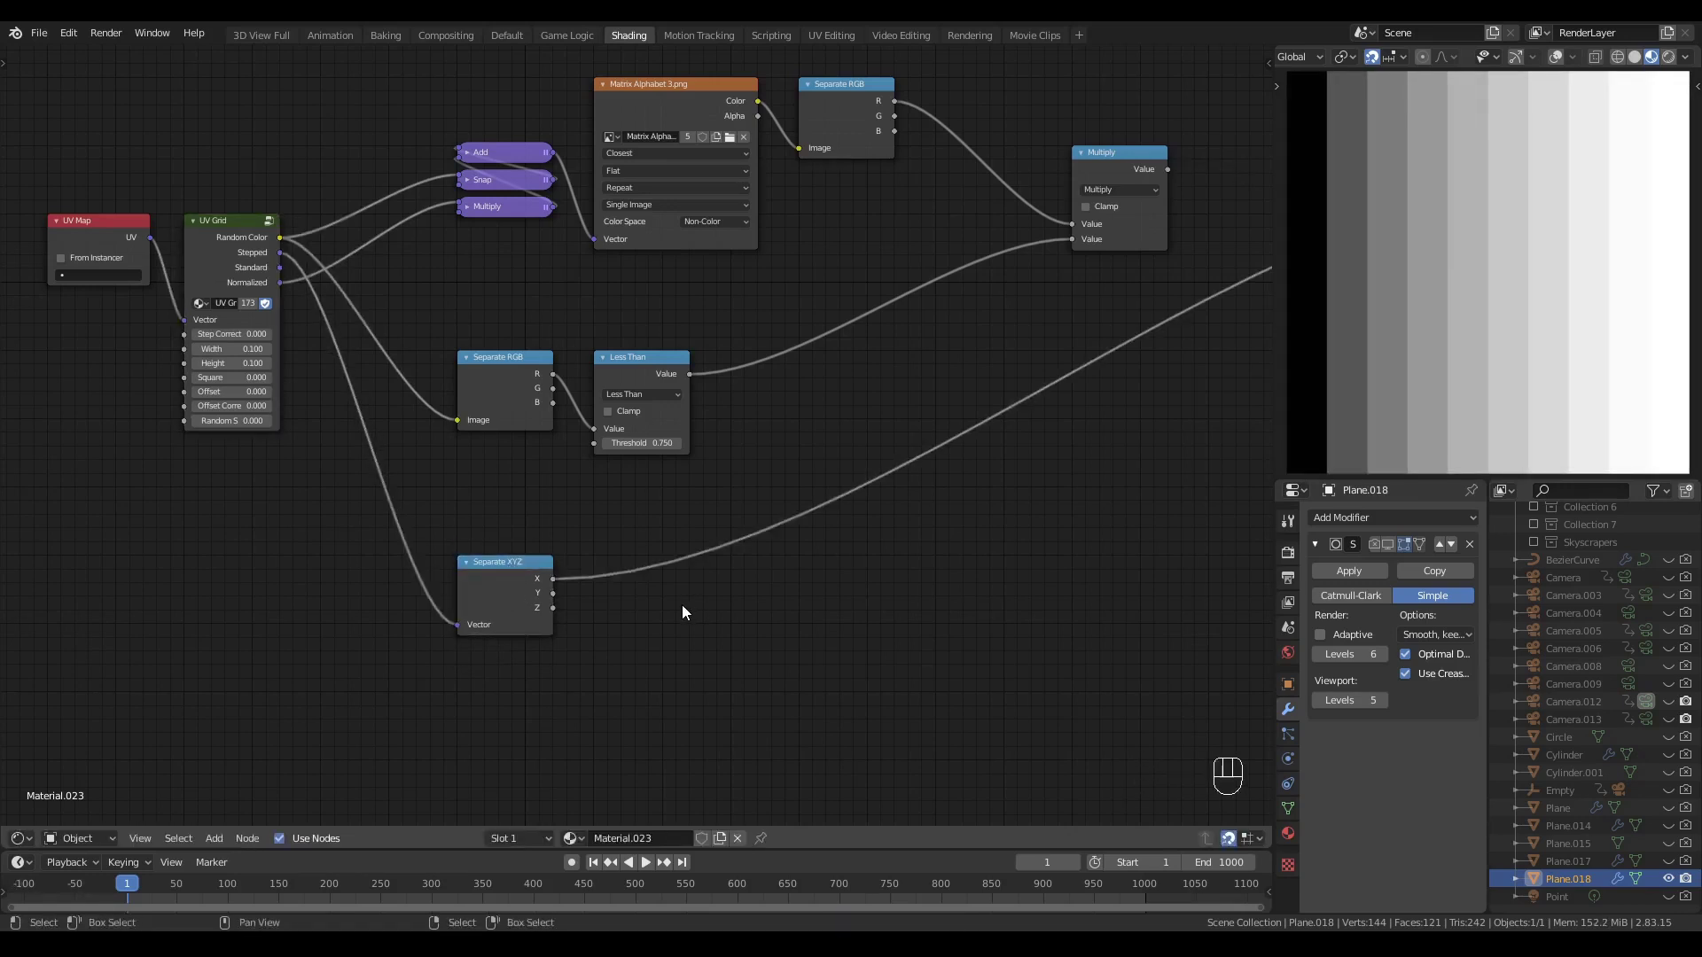
{"action": "key", "text": "q"}
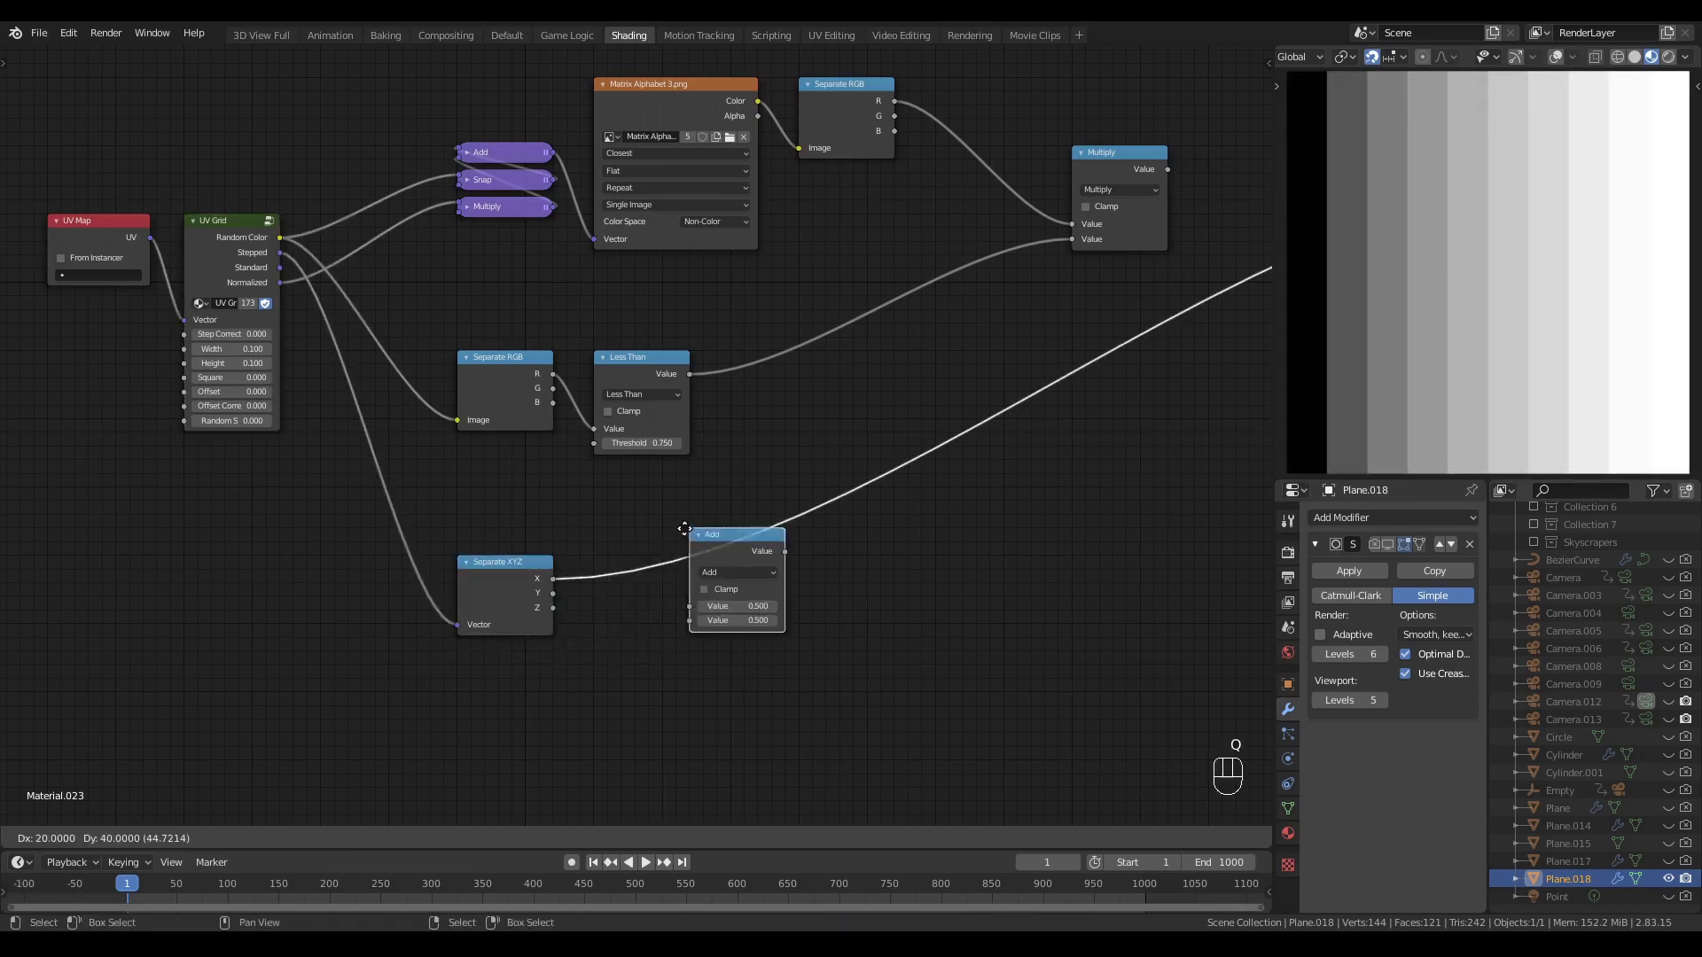
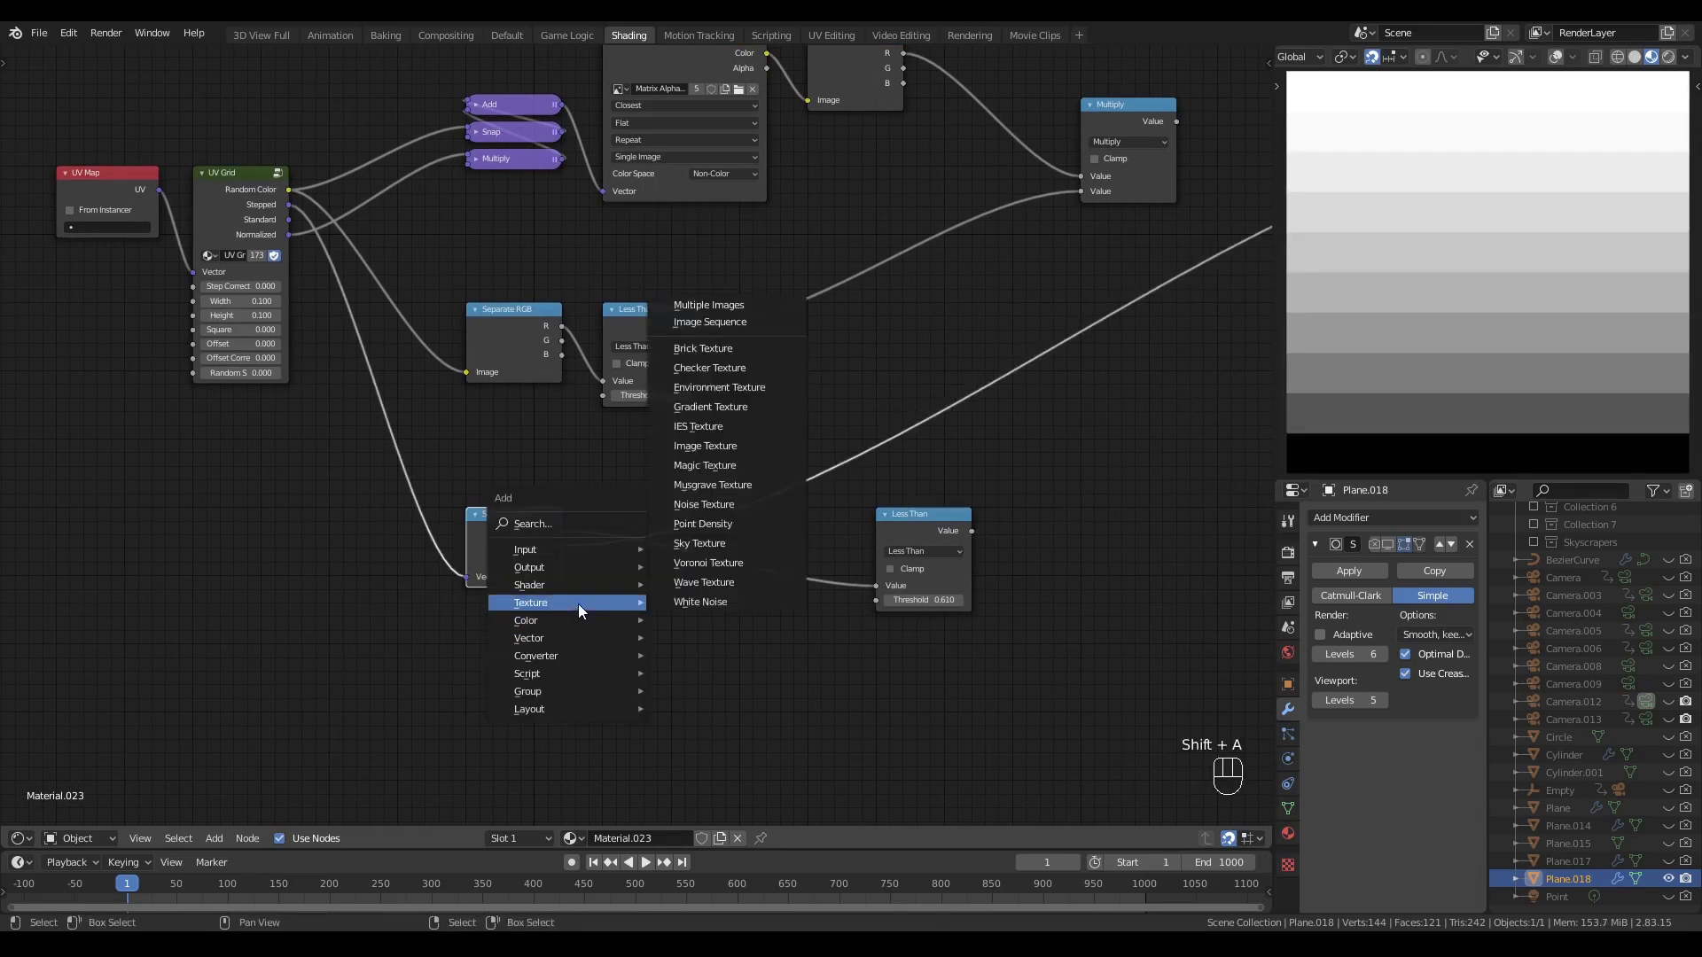
- Feed Y into a 1D White Noise Texture as the Less Than threshold with X as value, previewing blocky strips
{"action": "left_click", "coordinate": [682, 702]}
{"action": "left_click", "coordinate": [553, 656]}
{"action": "left_click_drag", "start_coordinate": [703, 667], "coordinate": [777, 514]}
{"action": "left_click_drag", "start_coordinate": [773, 503], "coordinate": [666, 534]}
{"action": "left_click", "coordinate": [743, 531]}
{"action": "left_click_drag", "start_coordinate": [702, 540], "coordinate": [895, 580]}
{"action": "left_click_drag", "start_coordinate": [905, 540], "coordinate": [784, 529]}
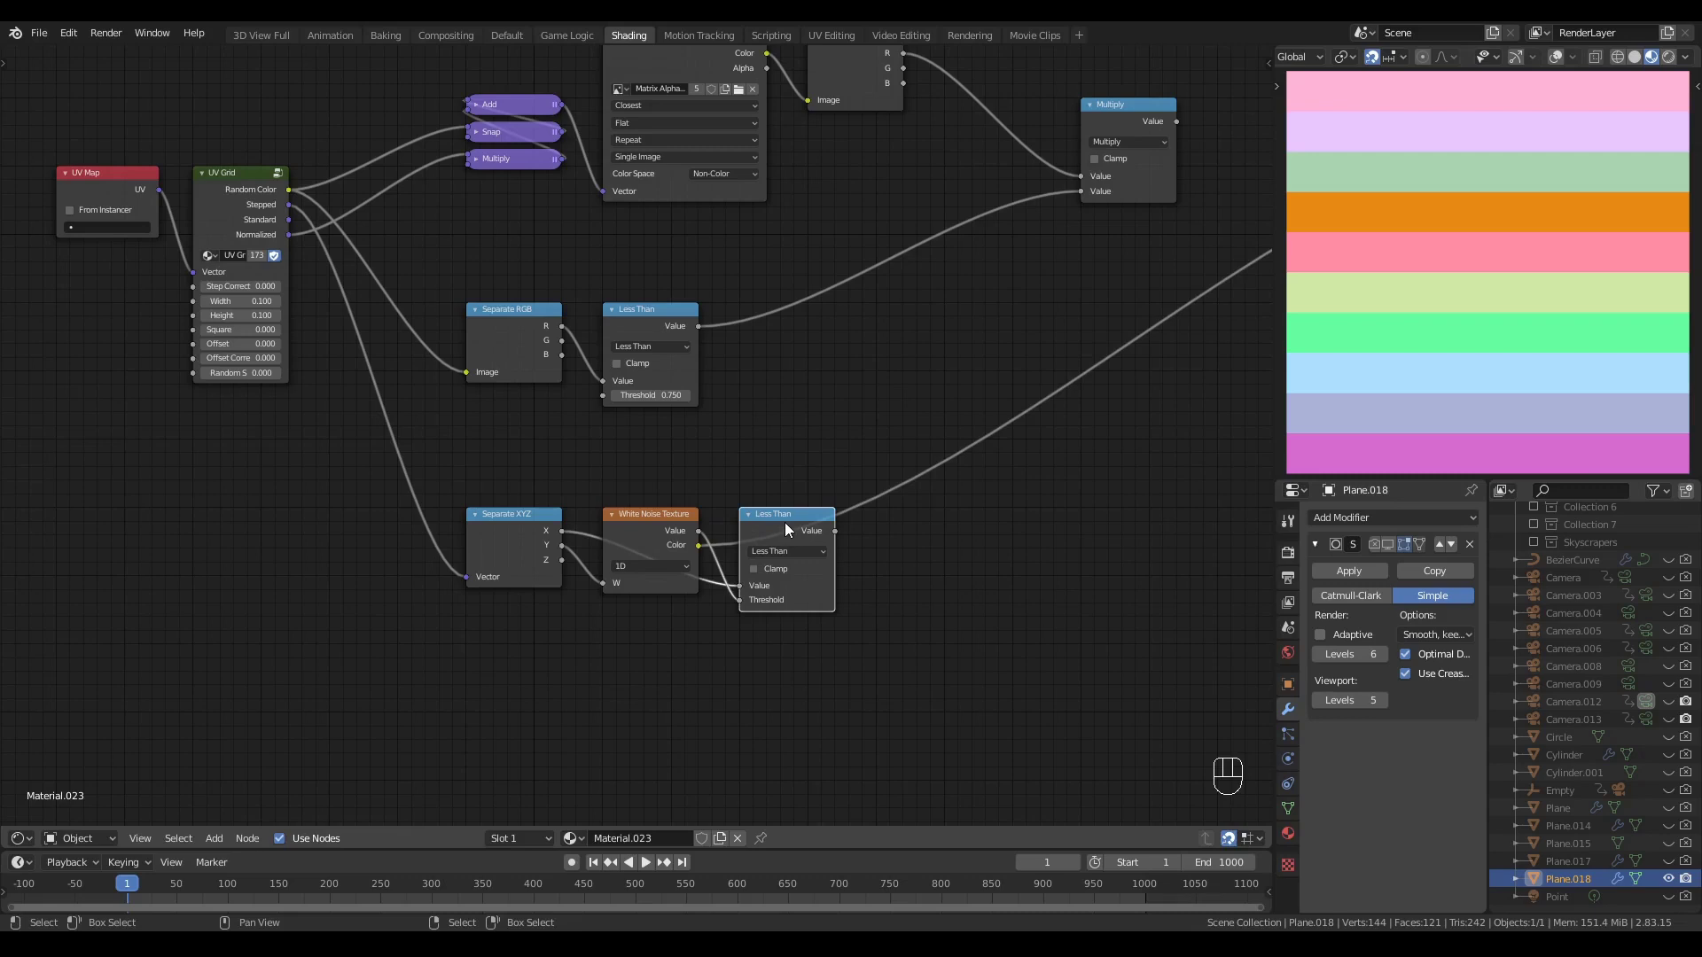
{"action": "left_click", "coordinate": [765, 464]}
{"action": "middle_click", "coordinate": [765, 465]}
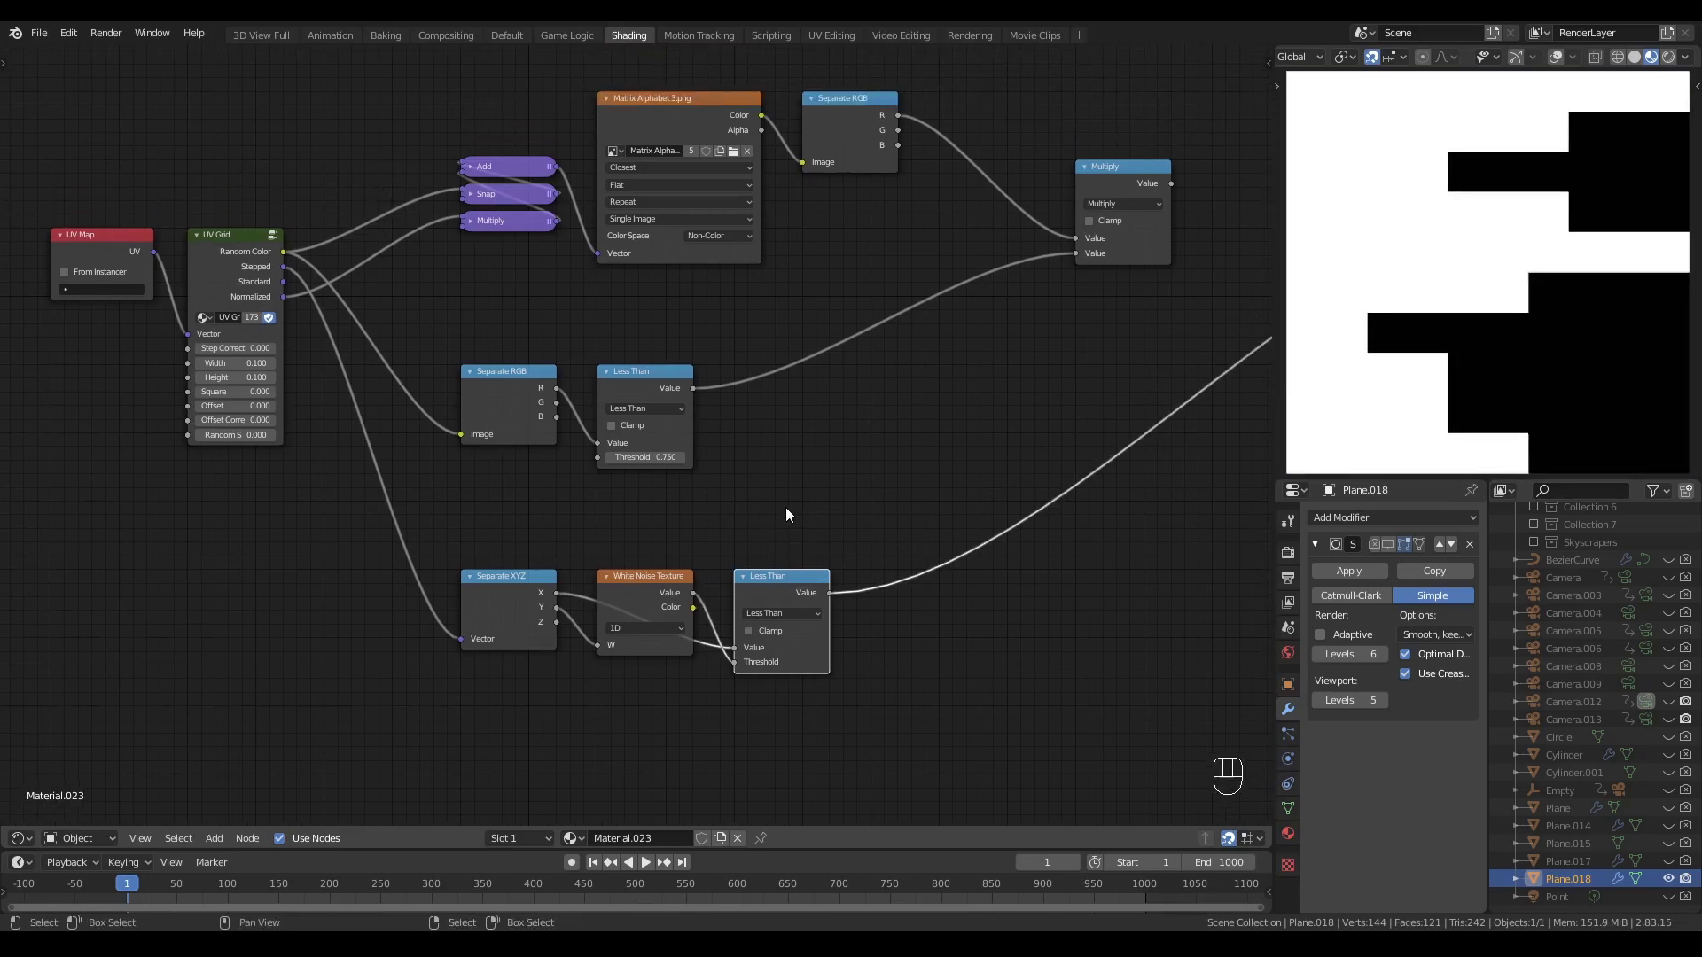
- Preview the katakana character output again
{"action": "left_click", "coordinate": [807, 483]}
{"action": "middle_click", "coordinate": [808, 483]}
{"action": "left_click", "coordinate": [1110, 198]}
{"action": "left_click", "coordinate": [1129, 200]}
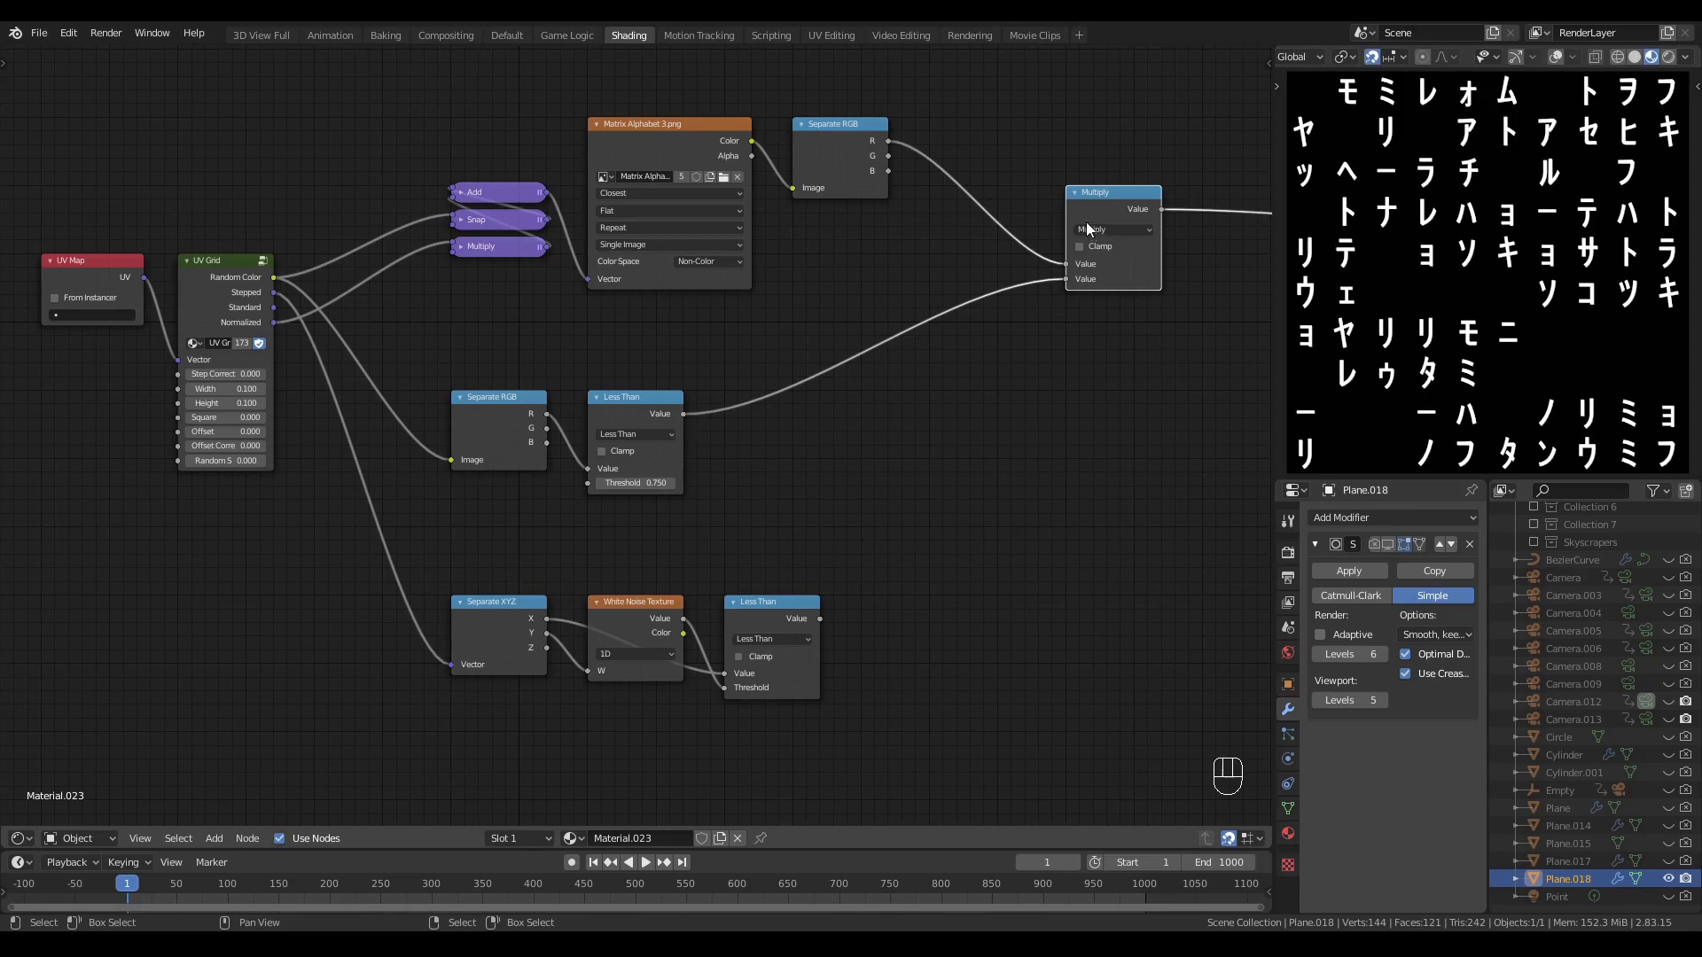
{"action": "left_click", "coordinate": [1102, 211]}
{"action": "middle_click", "coordinate": [1101, 211]}
- Multiply the character mask by the row-length mask so each katakana row stops at a random point
{"action": "key", "text": "shift+d"}
{"action": "left_click", "coordinate": [918, 350]}
{"action": "left_click_drag", "start_coordinate": [929, 330], "coordinate": [898, 416]}
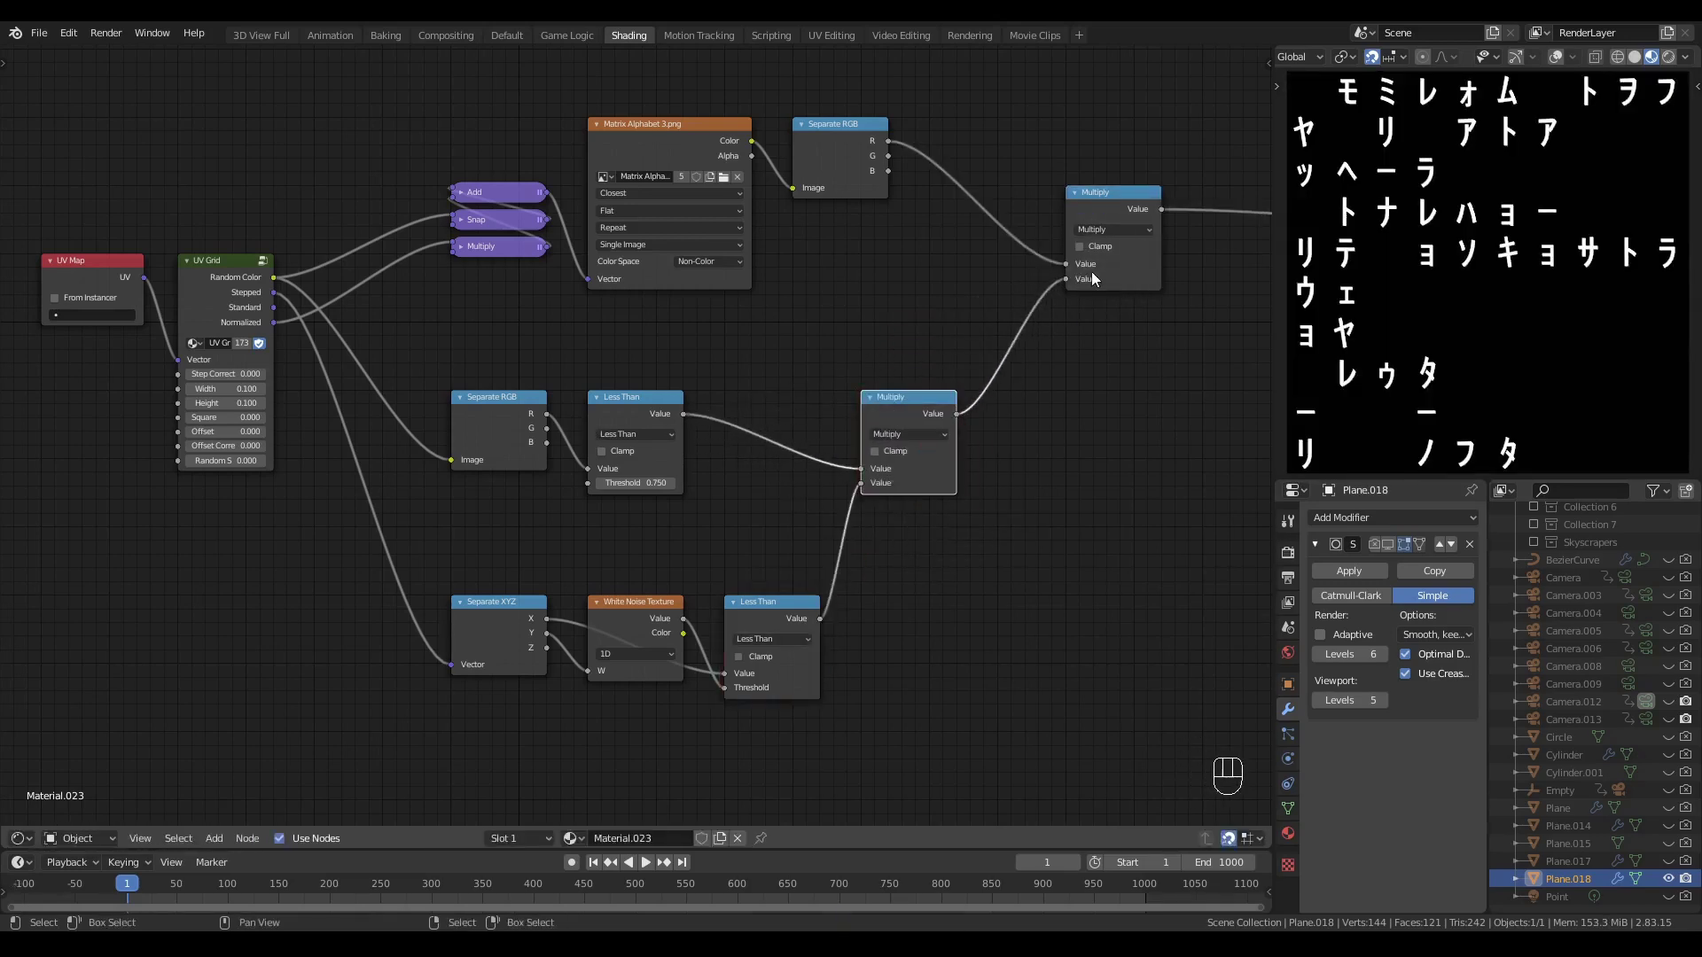
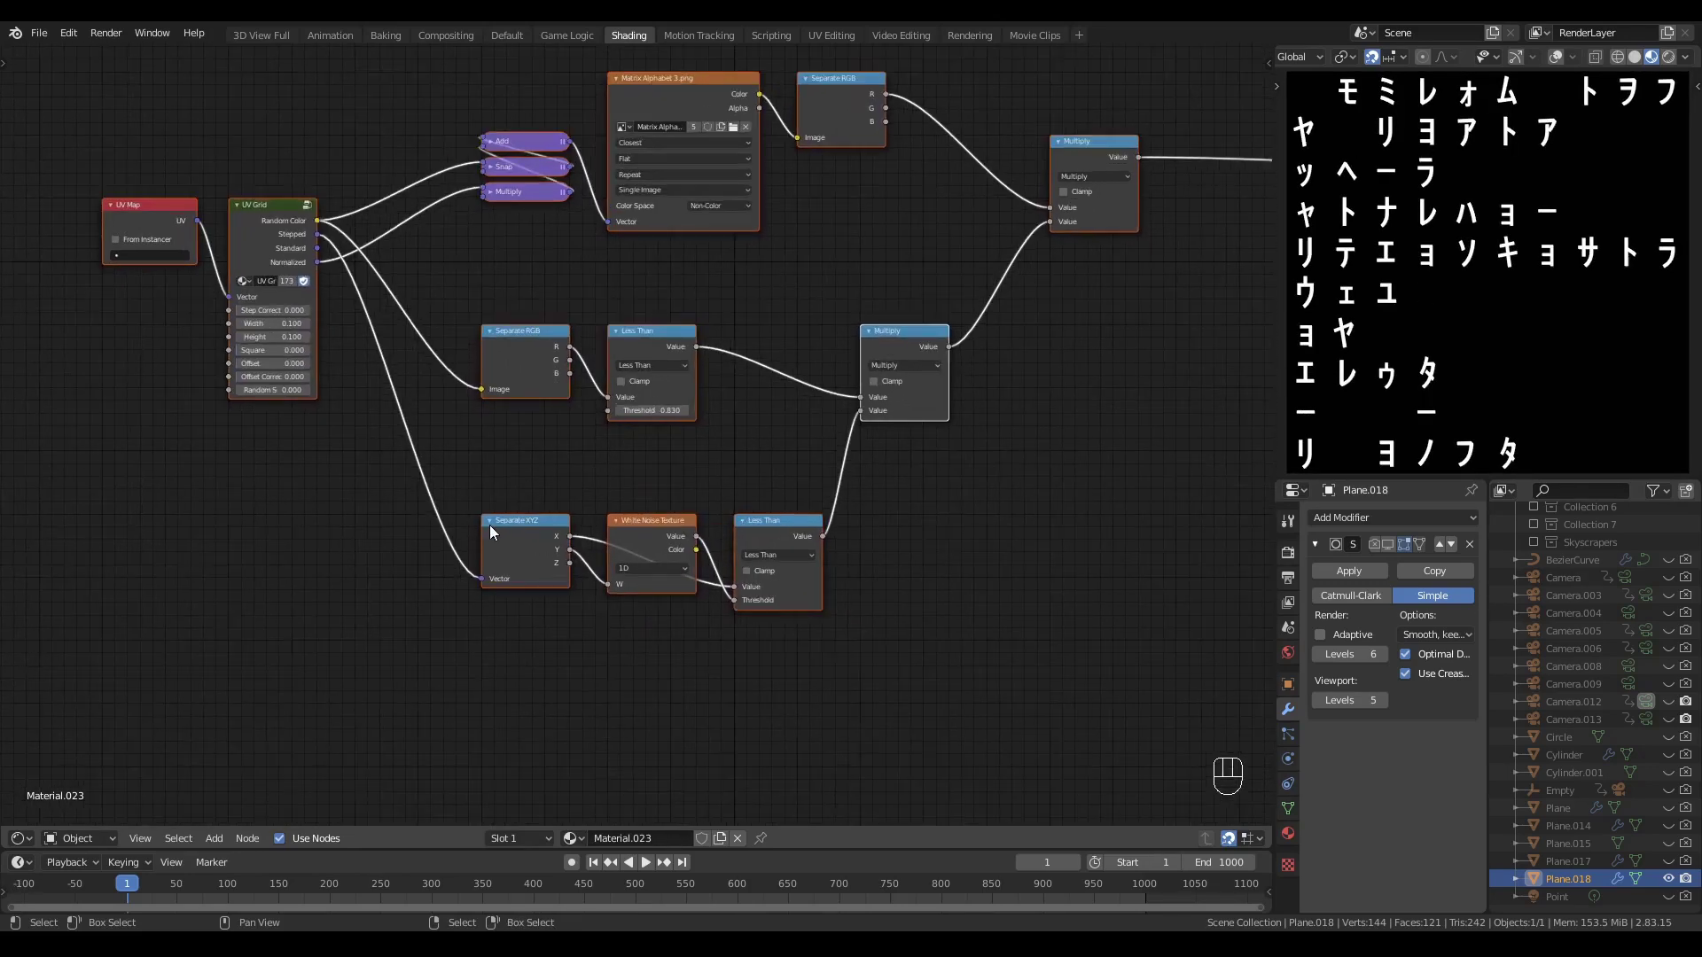
{"action": "left_click", "coordinate": [522, 524]}
- Duplicate Separate XYZ into a new lower branch for the typing-progress mask
{"action": "key", "text": "alt+a"}
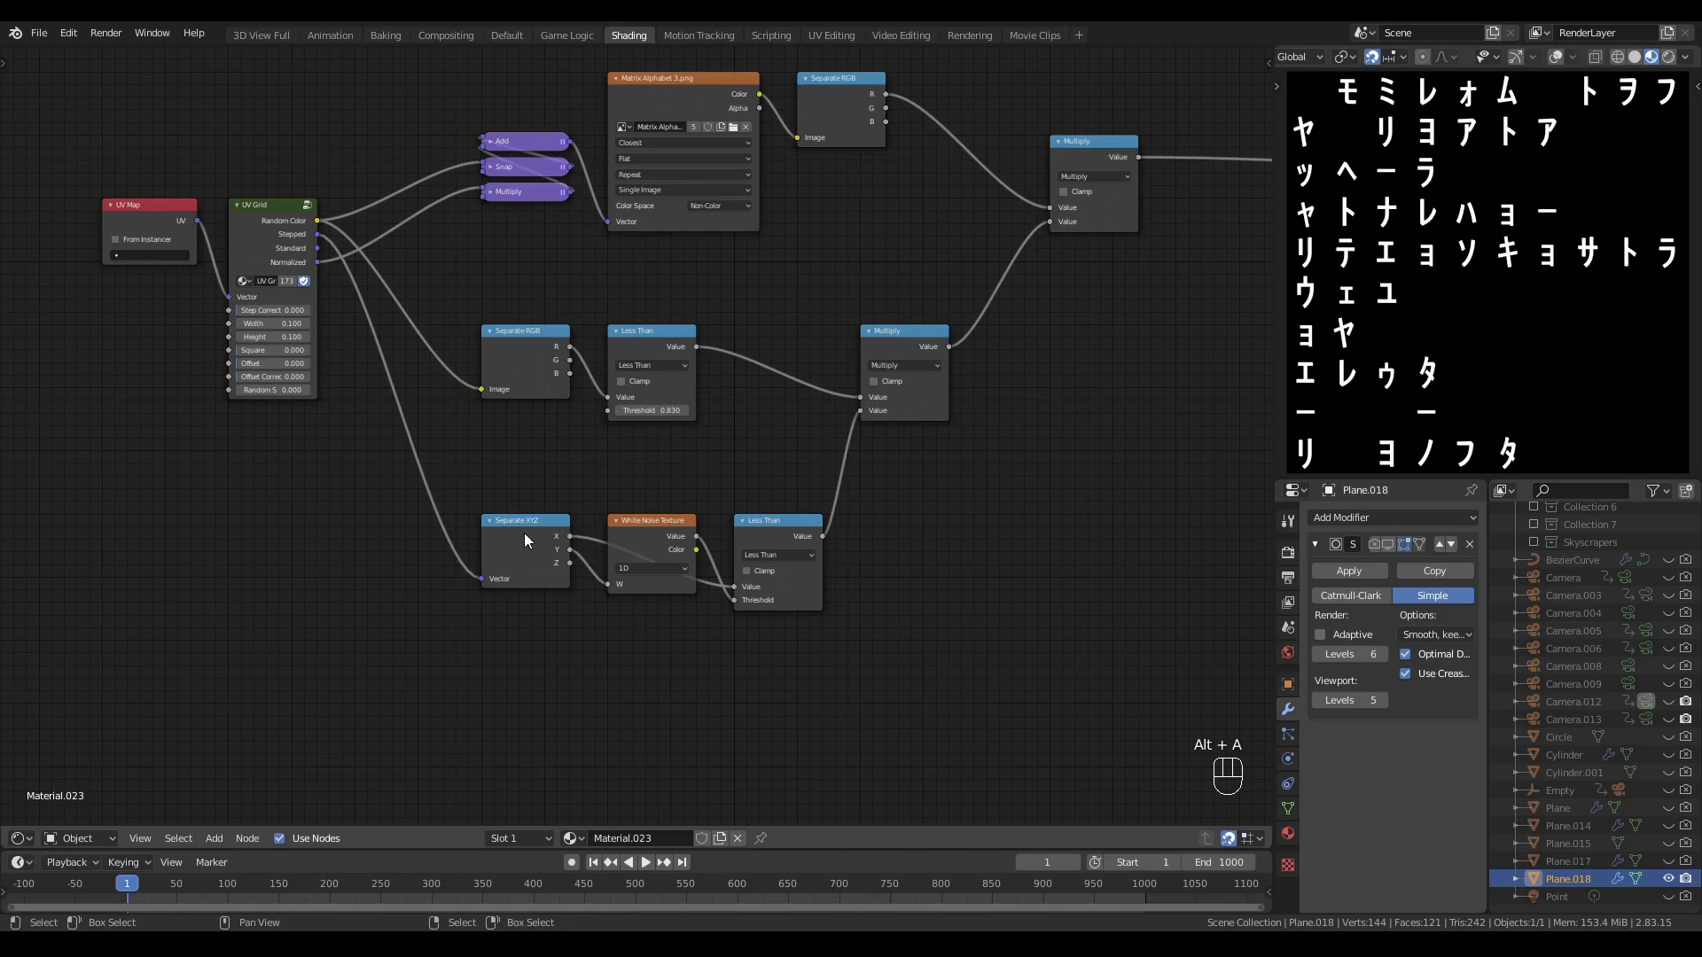
{"action": "left_click", "coordinate": [545, 561]}
{"action": "key", "text": "ctrl+shift+d"}
{"action": "key", "text": "y"}
{"action": "left_click", "coordinate": [535, 746]}
{"action": "left_click", "coordinate": [622, 738]}
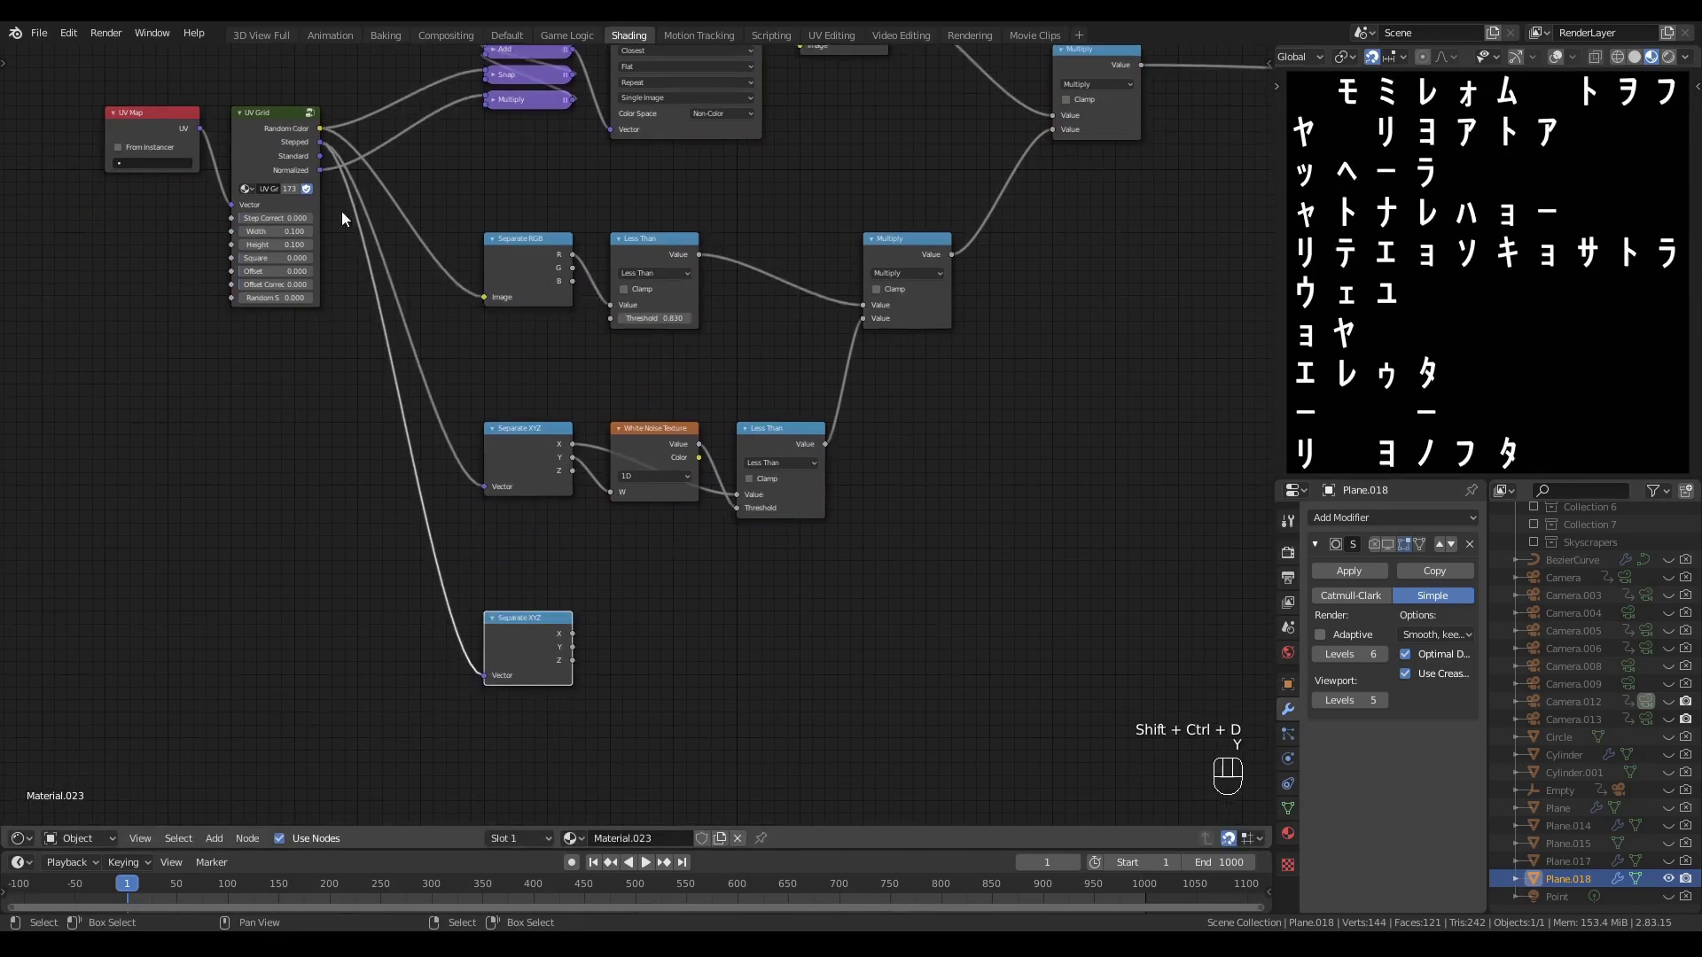
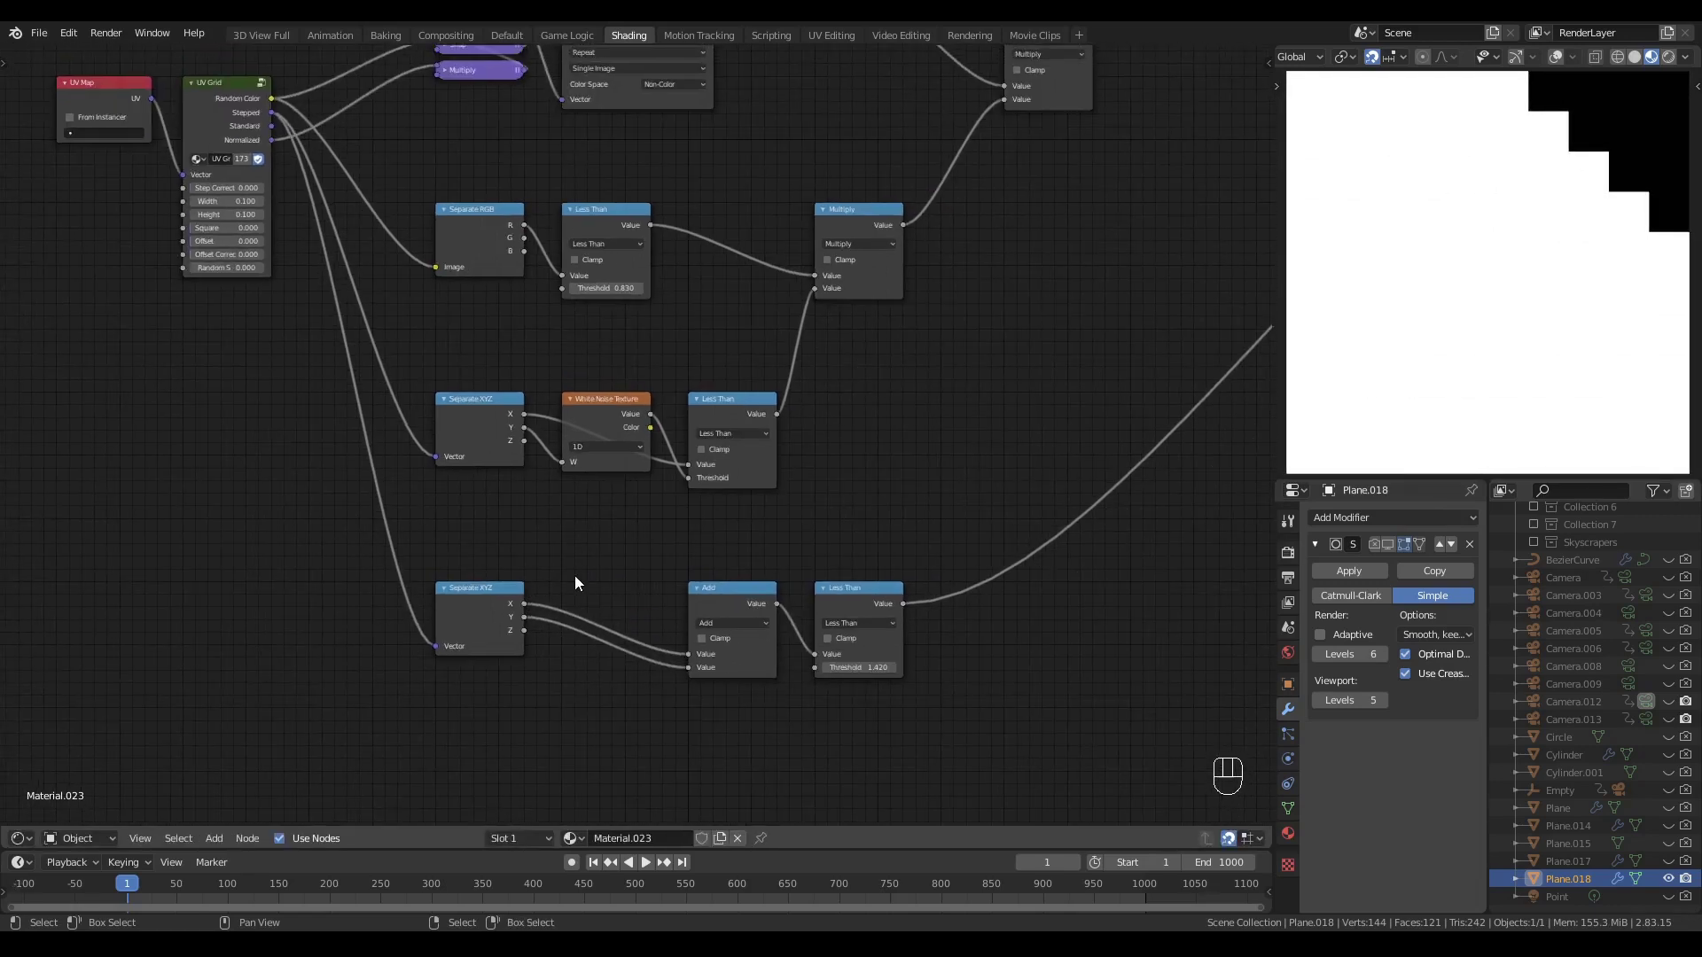
- Scale X by 0.100 with a Multiply and add it to Y before the Less Than comparison
{"action": "key", "text": "q"}
{"action": "left_click", "coordinate": [610, 592]}
{"action": "left_click", "coordinate": [597, 626]}
{"action": "left_click", "coordinate": [522, 553]}
{"action": "left_click", "coordinate": [375, 477]}
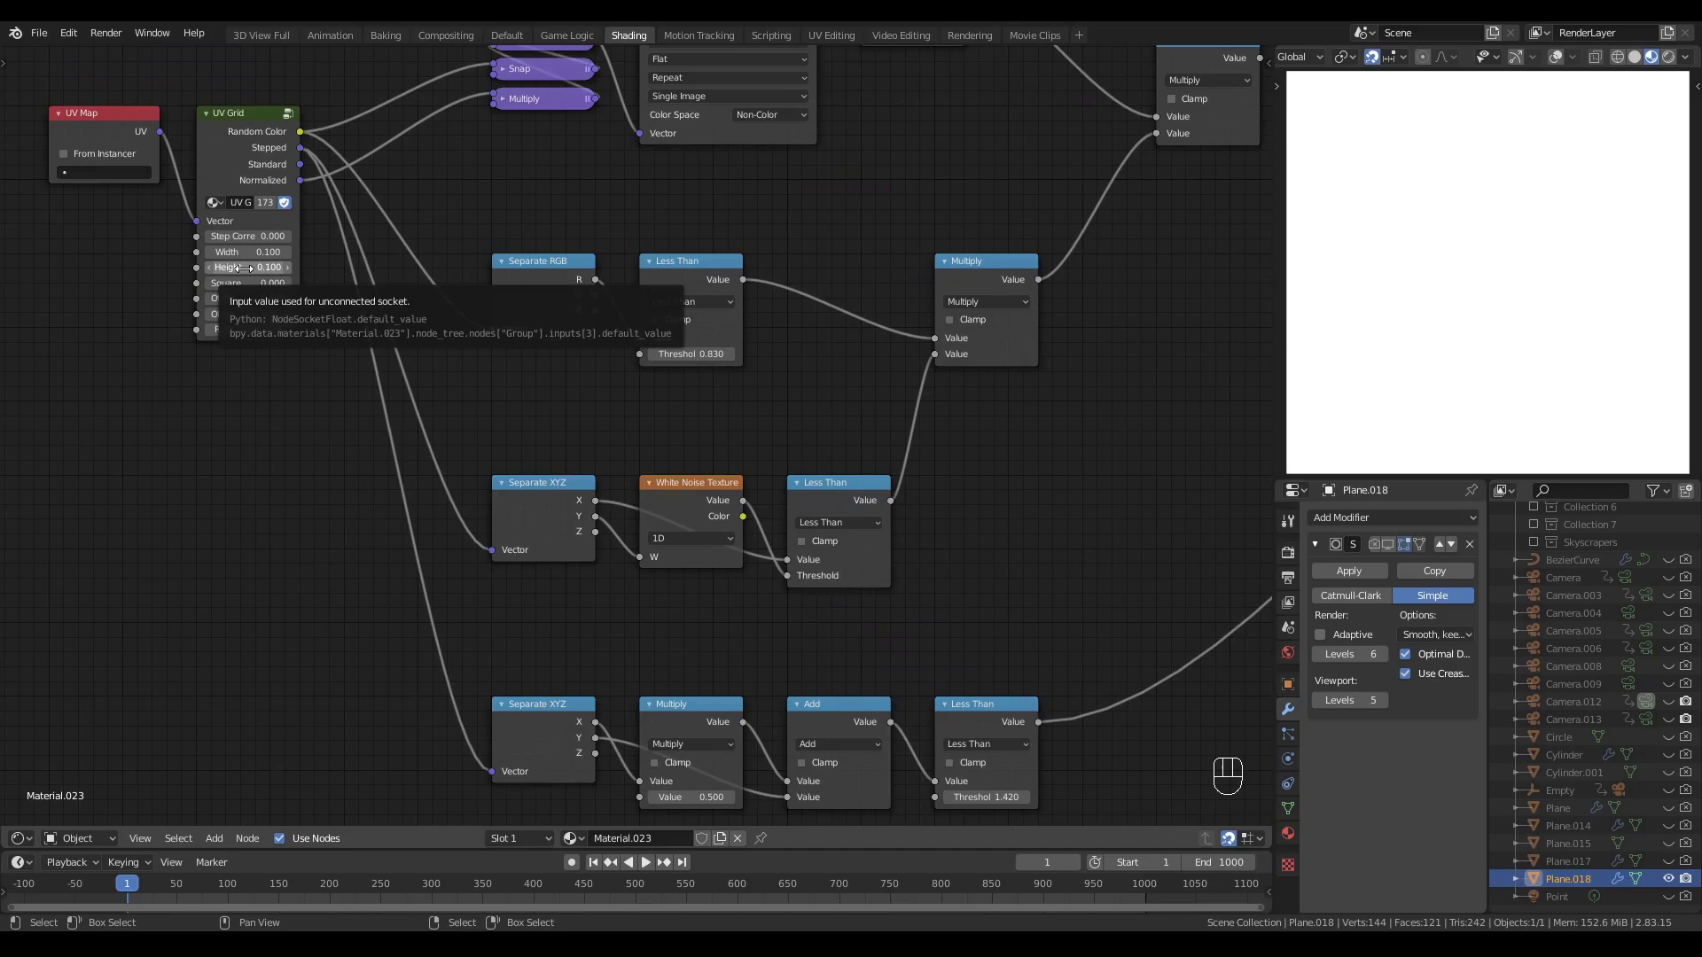
{"action": "key", "text": "ctrl+c"}
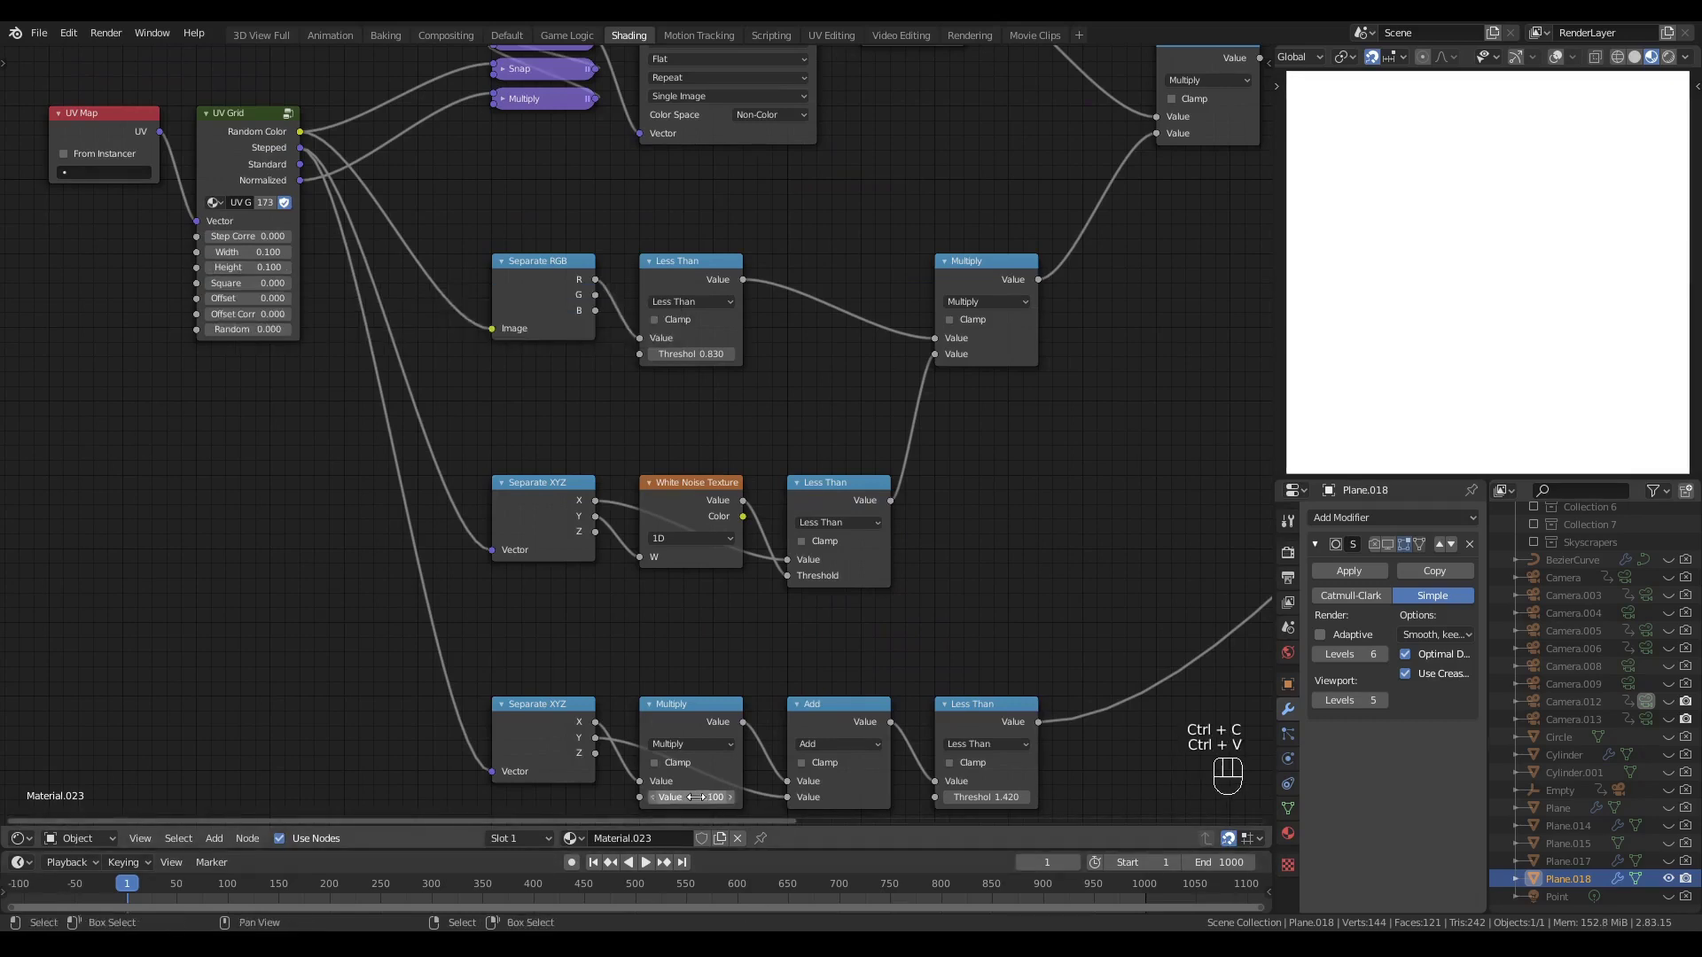
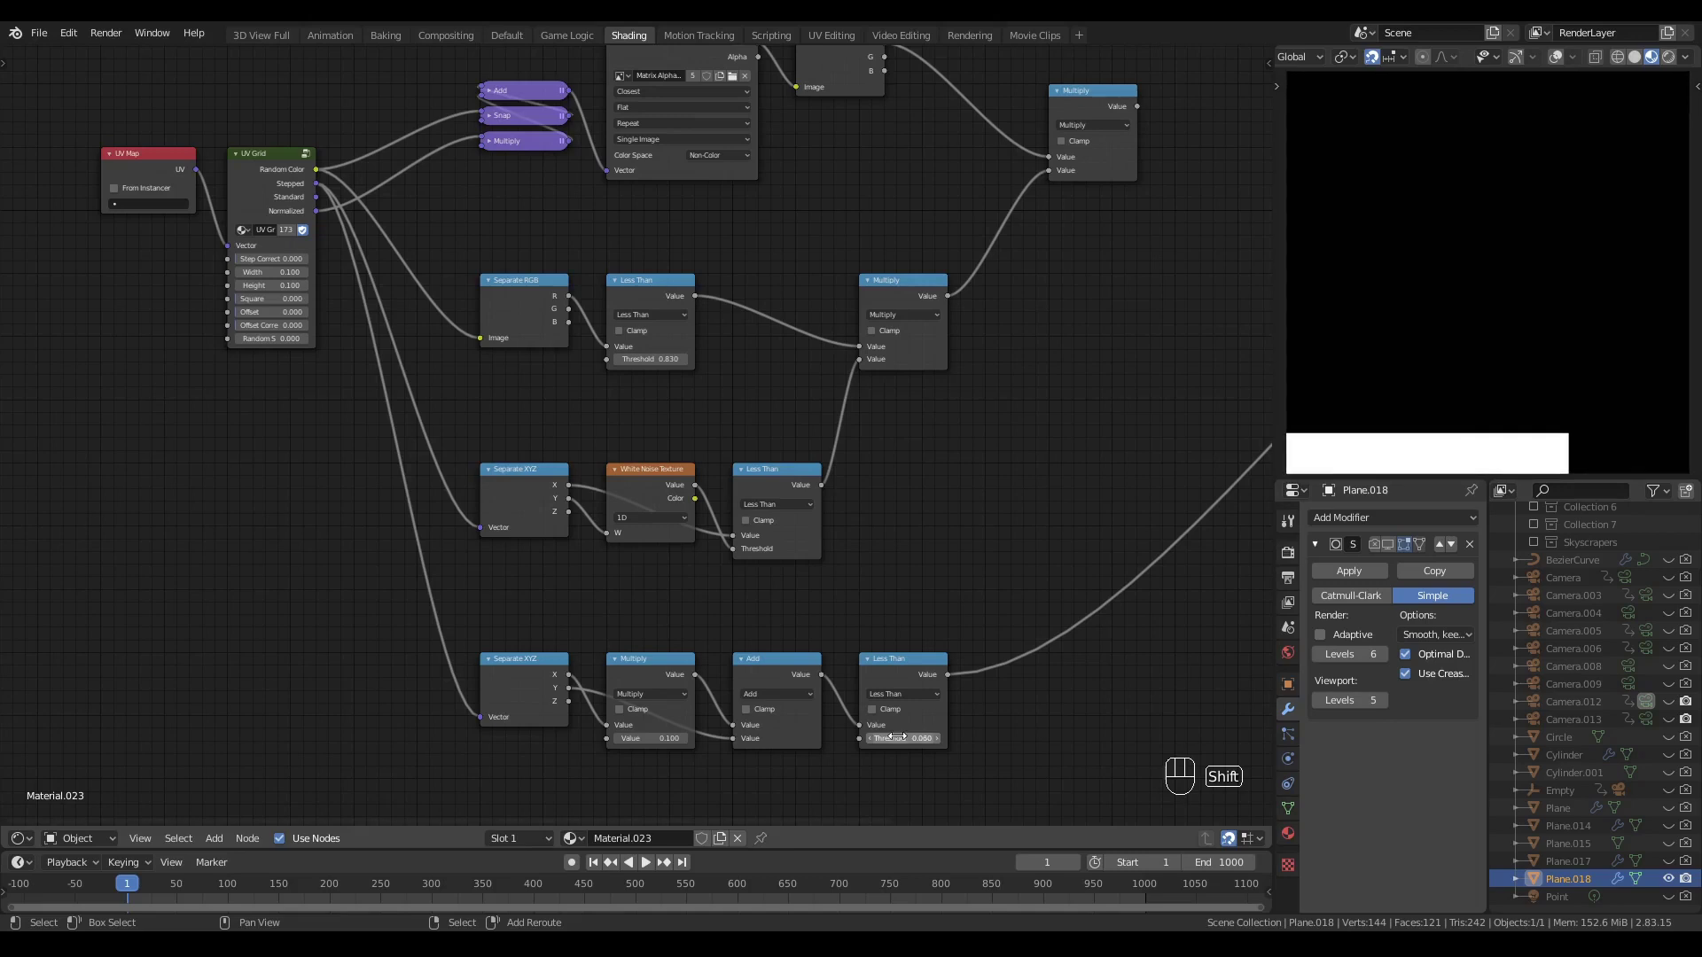
- Insert a Math Subtract flipping Y as 1.000 − Y before the Add so the mask runs top-down
{"action": "middle_click", "coordinate": [843, 635]}
{"action": "left_click_drag", "start_coordinate": [636, 584], "coordinate": [640, 434]}
{"action": "left_click", "coordinate": [509, 495]}
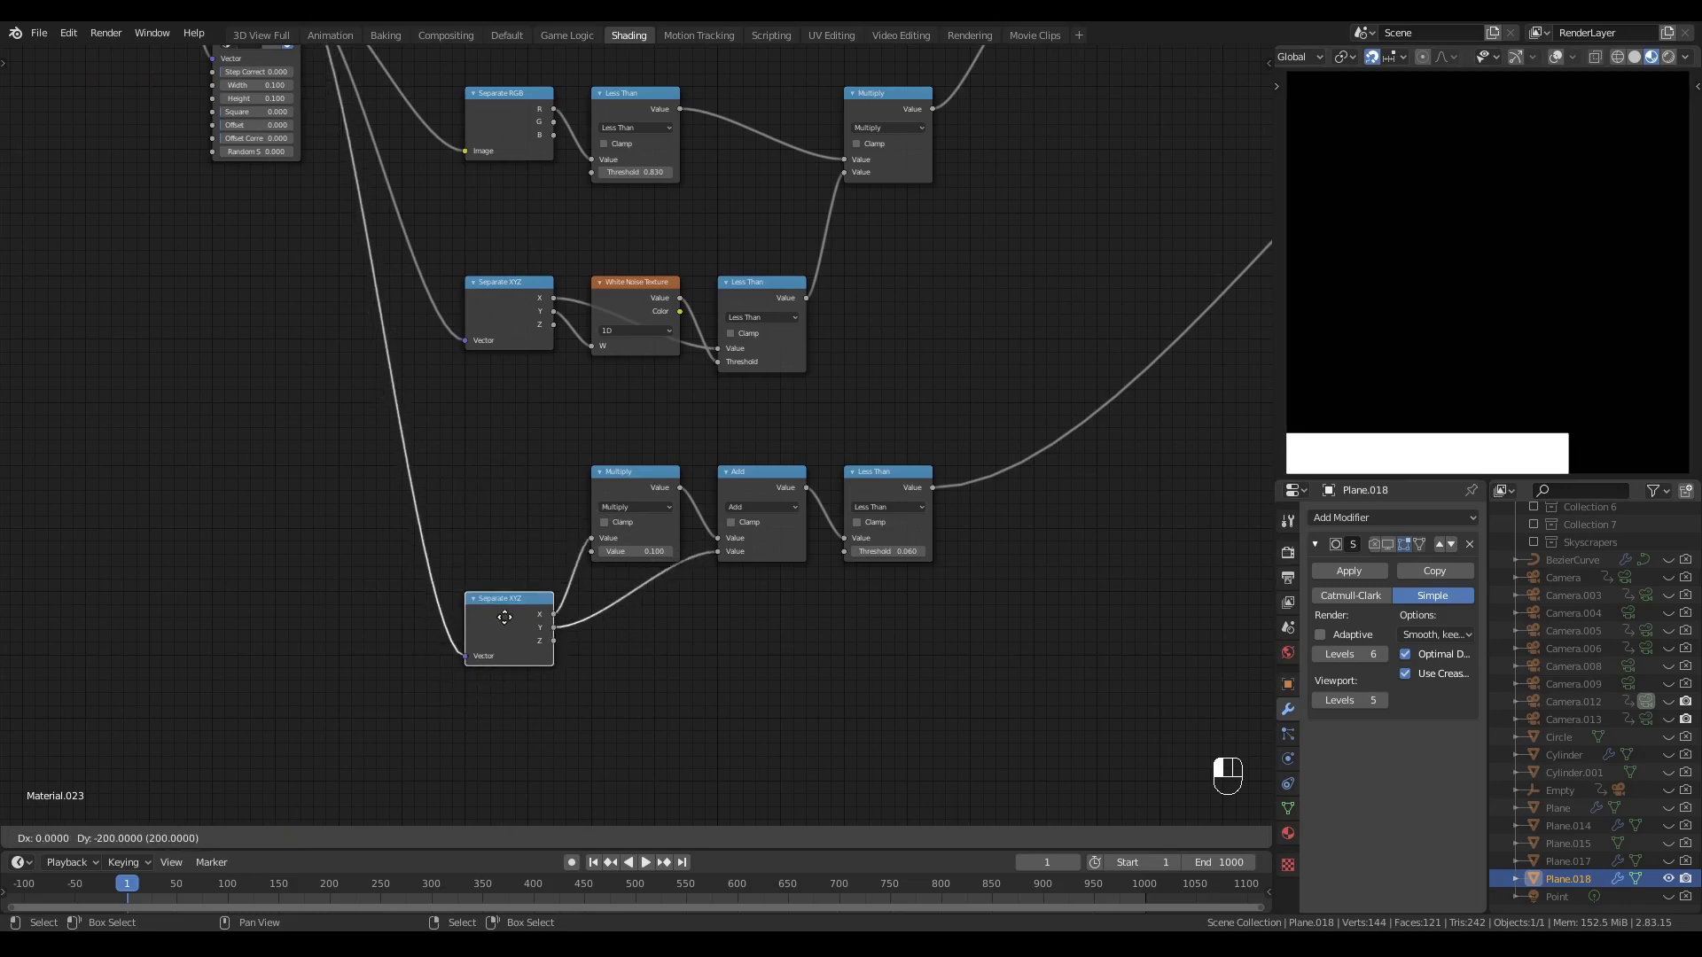
{"action": "key", "text": "q"}
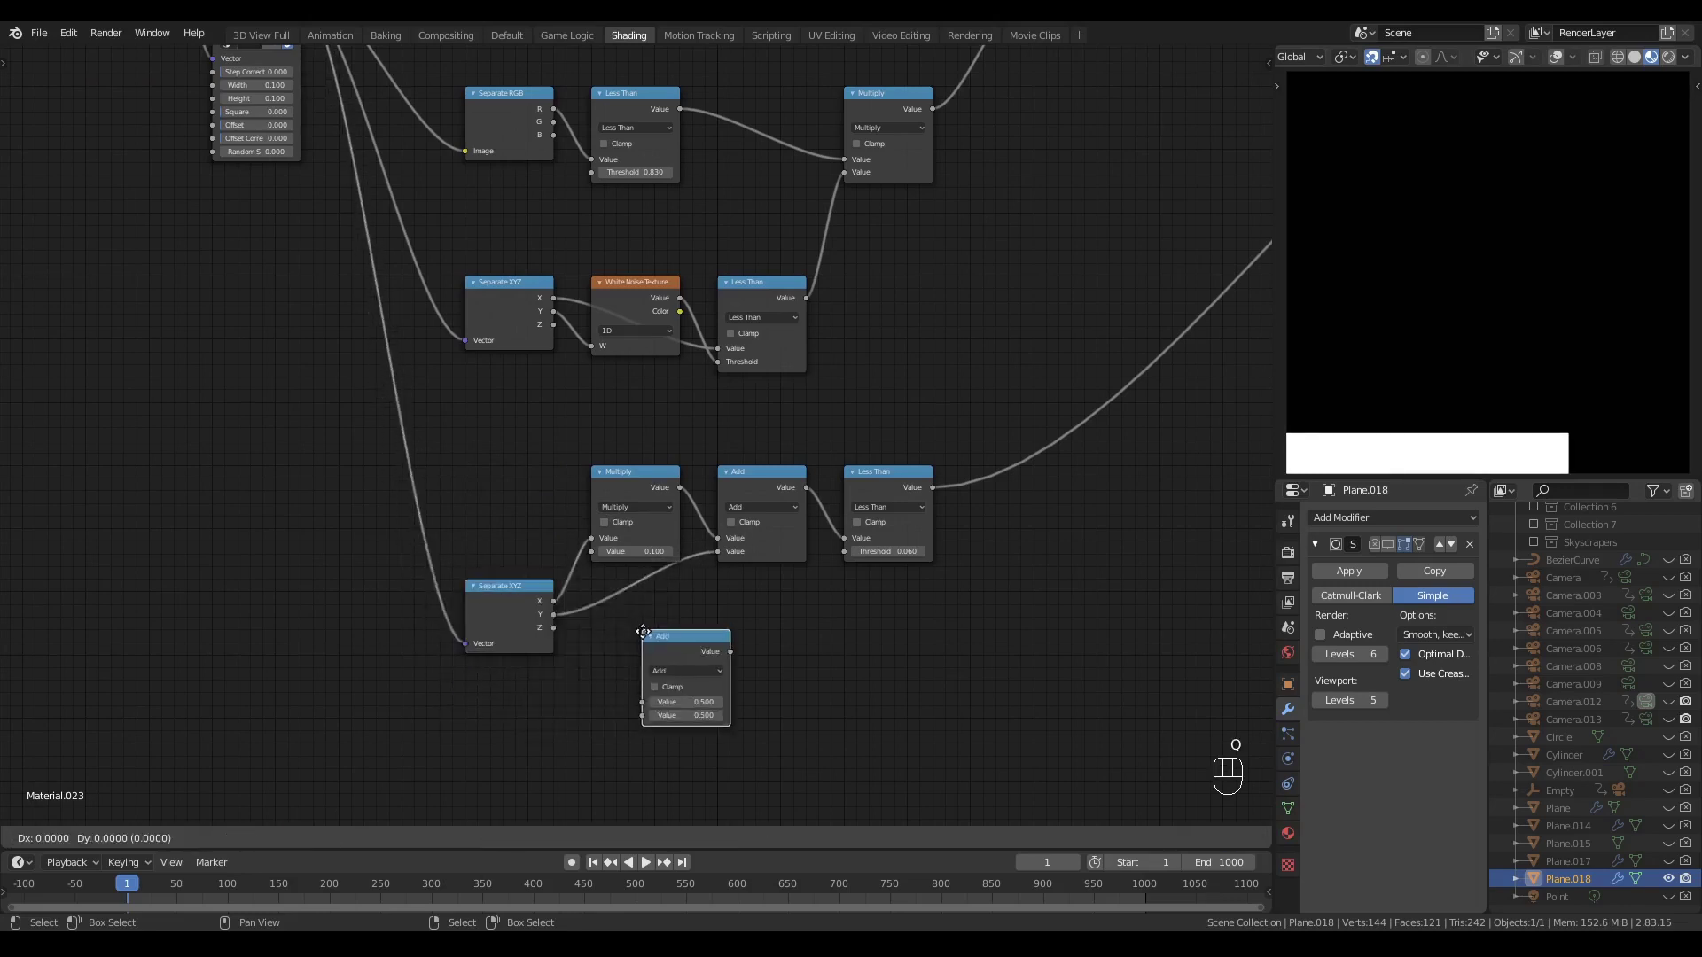
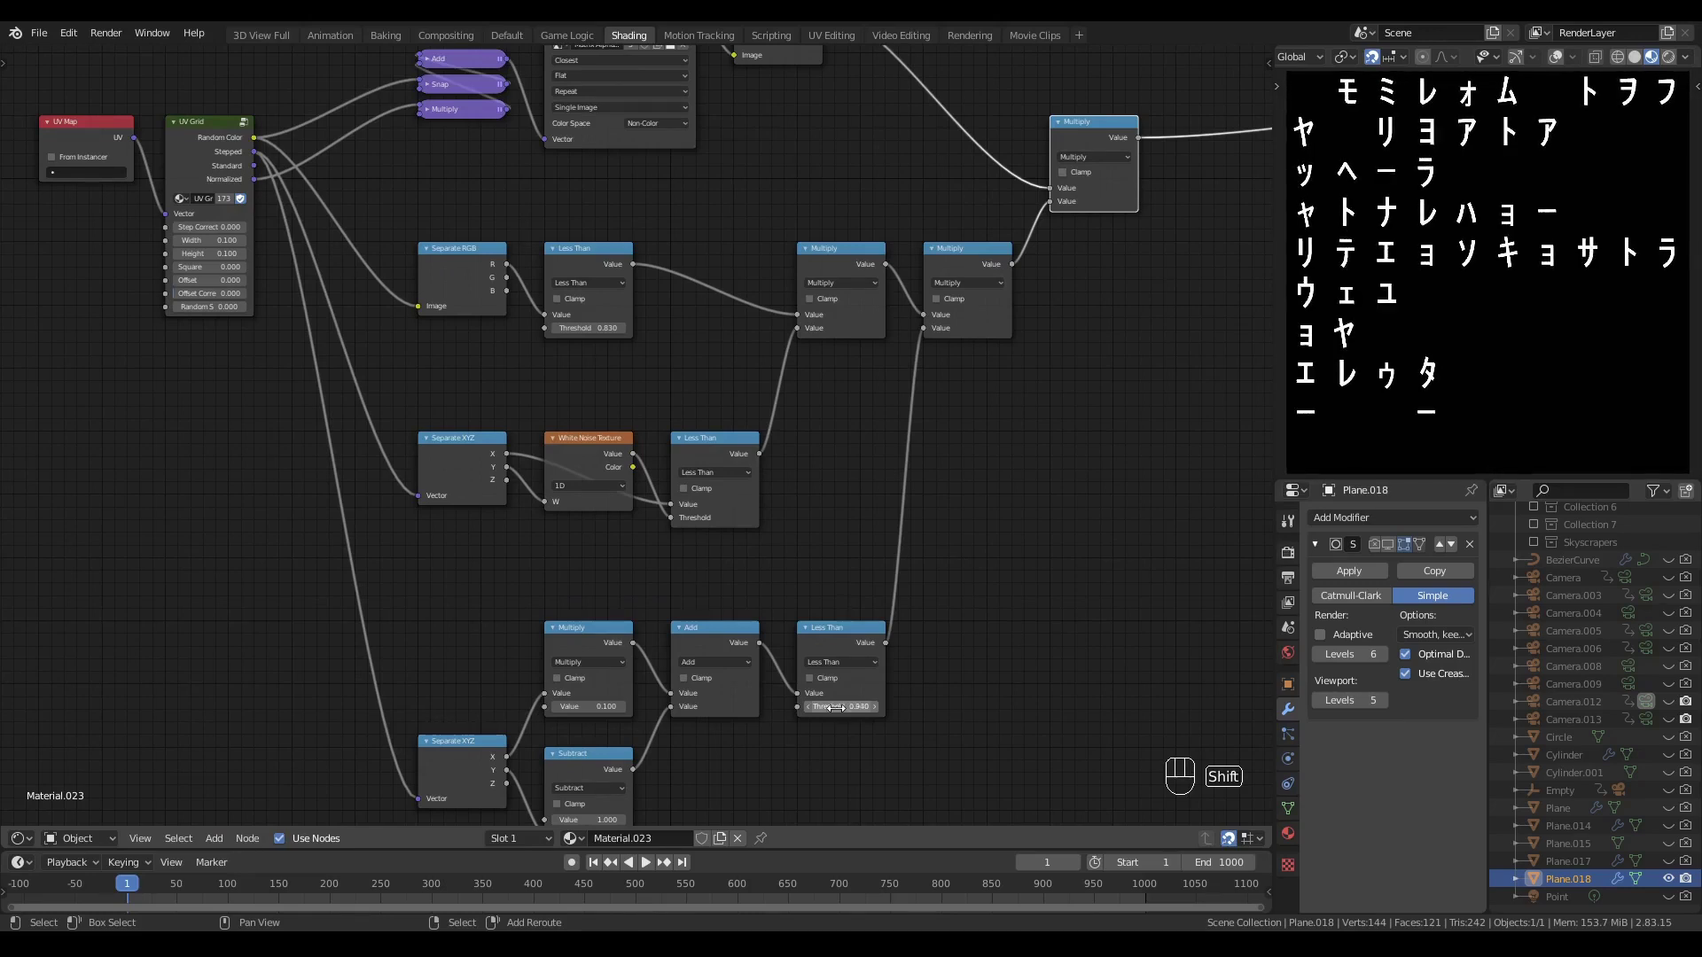
{"action": "middle_click", "coordinate": [843, 742]}
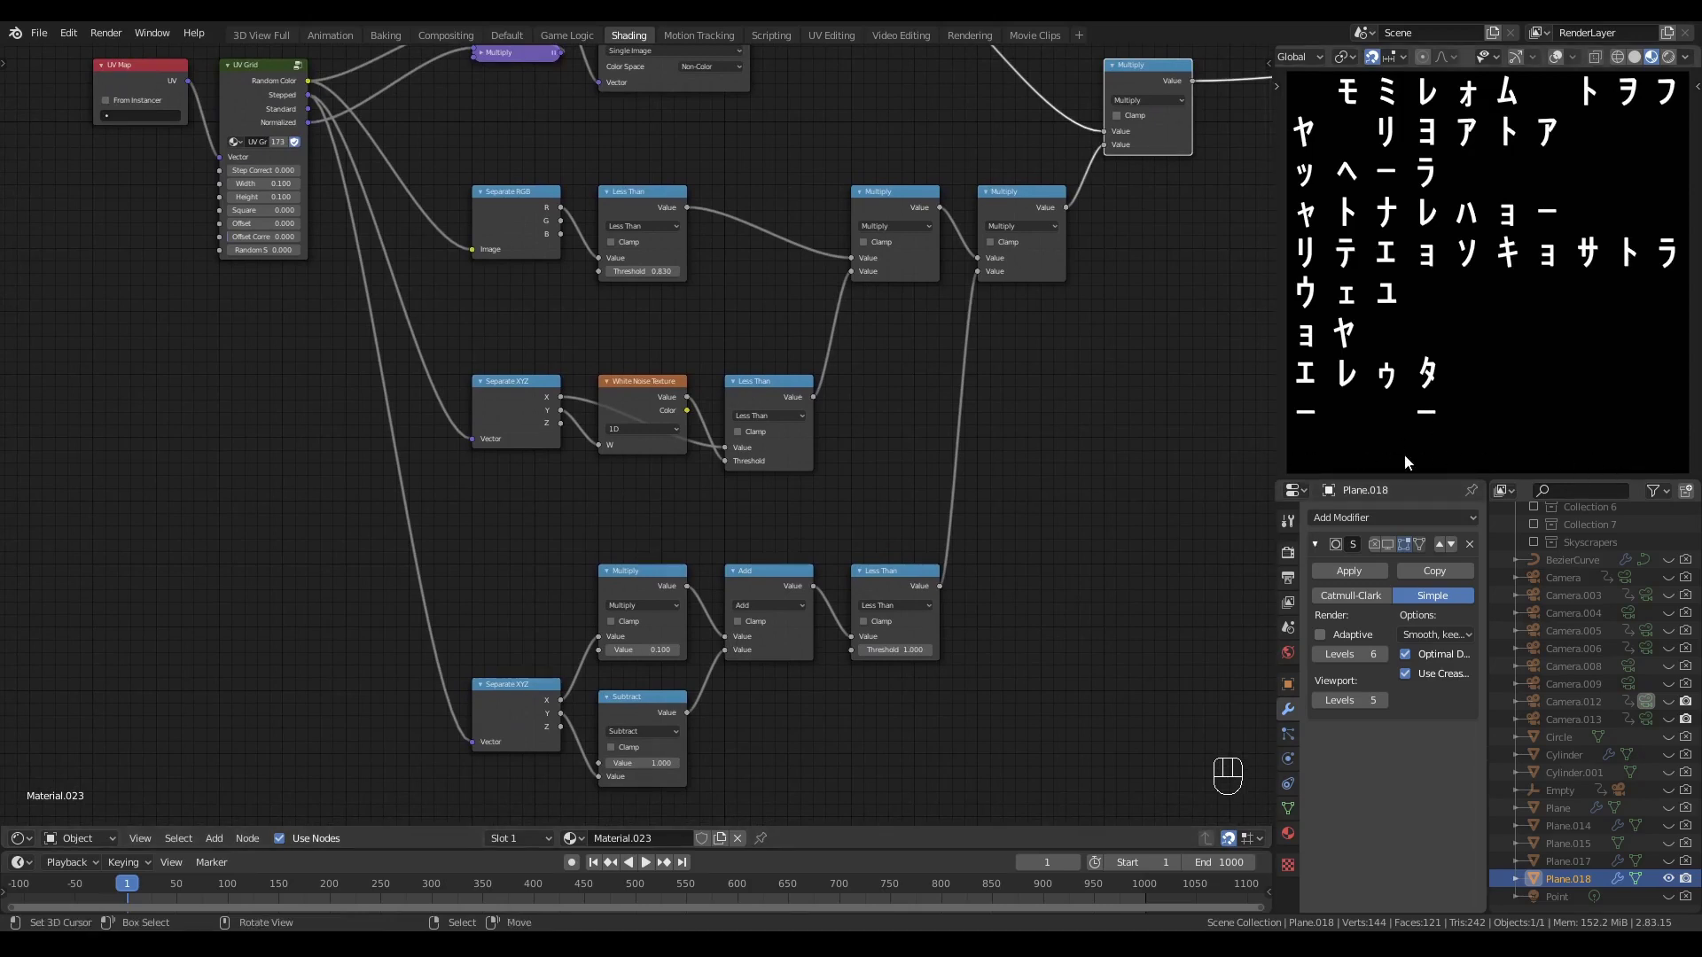
{"action": "middle_click", "coordinate": [835, 449]}
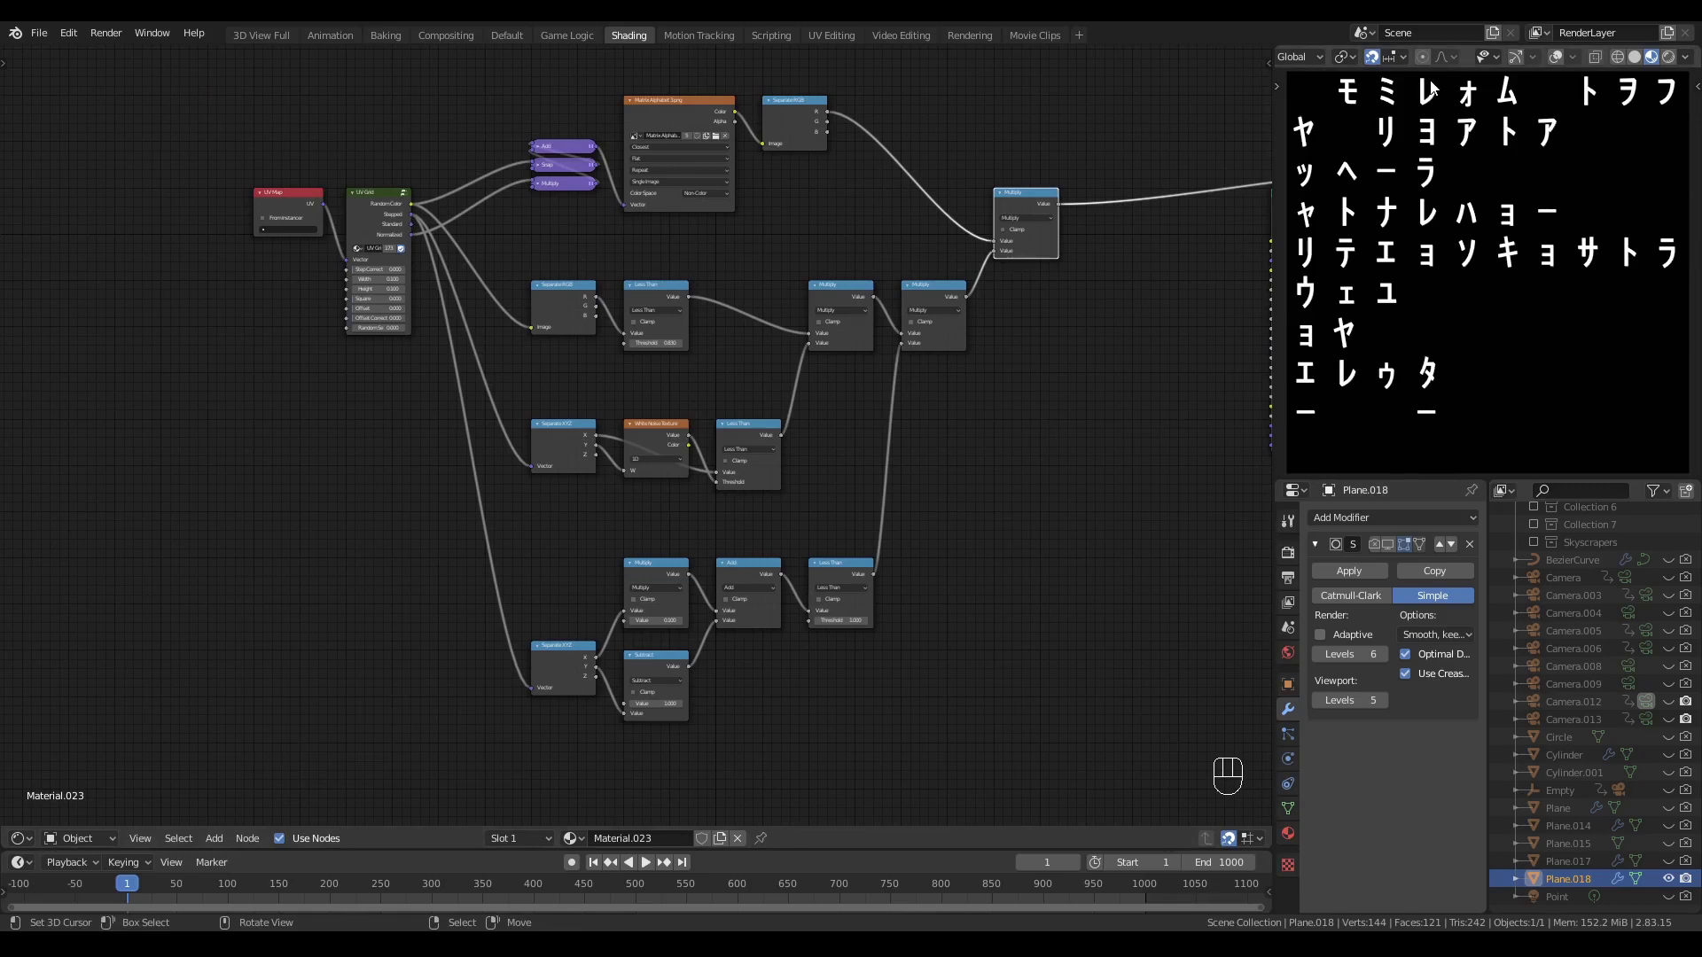
- Multiply the progress mask into the combined text mask and frame the whole tree
{"action": "left_click", "coordinate": [705, 515]}
{"action": "left_click", "coordinate": [771, 519]}
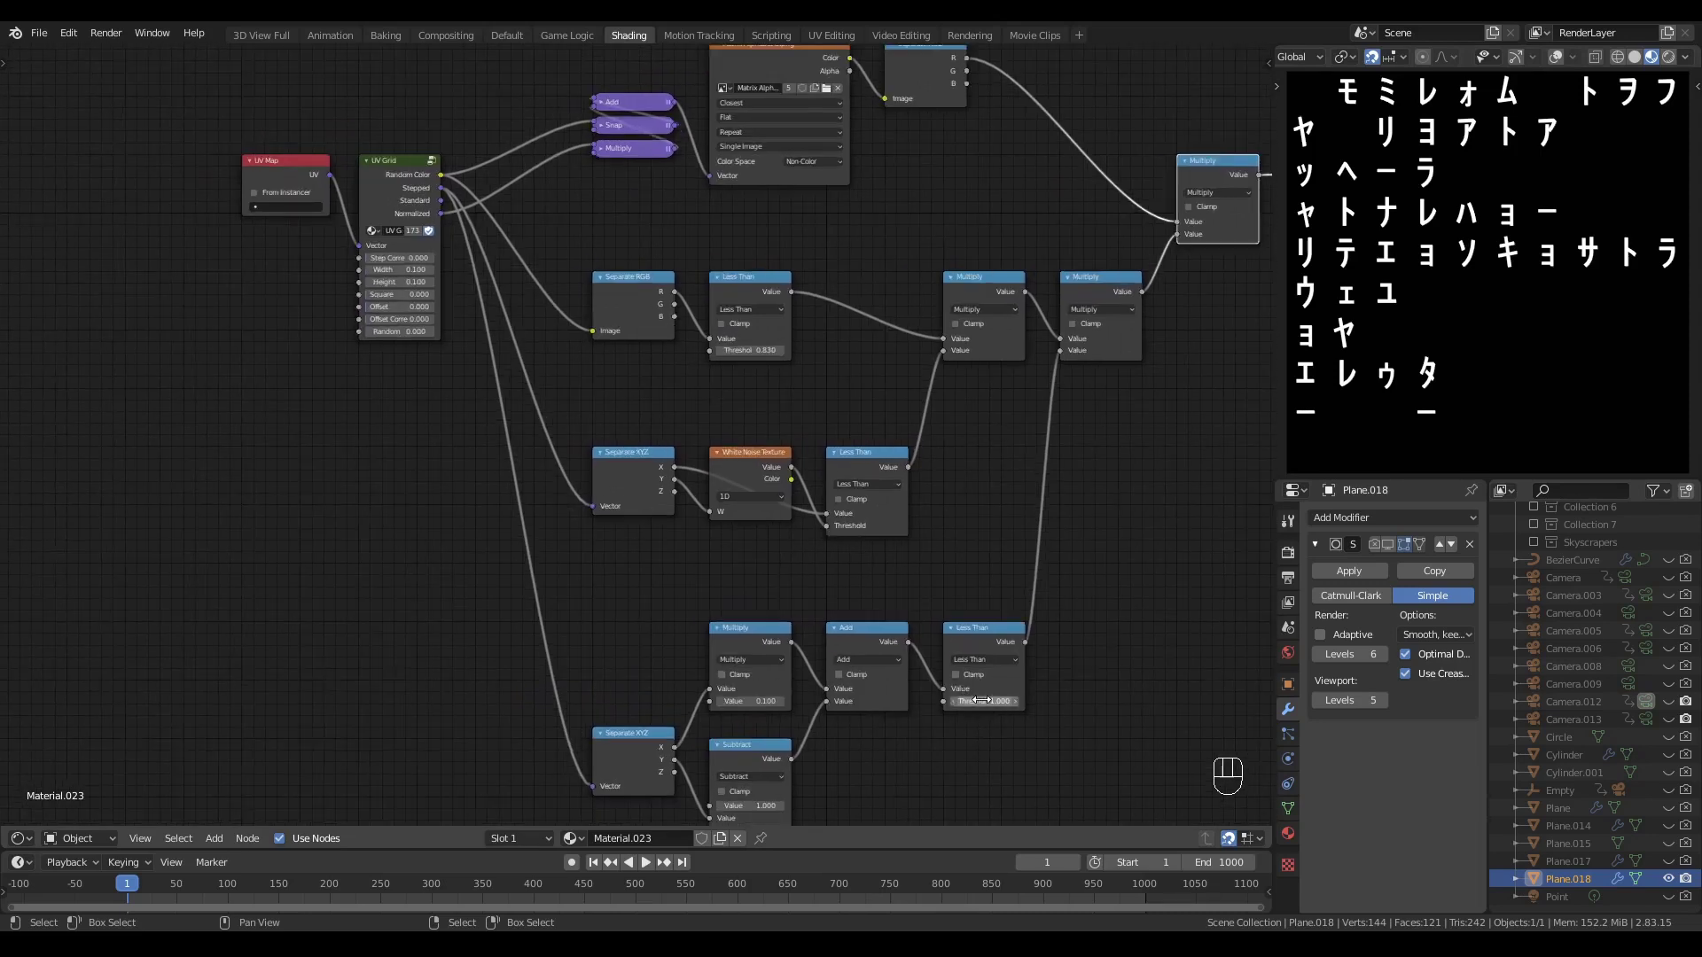
{"action": "left_click_drag", "start_coordinate": [776, 559], "coordinate": [960, 613]}
{"action": "left_click_drag", "start_coordinate": [559, 491], "coordinate": [741, 530]}
{"action": "left_click", "coordinate": [589, 458]}
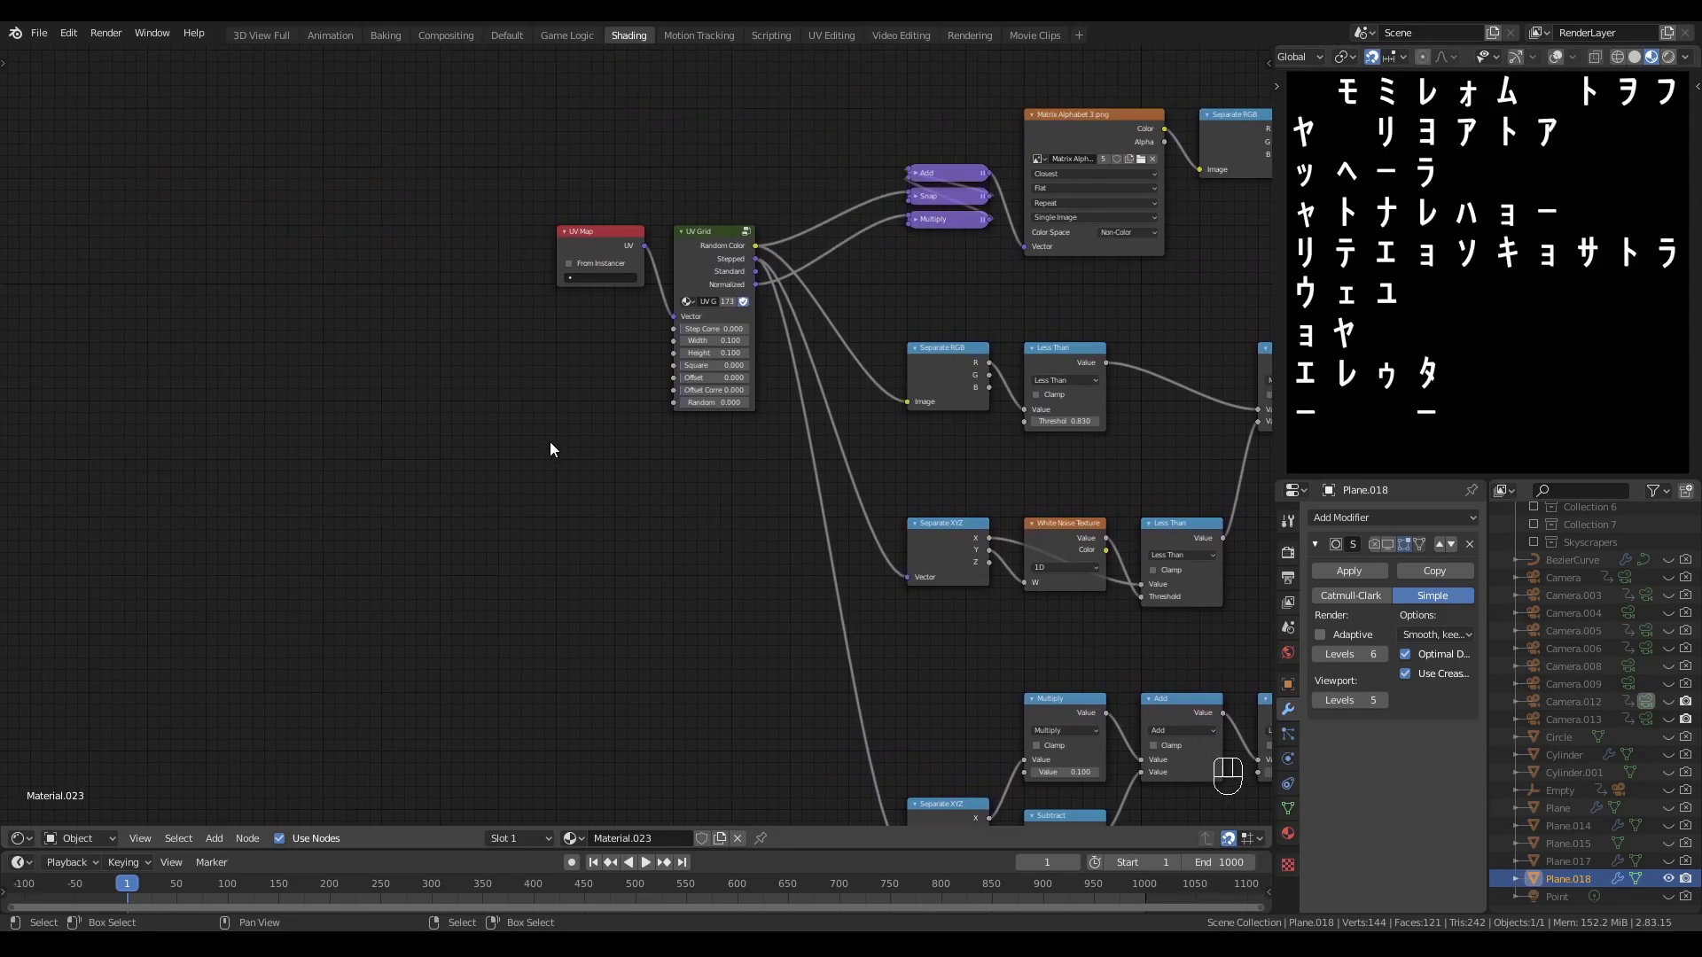
- Add two Value input nodes left of UV Grid, both set to 0.100
{"action": "left_click", "coordinate": [546, 423]}
{"action": "left_click", "coordinate": [729, 300]}
{"action": "key", "text": "h"}
{"action": "left_click", "coordinate": [738, 431]}
{"action": "left_click", "coordinate": [538, 384]}
{"action": "key", "text": "shift+a"}
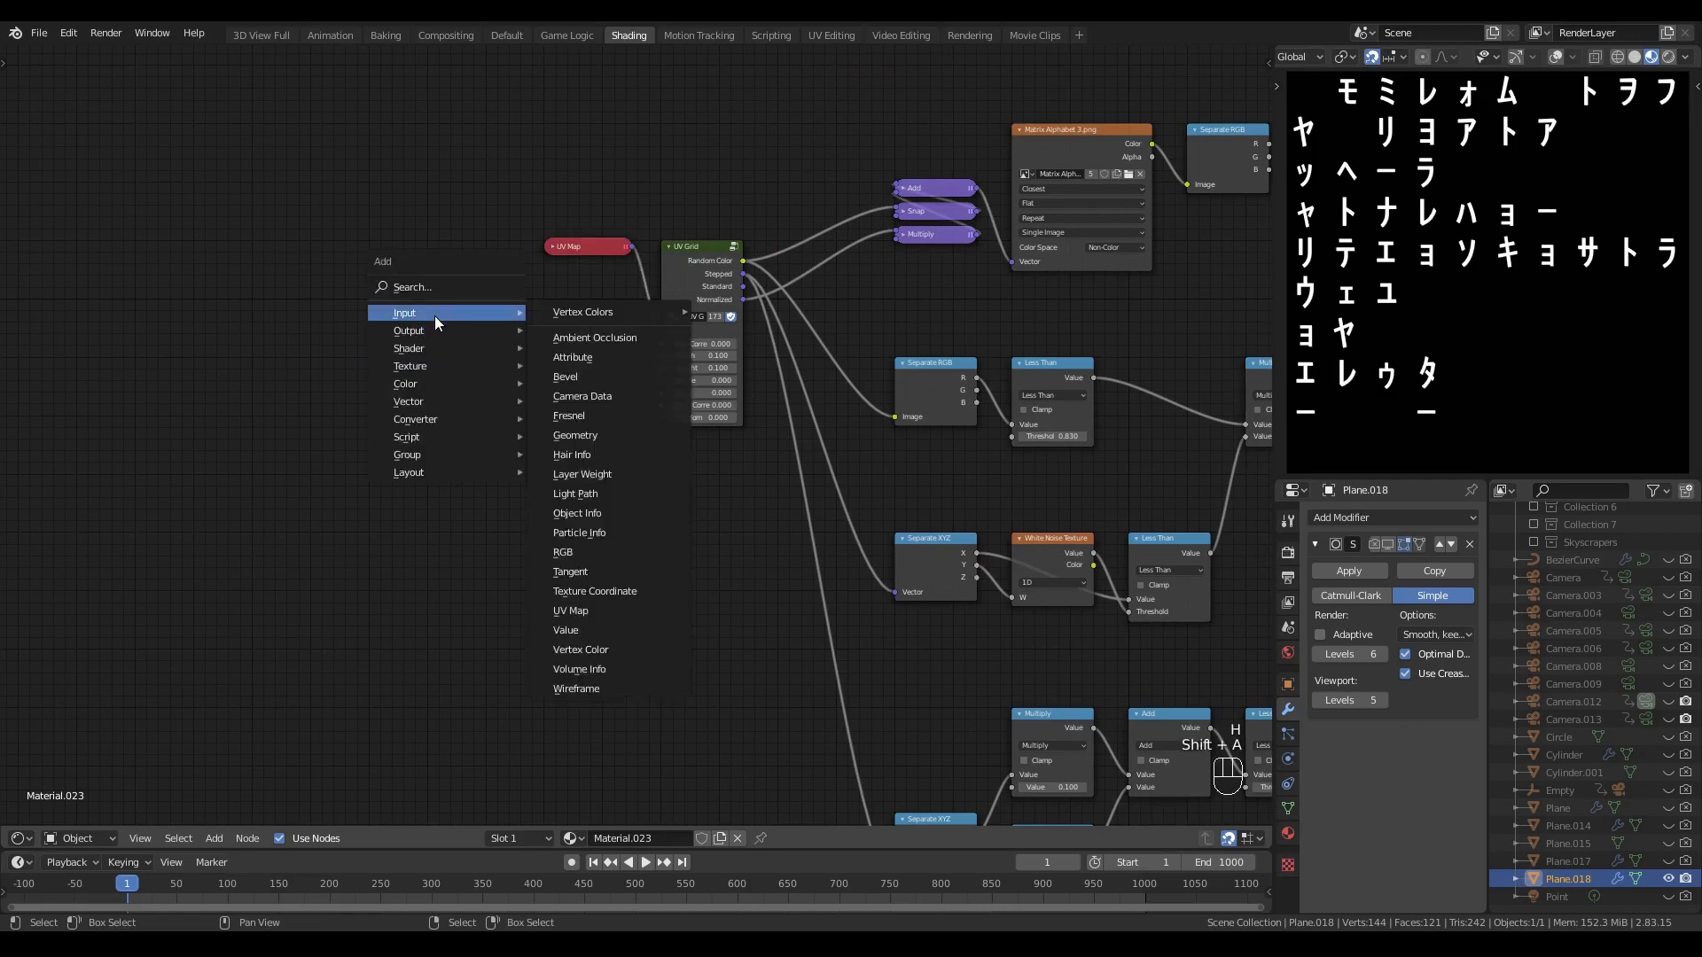
{"action": "left_click", "coordinate": [186, 473]}
{"action": "key", "text": "q"}
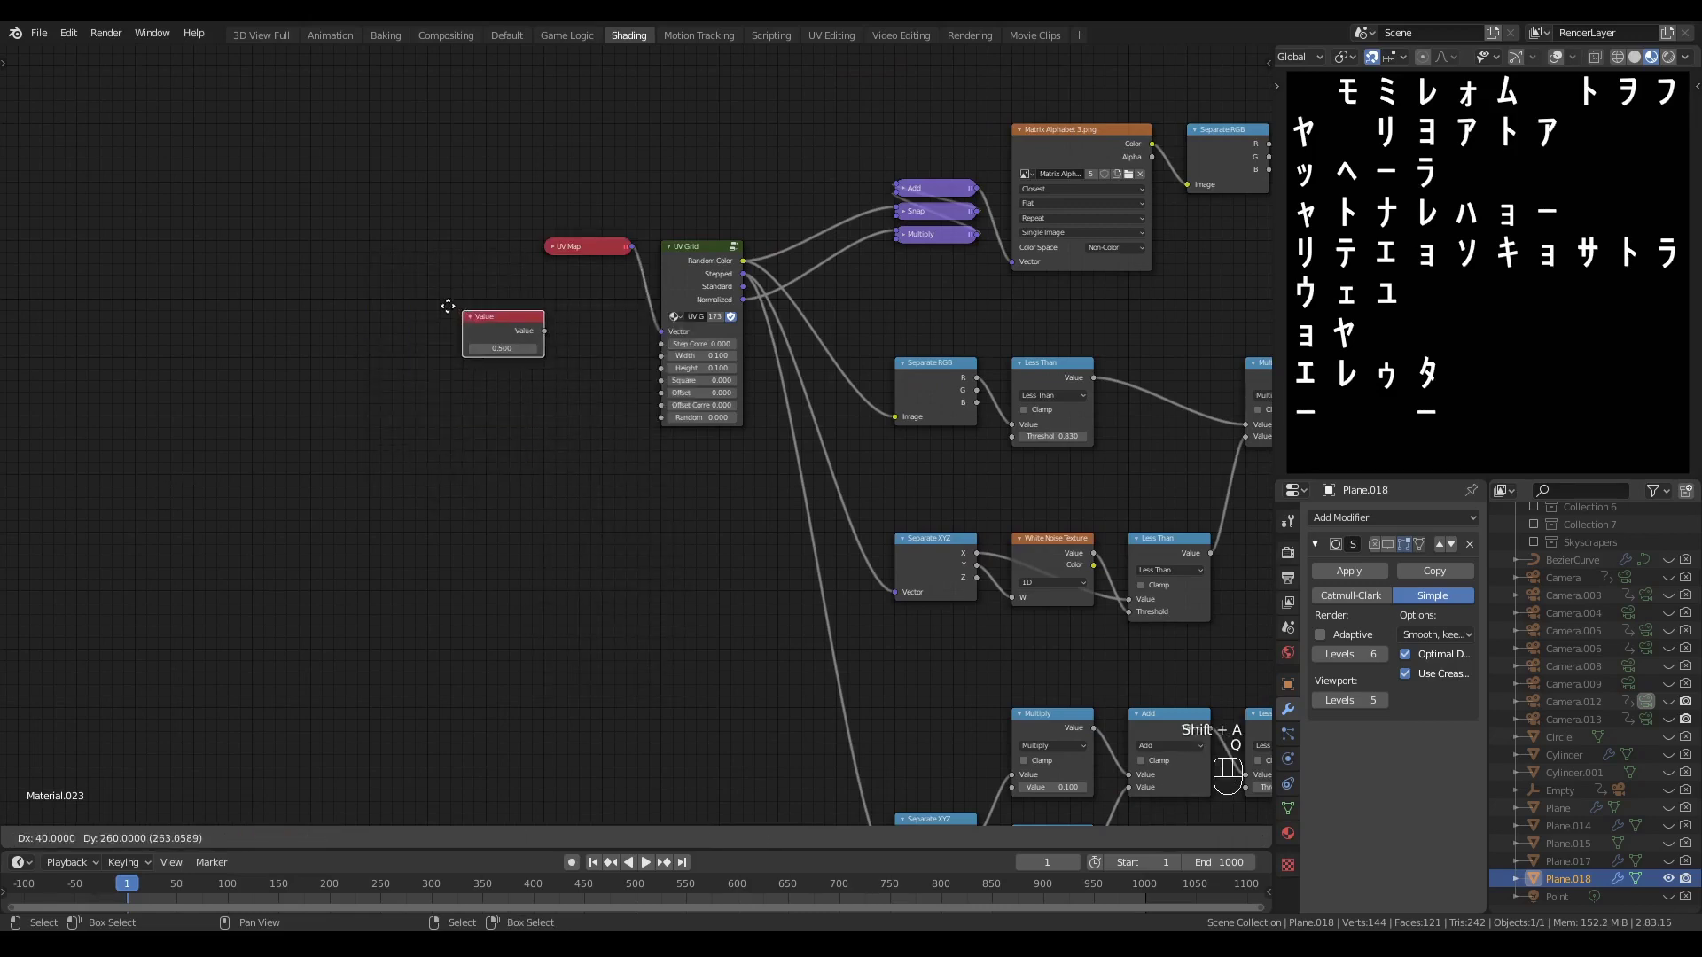
{"action": "key", "text": "shift+d"}
{"action": "left_click", "coordinate": [466, 388]}
{"action": "left_click", "coordinate": [547, 443]}
{"action": "left_click", "coordinate": [288, 288]}
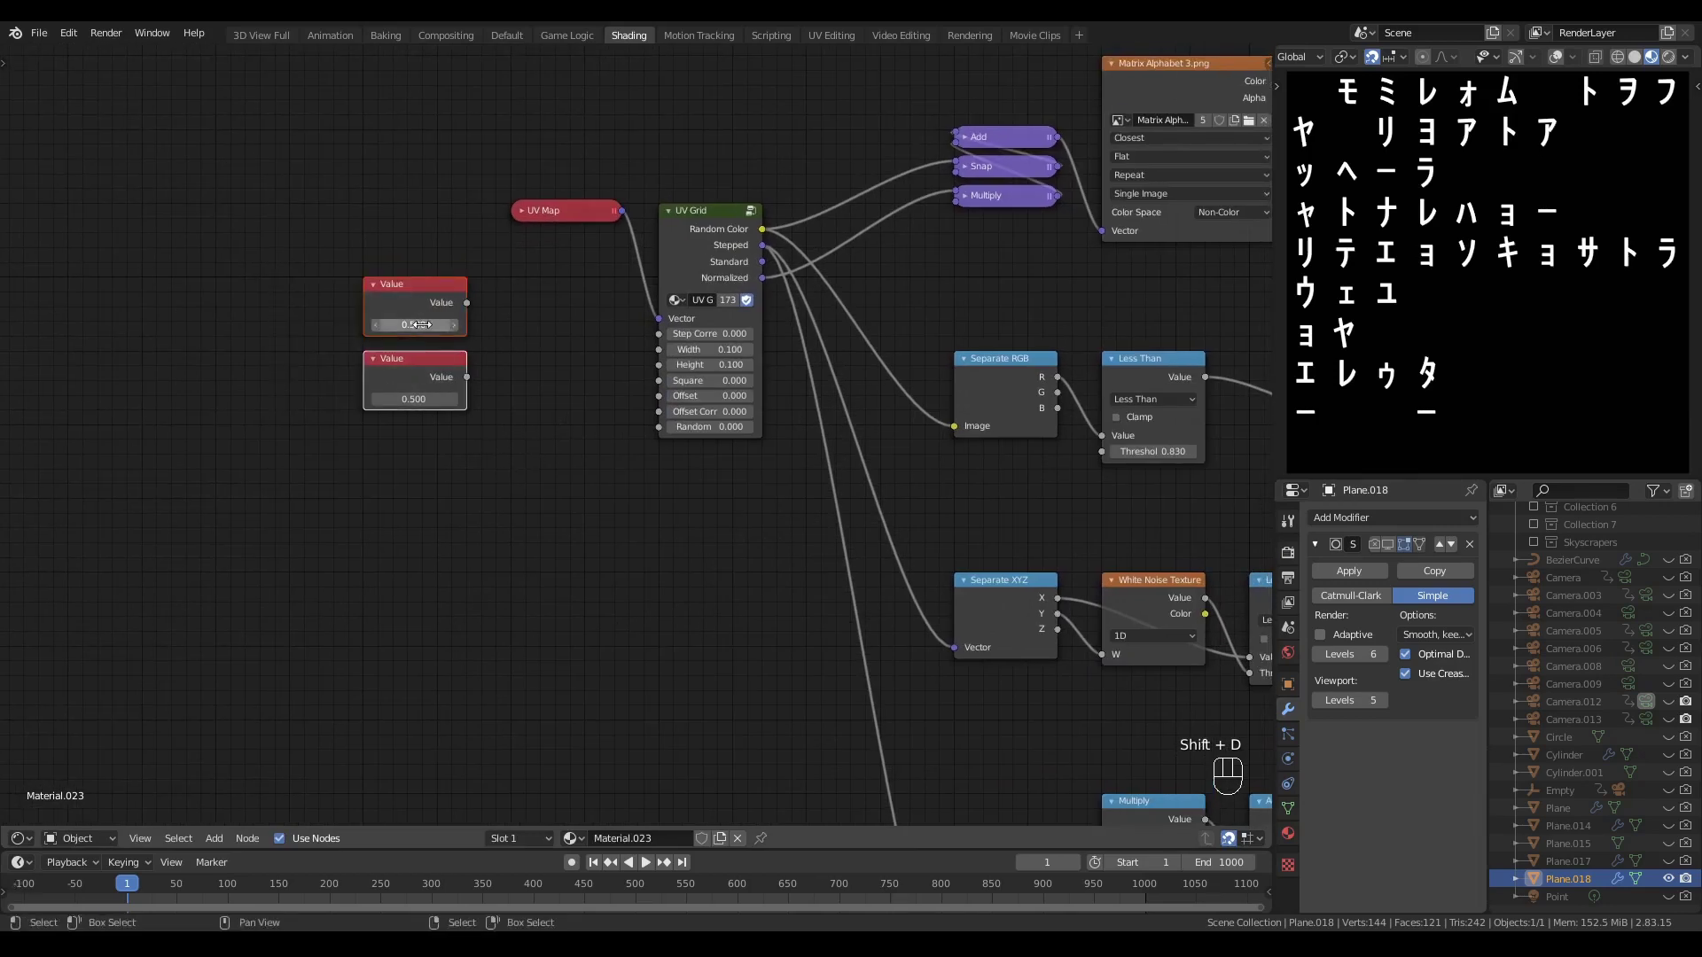
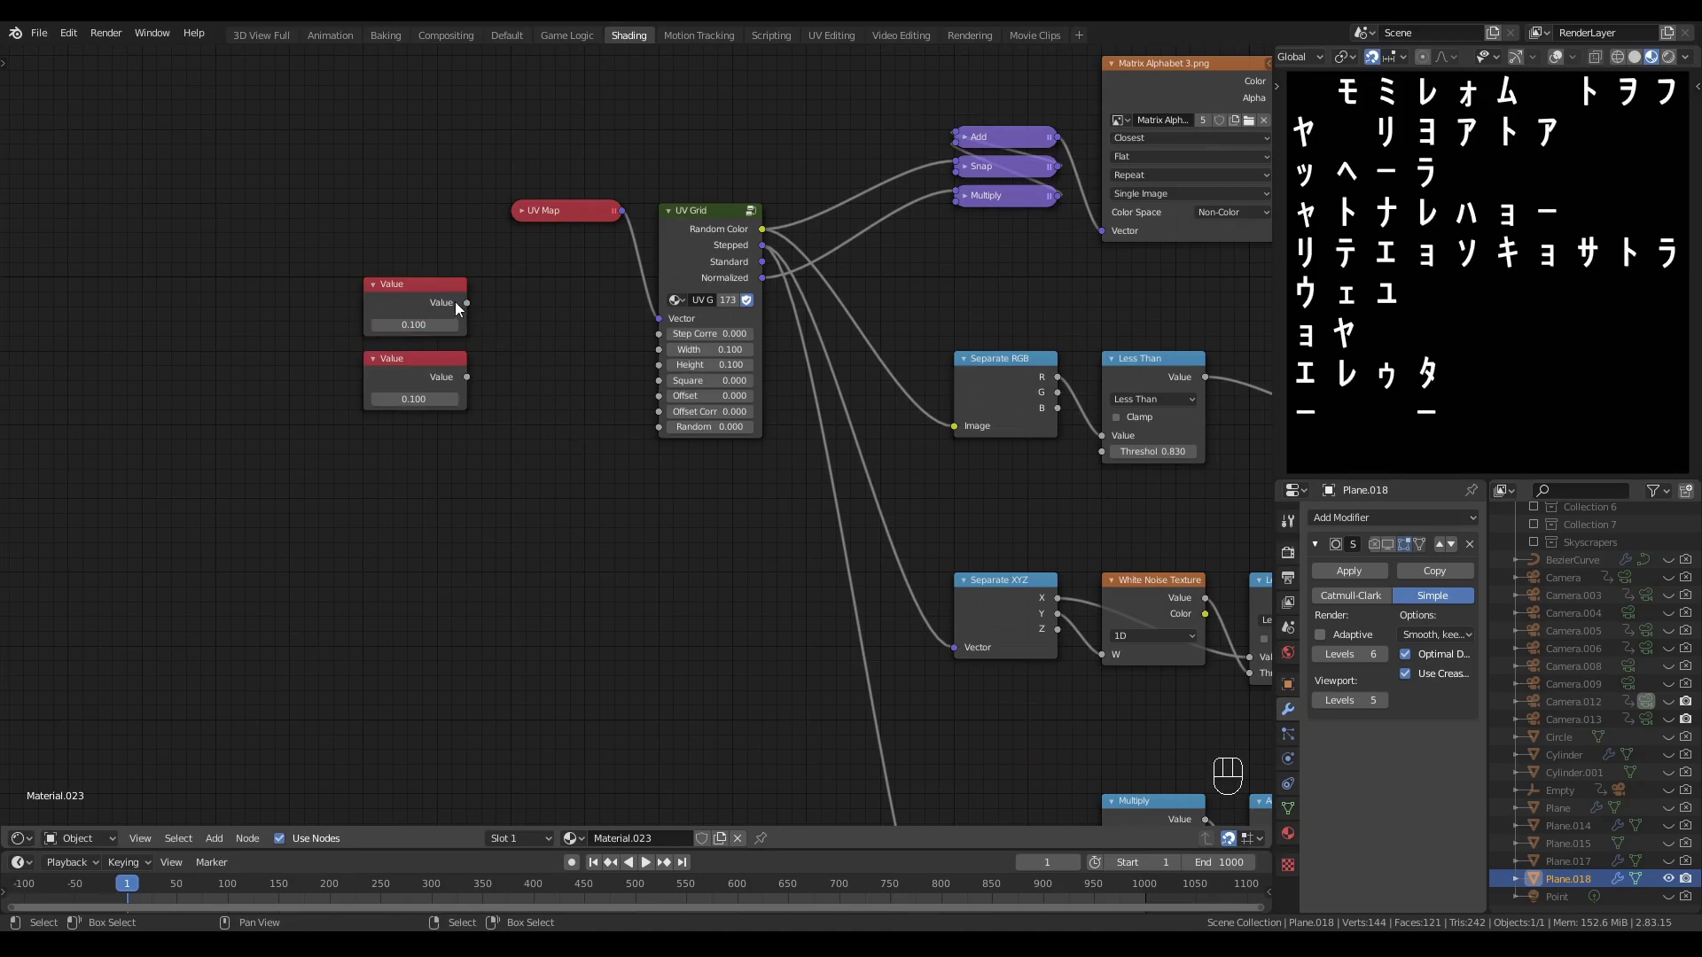
- Wire the Values into UV Grid Width and Height and the diagonal branch's X Multiply
{"action": "left_click_drag", "start_coordinate": [472, 309], "coordinate": [622, 378]}
{"action": "left_click_drag", "start_coordinate": [473, 383], "coordinate": [676, 377]}
{"action": "left_click", "coordinate": [627, 497]}
{"action": "left_click", "coordinate": [394, 304]}
{"action": "key", "text": "g"}
{"action": "left_click_drag", "start_coordinate": [488, 515], "coordinate": [325, 334]}
{"action": "left_click_drag", "start_coordinate": [298, 169], "coordinate": [703, 625]}
{"action": "left_click_drag", "start_coordinate": [744, 554], "coordinate": [286, 454]}
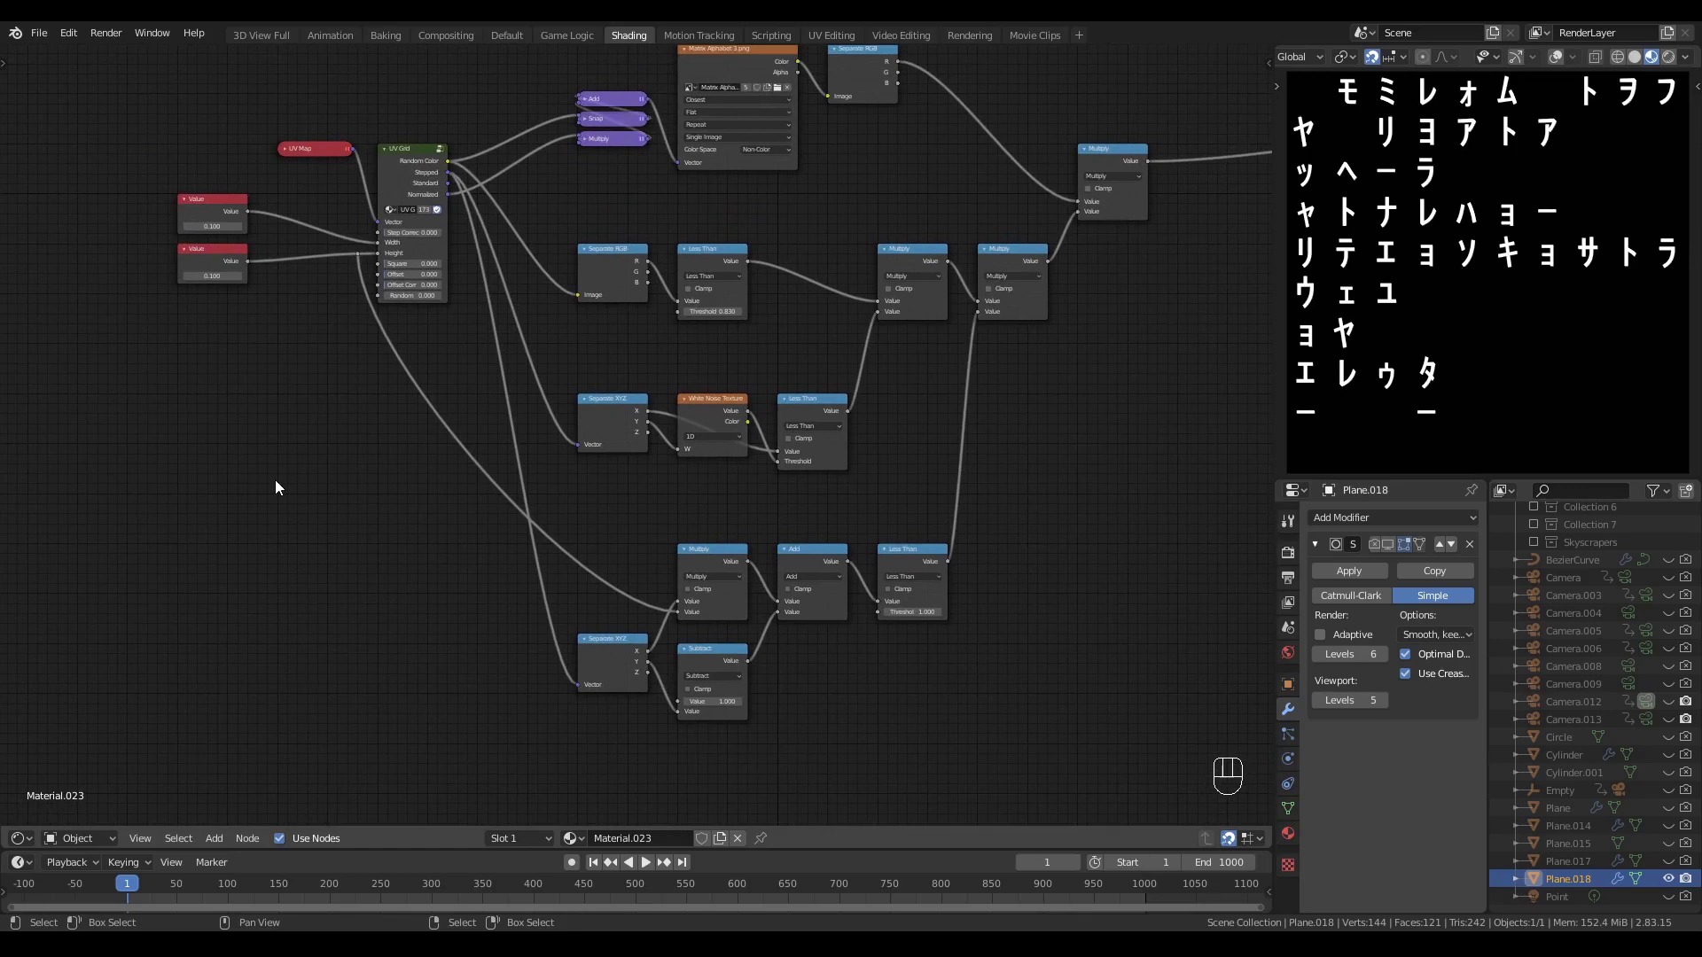
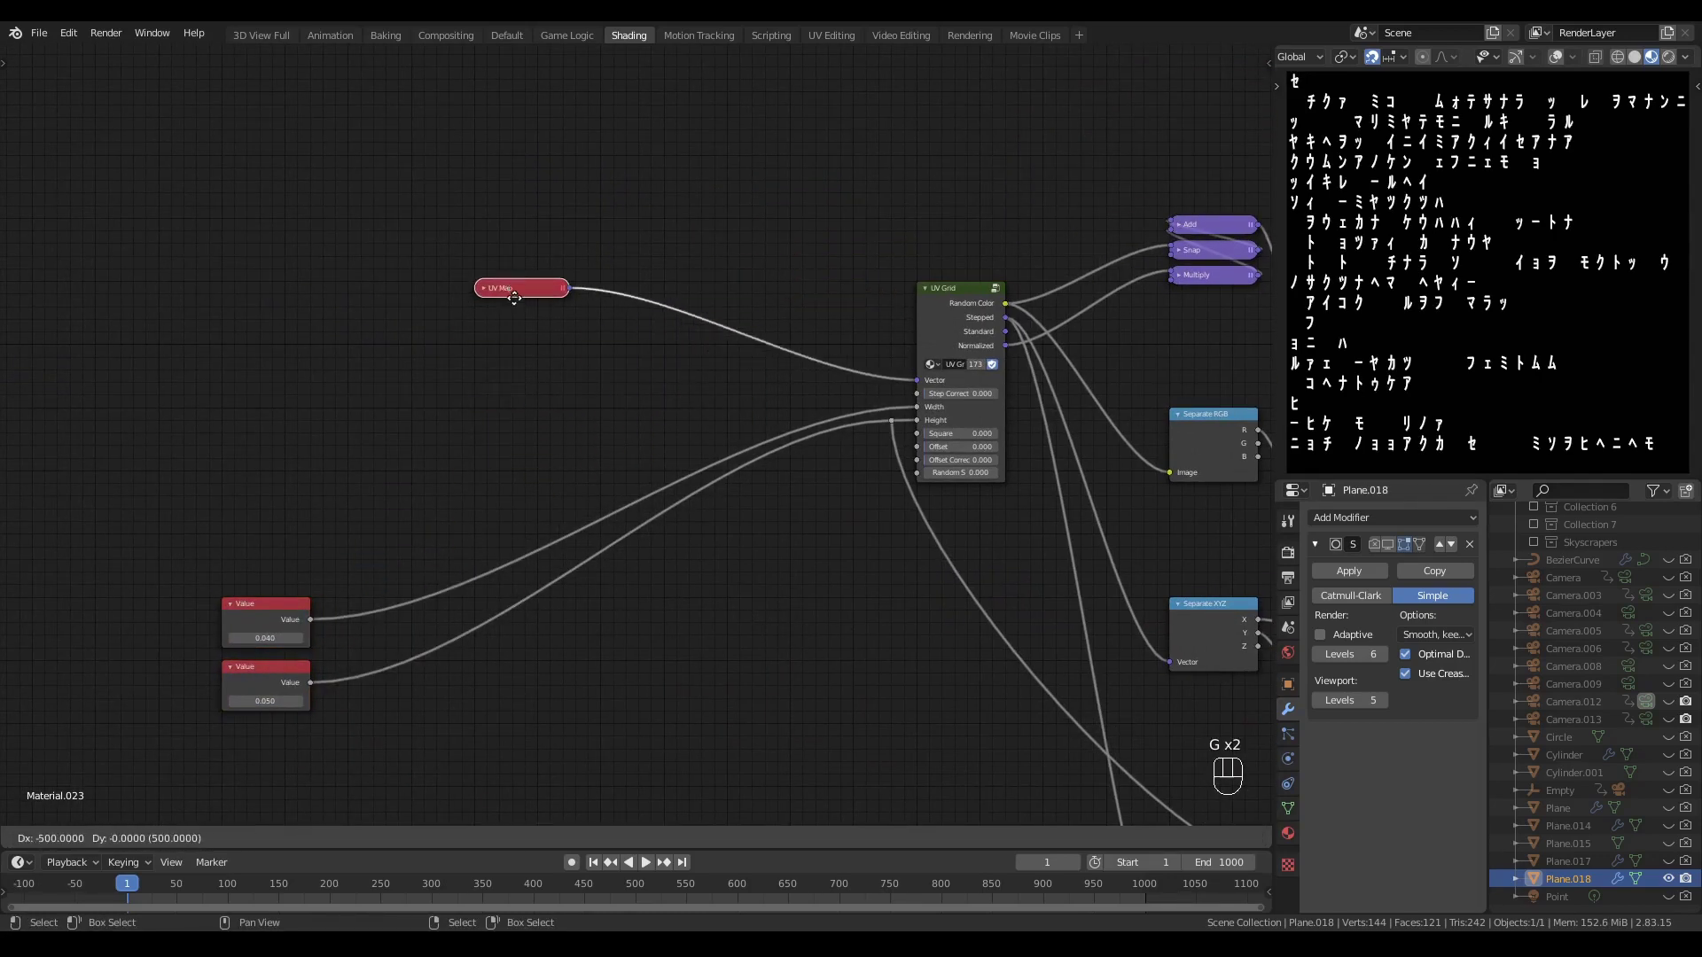
- Insert Separate XYZ, a Subtract 0.5 on Y and Combine XYZ between the UV Map and UV Grid
{"action": "left_click", "coordinate": [612, 365]}
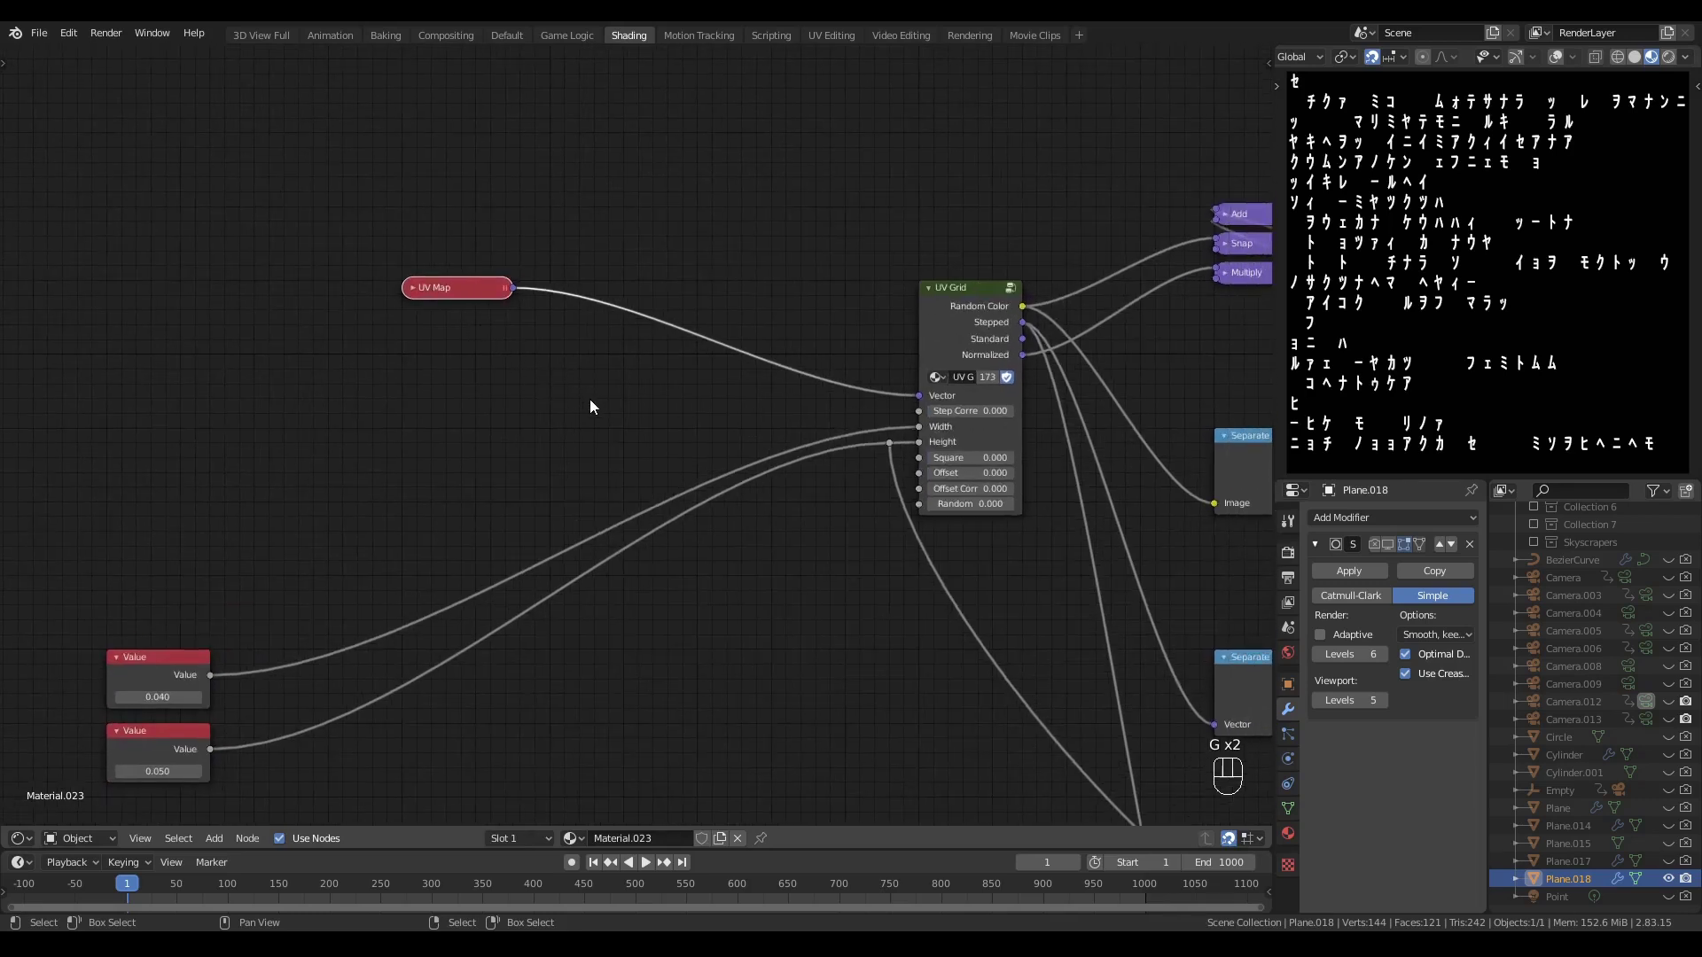
{"action": "key", "text": "q"}
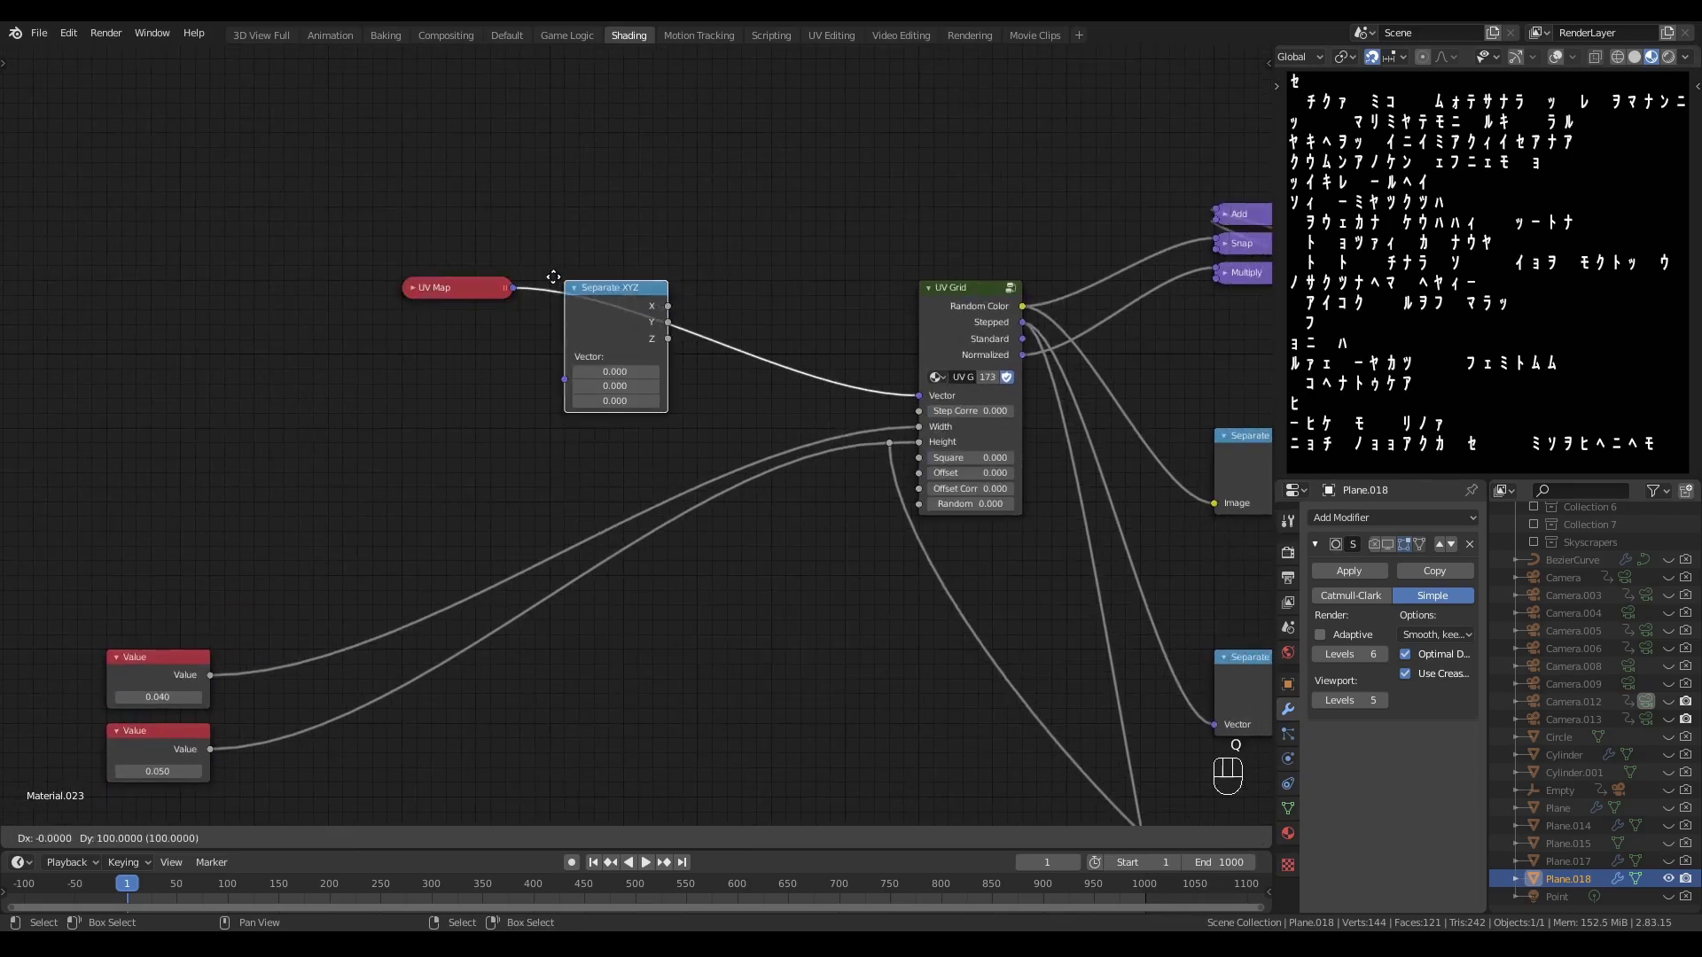
{"action": "key", "text": "shift+a"}
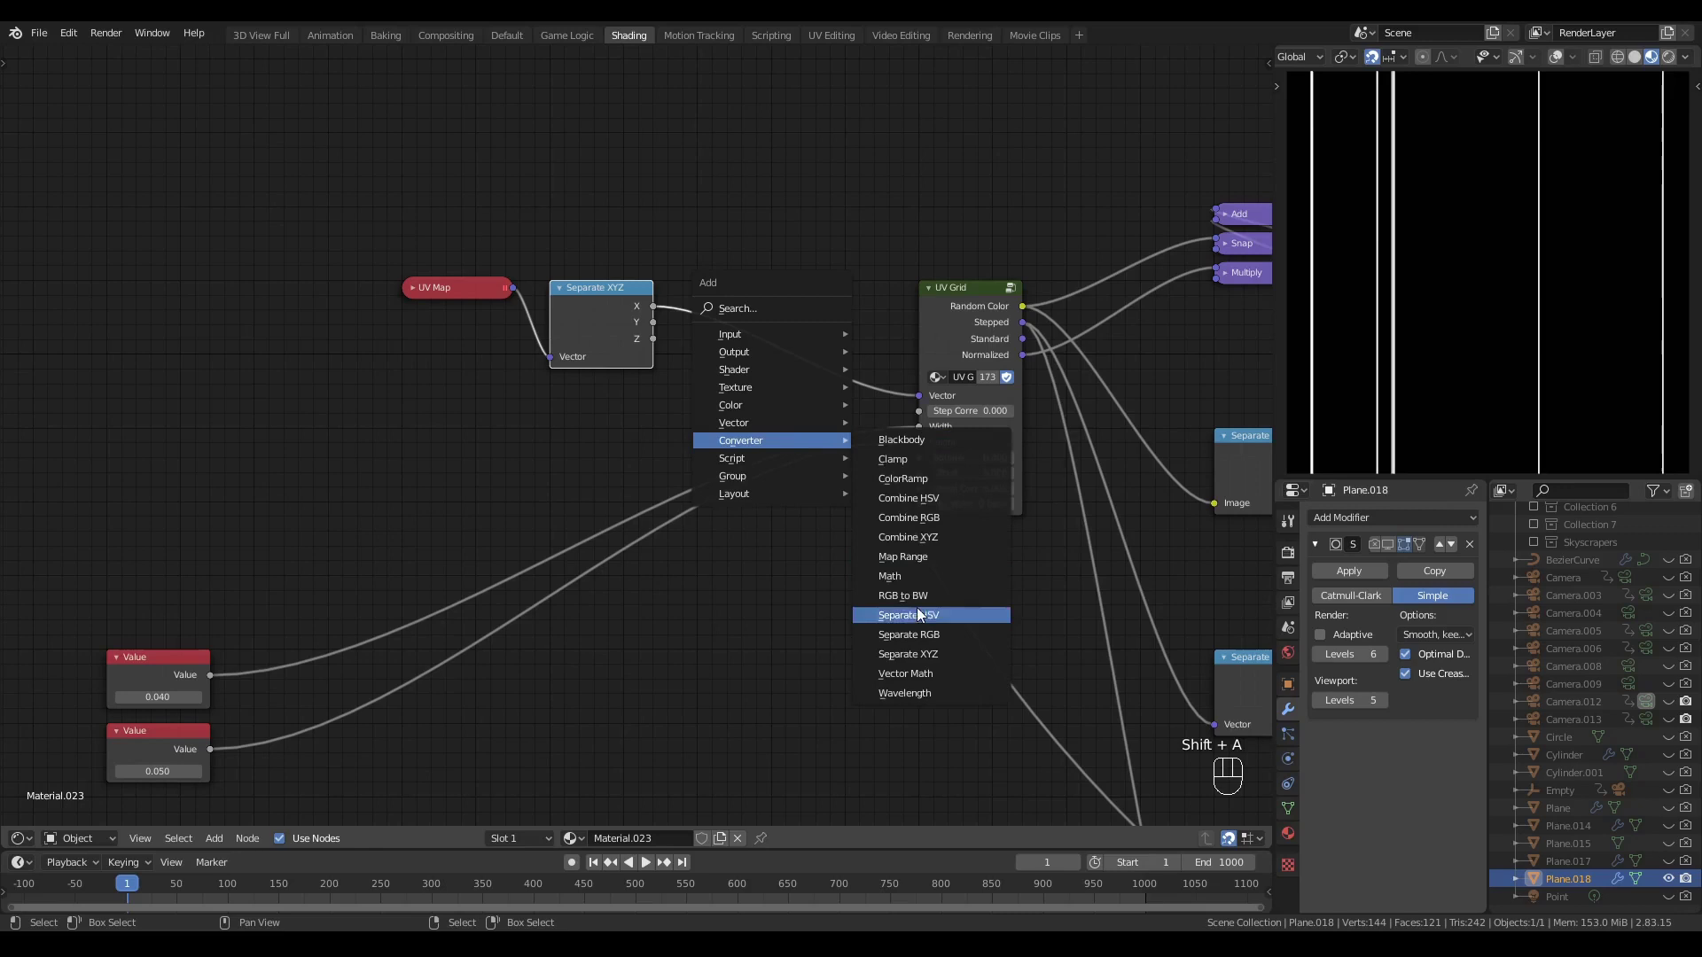
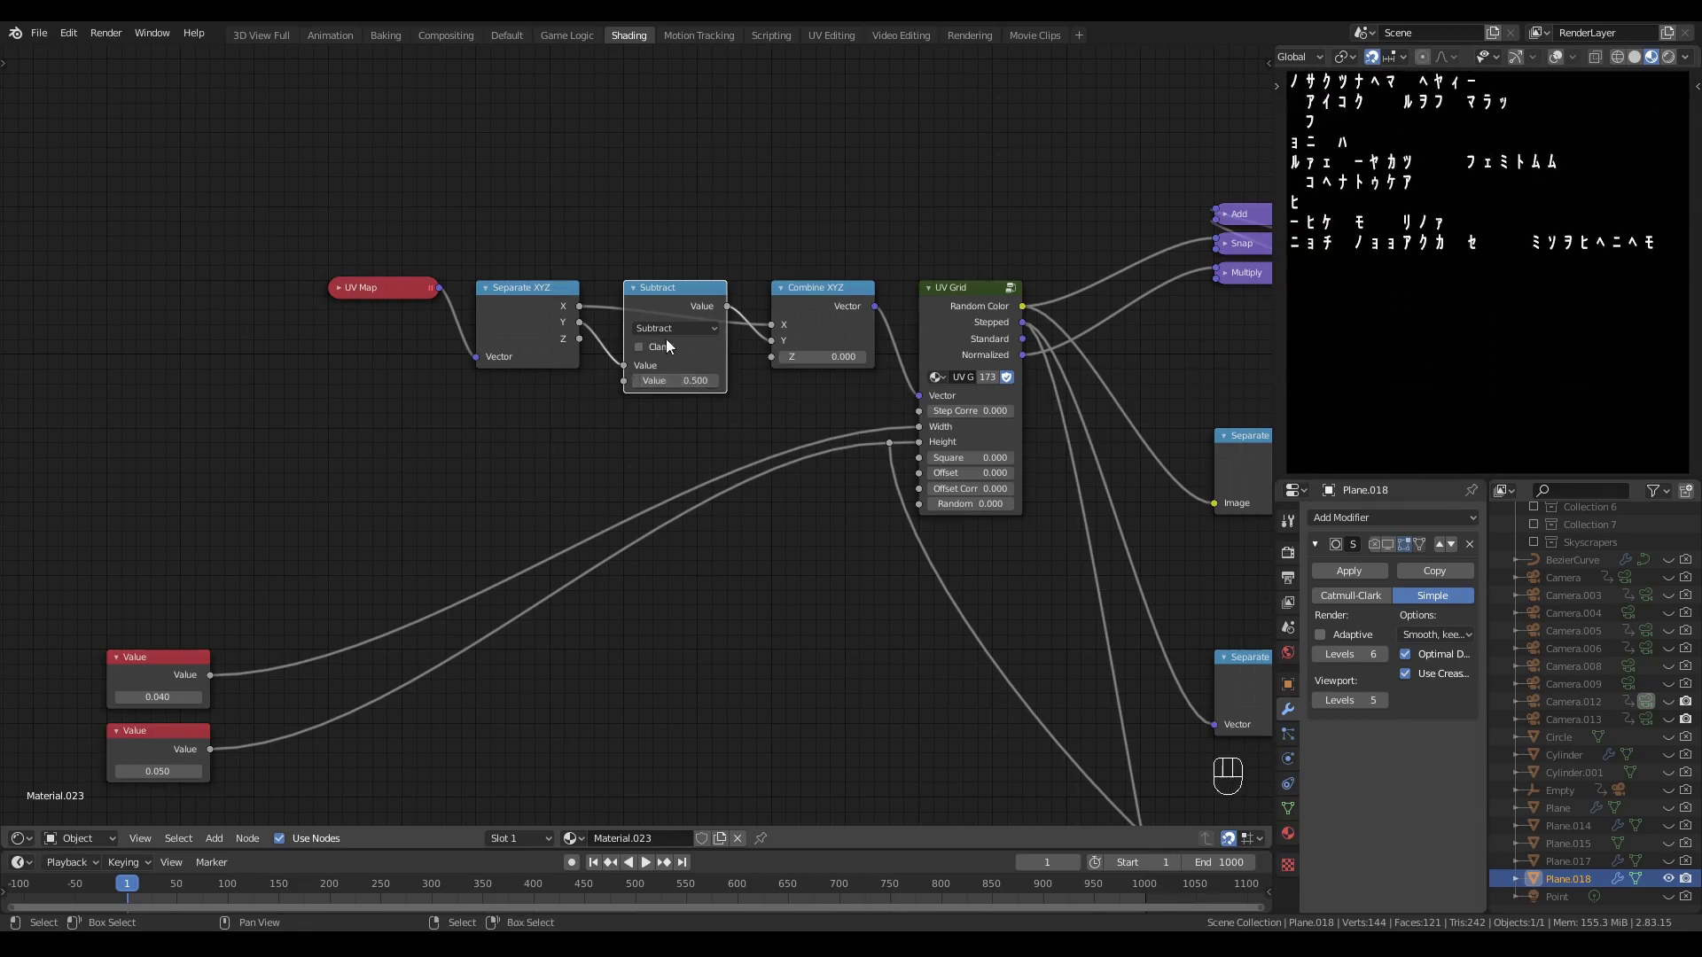
- Add a Math Snap node under Separate XYZ with the 0.050 line-height Value as its increment
{"action": "key", "text": "shift+a"}
{"action": "key", "text": "q"}
{"action": "left_click", "coordinate": [509, 390]}
{"action": "left_click_drag", "start_coordinate": [525, 438], "coordinate": [719, 595]}
{"action": "left_click", "coordinate": [609, 433]}
{"action": "left_click_drag", "start_coordinate": [217, 755], "coordinate": [540, 489]}
{"action": "left_click", "coordinate": [616, 456]}
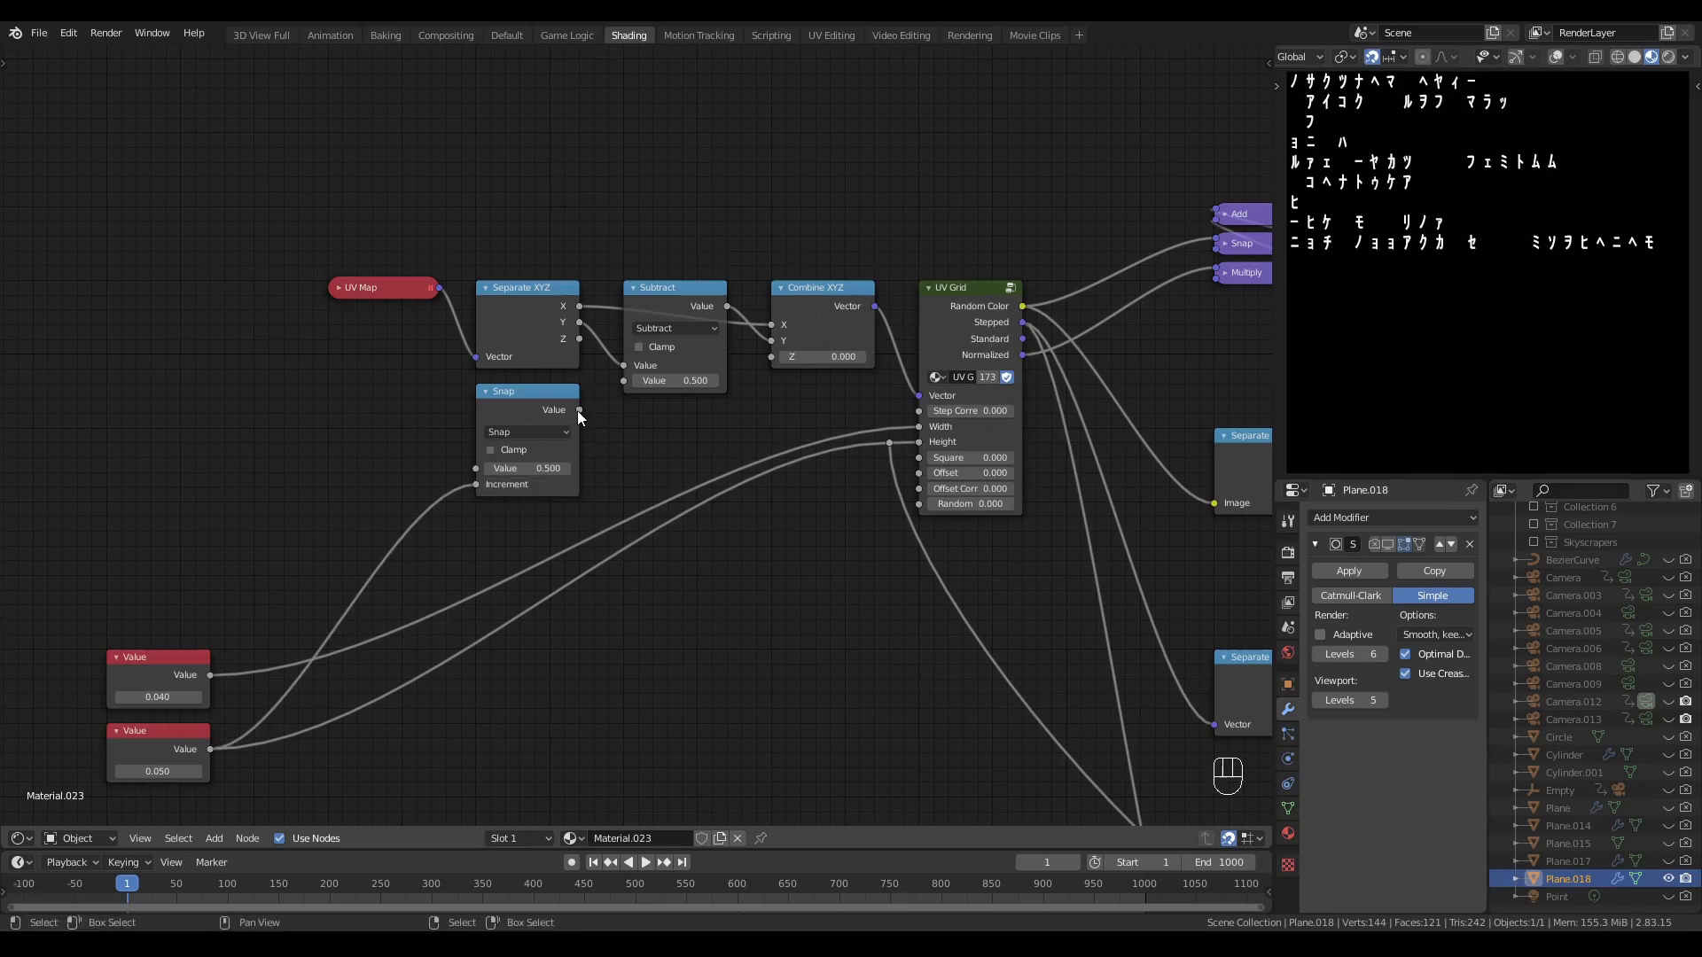
- Feed the snapped value into the Y Subtract and collapse that Subtract node
{"action": "left_click_drag", "start_coordinate": [583, 418], "coordinate": [629, 396]}
{"action": "left_click", "coordinate": [670, 306]}
{"action": "key", "text": "h"}
{"action": "key", "text": "g"}
{"action": "left_click", "coordinate": [623, 448]}
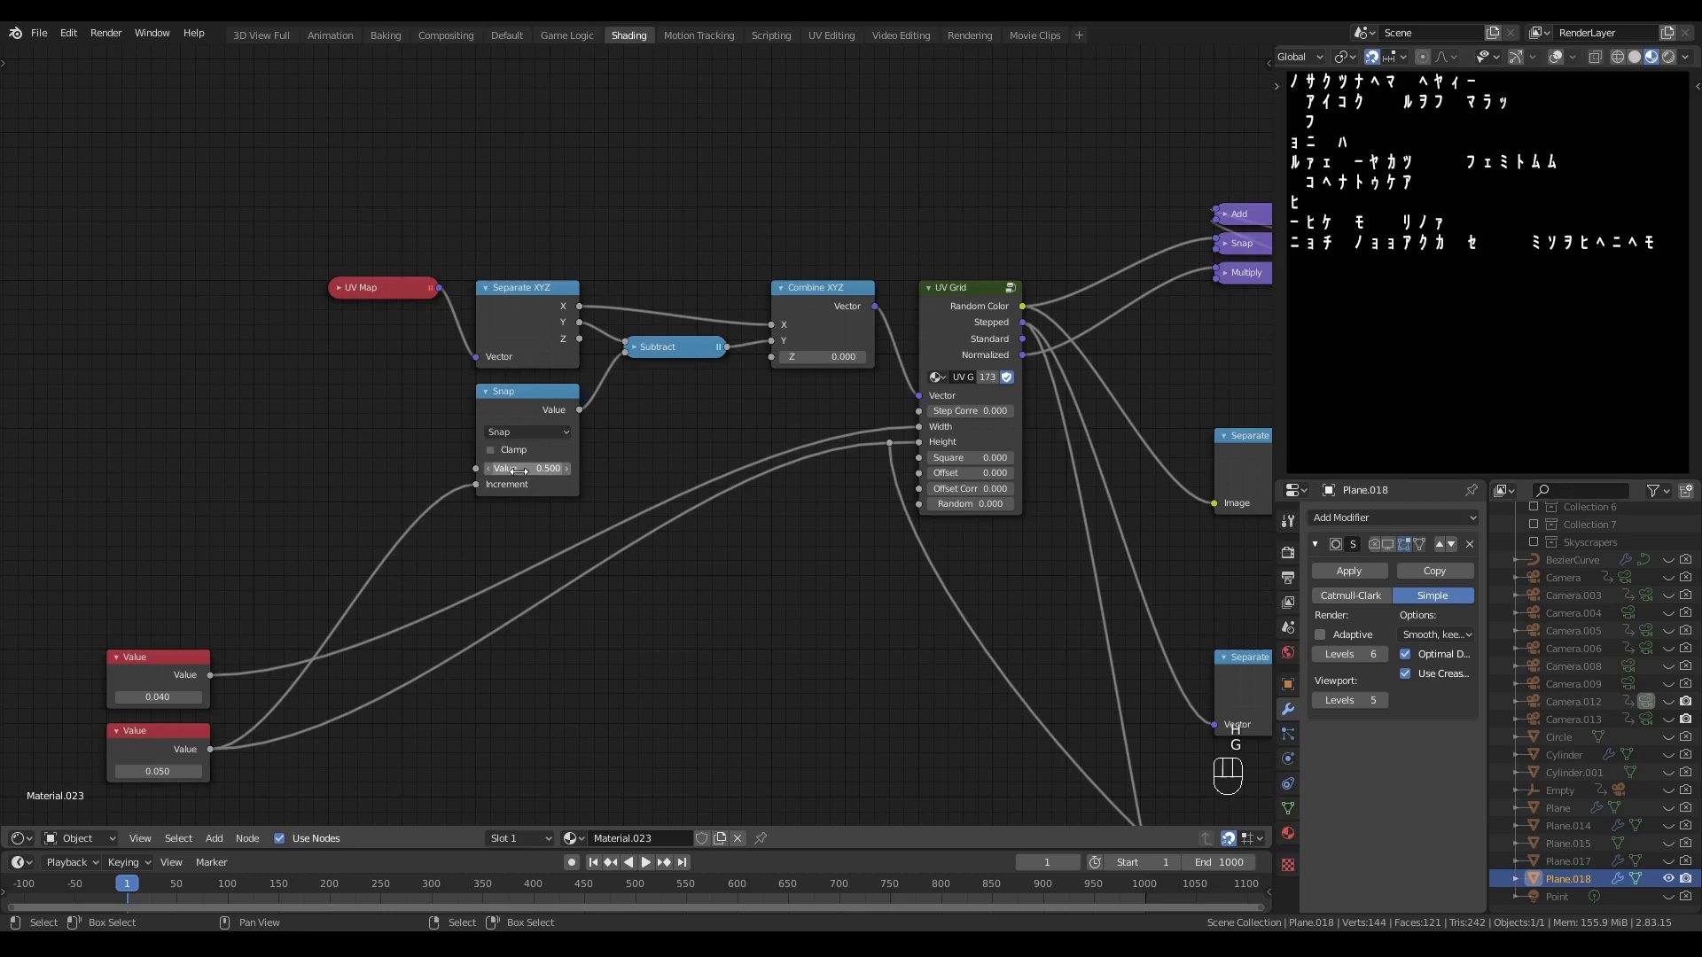
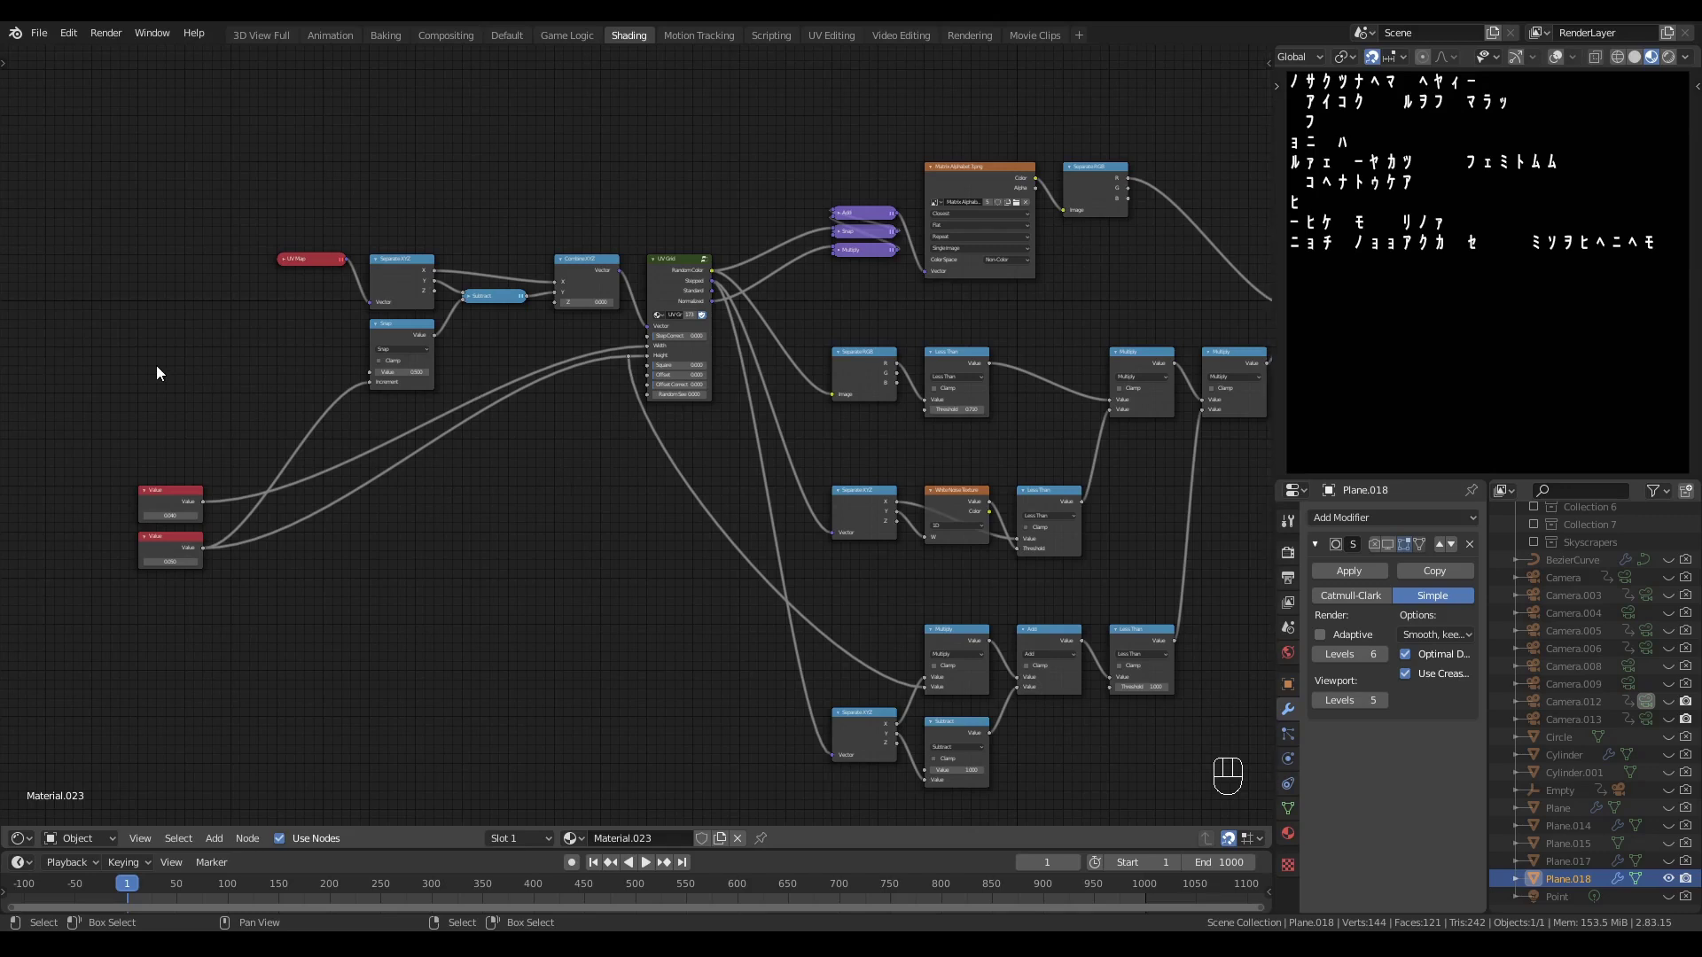
- Add a Value node minus 1 feeding the Snap value and route it into the typing-progress branch
{"action": "key", "text": "q"}
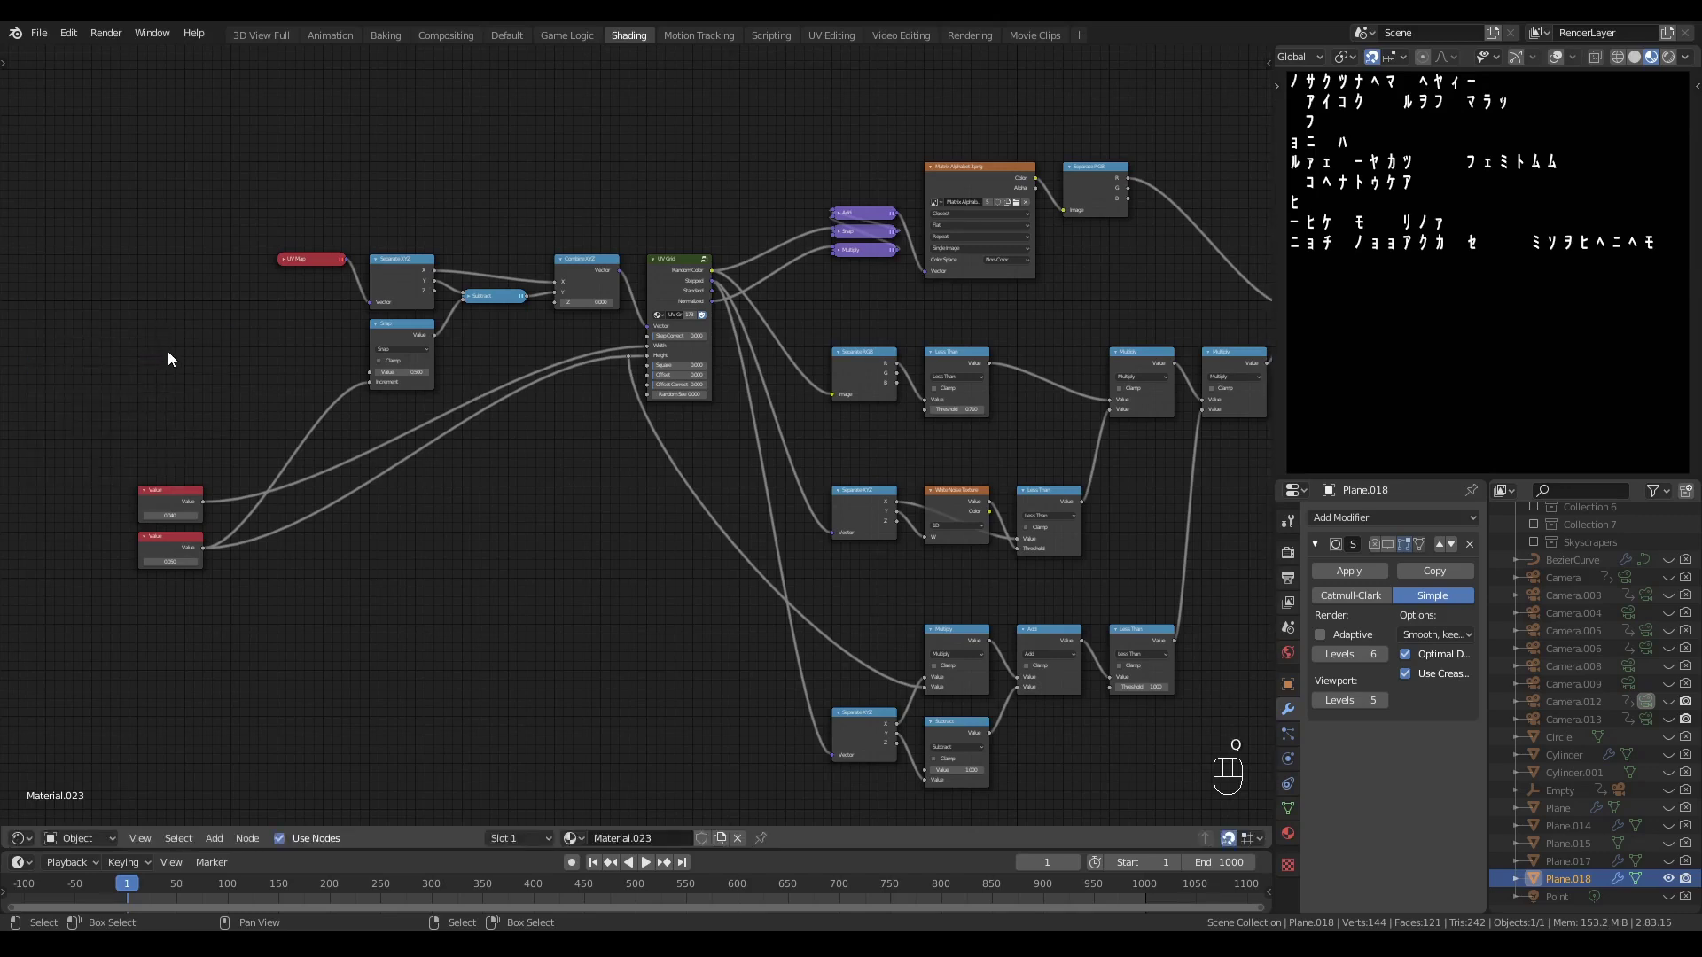
{"action": "key", "text": "q"}
{"action": "left_click_drag", "start_coordinate": [213, 328], "coordinate": [362, 383]}
{"action": "left_click_drag", "start_coordinate": [210, 328], "coordinate": [1119, 695]}
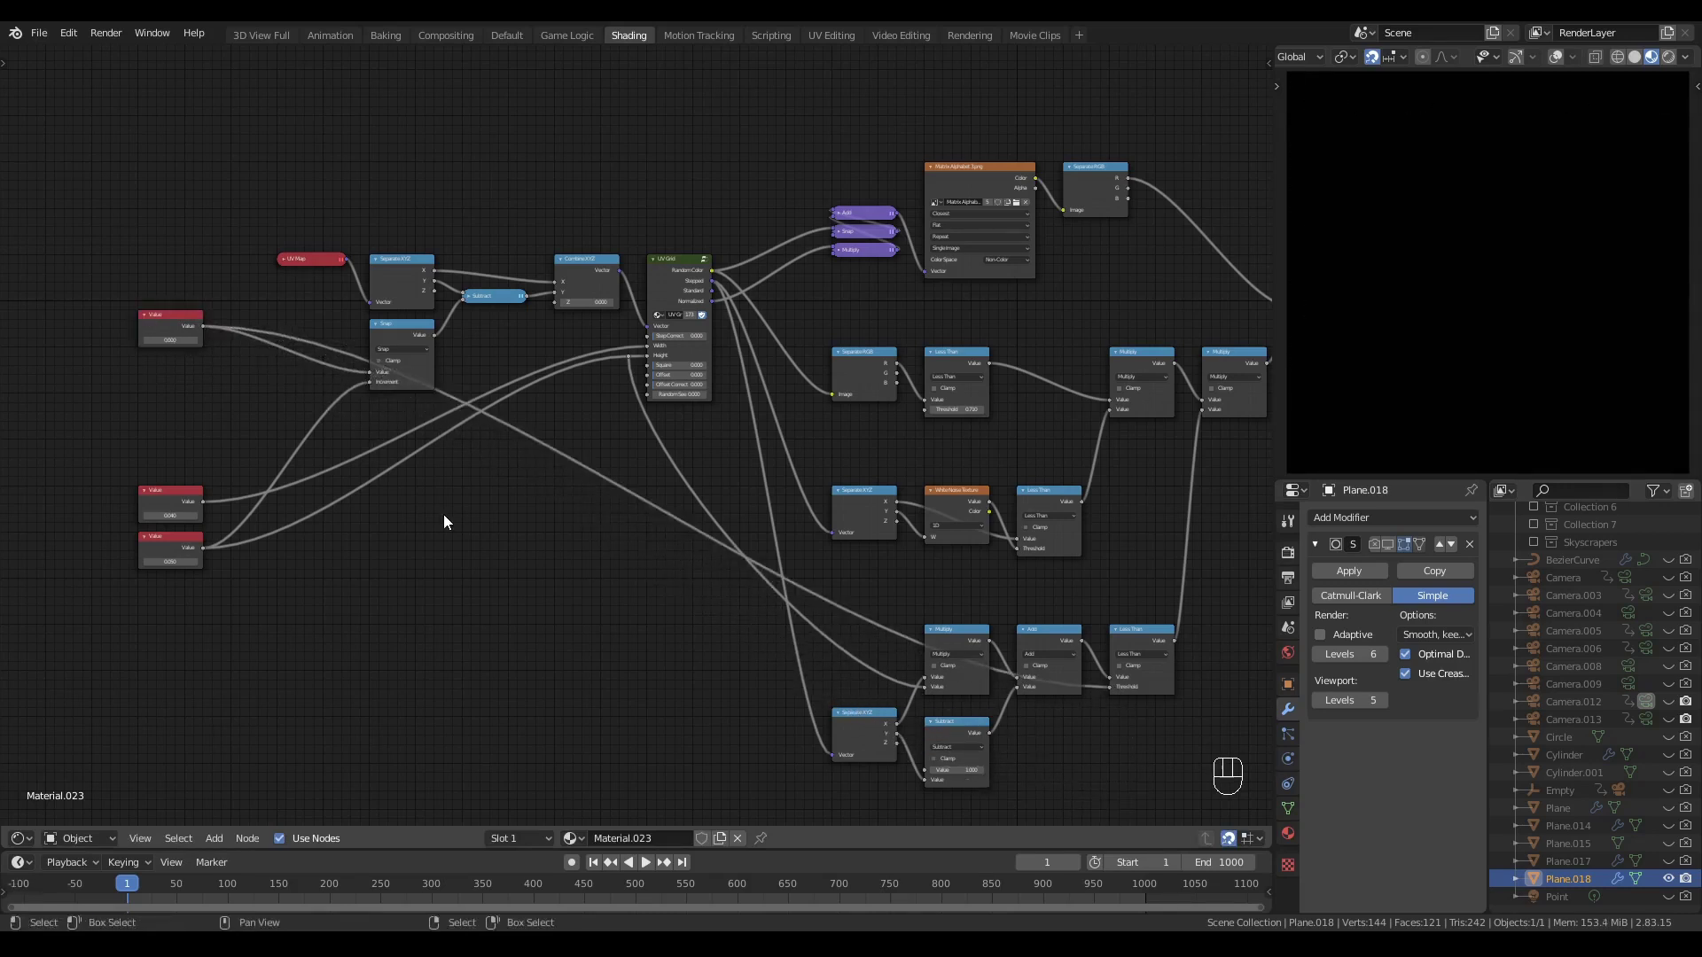
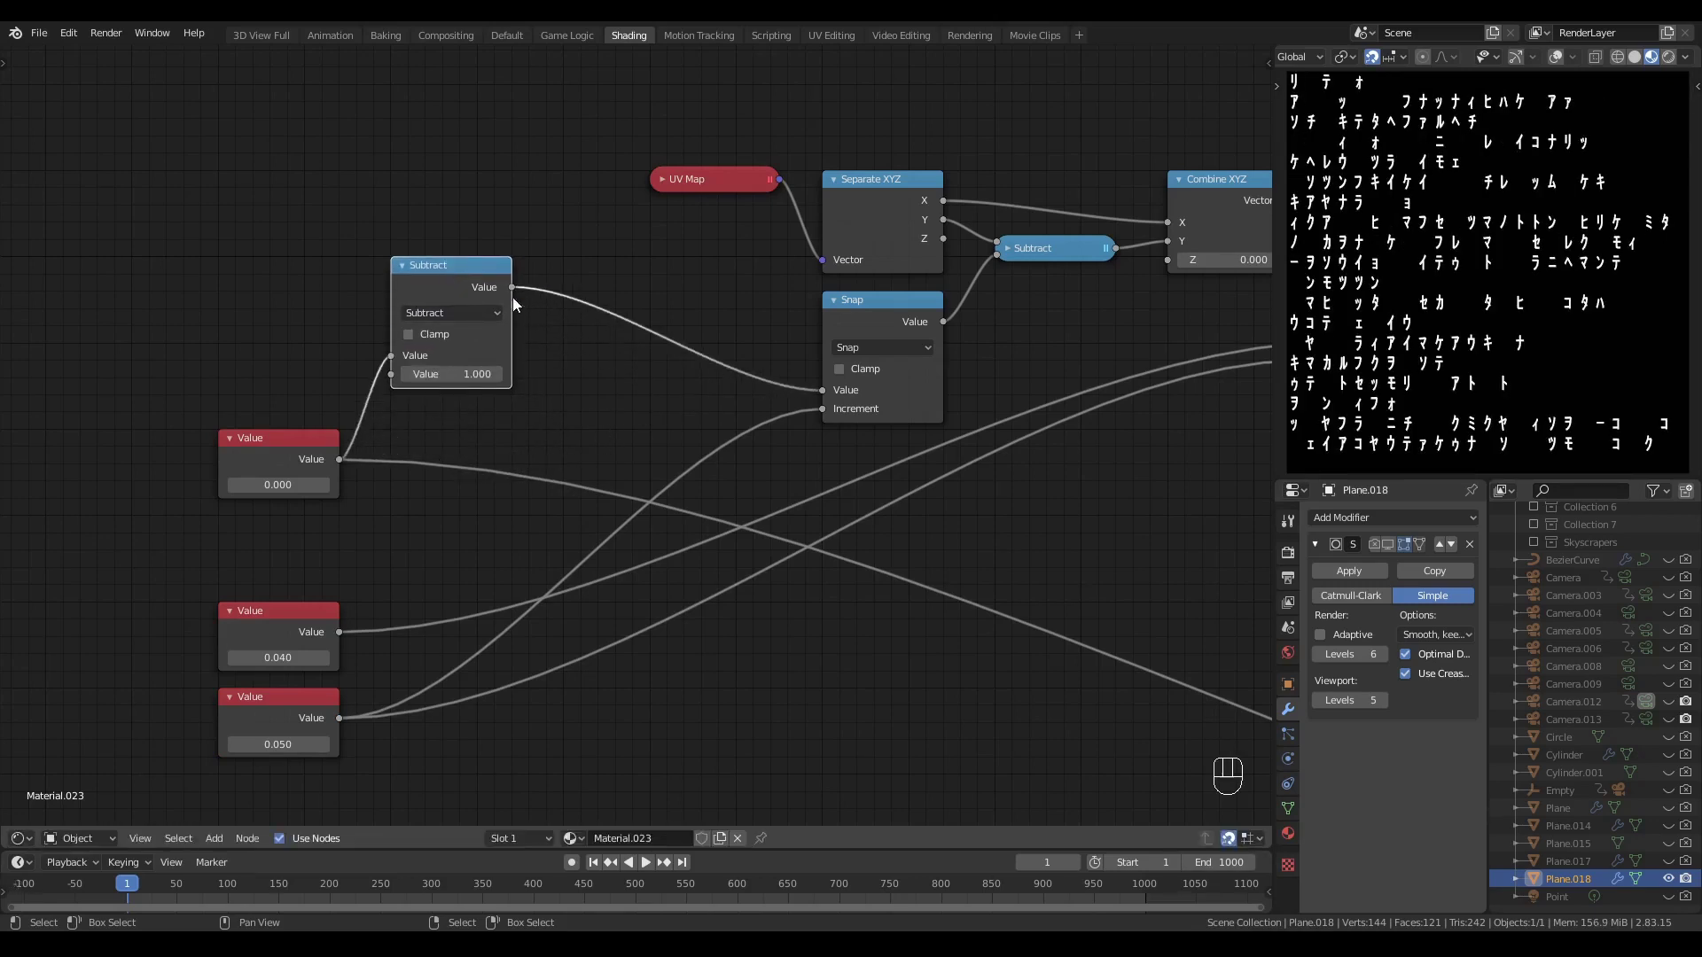
- Clamp the scroll offset with a Math Maximum 0.0 after Subtract and test with Value 2.49
{"action": "left_click", "coordinate": [614, 355]}
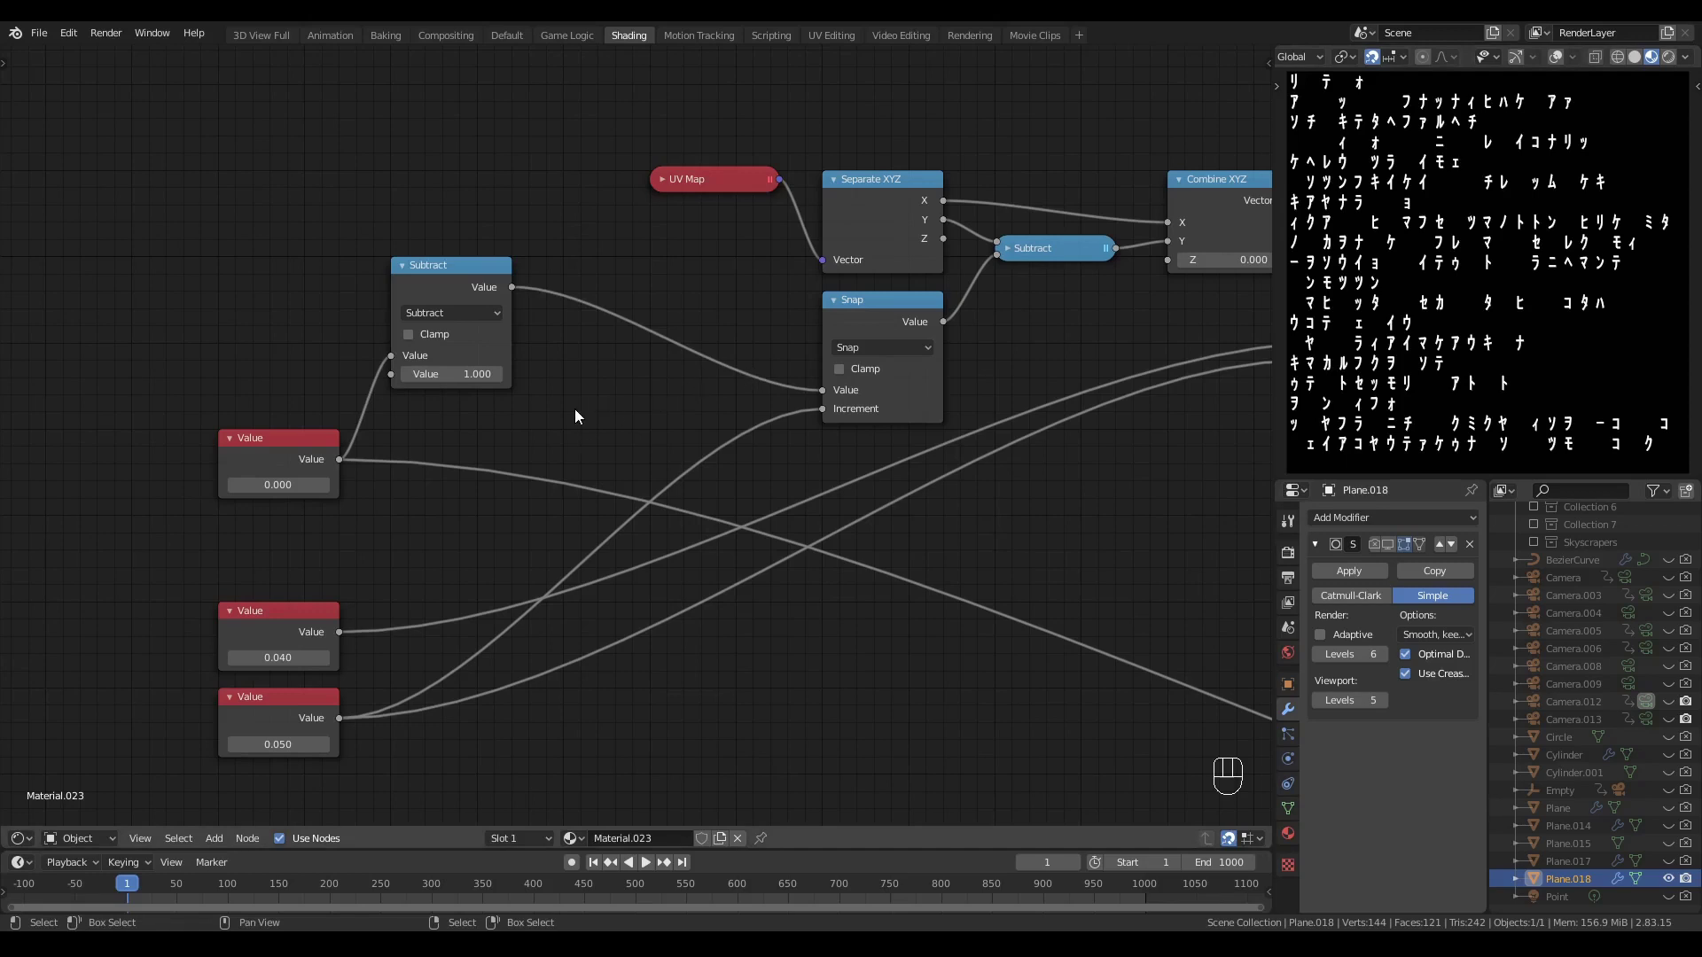
{"action": "key", "text": "q"}
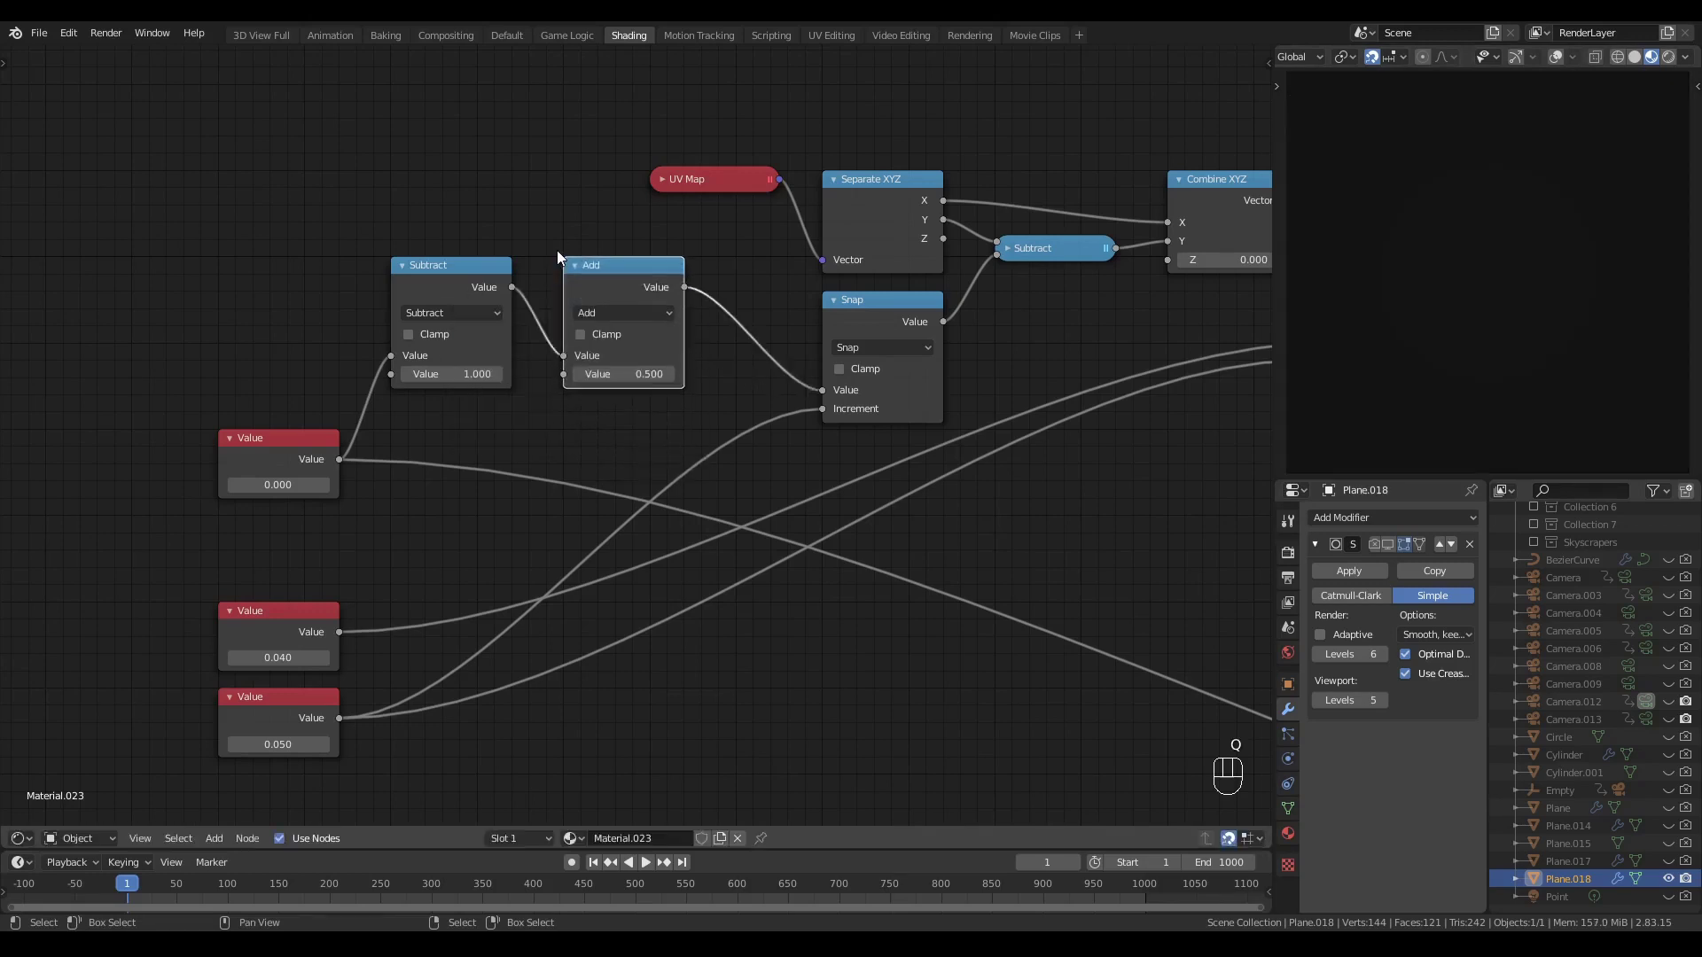
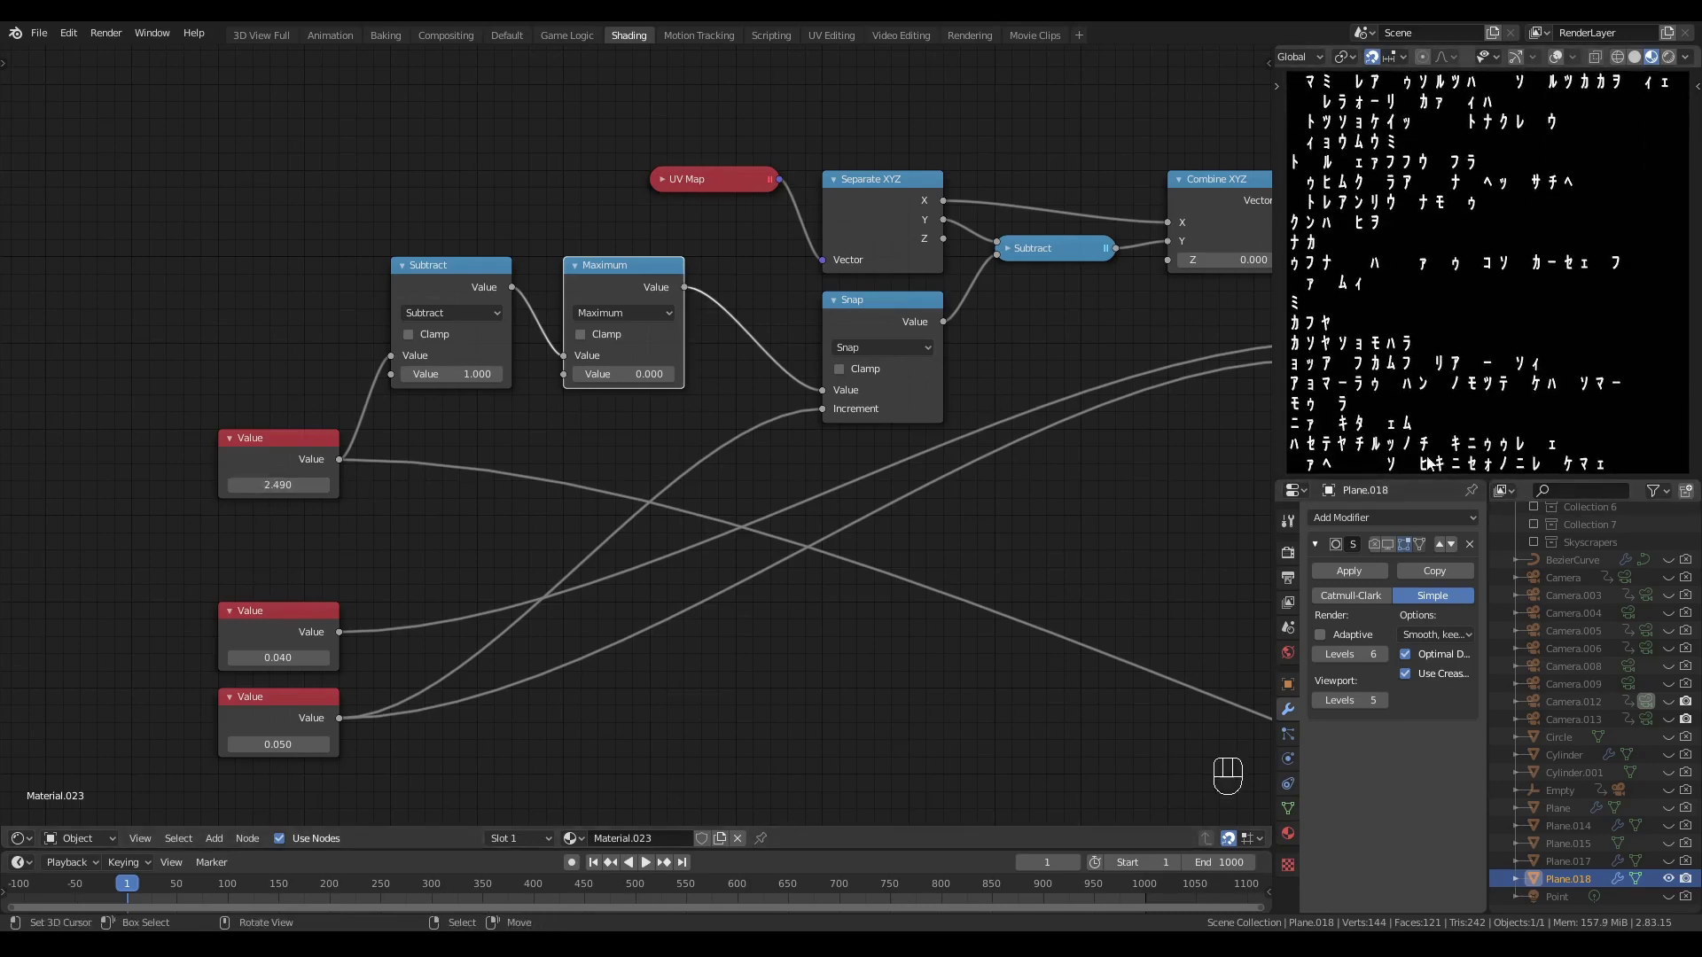
{"action": "left_click_drag", "start_coordinate": [437, 500], "coordinate": [546, 513]}
{"action": "left_click", "coordinate": [249, 450]}
{"action": "left_click", "coordinate": [370, 649]}
- Add a second Math Snap node and place it before the Subtract 1
{"action": "key", "text": "g"}
{"action": "left_click", "coordinate": [483, 619]}
{"action": "left_click", "coordinate": [1115, 294]}
{"action": "key", "text": "ctrl+shift+d"}
{"action": "left_click", "coordinate": [1154, 513]}
{"action": "left_click", "coordinate": [1021, 516]}
{"action": "left_click_drag", "start_coordinate": [1145, 511], "coordinate": [509, 248]}
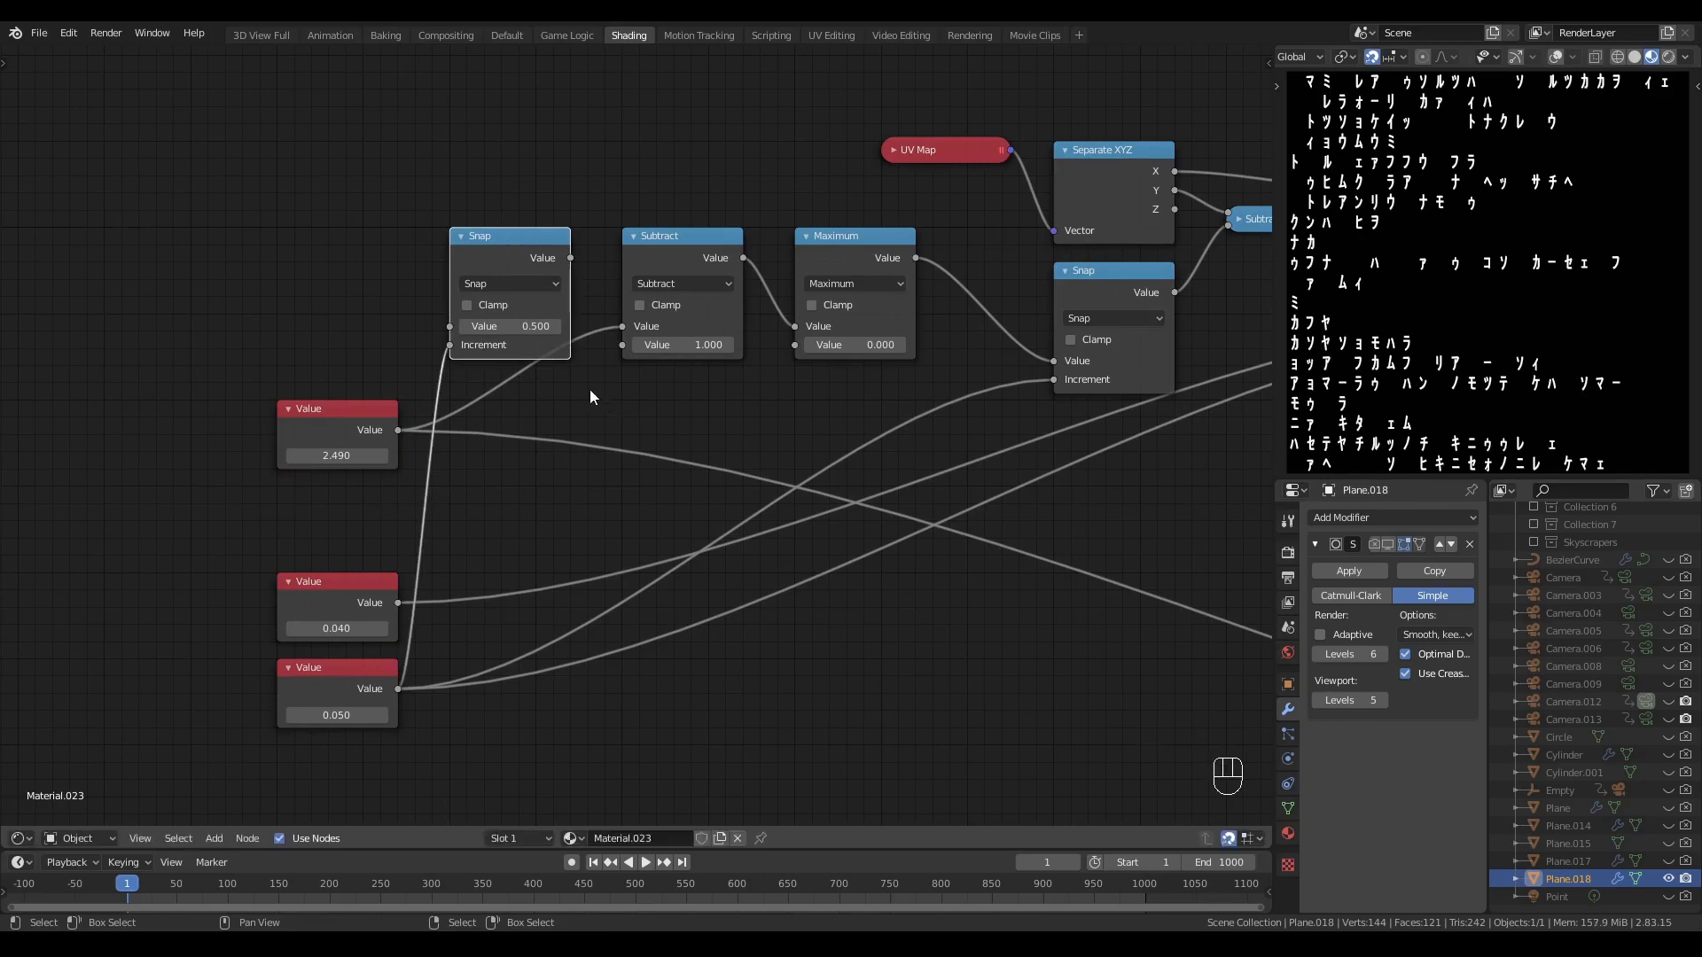
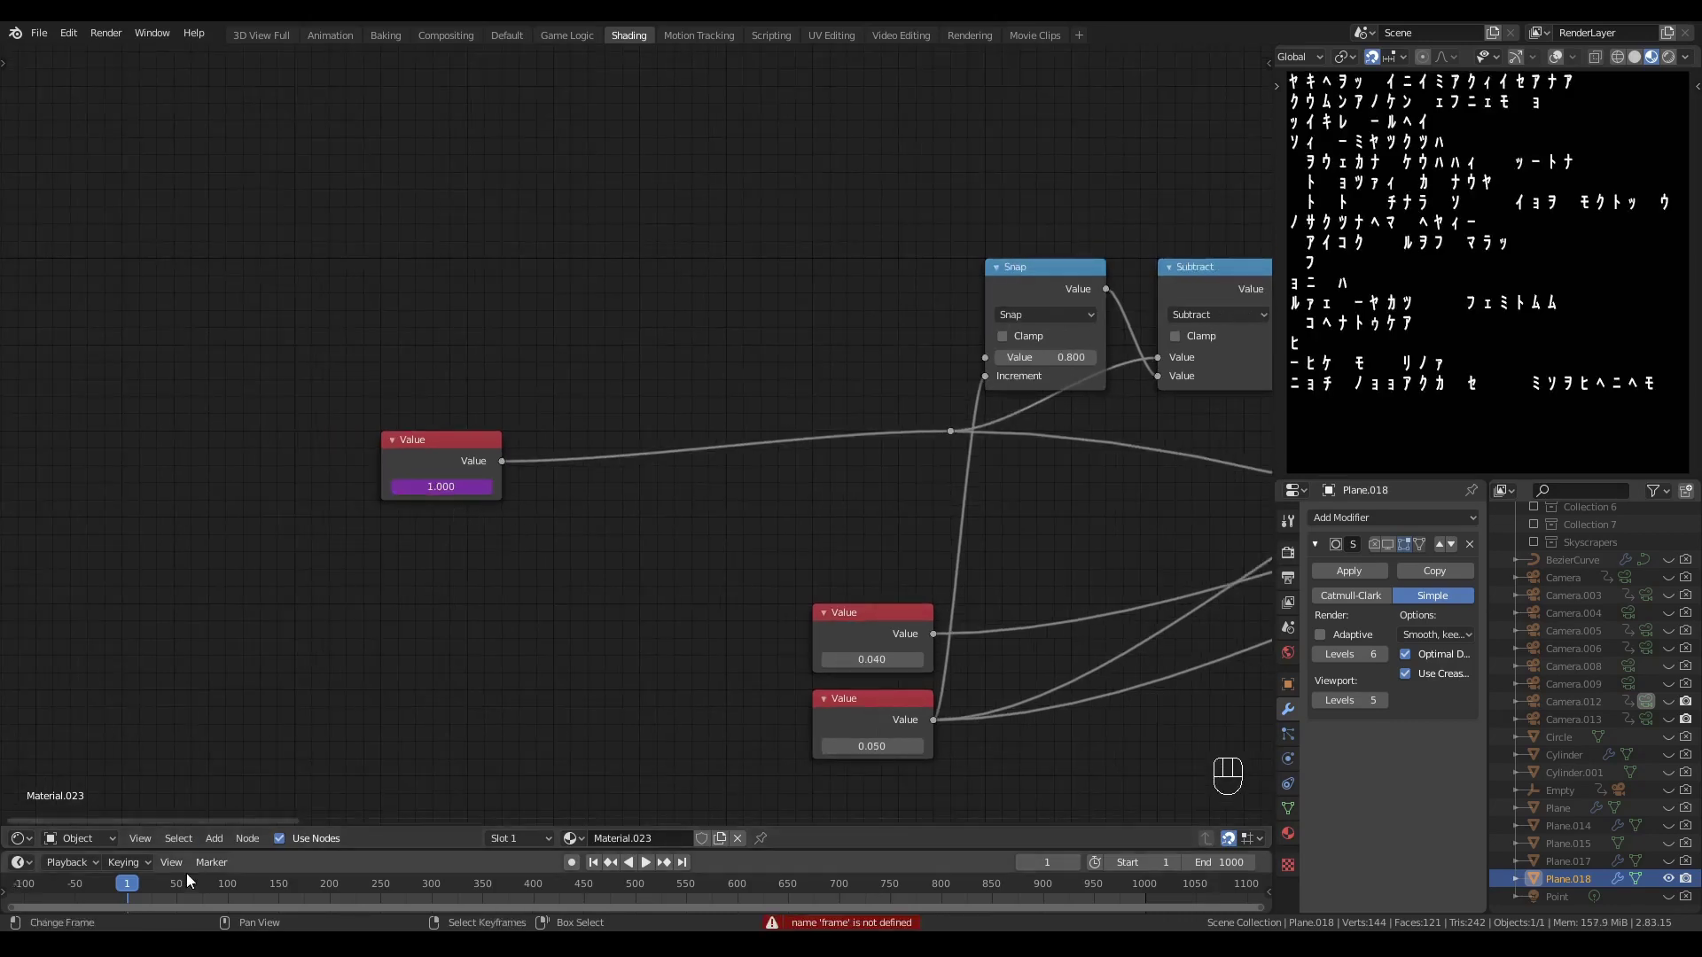
- Drive the scroll with #frame through Divide 30 and Multiply 0.2, then check it in playback
{"action": "key", "text": "q"}
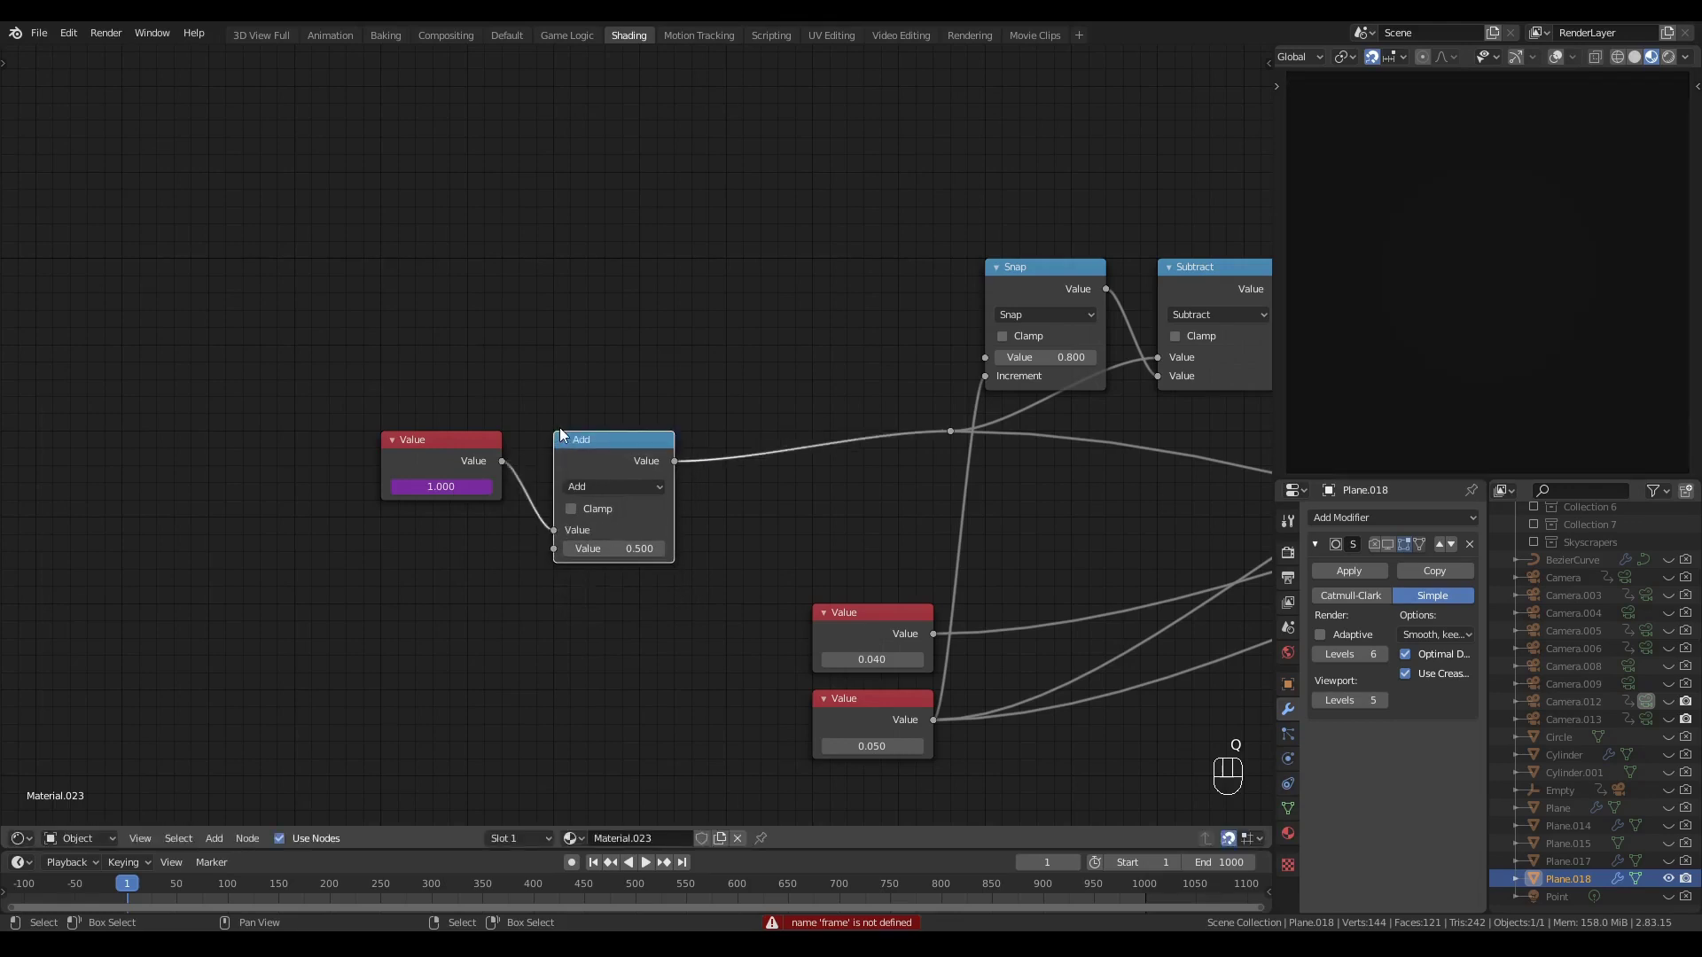
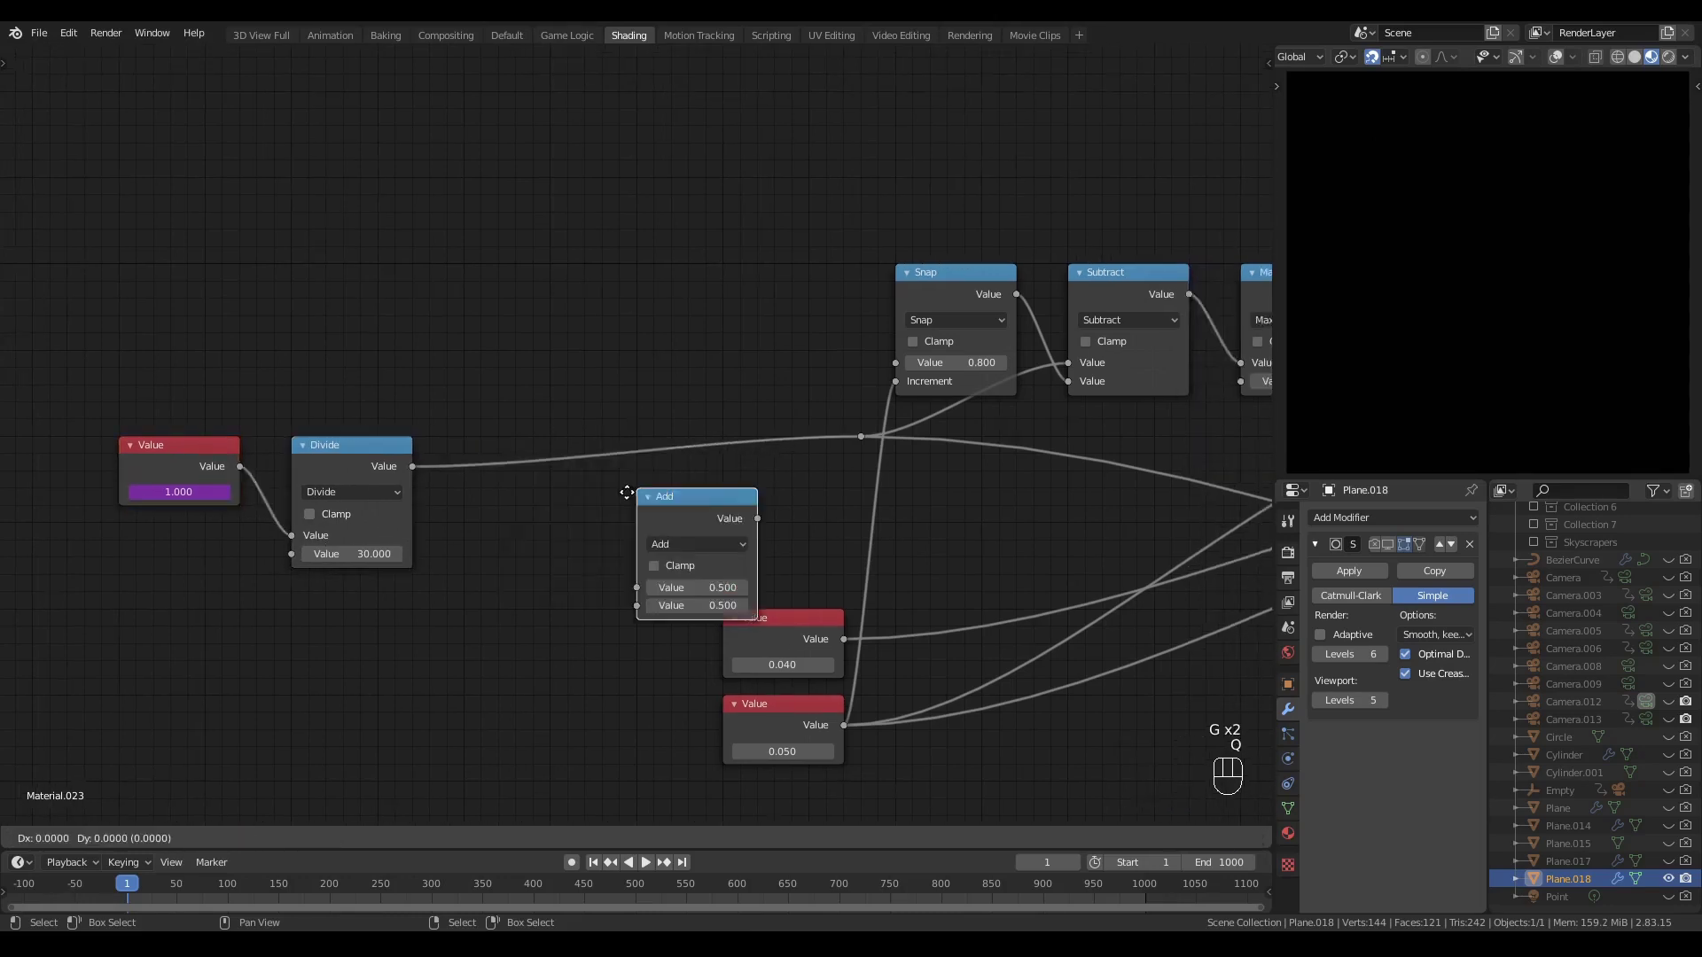
{"action": "left_click", "coordinate": [692, 494]}
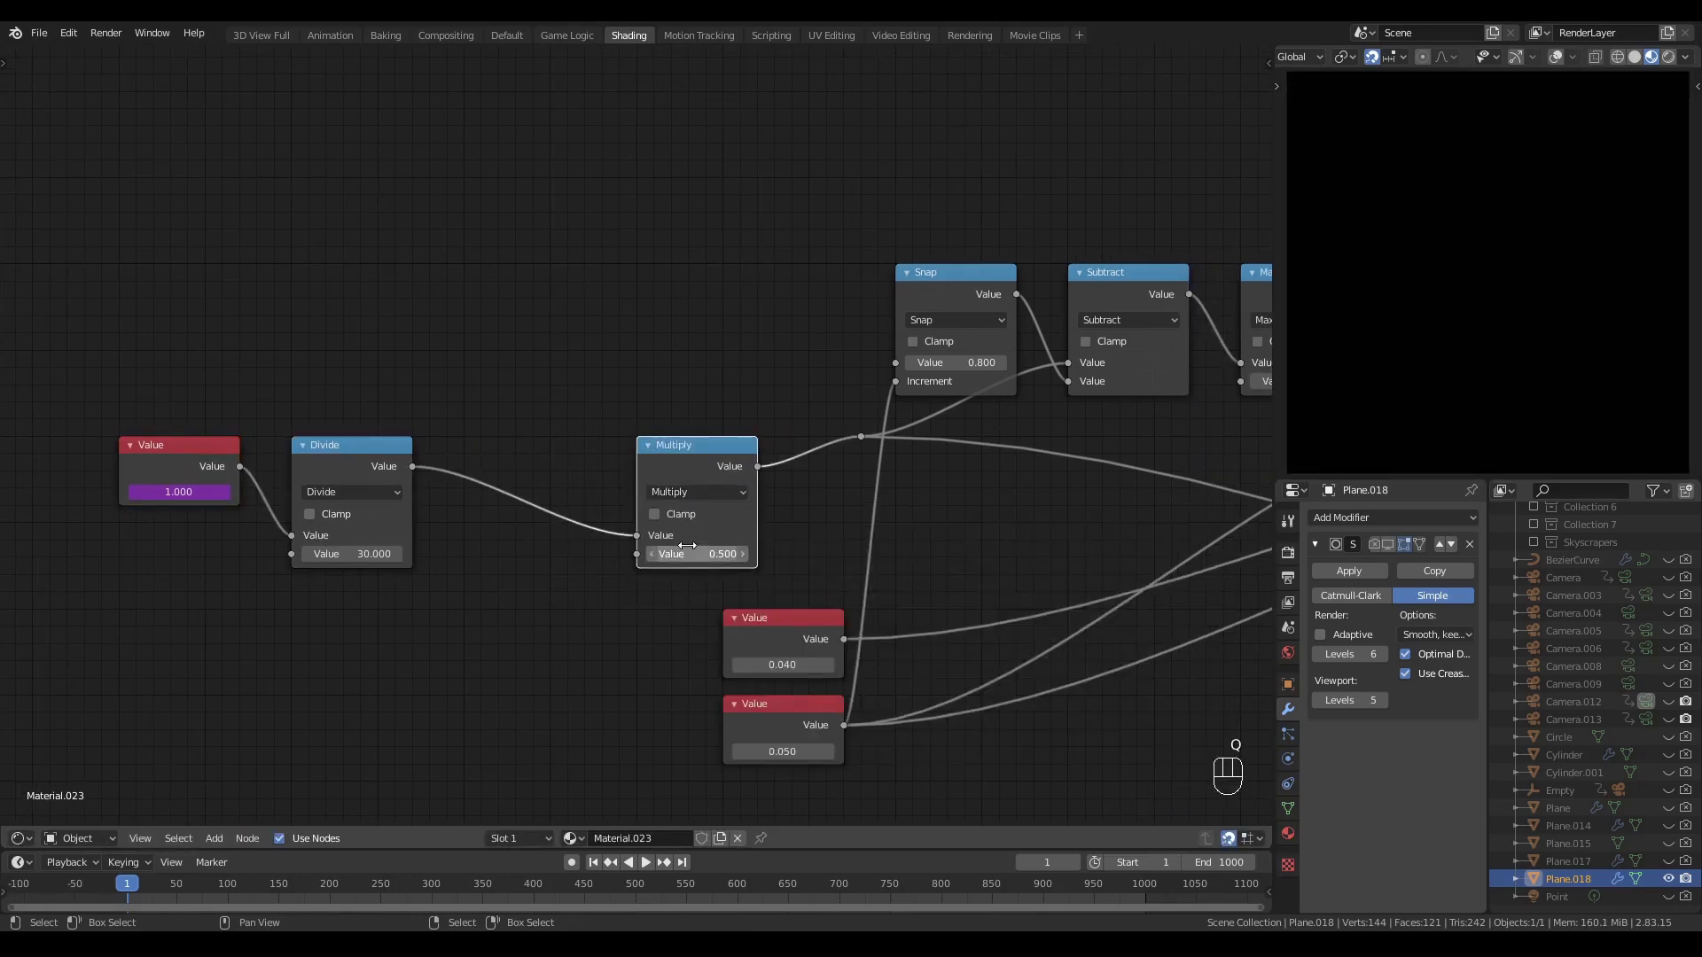
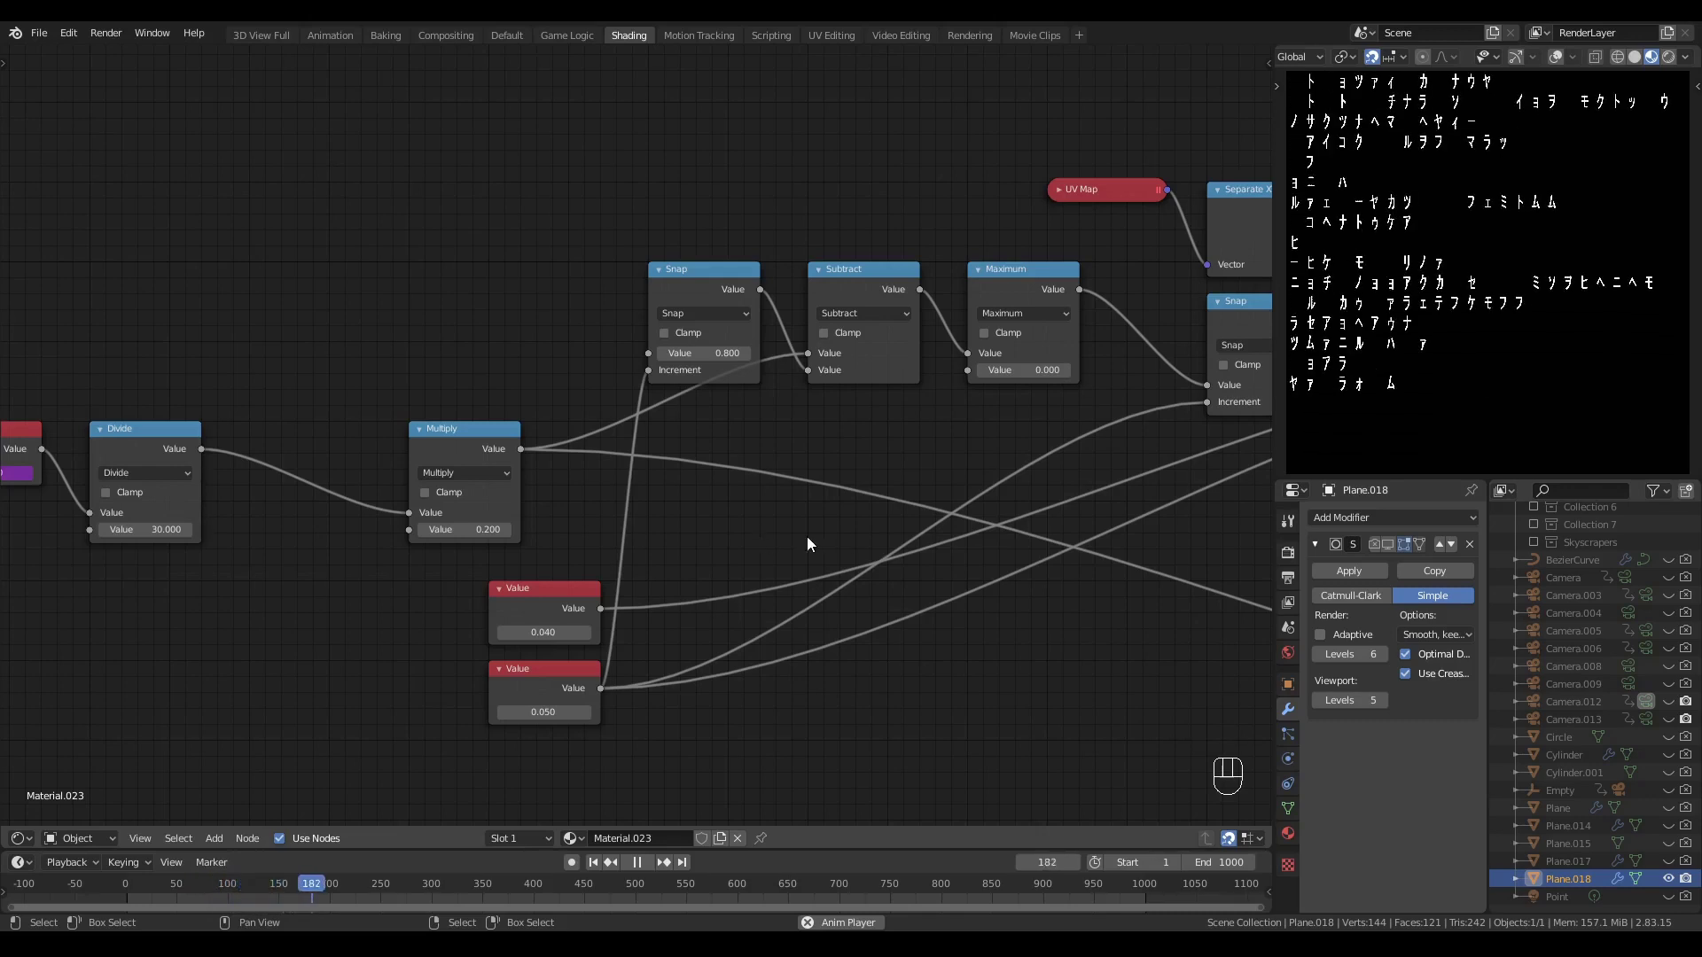
{"action": "key", "text": "space"}
- Pan to the character mask nodes and play the animation to check the typing and scroll
{"action": "left_click", "coordinate": [1107, 606]}
{"action": "middle_click", "coordinate": [955, 646]}
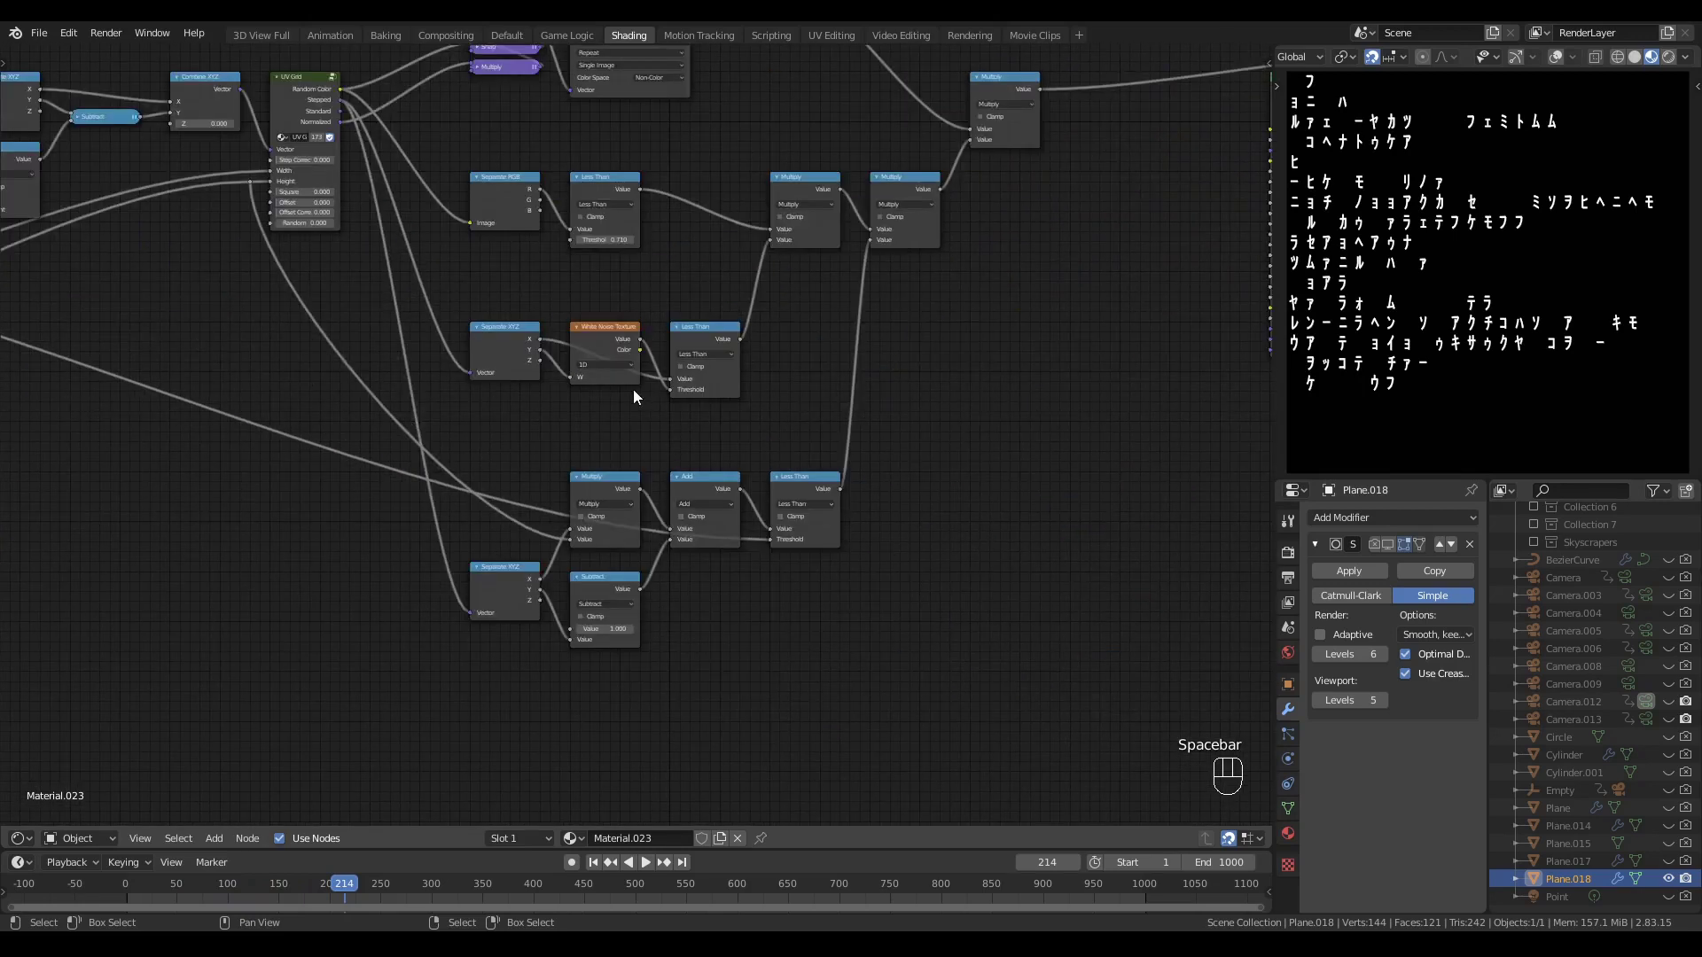
{"action": "left_click_drag", "start_coordinate": [687, 441], "coordinate": [704, 566]}
{"action": "key", "text": "g"}
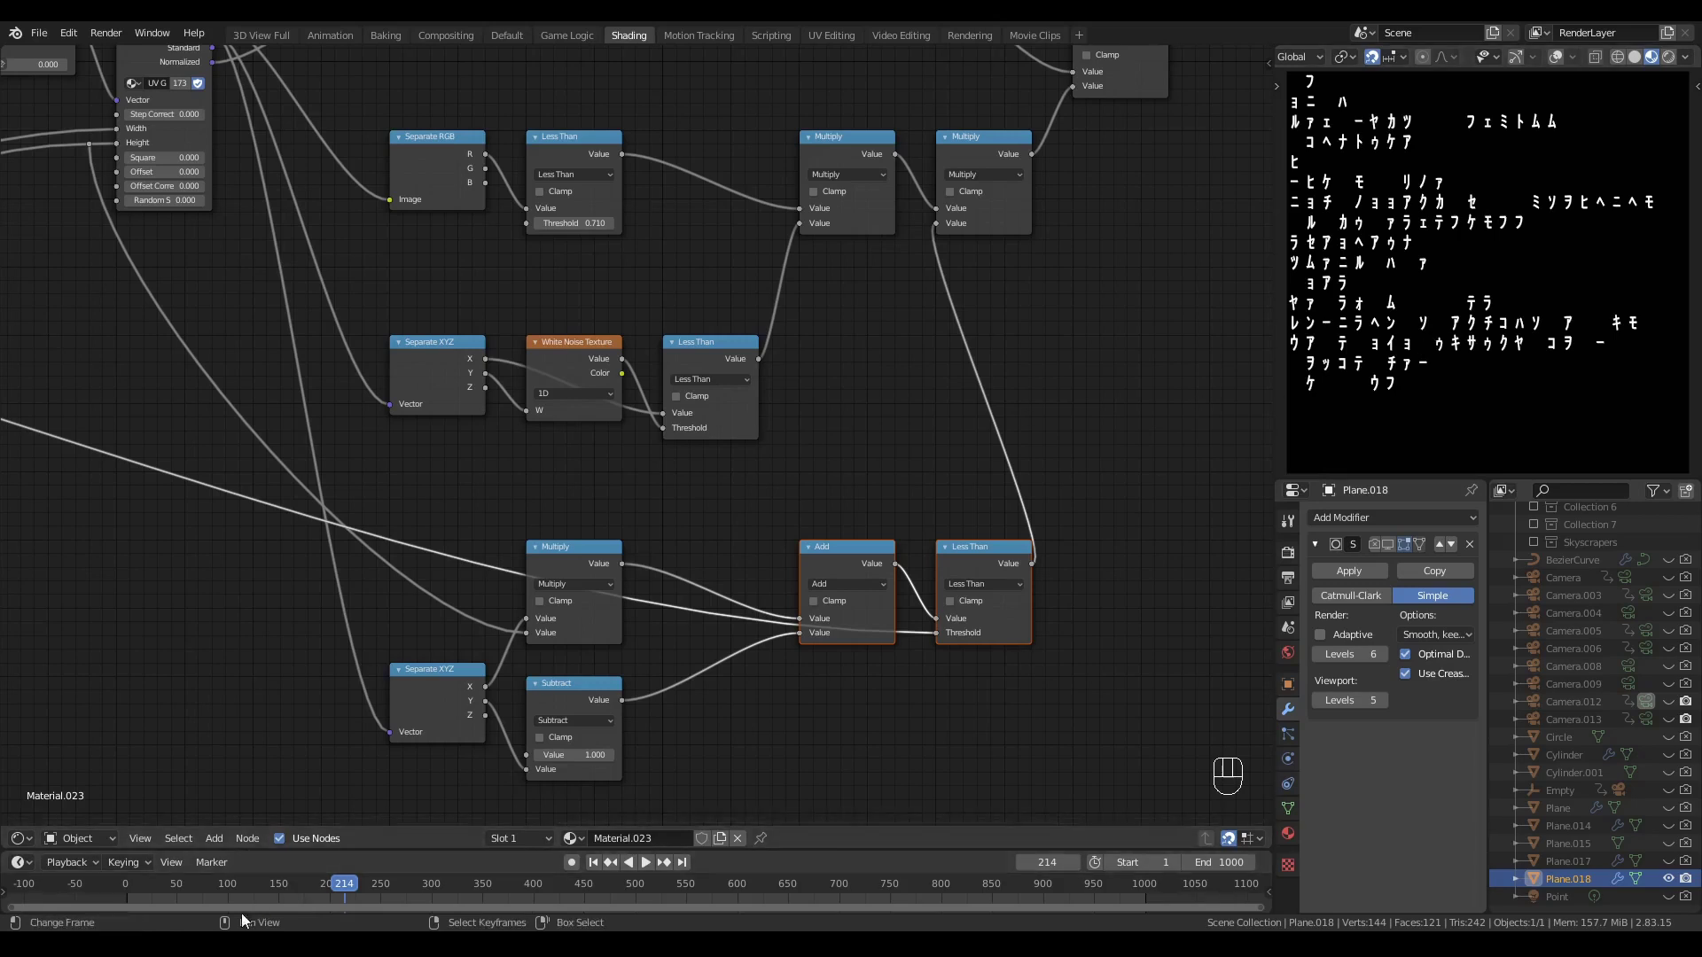
{"action": "left_click_drag", "start_coordinate": [246, 904], "coordinate": [212, 906]}
{"action": "key", "text": "space"}
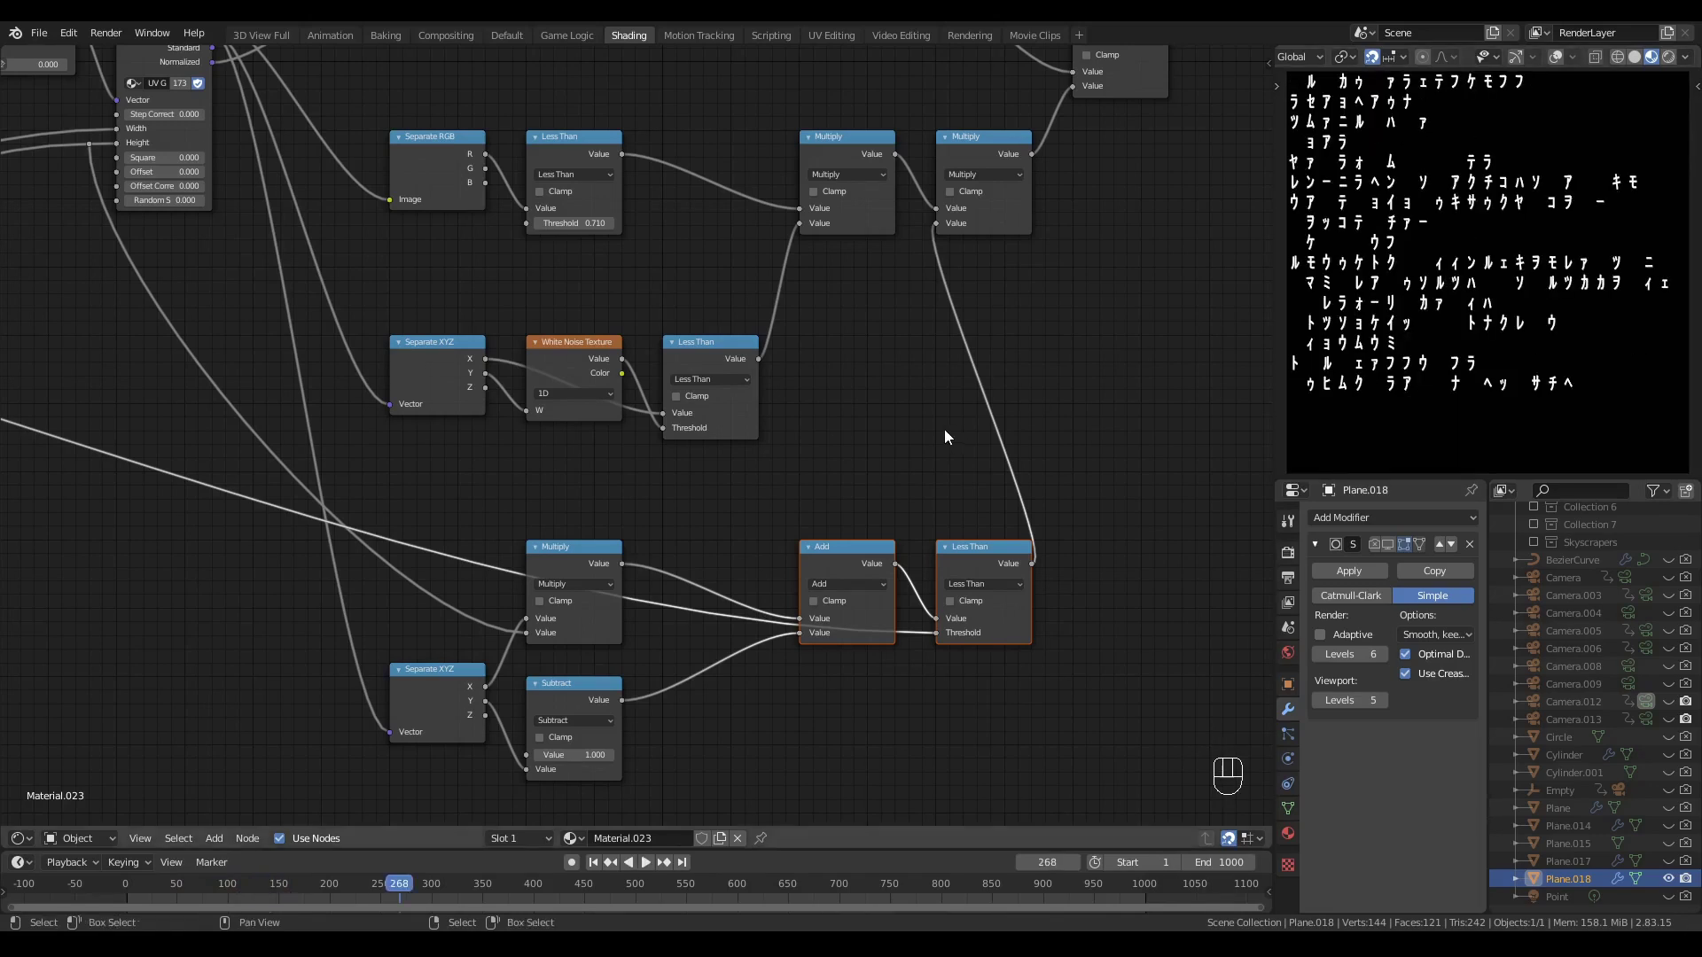
- Set the White Noise Texture in the character mask to 1D
{"action": "left_click", "coordinate": [773, 514]}
{"action": "middle_click", "coordinate": [768, 513]}
{"action": "left_click", "coordinate": [774, 528]}
{"action": "left_click_drag", "start_coordinate": [770, 519], "coordinate": [809, 509]}
{"action": "left_click", "coordinate": [808, 509]}
{"action": "left_click", "coordinate": [770, 526]}
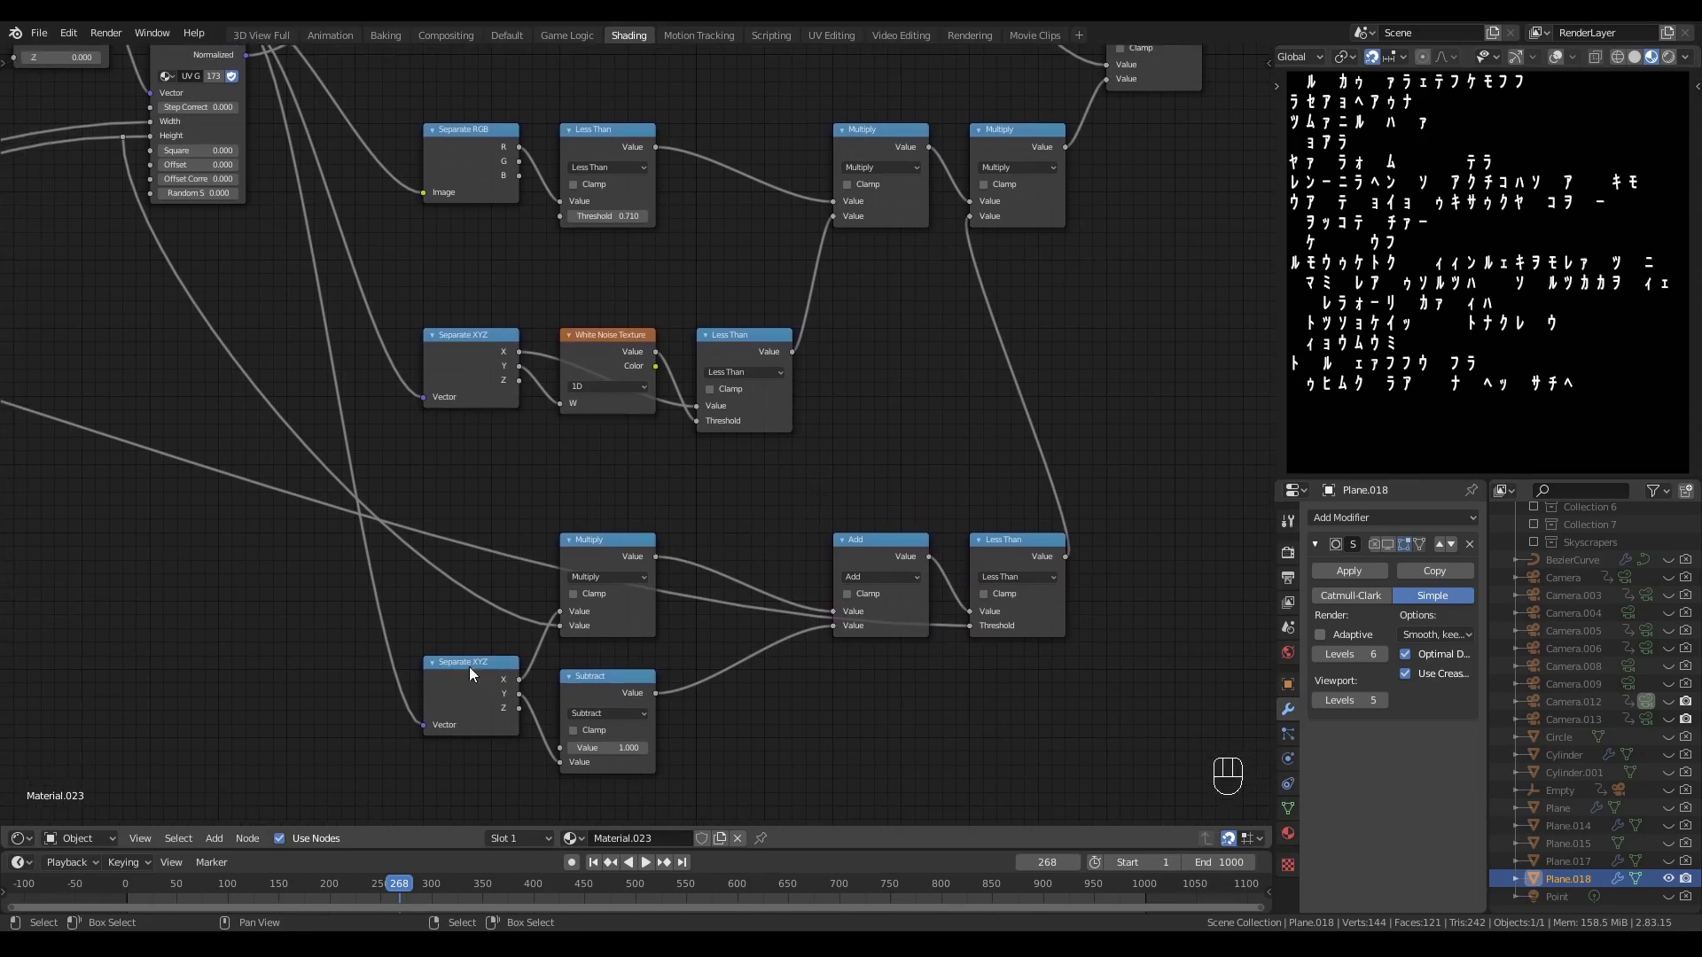
{"action": "left_click", "coordinate": [611, 550]}
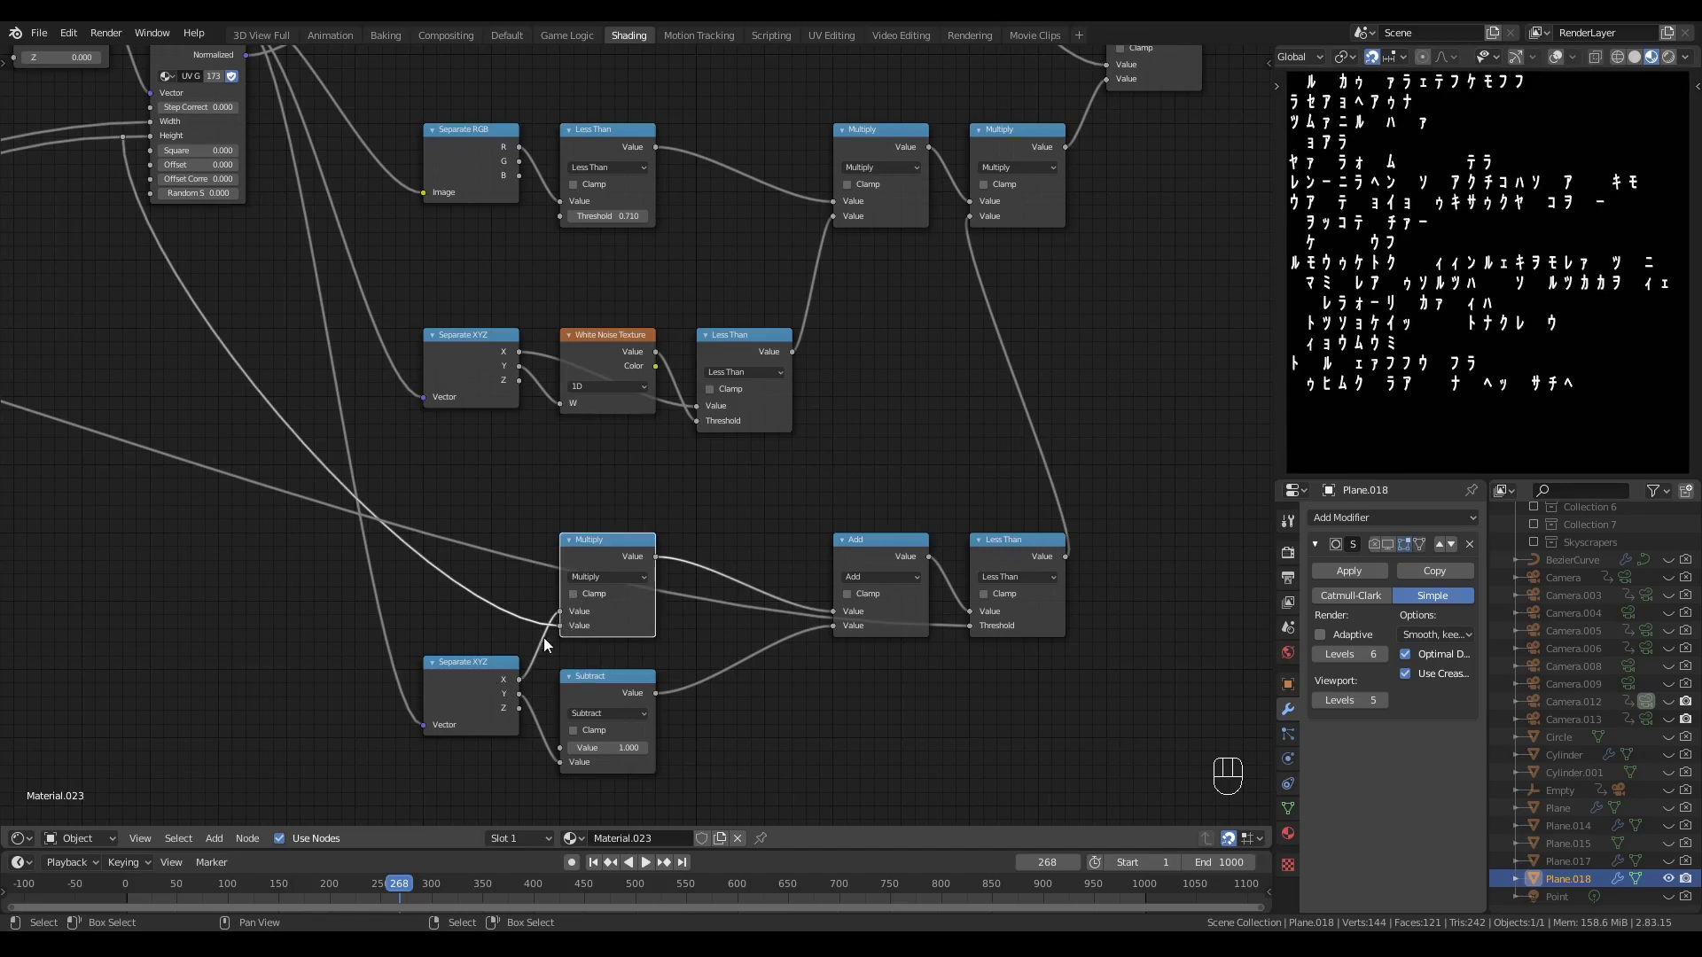
{"action": "left_click", "coordinate": [738, 513]}
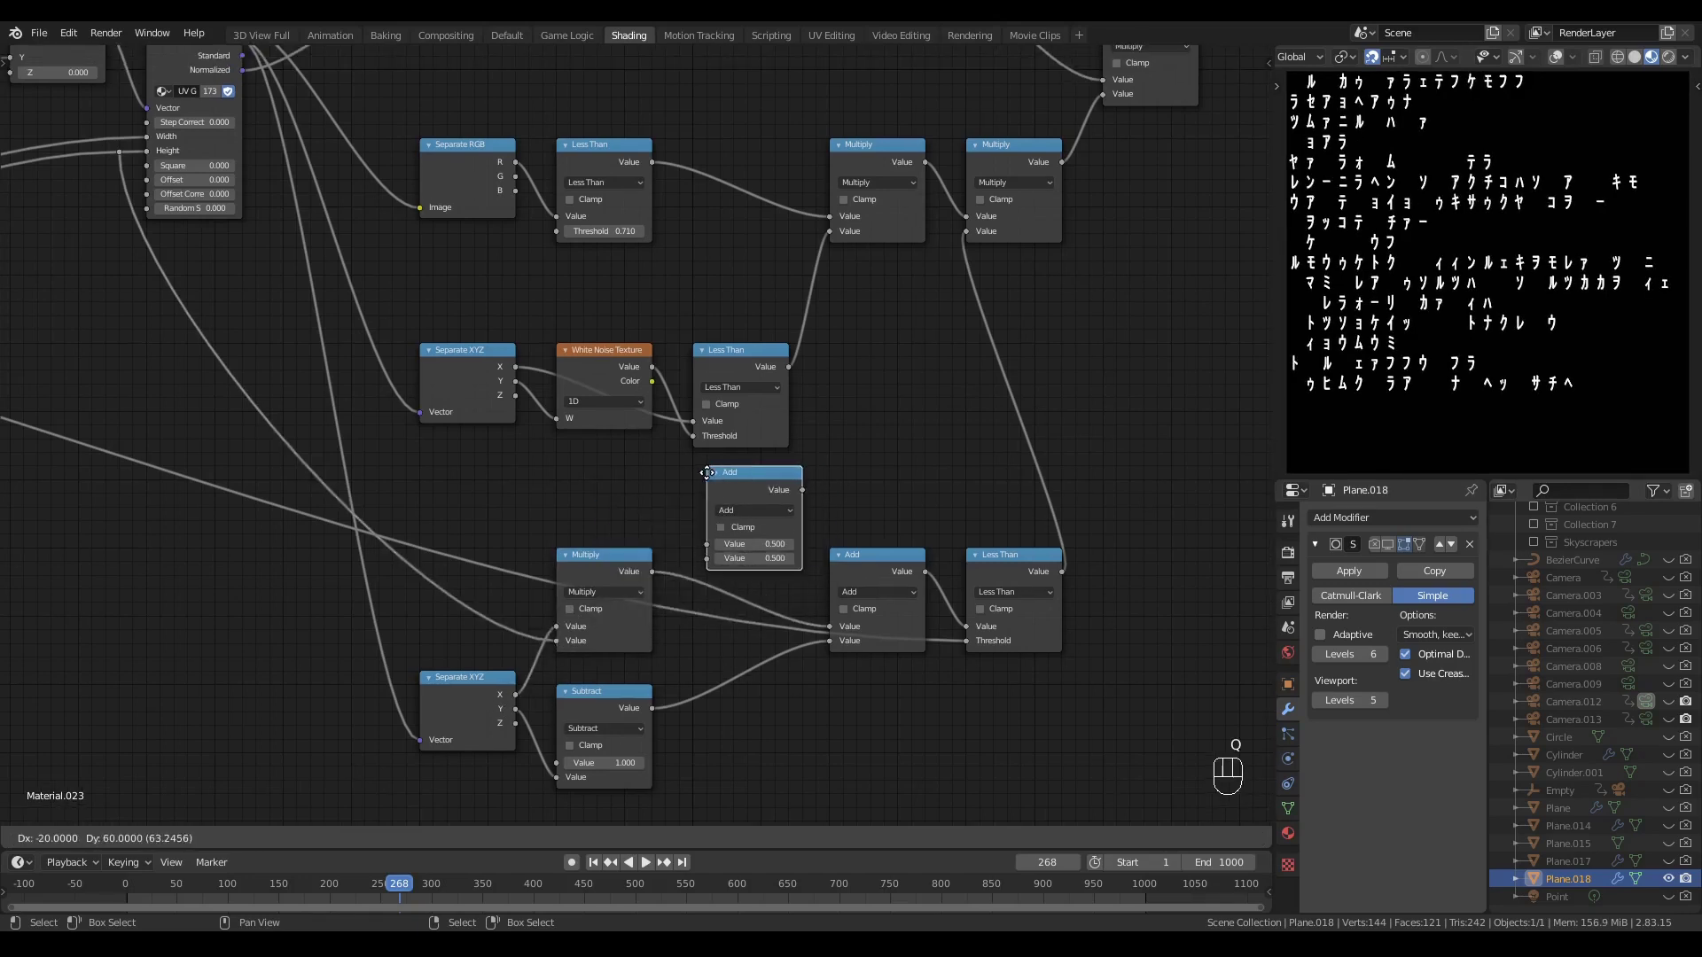
{"action": "key", "text": "q"}
{"action": "left_click", "coordinate": [749, 520]}
{"action": "left_click", "coordinate": [753, 491]}
{"action": "left_click_drag", "start_coordinate": [653, 365], "coordinate": [700, 645]}
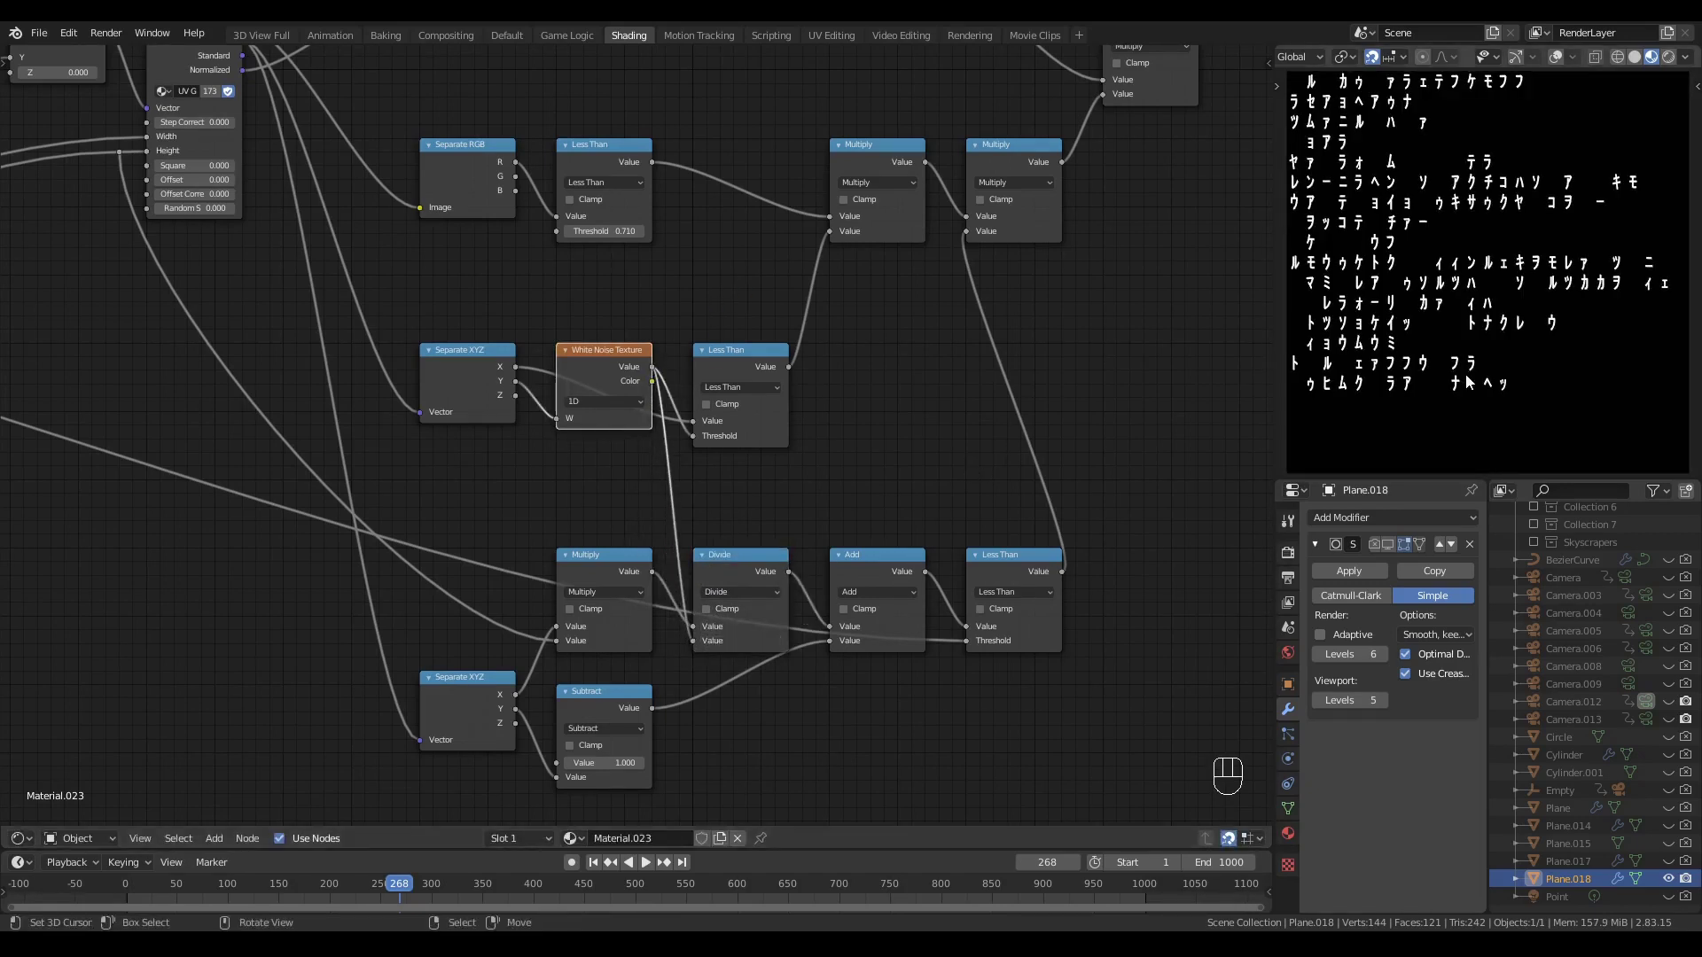
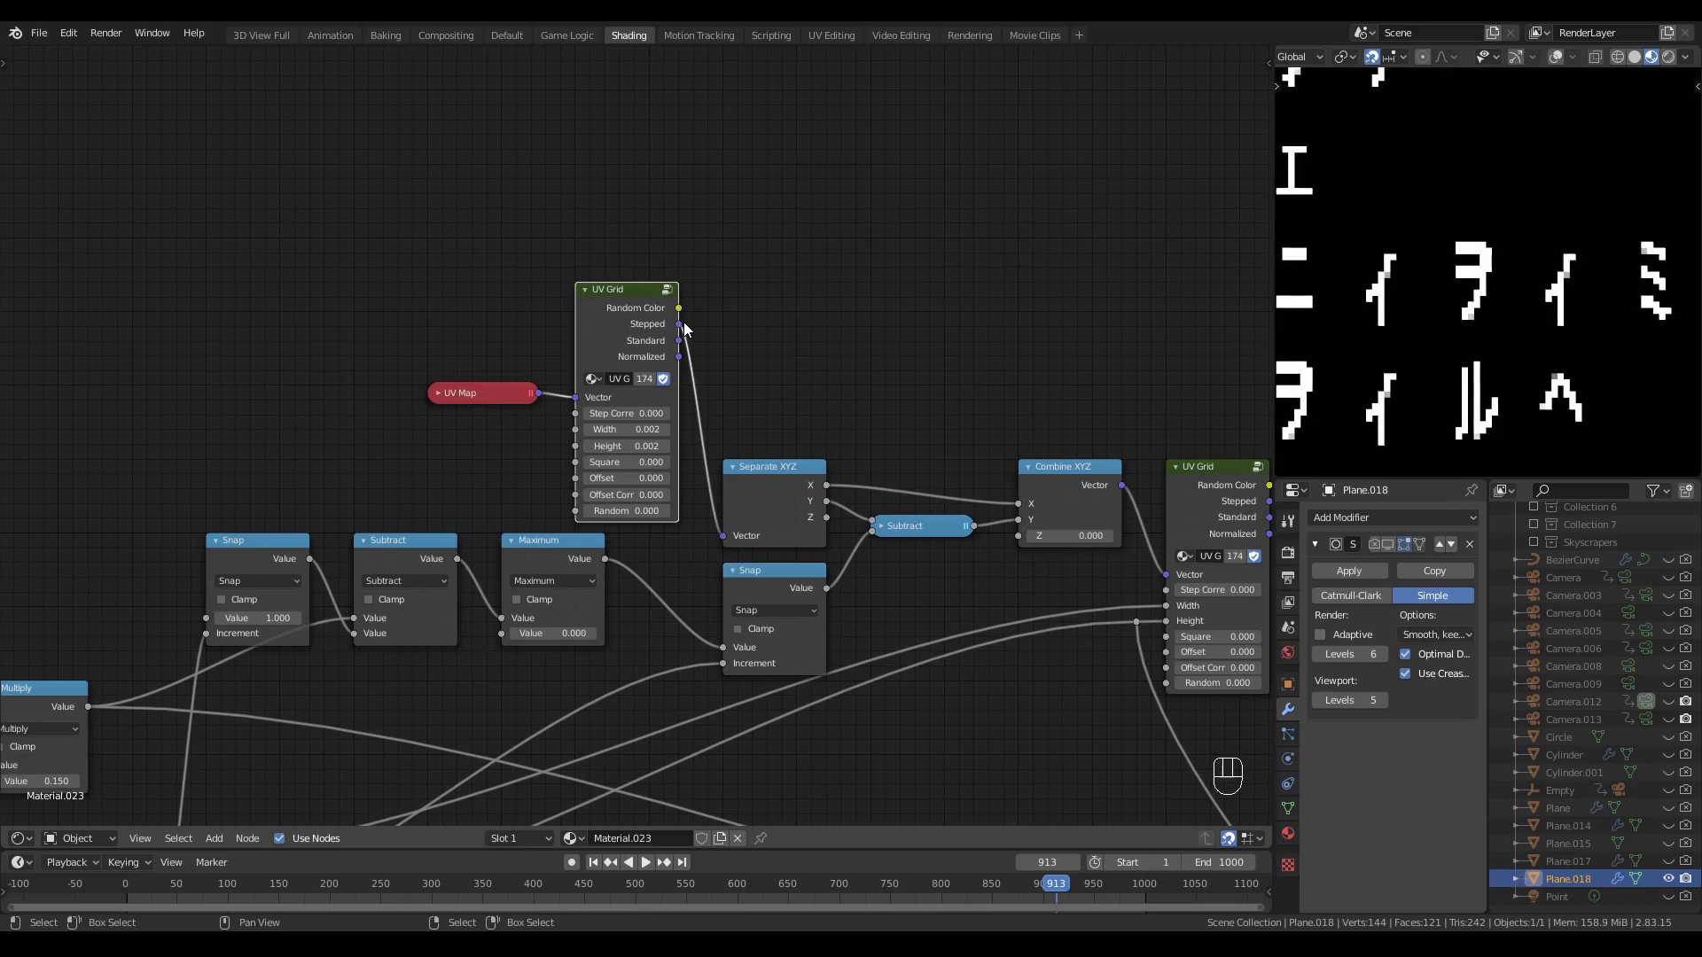
- Set the first UV Grid to Step Correct 1, Offset 0.5 and Offset Correct 1, then start adding UV Distance
{"action": "left_click", "coordinate": [610, 419]}
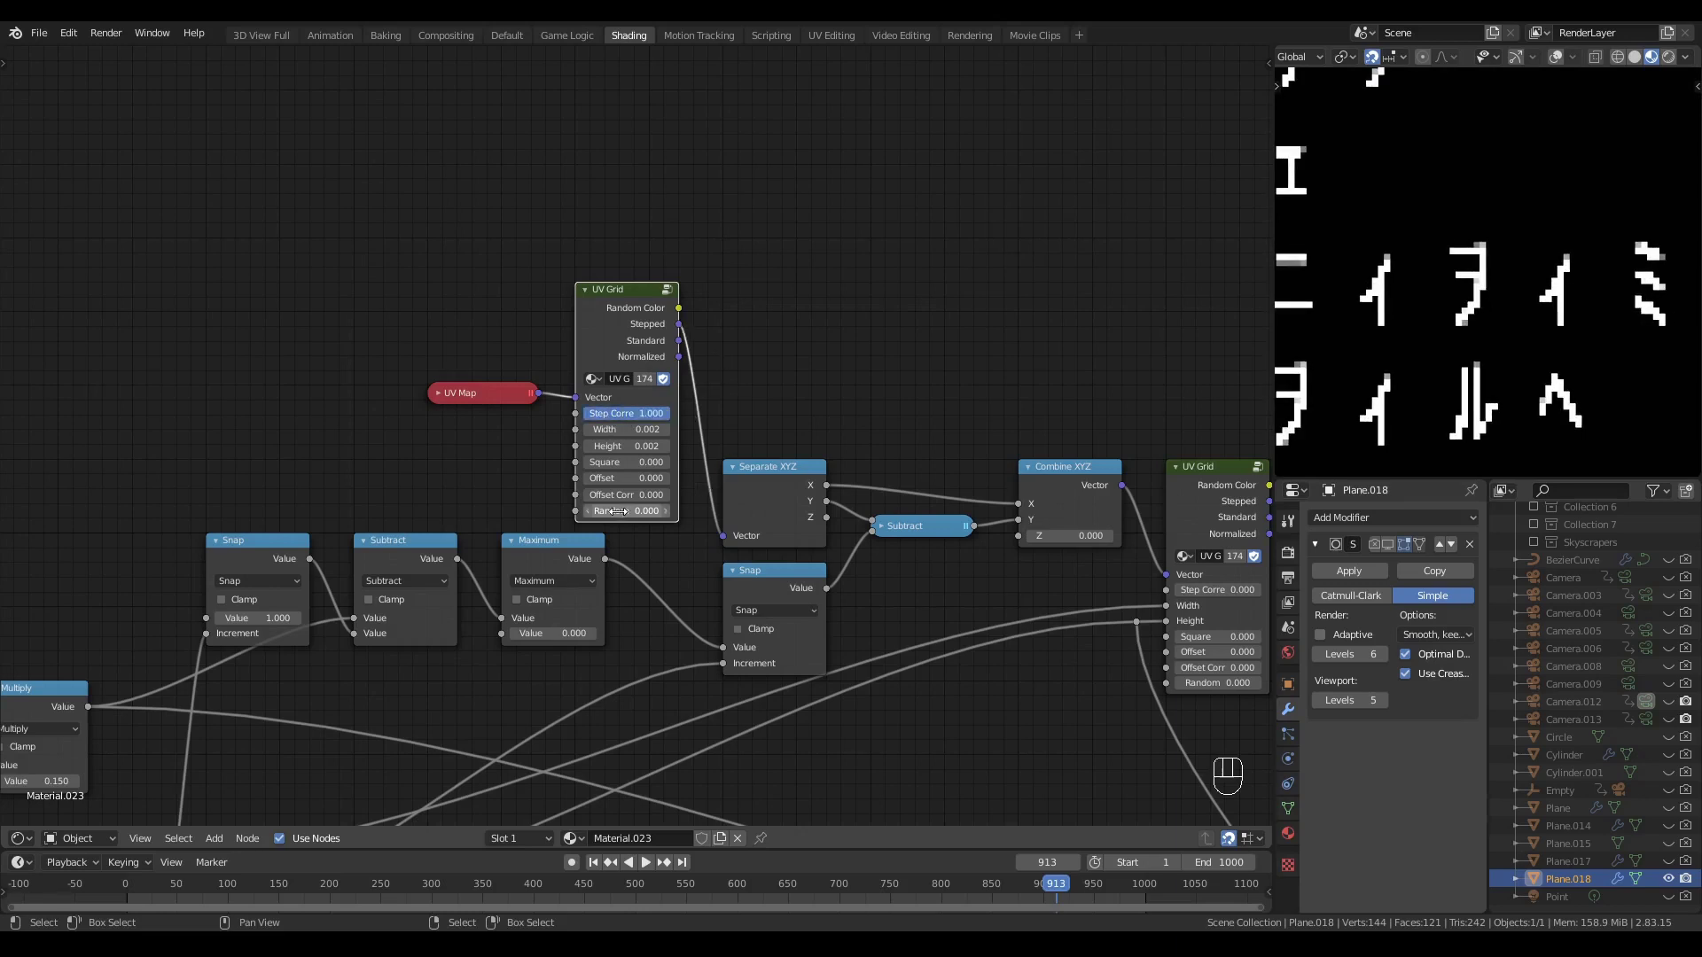
{"action": "left_click", "coordinate": [609, 501]}
{"action": "left_click_drag", "start_coordinate": [617, 481], "coordinate": [638, 482]}
{"action": "left_click", "coordinate": [812, 373]}
{"action": "left_click", "coordinate": [782, 368]}
{"action": "left_click", "coordinate": [657, 372]}
{"action": "key", "text": "shift+a"}
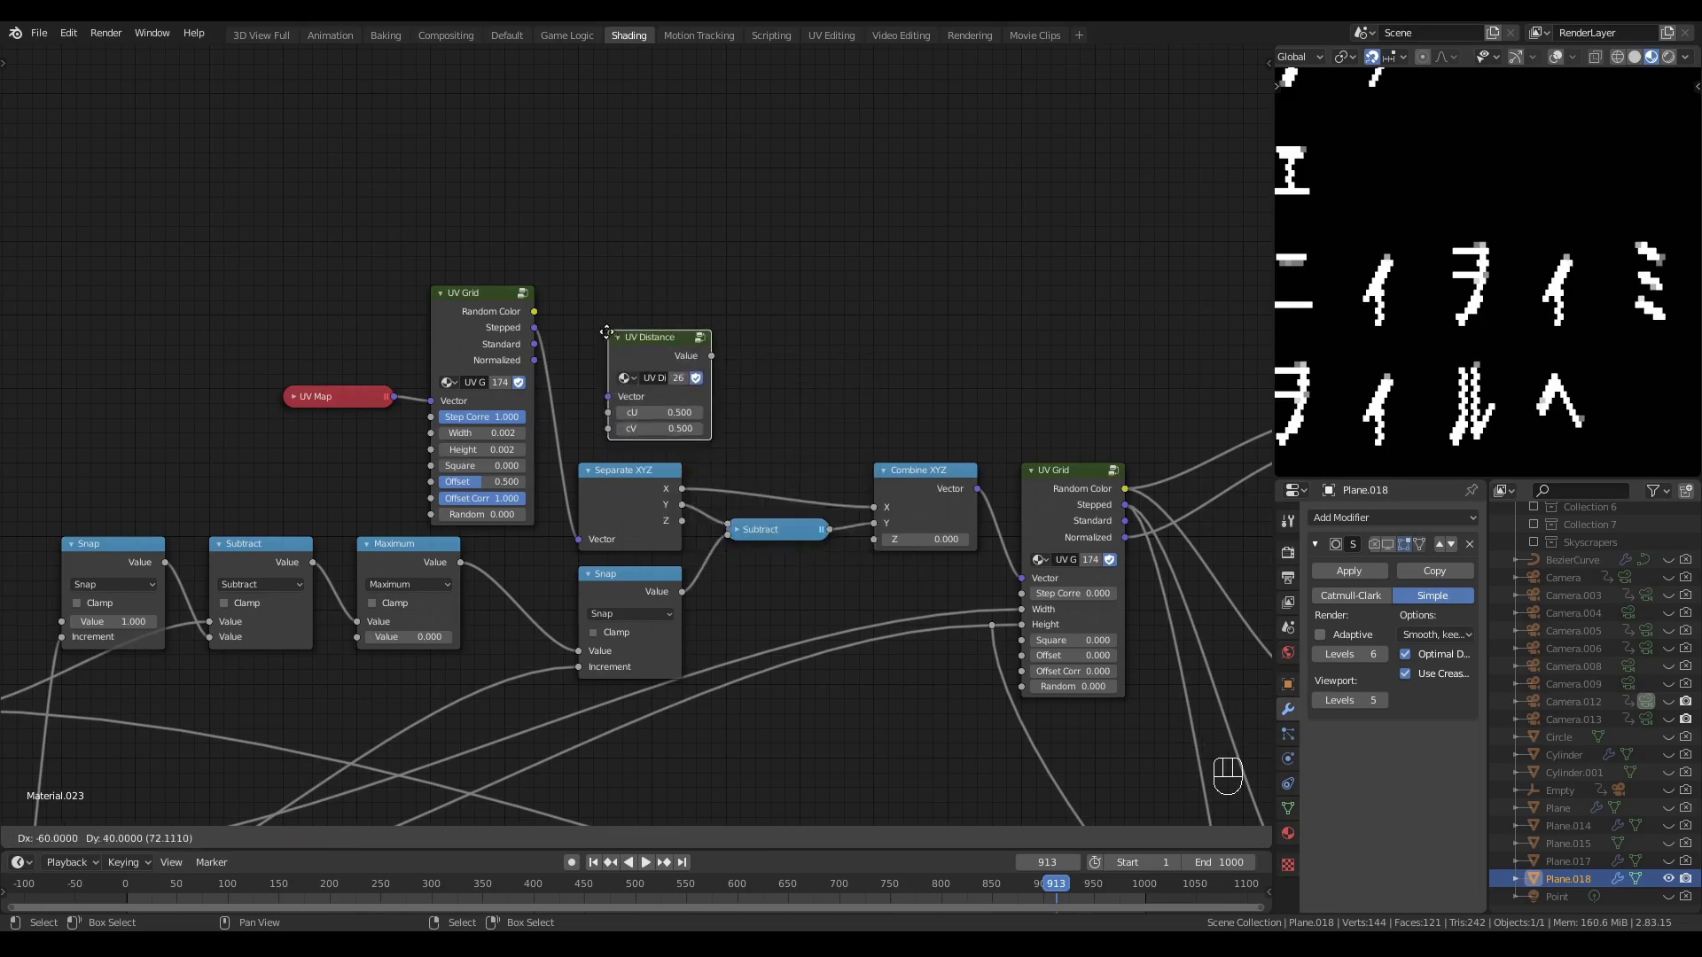
- Place the UV Distance node and feed it the UV Grid's Normalized coordinates
{"action": "left_click", "coordinate": [640, 296]}
{"action": "left_click", "coordinate": [634, 301]}
{"action": "left_click_drag", "start_coordinate": [540, 367], "coordinate": [681, 356]}
{"action": "left_click", "coordinate": [768, 342]}
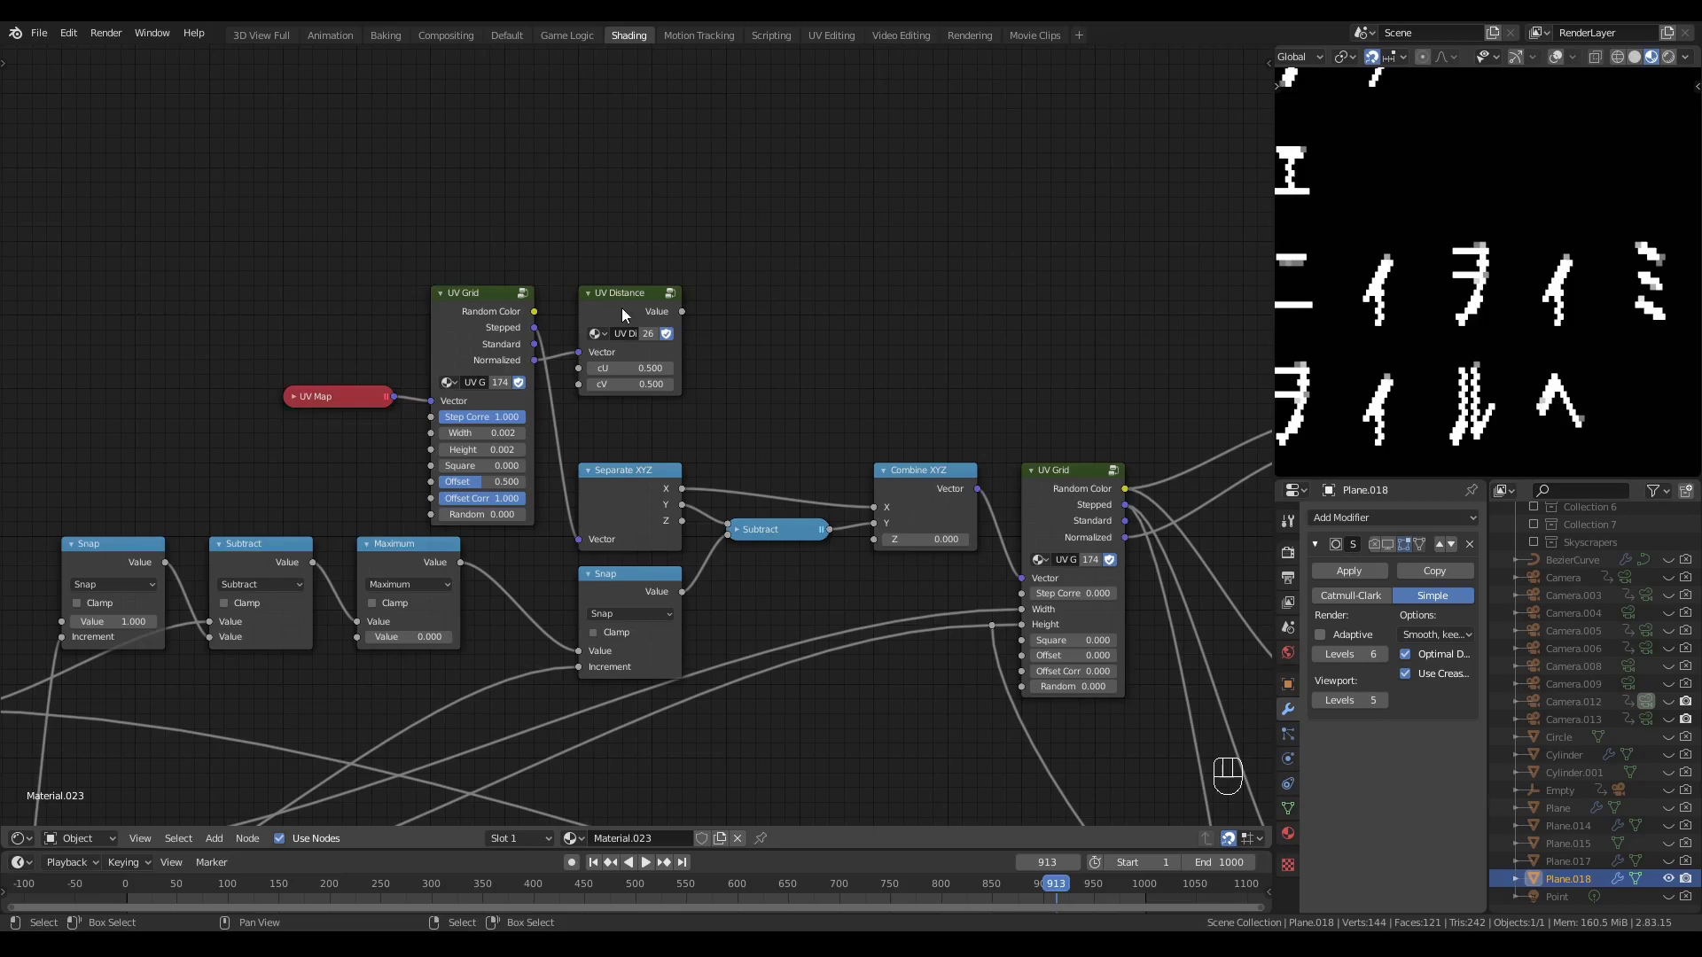
- After UV Distance add a Subtract 0.5 and a clamped Divide to form a grid of round dots
{"action": "left_click", "coordinate": [624, 305]}
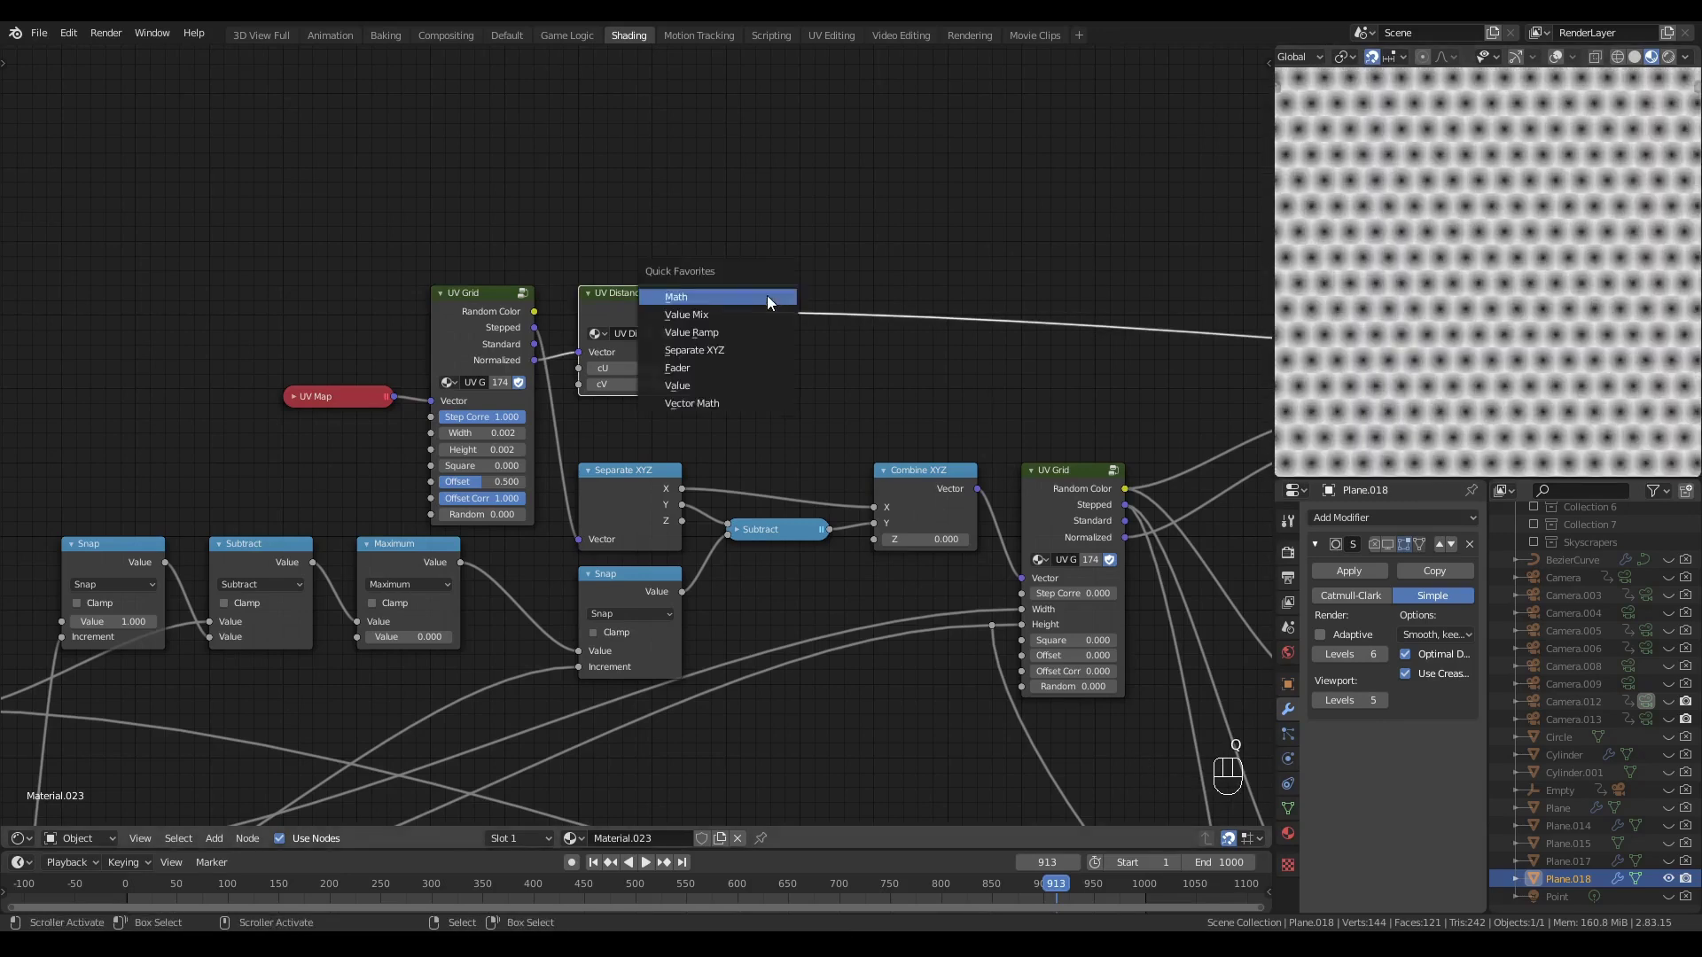
{"action": "left_click_drag", "start_coordinate": [733, 373], "coordinate": [750, 395]}
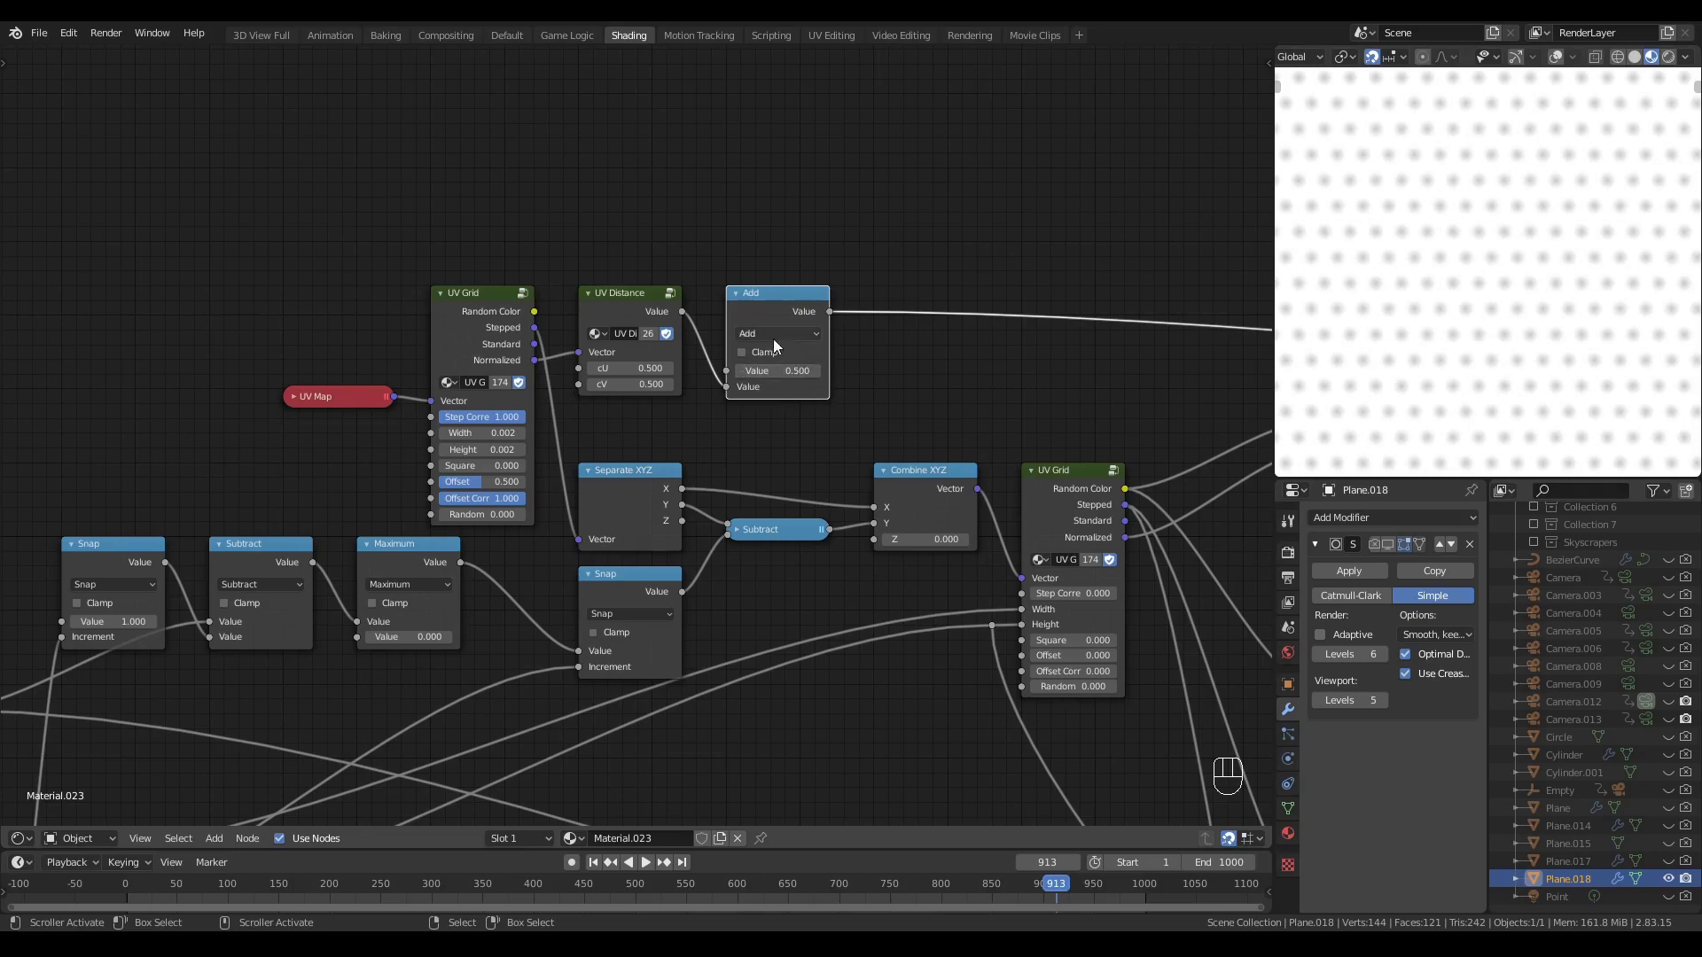
{"action": "left_click_drag", "start_coordinate": [772, 336], "coordinate": [901, 343]}
{"action": "left_click_drag", "start_coordinate": [903, 281], "coordinate": [772, 311]}
{"action": "key", "text": "shift+d"}
{"action": "left_click", "coordinate": [924, 315]}
{"action": "left_click", "coordinate": [921, 342]}
{"action": "left_click", "coordinate": [914, 359]}
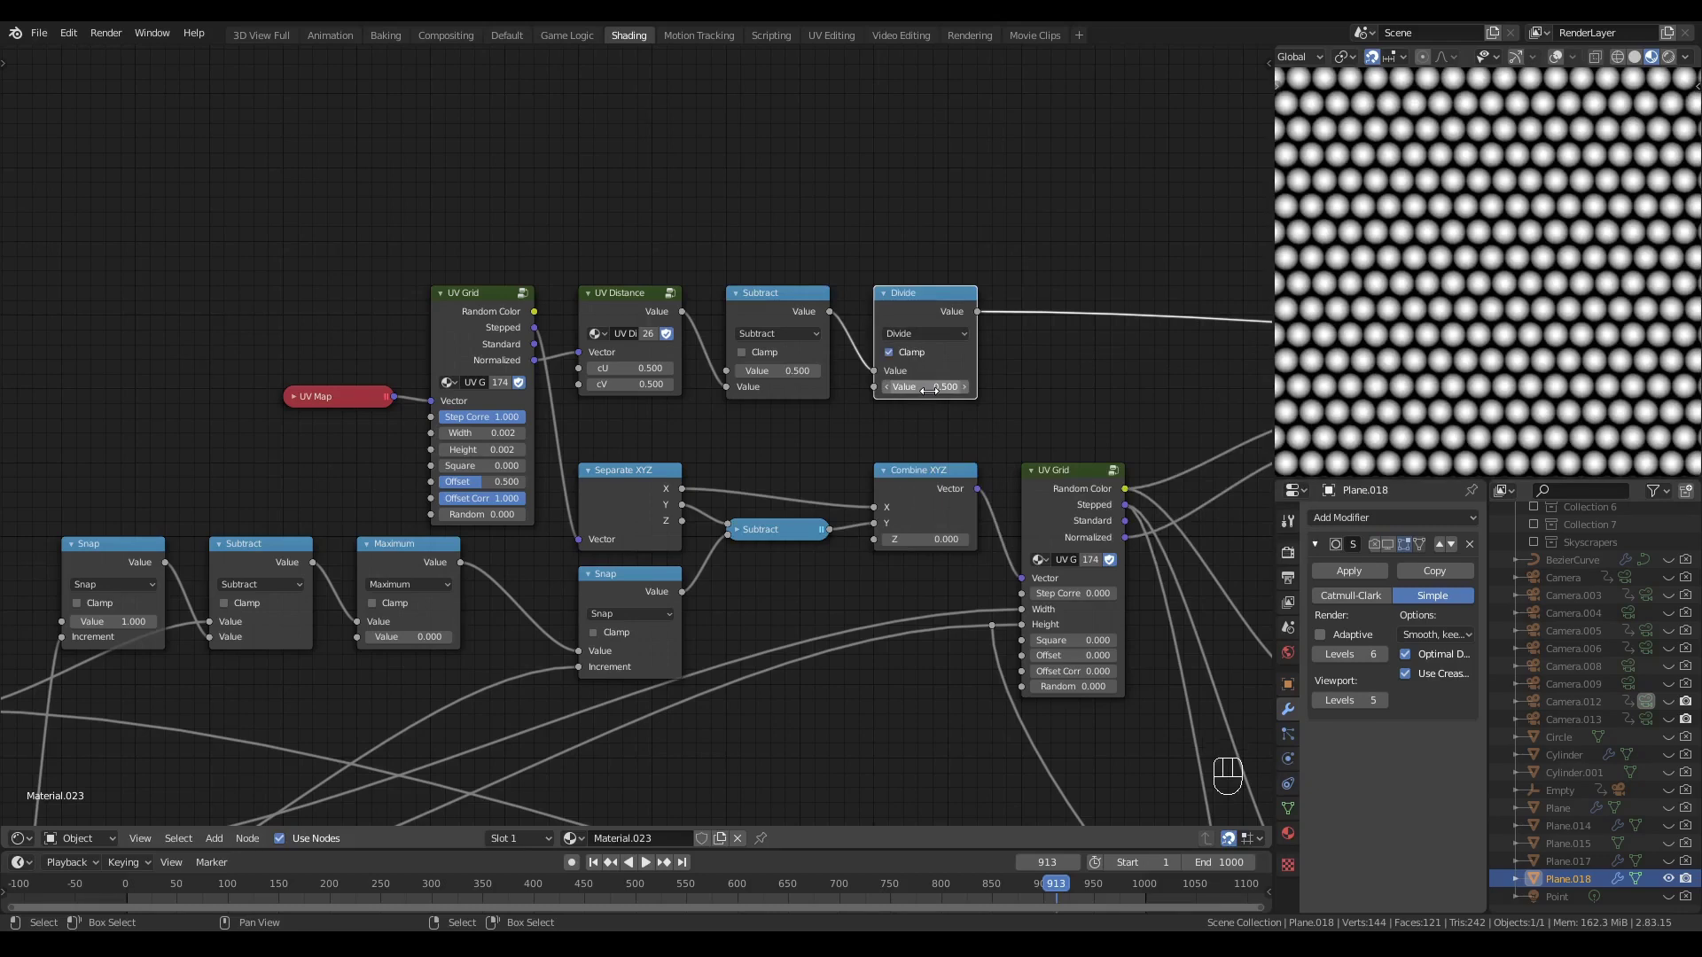
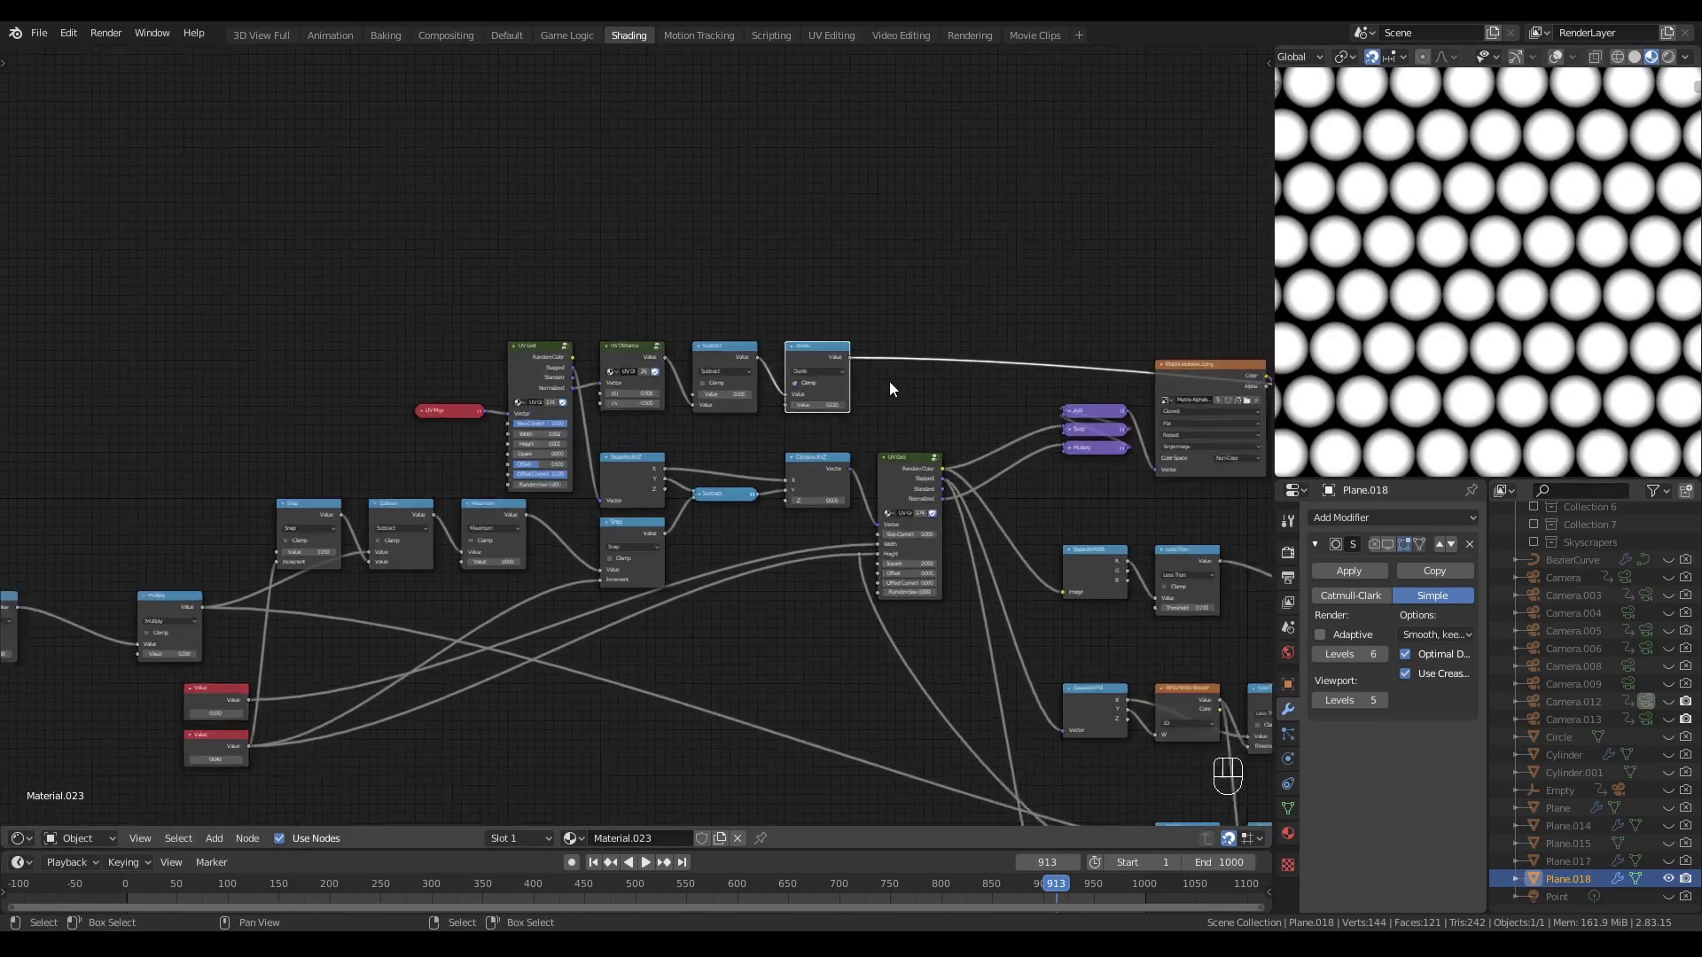
- Move the character mask nodes sideways to make room for the dot pattern
{"action": "left_click_drag", "start_coordinate": [917, 367], "coordinate": [680, 311]}
{"action": "left_click", "coordinate": [1087, 383]}
{"action": "left_click", "coordinate": [1045, 388]}
{"action": "left_click_drag", "start_coordinate": [928, 359], "coordinate": [1028, 493]}
{"action": "key", "text": "g"}
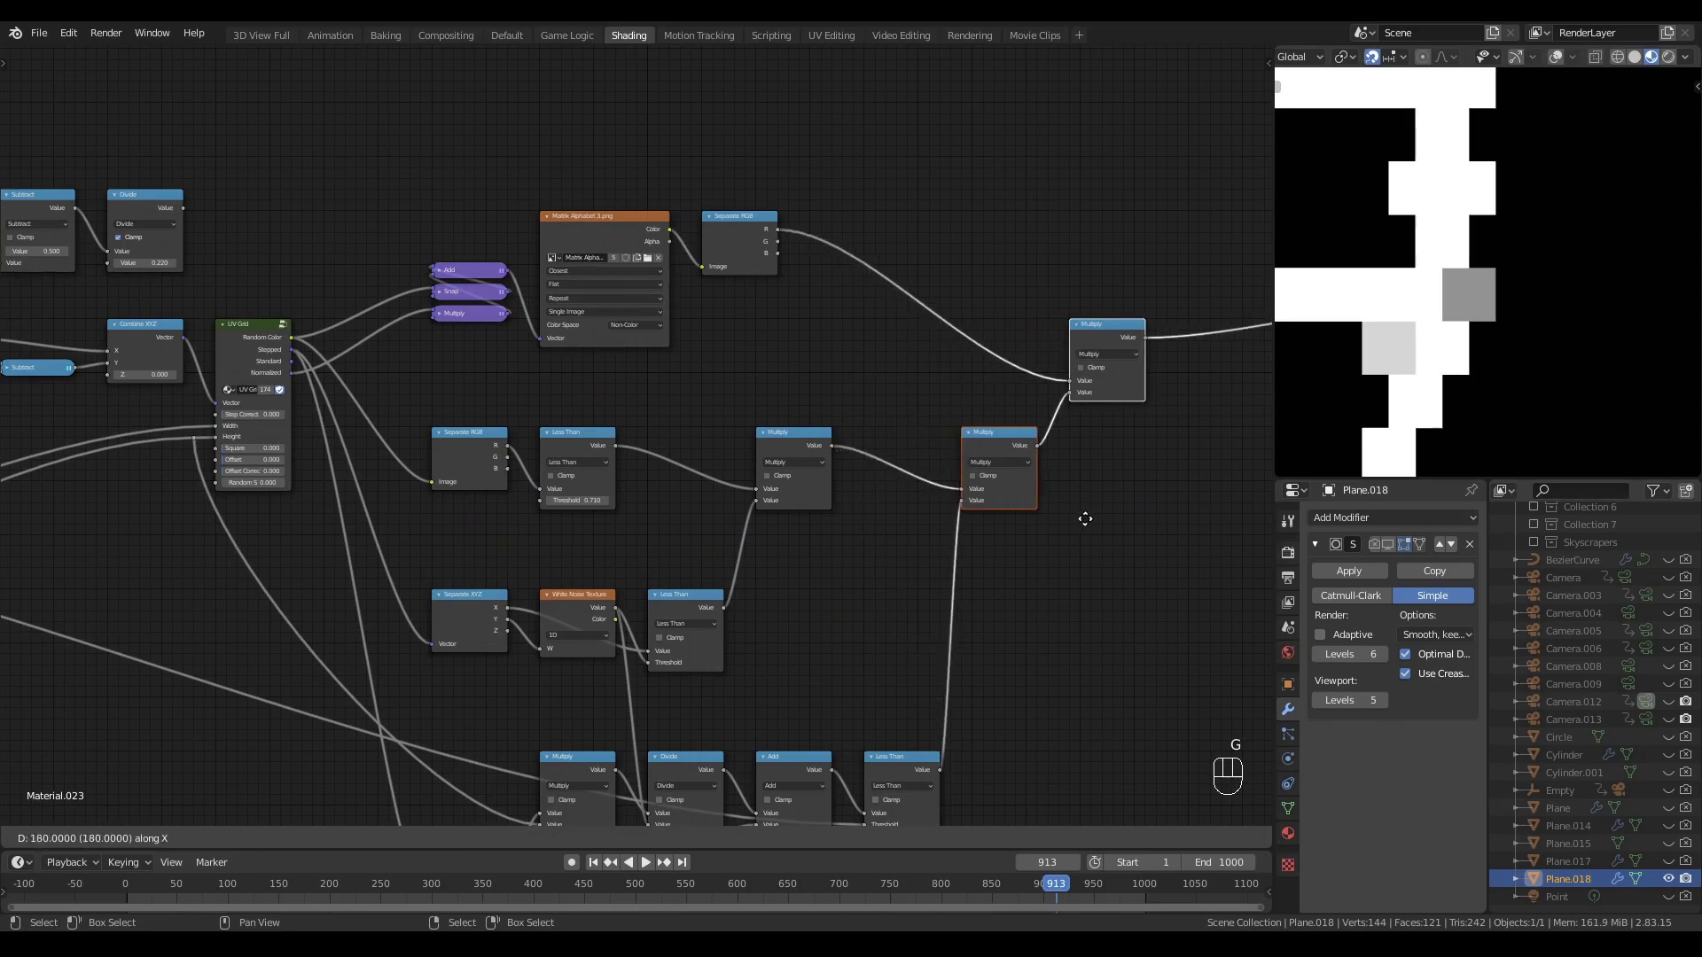
{"action": "left_click_drag", "start_coordinate": [690, 421], "coordinate": [974, 408]}
{"action": "left_click", "coordinate": [885, 410]}
- Duplicate a Multiply into the mask chain and link the dot Divide output into it
{"action": "left_click", "coordinate": [1086, 438]}
{"action": "key", "text": "shift+d"}
{"action": "left_click", "coordinate": [981, 440]}
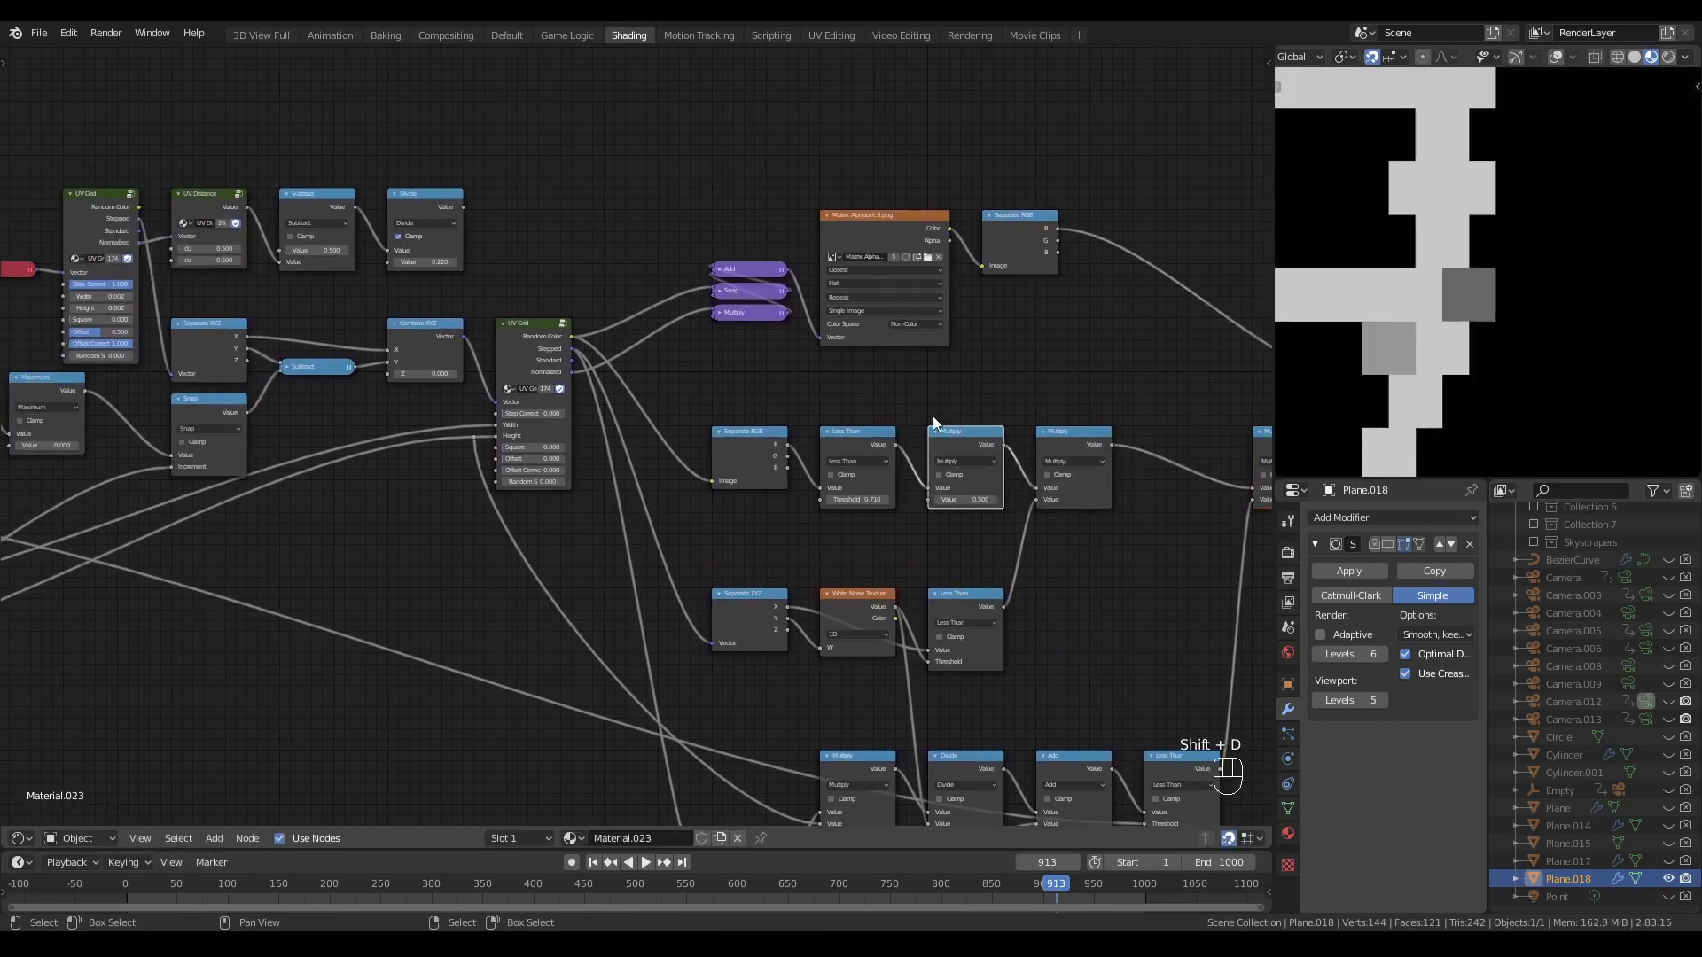
{"action": "left_click_drag", "start_coordinate": [740, 397], "coordinate": [886, 513]}
{"action": "left_click", "coordinate": [739, 393]}
{"action": "left_click_drag", "start_coordinate": [471, 208], "coordinate": [927, 504]}
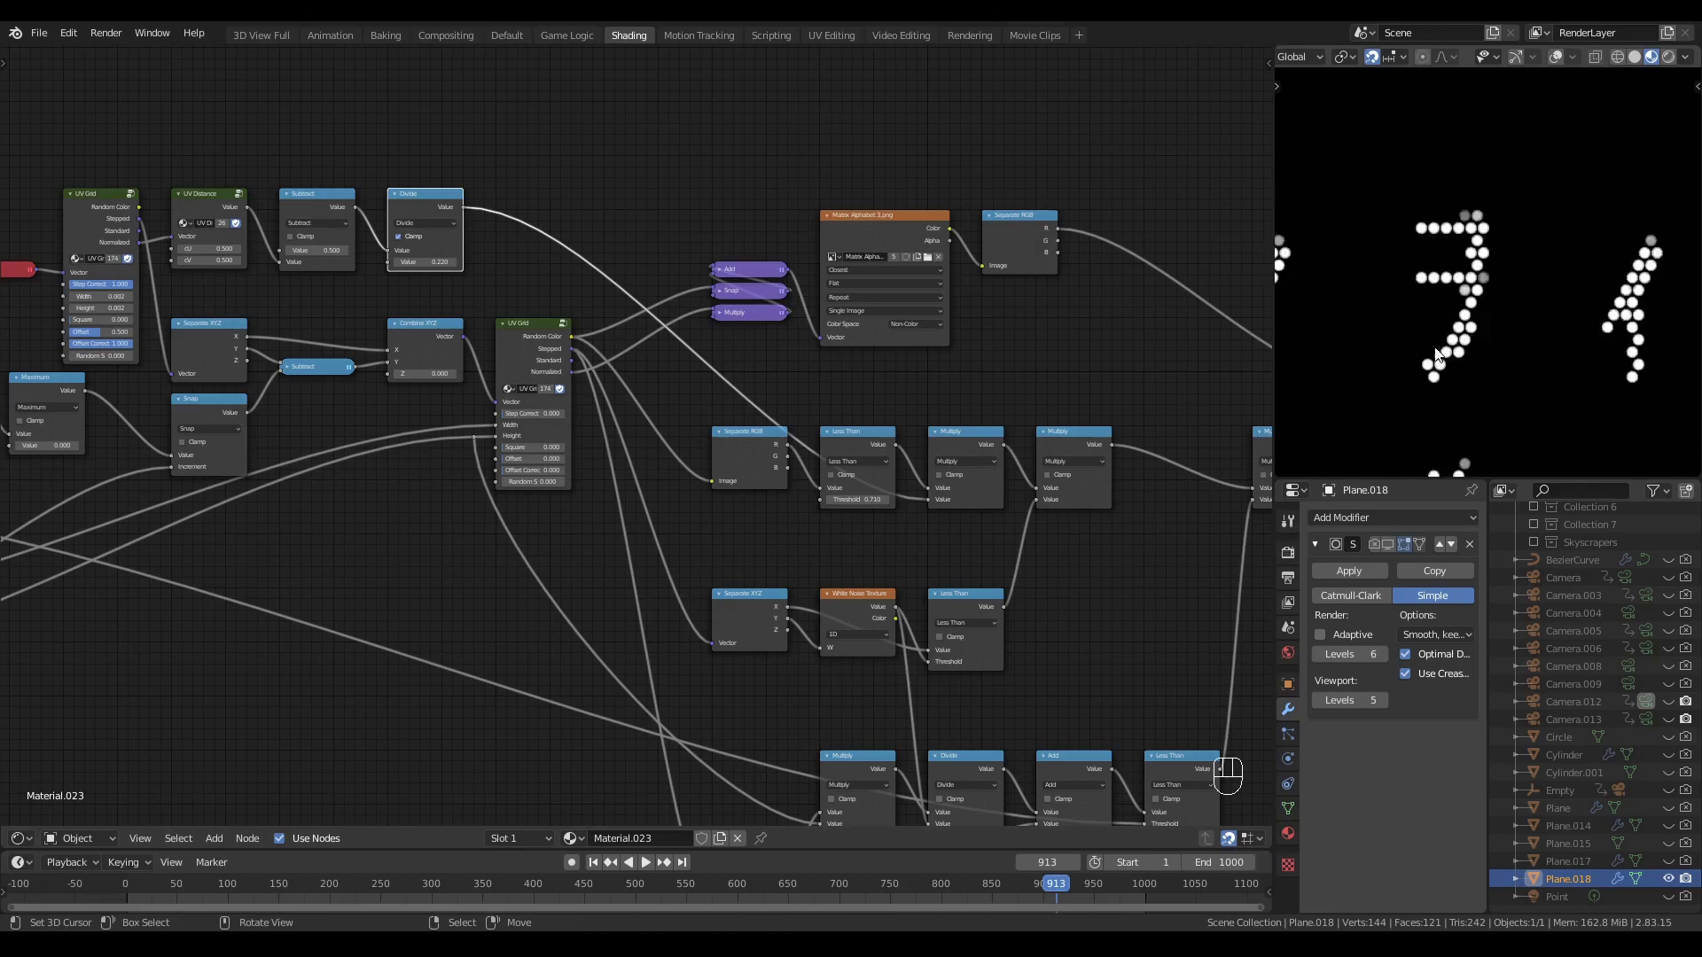
- Play the preview to check the katakana now drawn as dot-matrix glyphs
{"action": "key", "text": "space"}
{"action": "middle_click", "coordinate": [1412, 315]}
{"action": "left_click", "coordinate": [1415, 328]}
{"action": "left_click", "coordinate": [1416, 302]}
{"action": "key", "text": "space"}
{"action": "left_click", "coordinate": [1110, 421]}
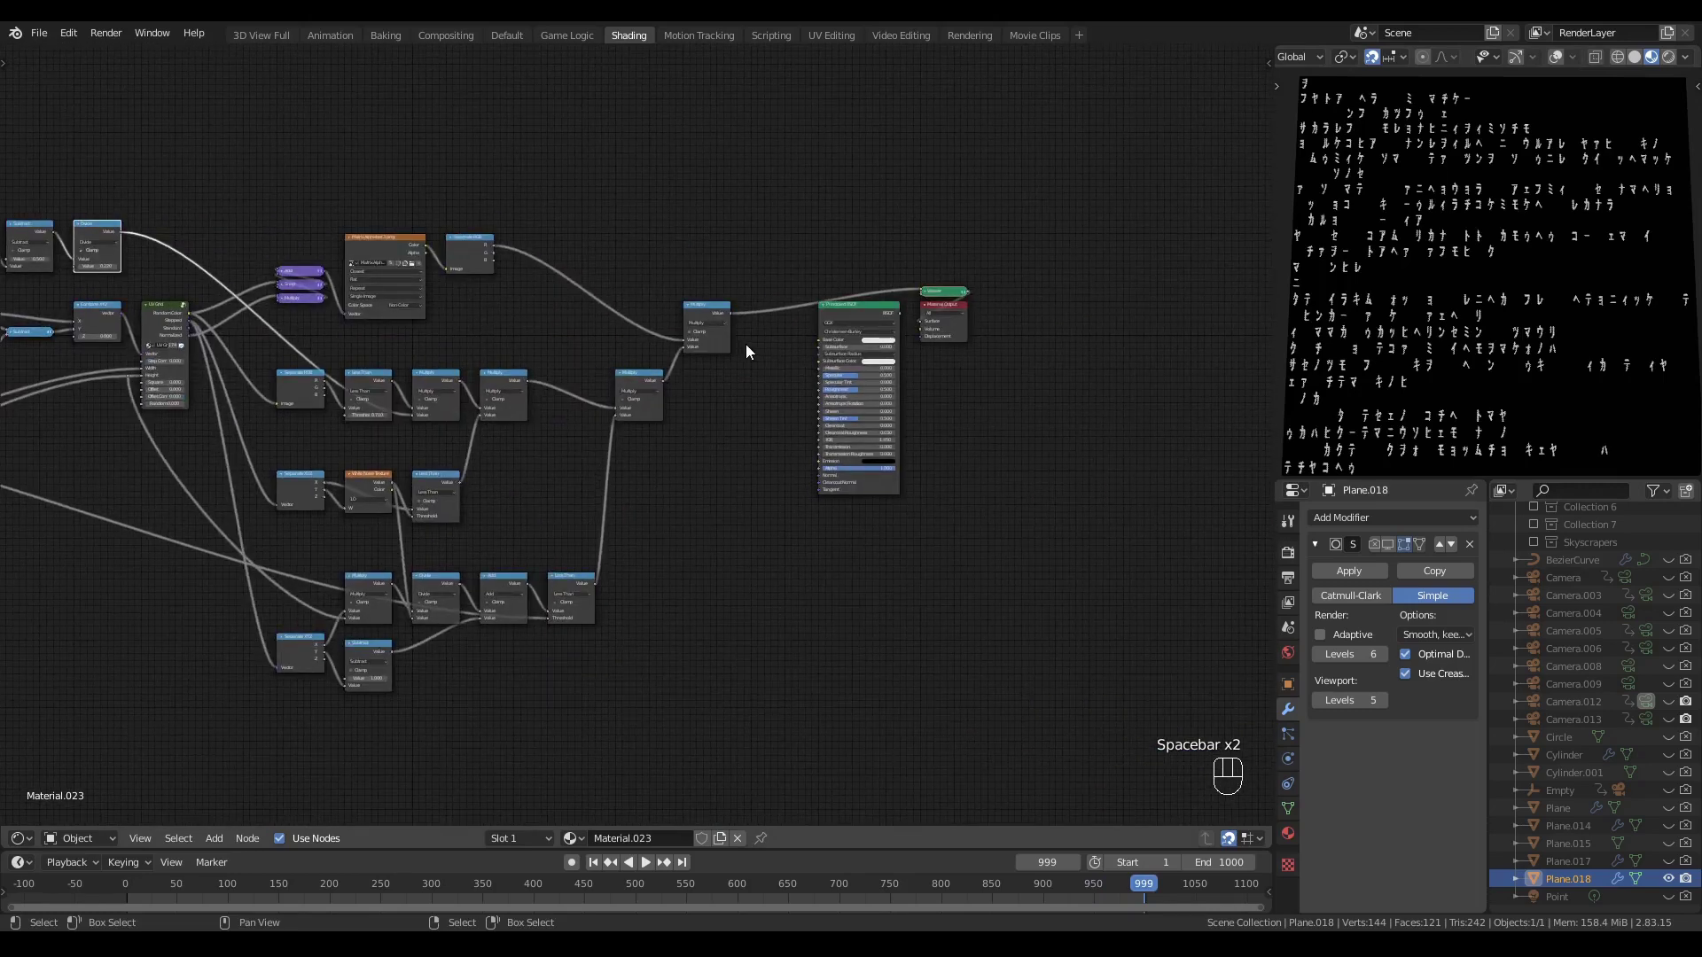
- Bring the shader output nodes into view beside the final mask Multiply
{"action": "left_click", "coordinate": [778, 327]}
{"action": "left_click_drag", "start_coordinate": [859, 260], "coordinate": [803, 332]}
{"action": "left_click", "coordinate": [851, 304]}
{"action": "key", "text": "g"}
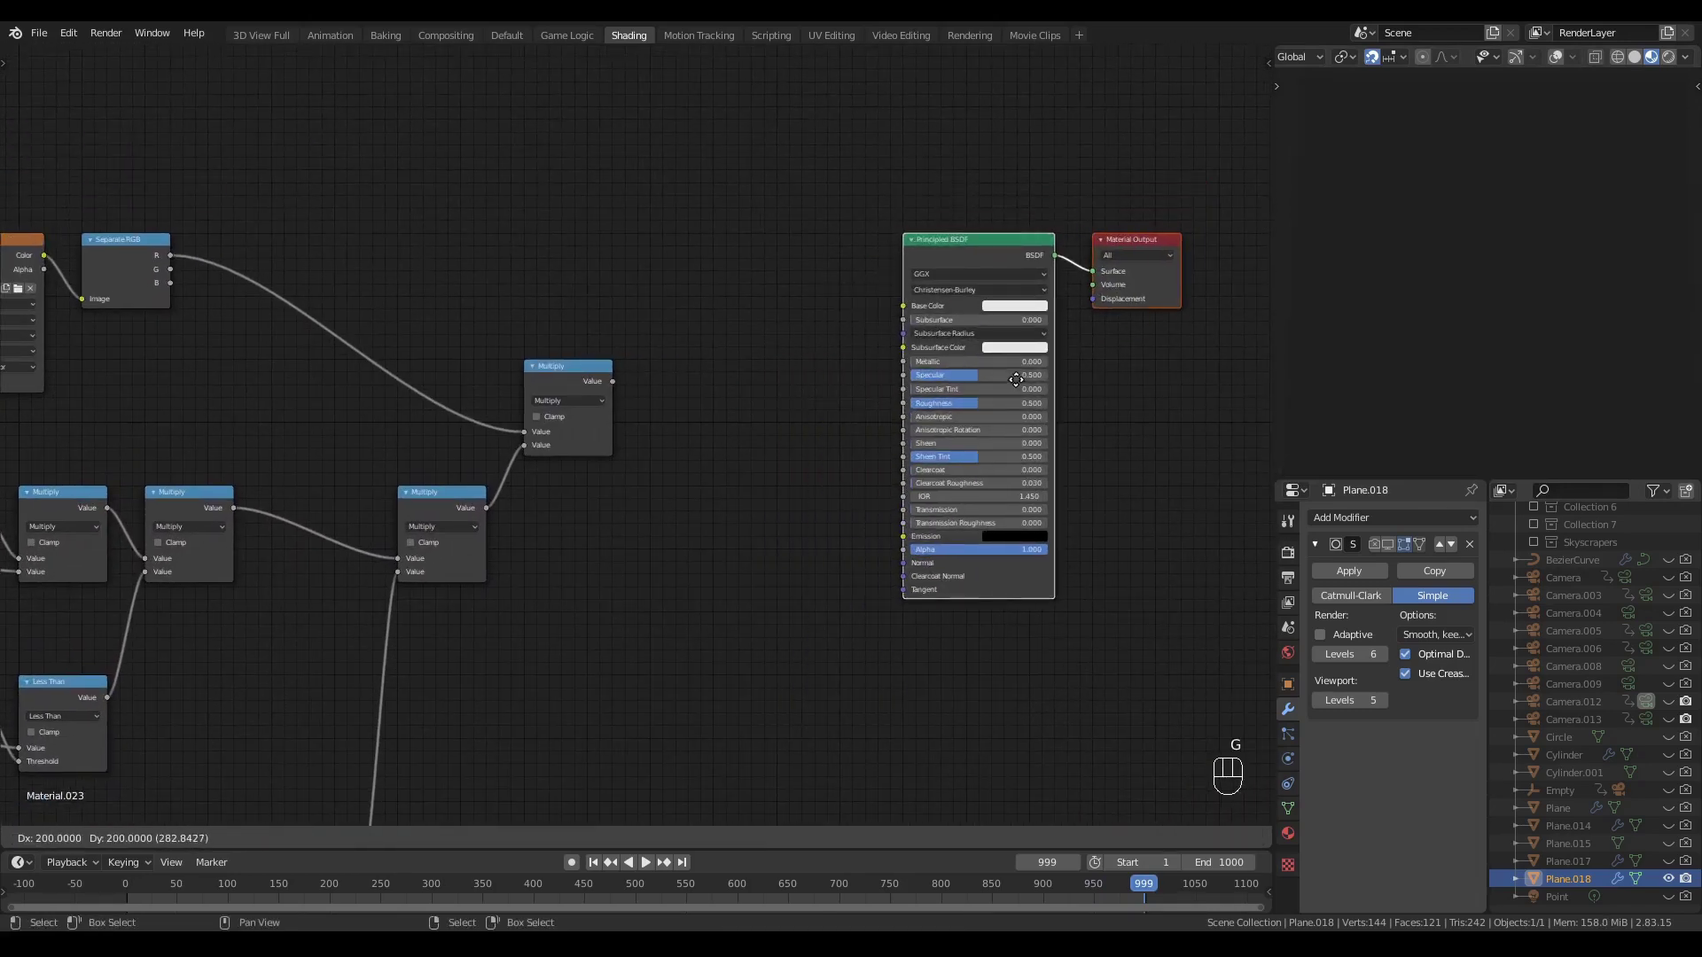
{"action": "left_click_drag", "start_coordinate": [844, 369], "coordinate": [745, 379]}
{"action": "left_click", "coordinate": [653, 449]}
- Add a MixRGB fed by the mask as Fac, blending black to bright green into Emission
{"action": "key", "text": "shift+a"}
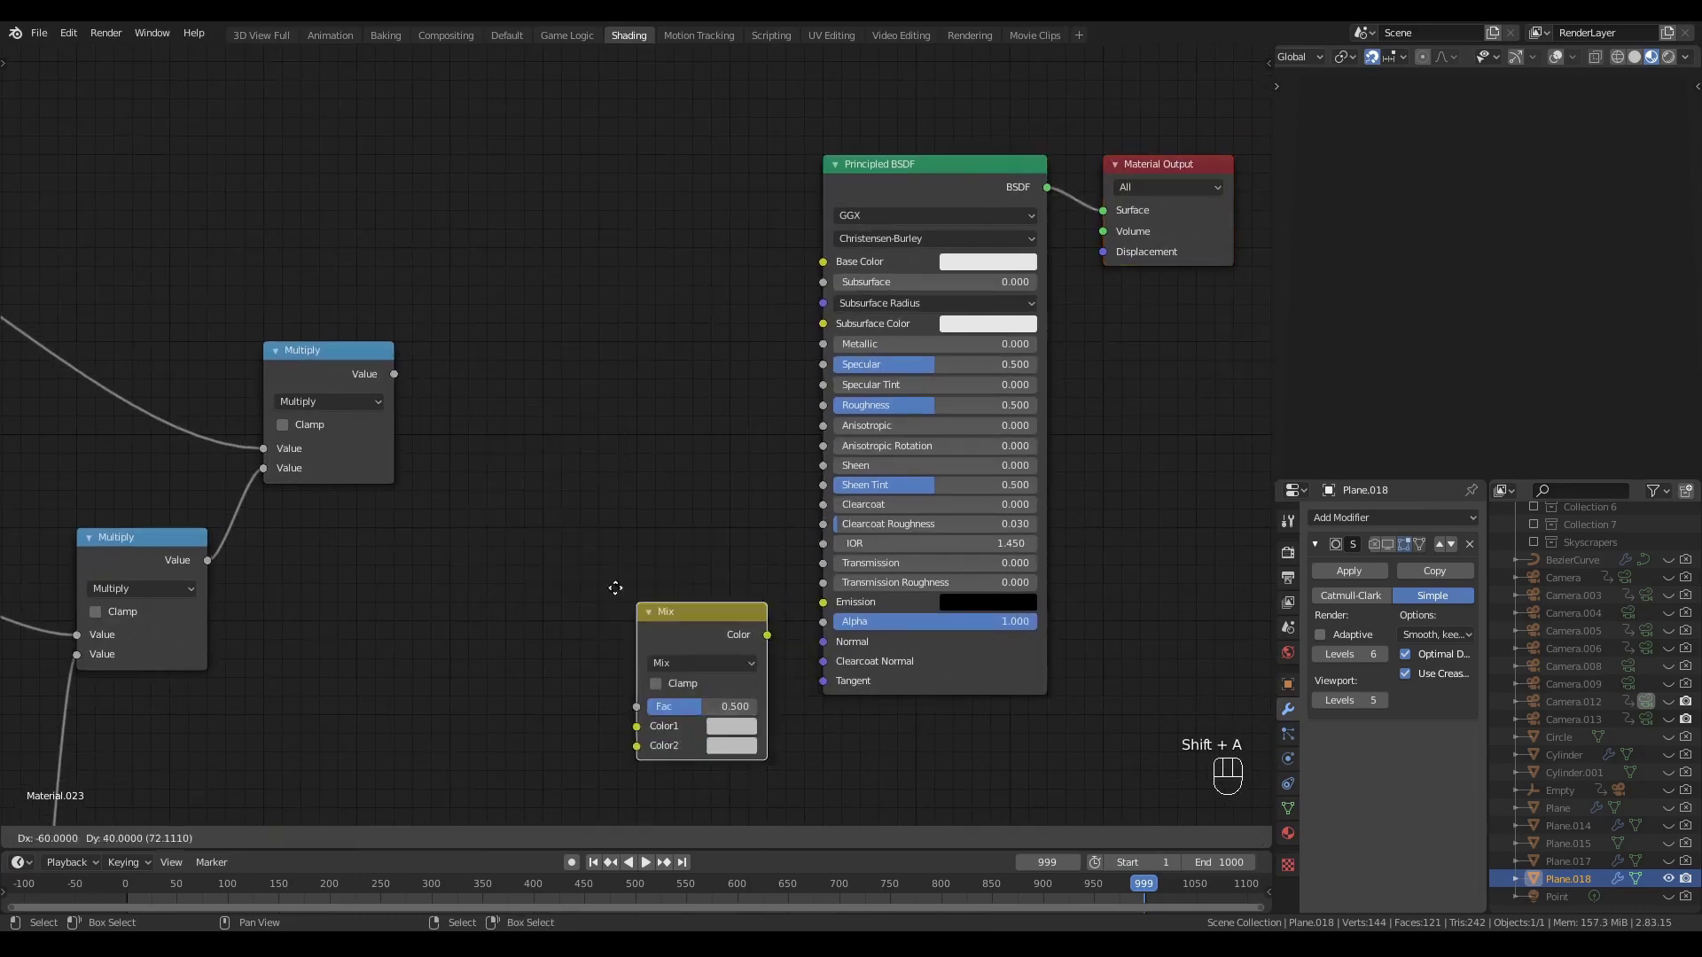
{"action": "left_click", "coordinate": [581, 369]}
{"action": "left_click", "coordinate": [831, 92]}
{"action": "key", "text": "g"}
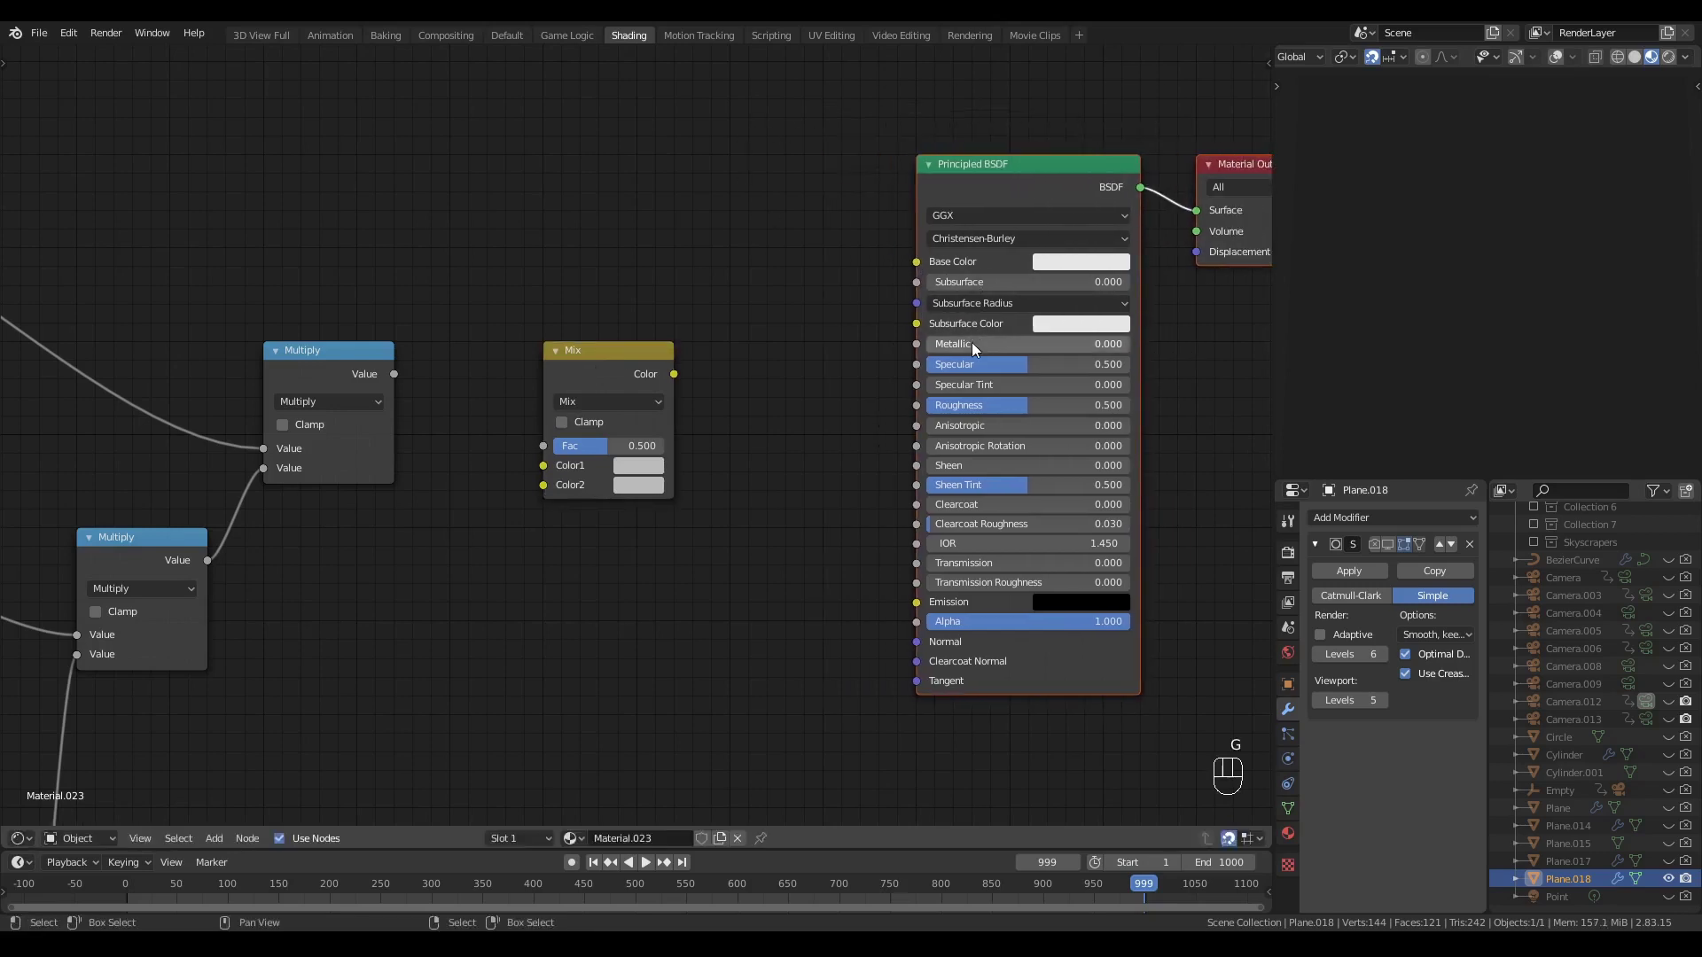
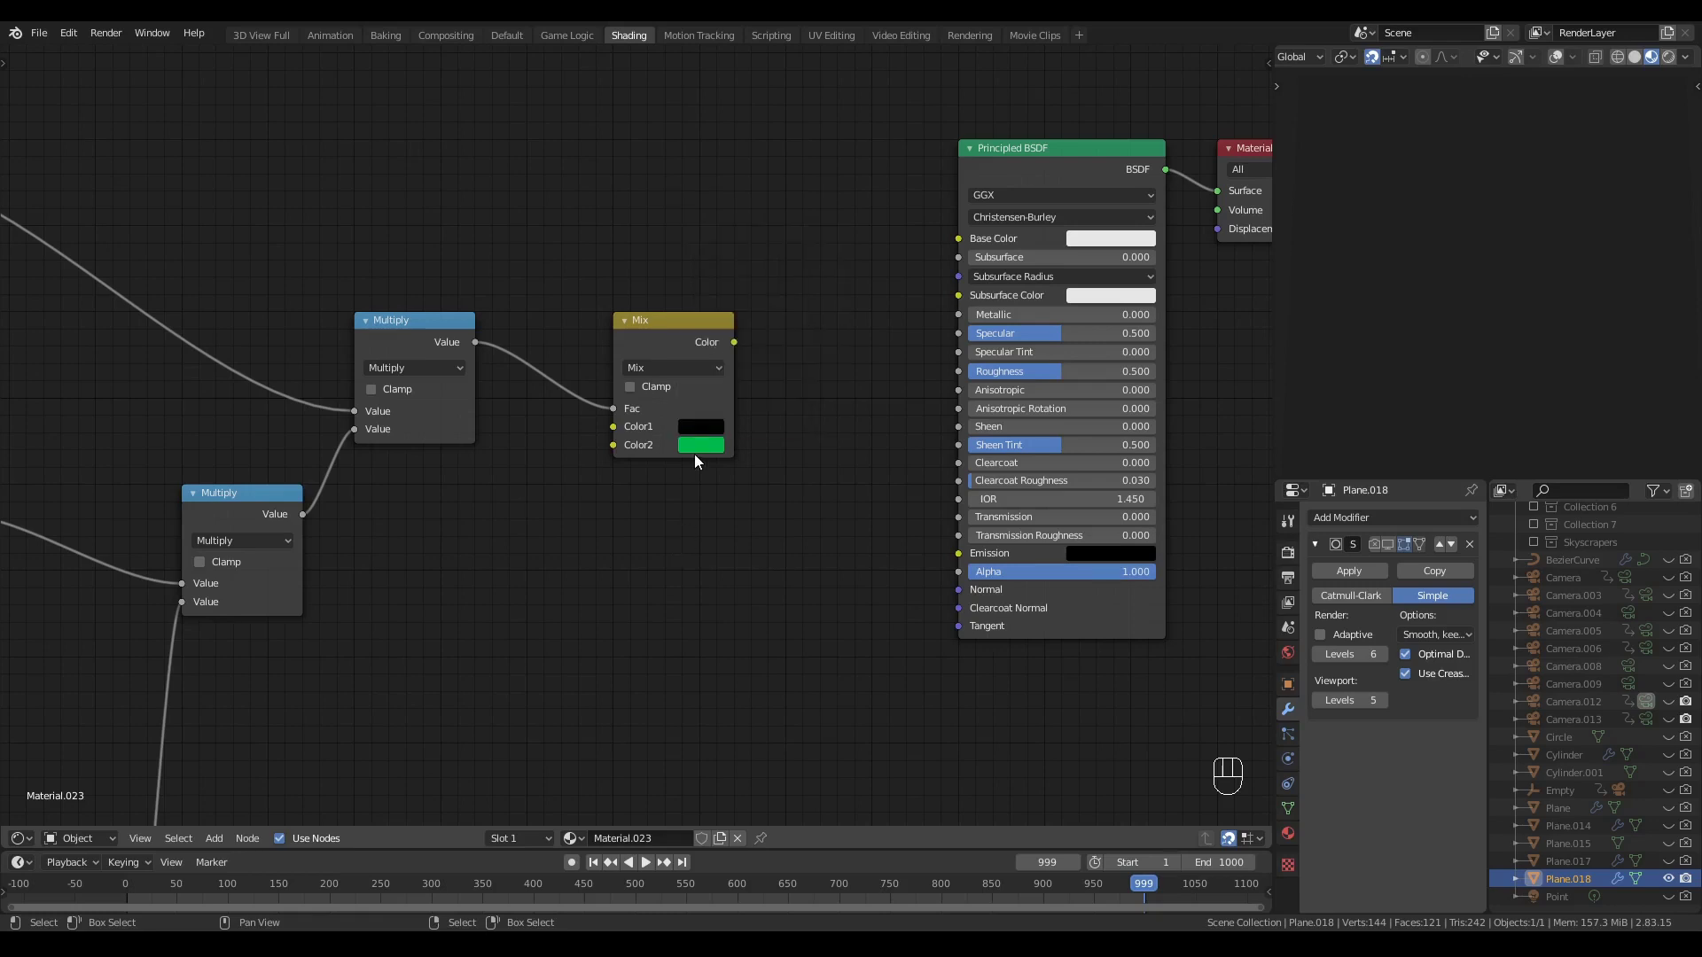
{"action": "left_click_drag", "start_coordinate": [704, 449], "coordinate": [798, 403]}
{"action": "left_click", "coordinate": [777, 525]}
- Add a MixRGB set to Divide after the green mix and link its result to the Principled BSDF Emission
{"action": "left_click", "coordinate": [686, 360]}
{"action": "left_click_drag", "start_coordinate": [756, 514], "coordinate": [728, 545]}
{"action": "left_click", "coordinate": [601, 386]}
{"action": "key", "text": "shift+d"}
{"action": "left_click", "coordinate": [766, 386]}
{"action": "left_click_drag", "start_coordinate": [750, 422], "coordinate": [741, 625]}
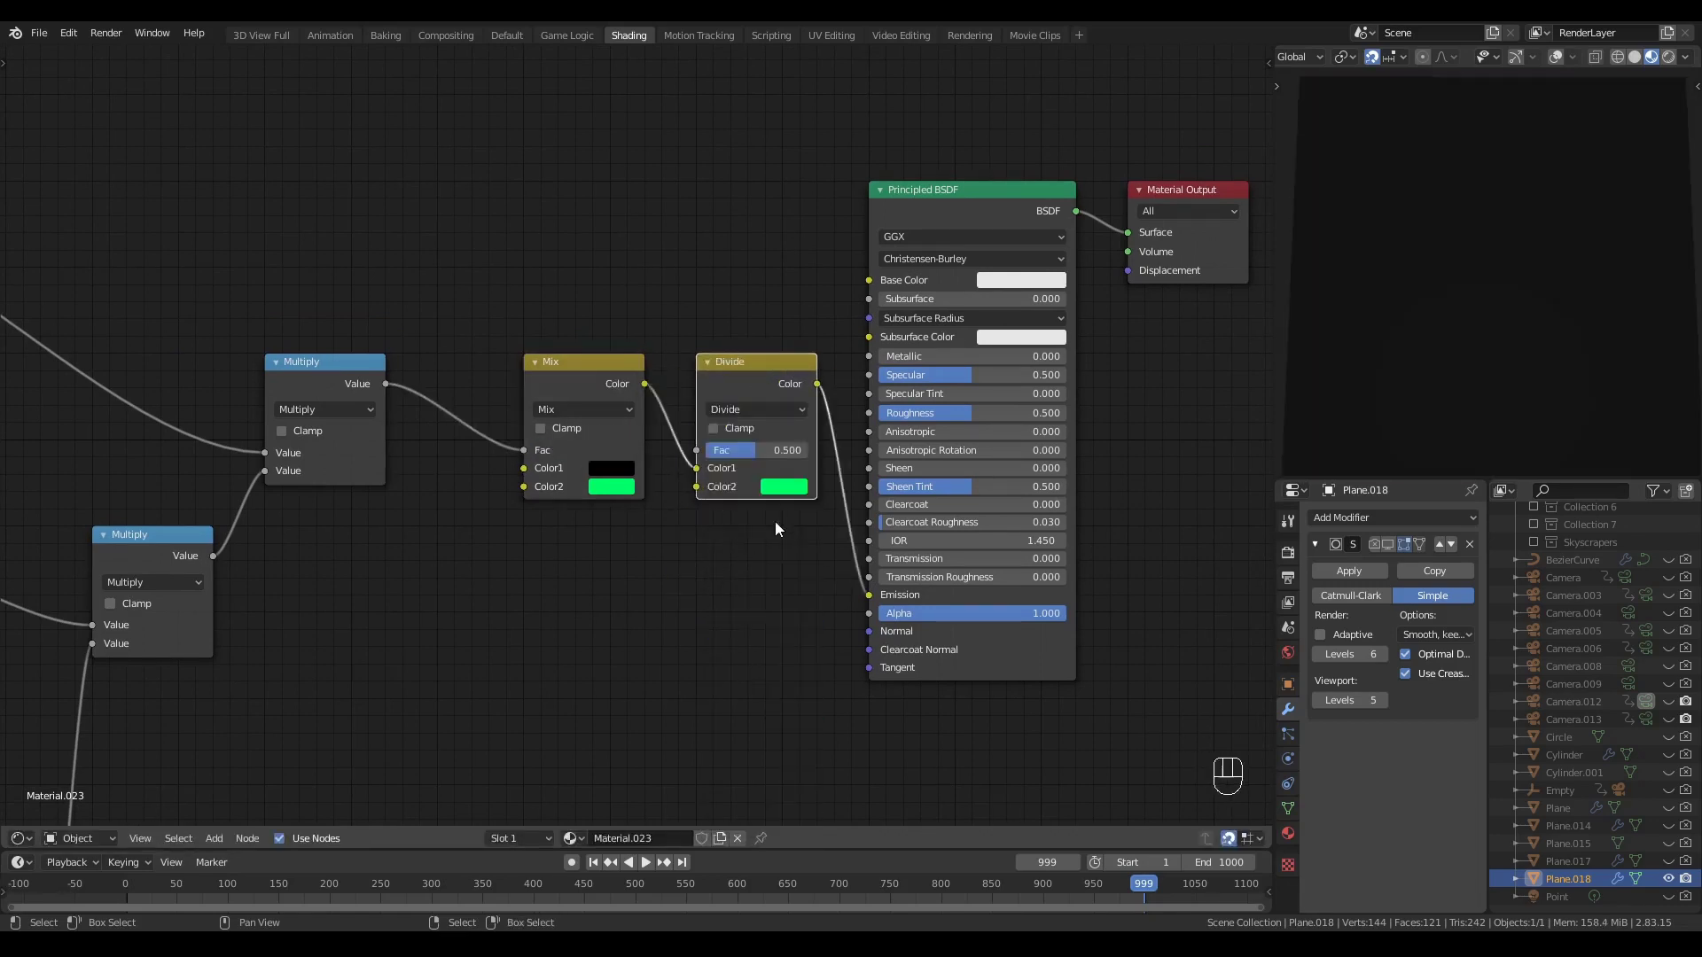
- Set the Divide node's second colour to near-black RGB 0.01 and factor to 1, then play to check the glow
{"action": "left_click_drag", "start_coordinate": [787, 485], "coordinate": [797, 377]}
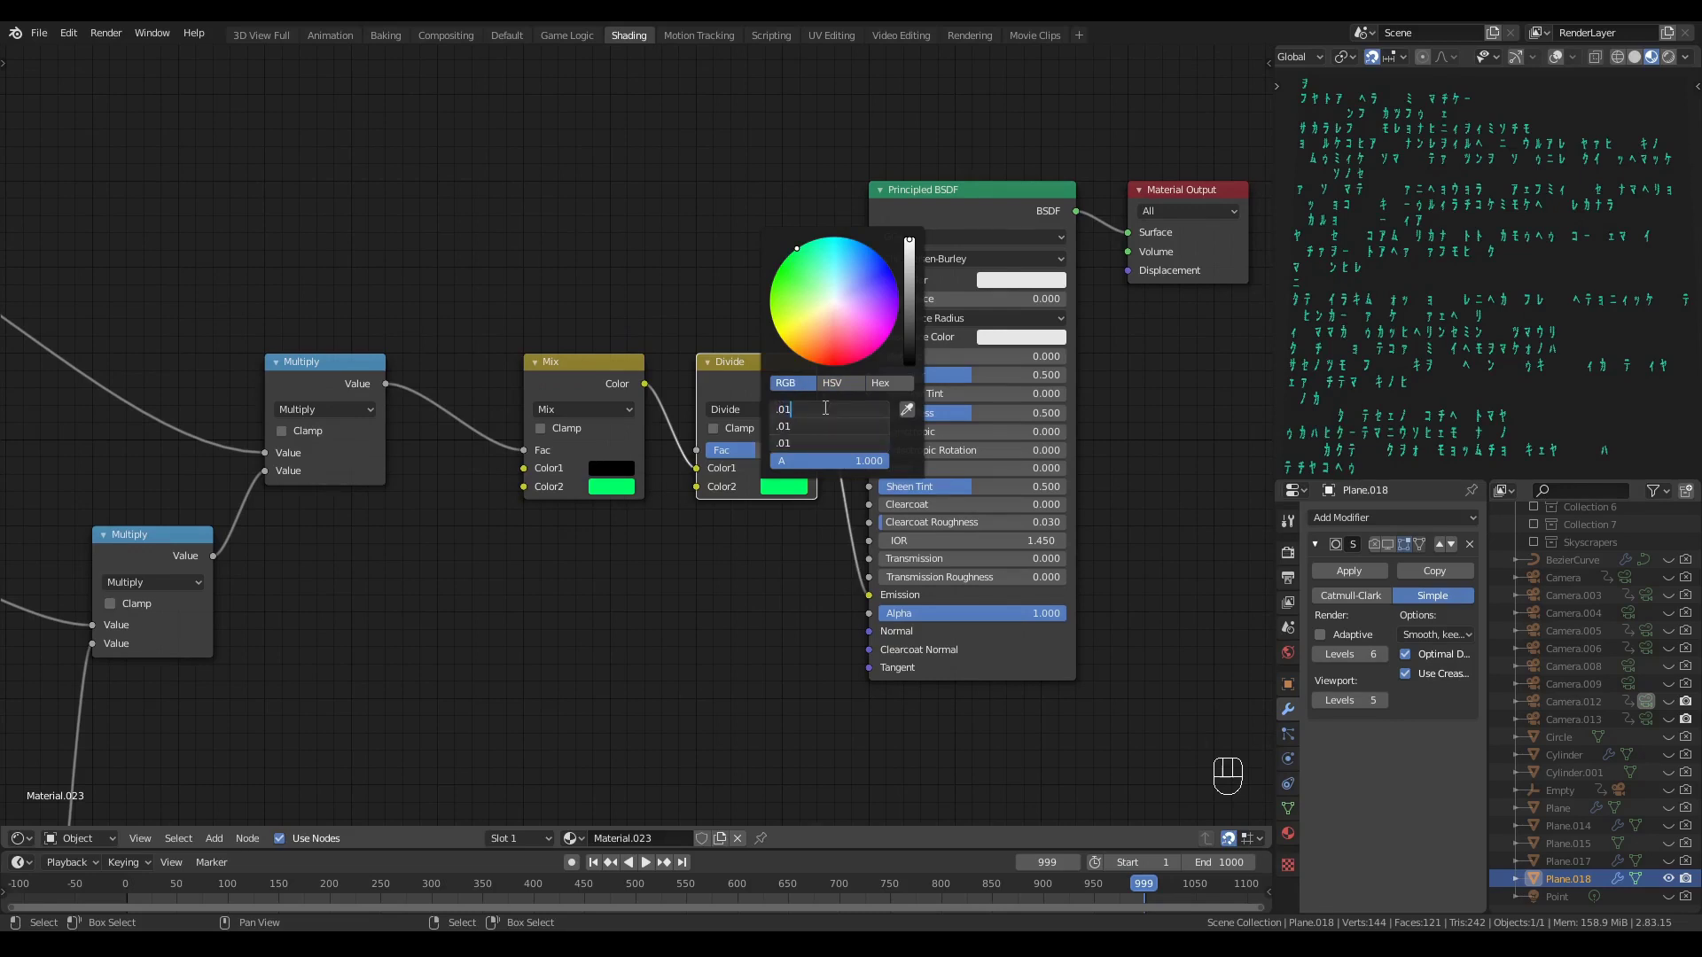
{"action": "left_click", "coordinate": [726, 645]}
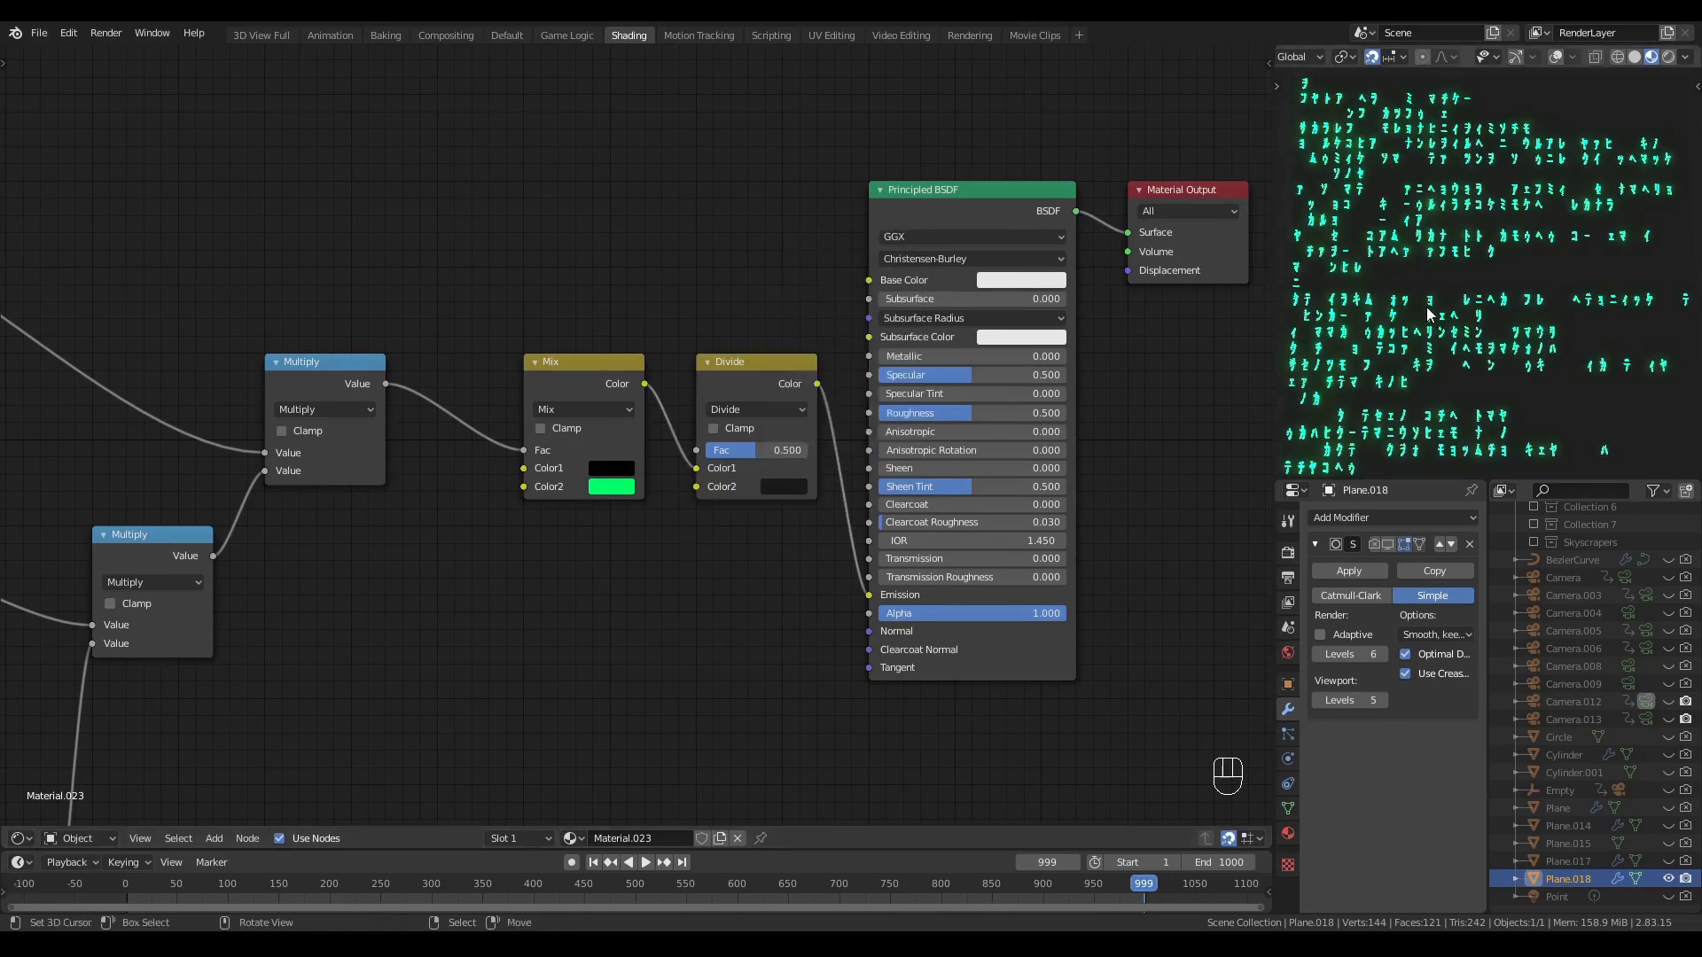
{"action": "left_click_drag", "start_coordinate": [766, 450], "coordinate": [1030, 447]}
{"action": "key", "text": "space"}
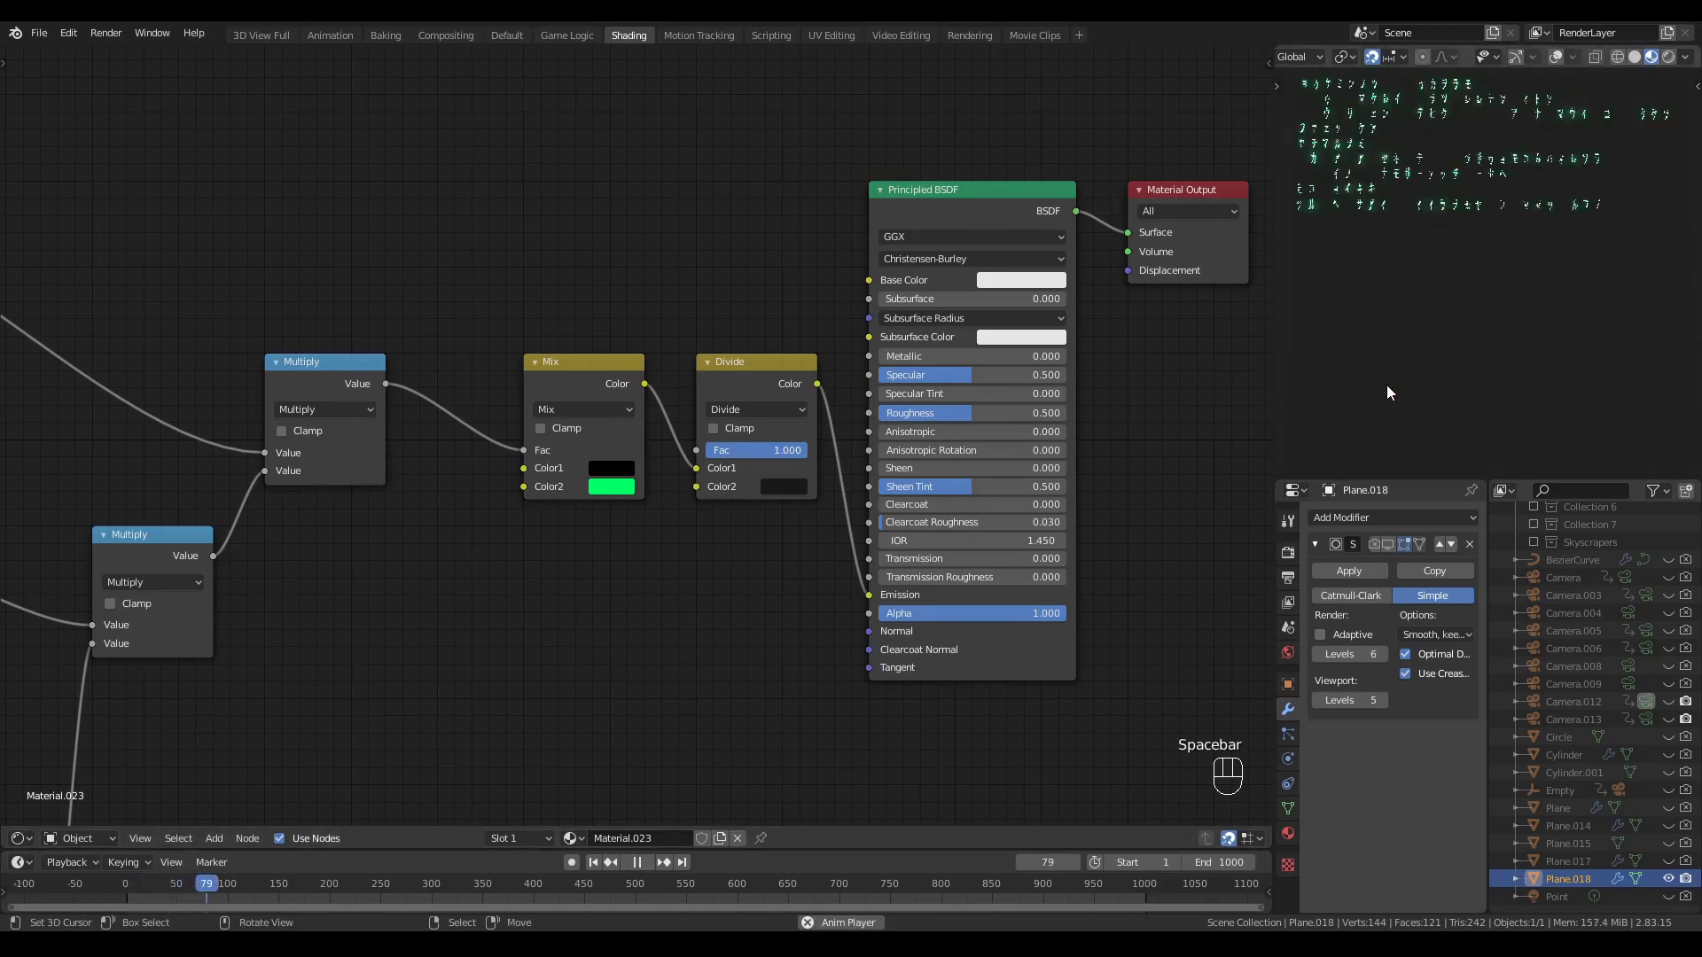
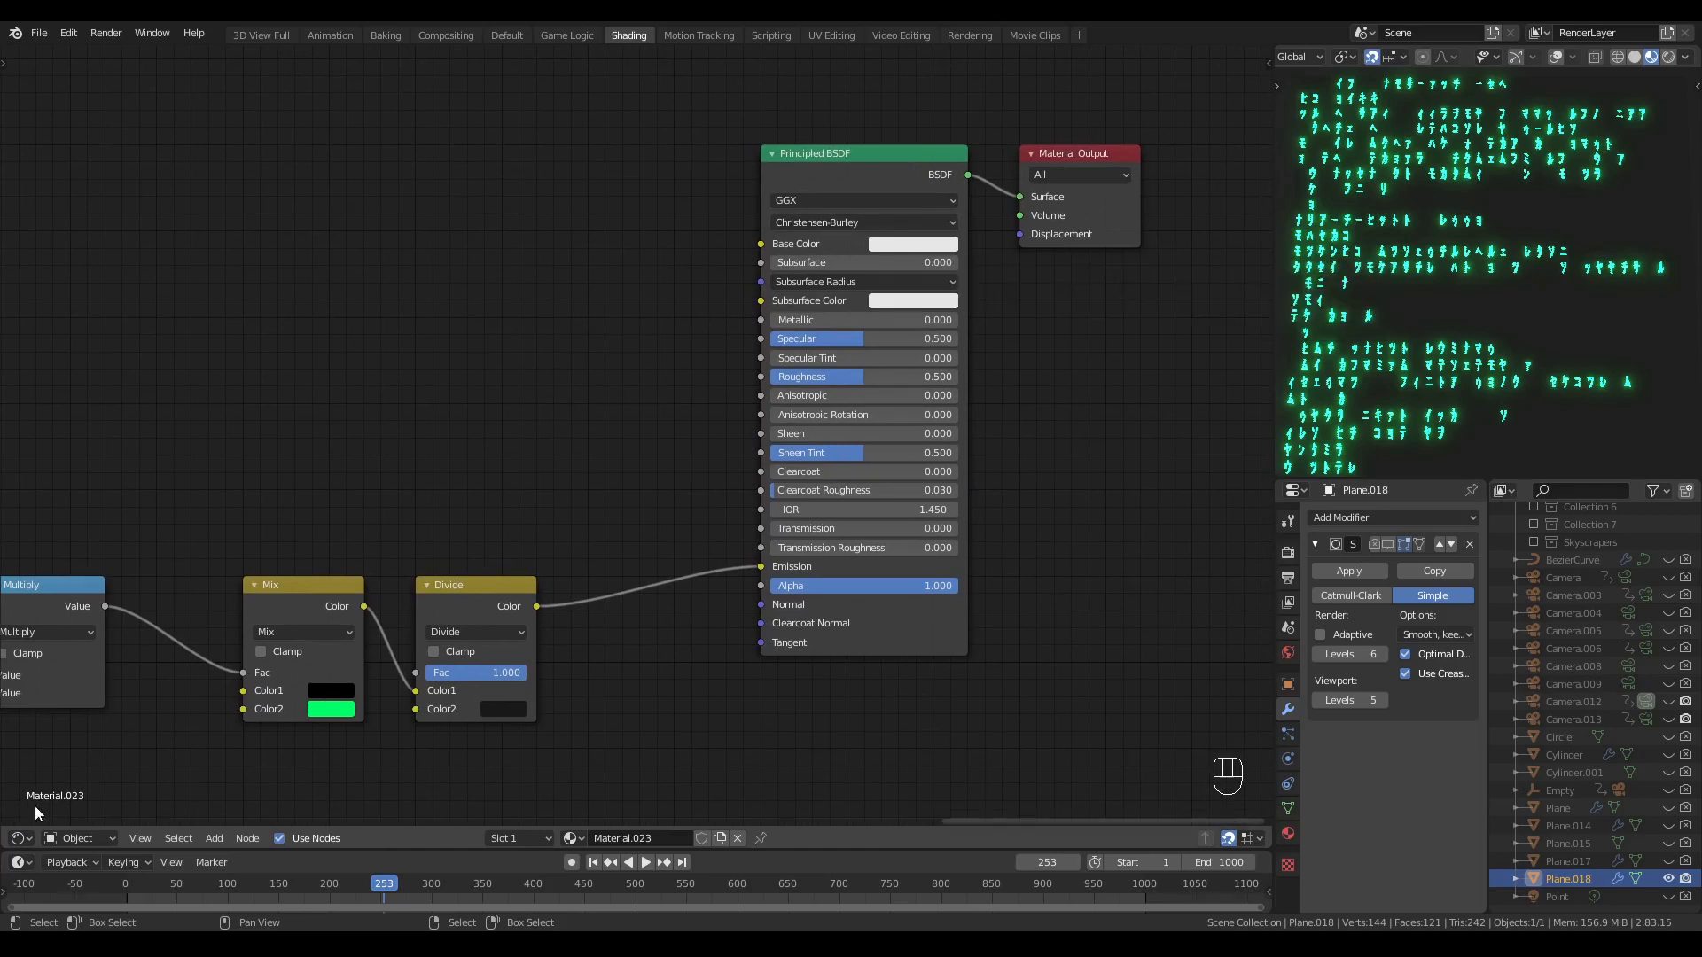
- Set the Principled BSDF Base Color to a dark grey of about RGB 0.097
{"action": "left_click", "coordinate": [100, 845]}
{"action": "middle_click", "coordinate": [640, 519]}
{"action": "left_click_drag", "start_coordinate": [94, 850], "coordinate": [121, 826]}
{"action": "middle_click", "coordinate": [812, 388]}
{"action": "middle_click", "coordinate": [663, 265]}
{"action": "left_click", "coordinate": [1012, 237]}
{"action": "left_click", "coordinate": [1008, 233]}
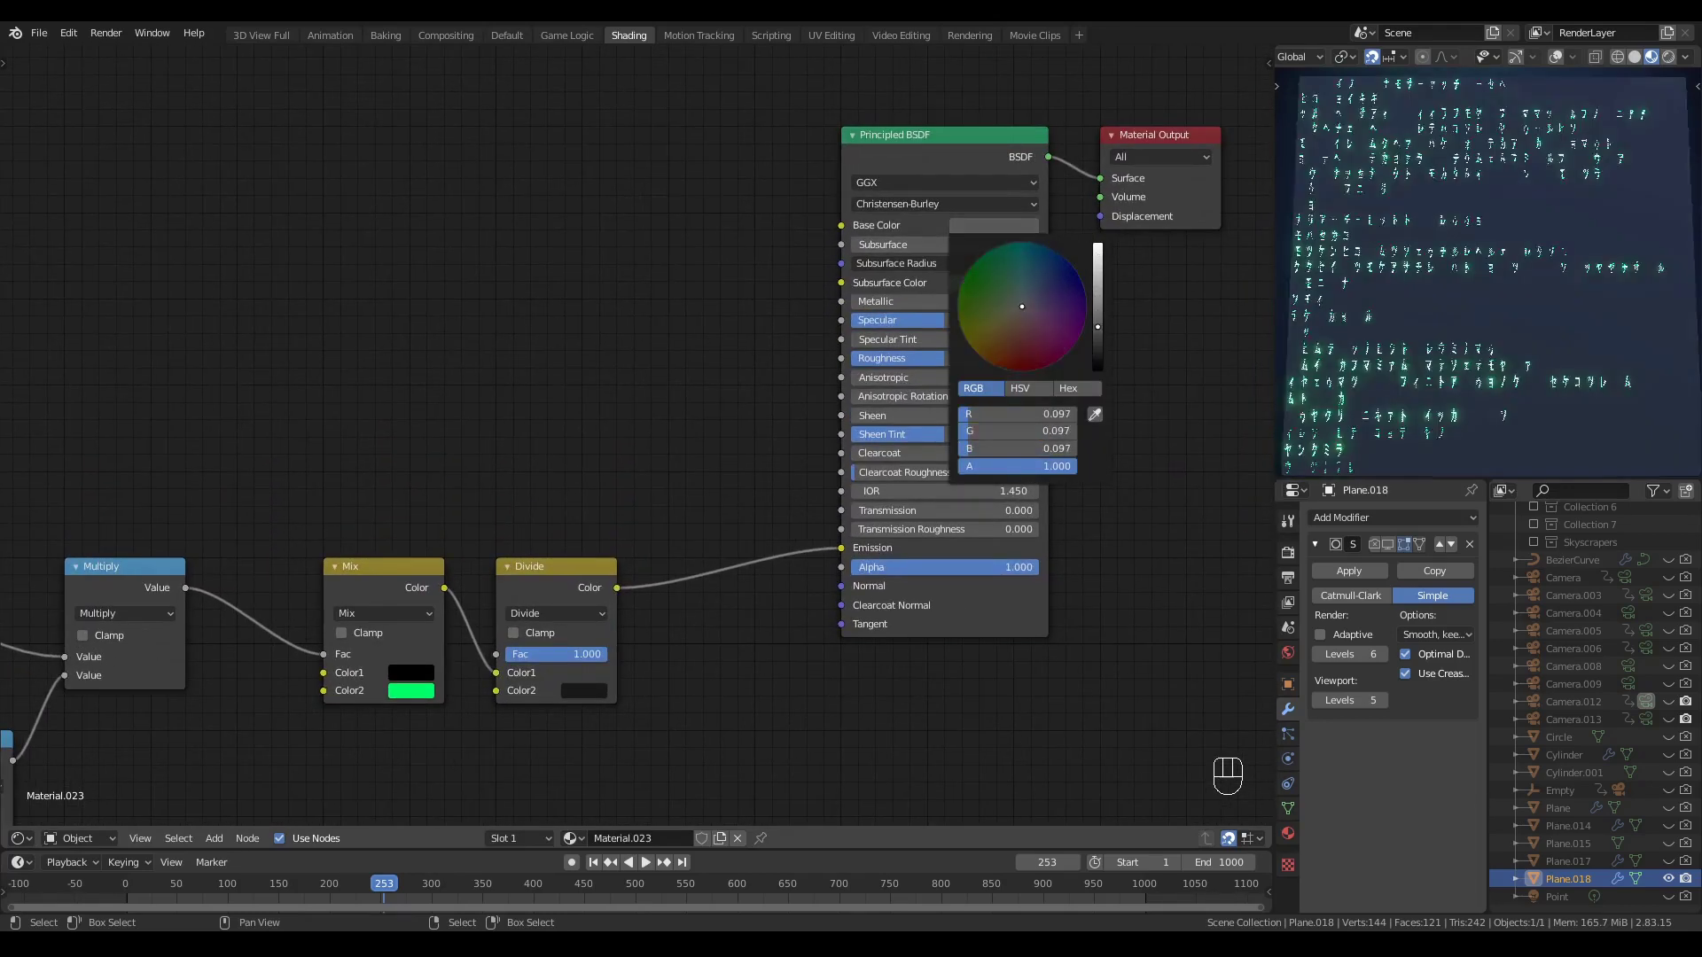